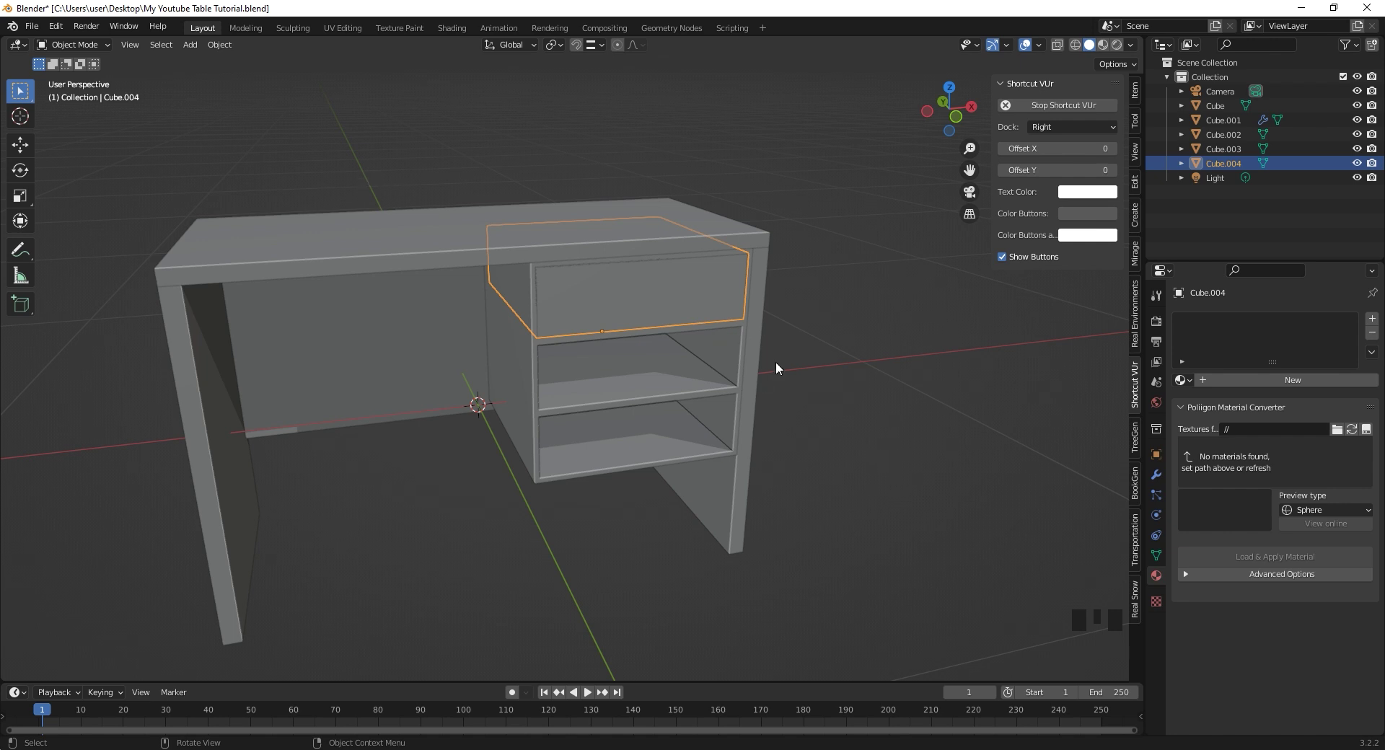
- Duplicate the top drawer front and lower the copy into the middle opening, checking from the side
key("KP_1")
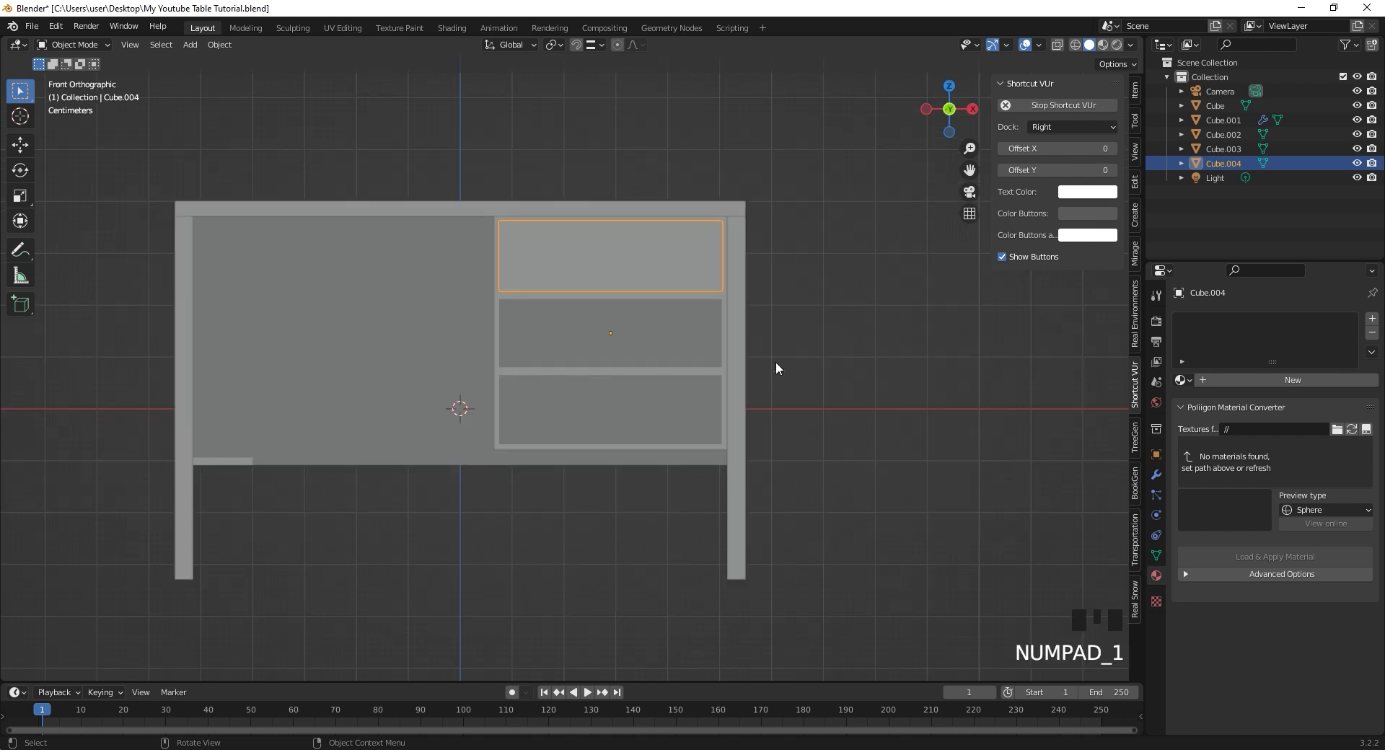
key("shift+d")
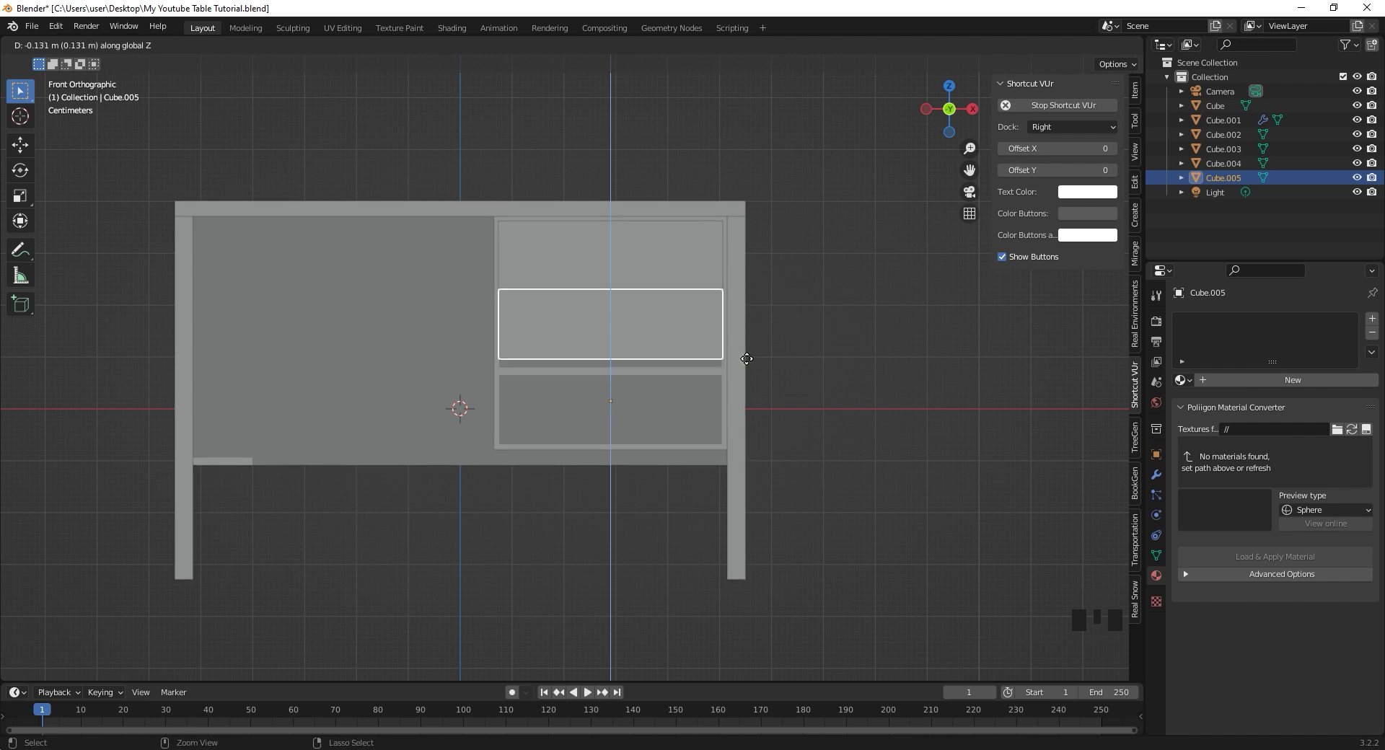
left_click_drag(624, 369, 845, 302)
left_click(845, 302)
scroll("up", 3)
left_click_drag(860, 322, 768, 321)
key("KP_3")
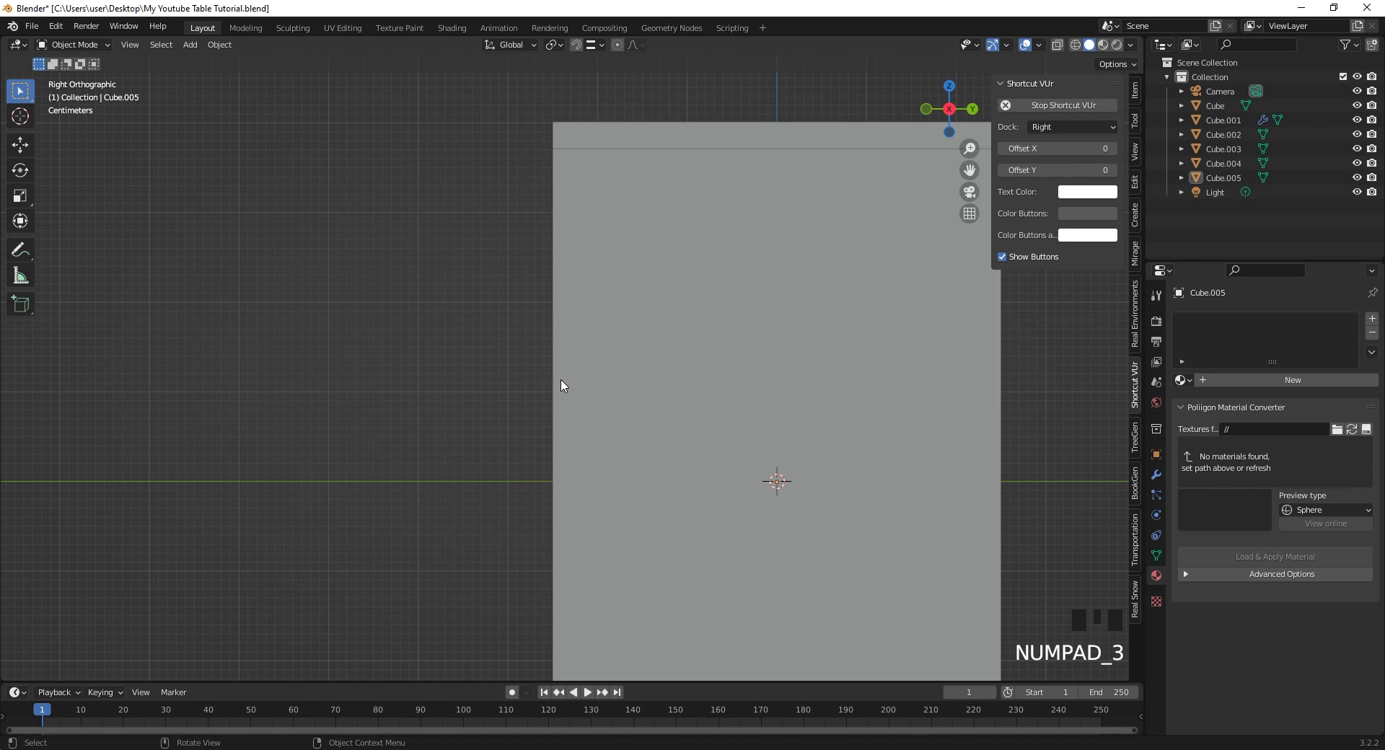
left_click_drag(551, 381, 630, 377)
- Duplicate the middle drawer front into the bottom opening, then select the top drawer front
key("KP_1")
left_click(623, 324)
key("shift+d")
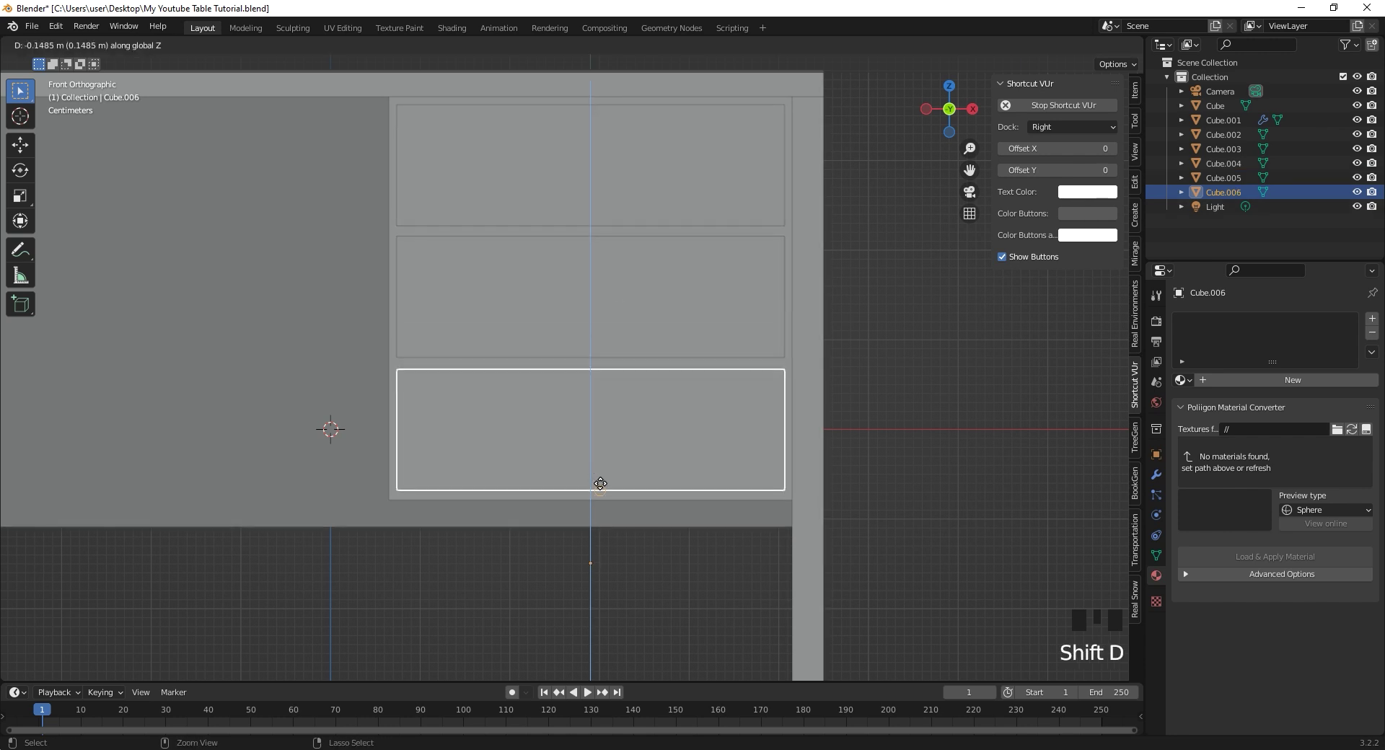
left_click(912, 392)
left_click_drag(827, 393, 886, 417)
scroll("down", 3)
left_click_drag(872, 421, 566, 289)
left_click(566, 289)
left_click_drag(588, 295, 656, 296)
- Pull the top drawer forward, separate its copied front face into its own object and select it
key("g")
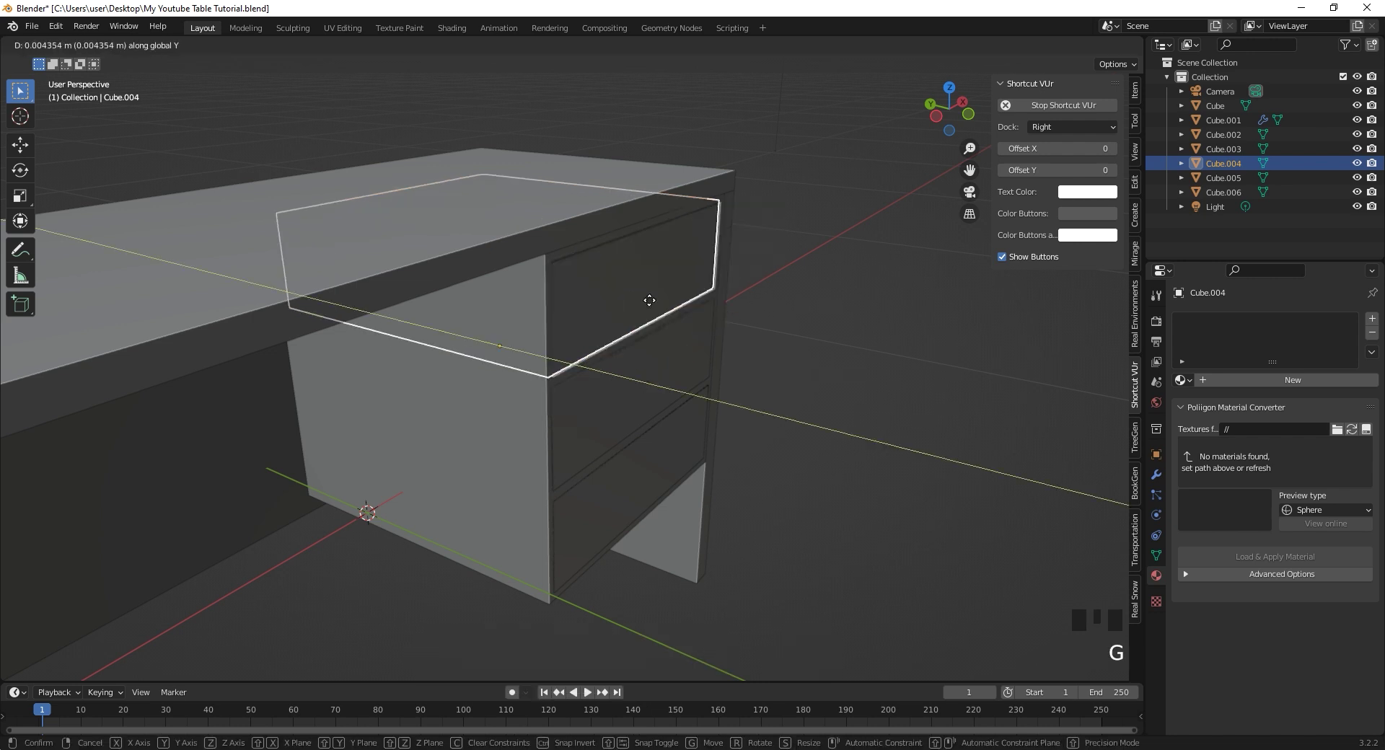
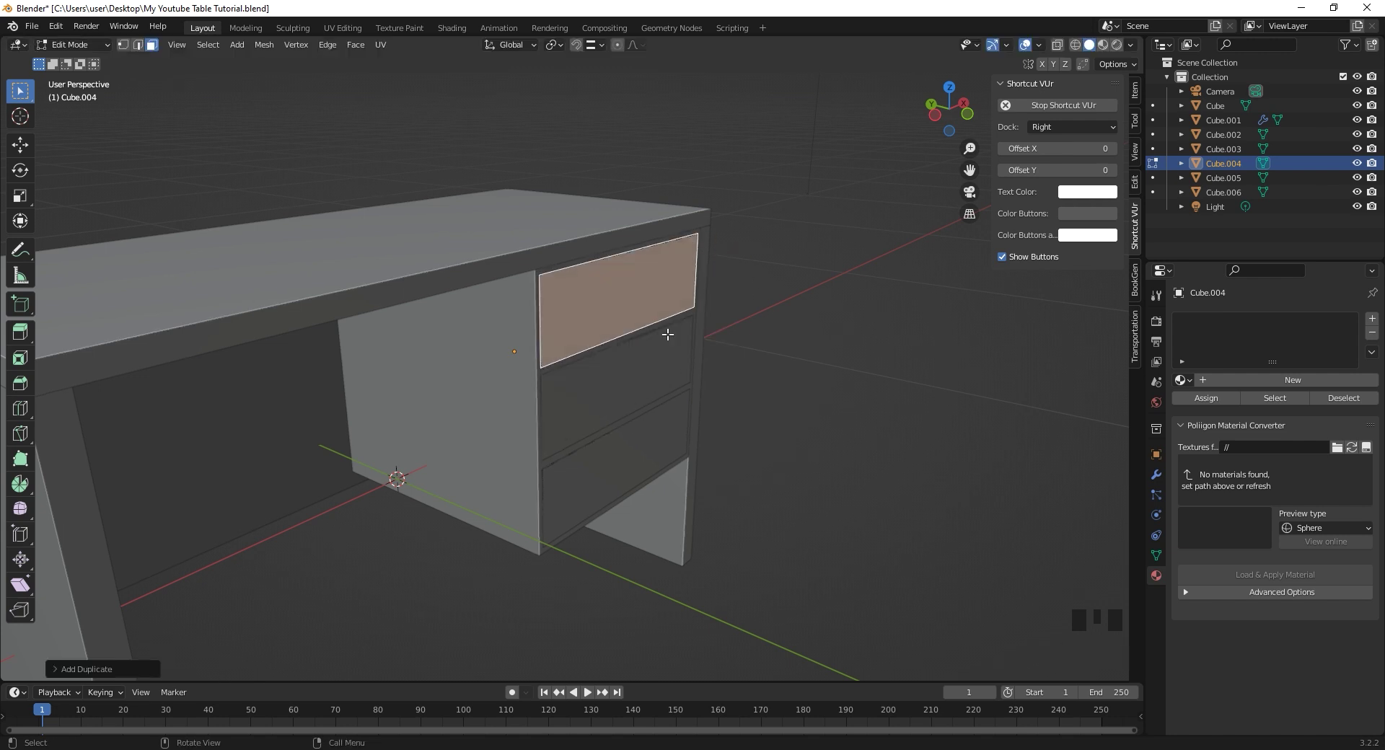
key("p")
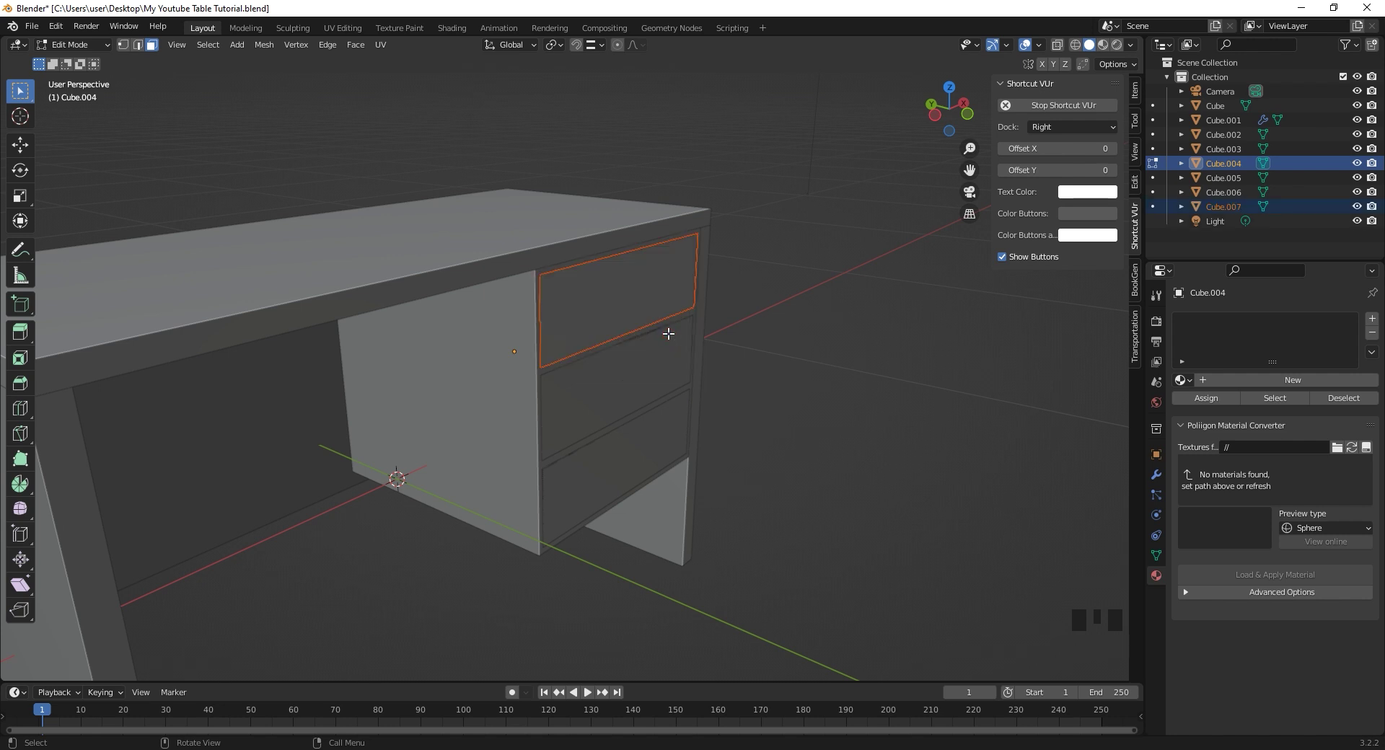
key("Tab")
left_click(641, 306)
left_click(642, 306)
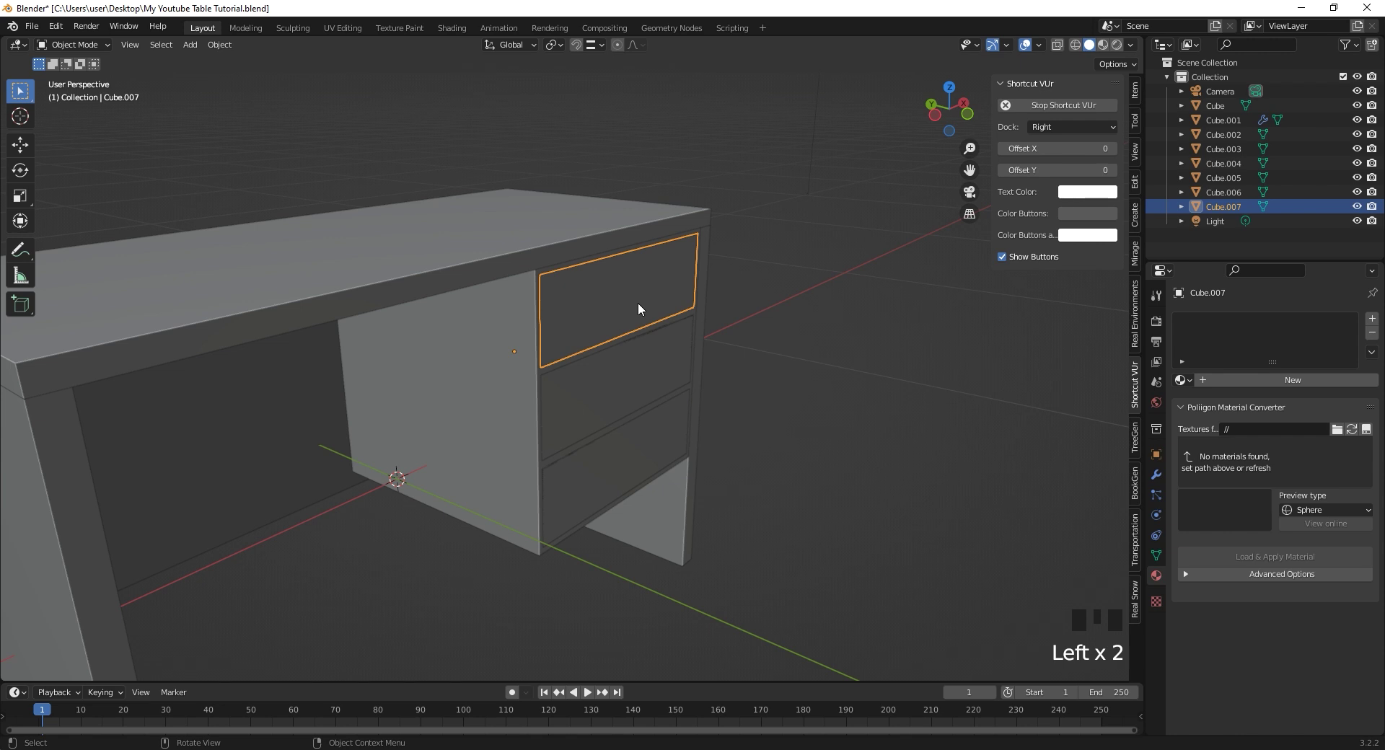
- Set the separated front panel's origin to the centre of its own geometry
key("g")
left_click_drag(632, 291, 633, 336)
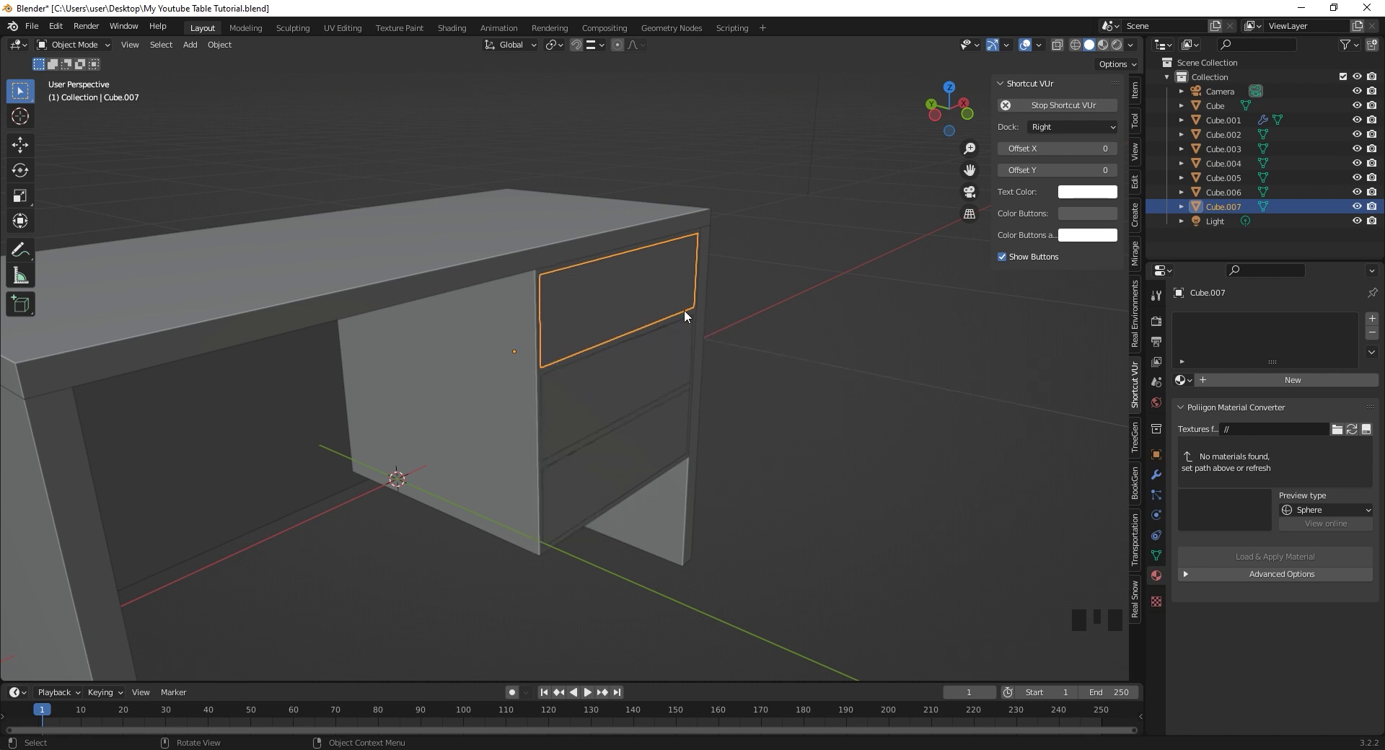
key("r")
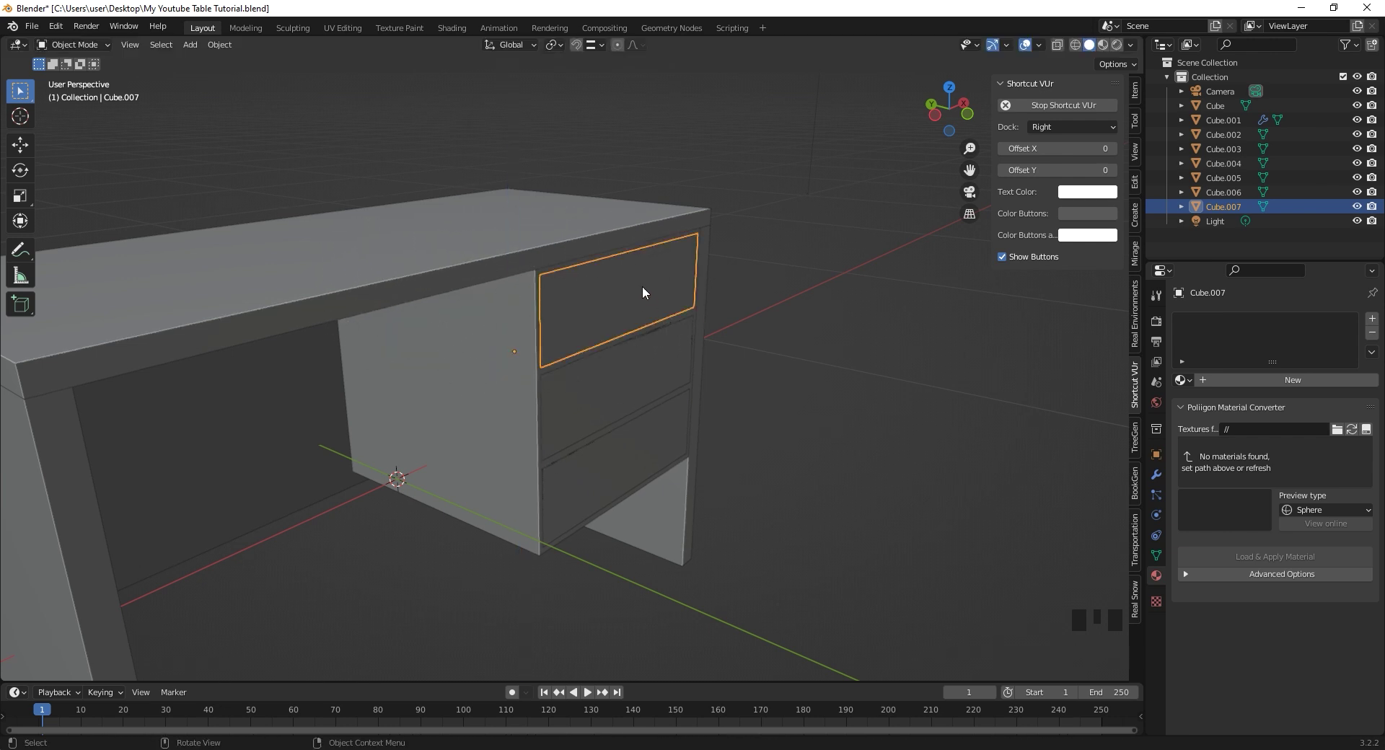
left_click_drag(644, 290, 717, 340)
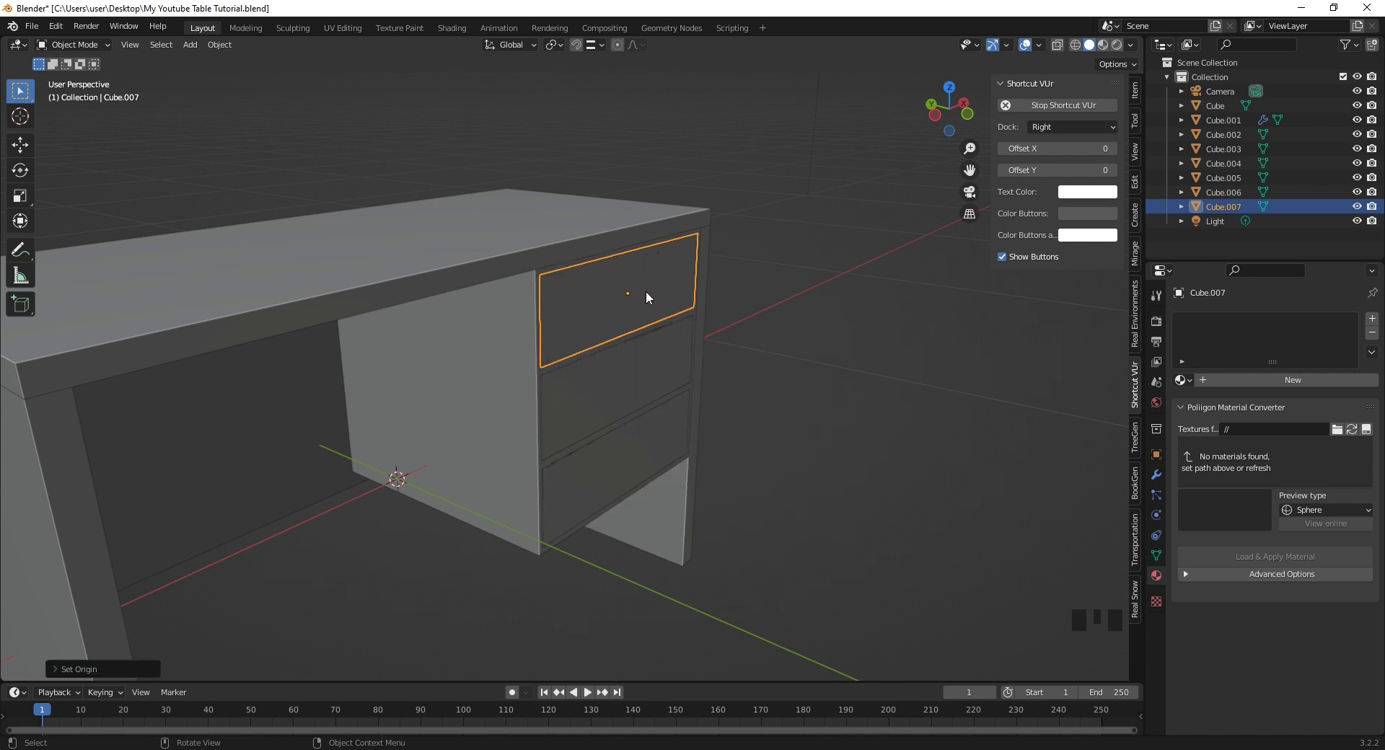
key("r")
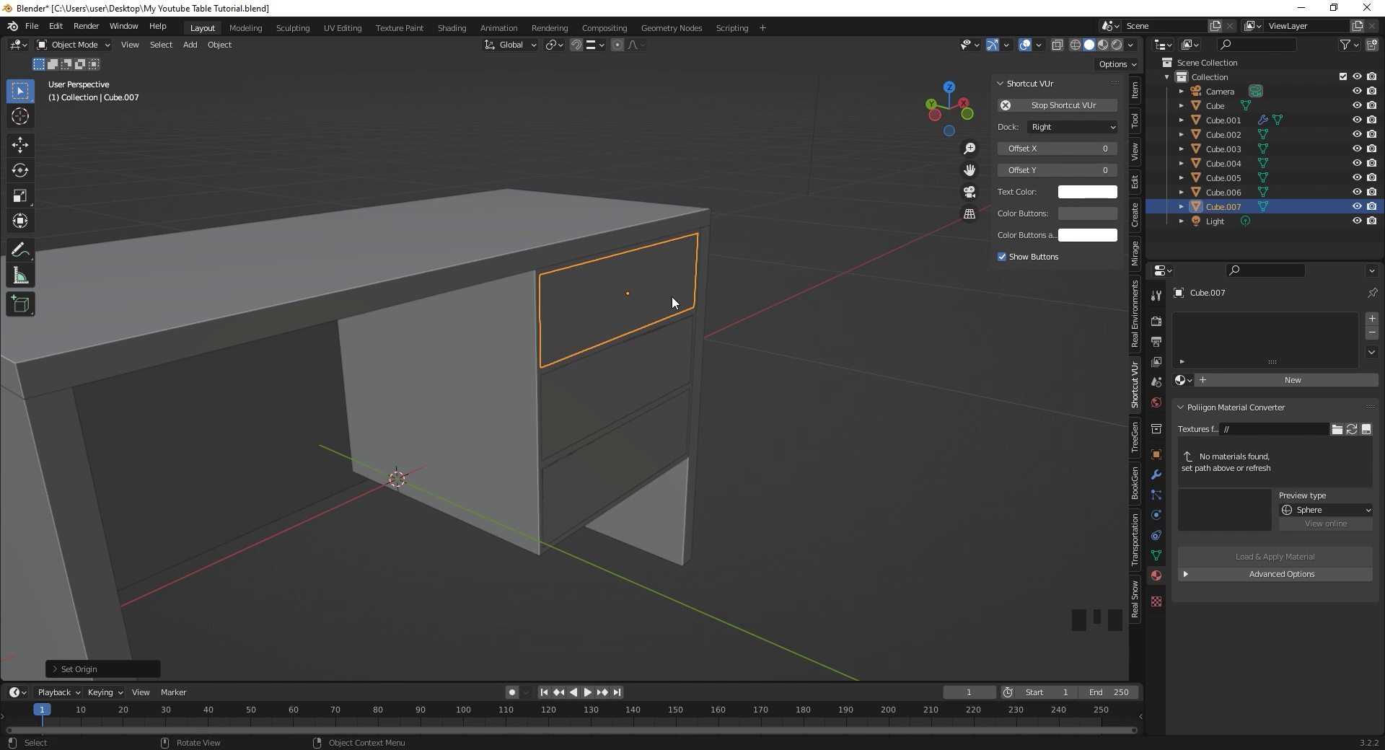
- Switch to front view and zoom in with the top drawer panel centred
key("KP_1")
scroll("up", 3)
left_click_drag(718, 276, 615, 380)
scroll("up", 3)
left_click_drag(611, 381, 122, 381)
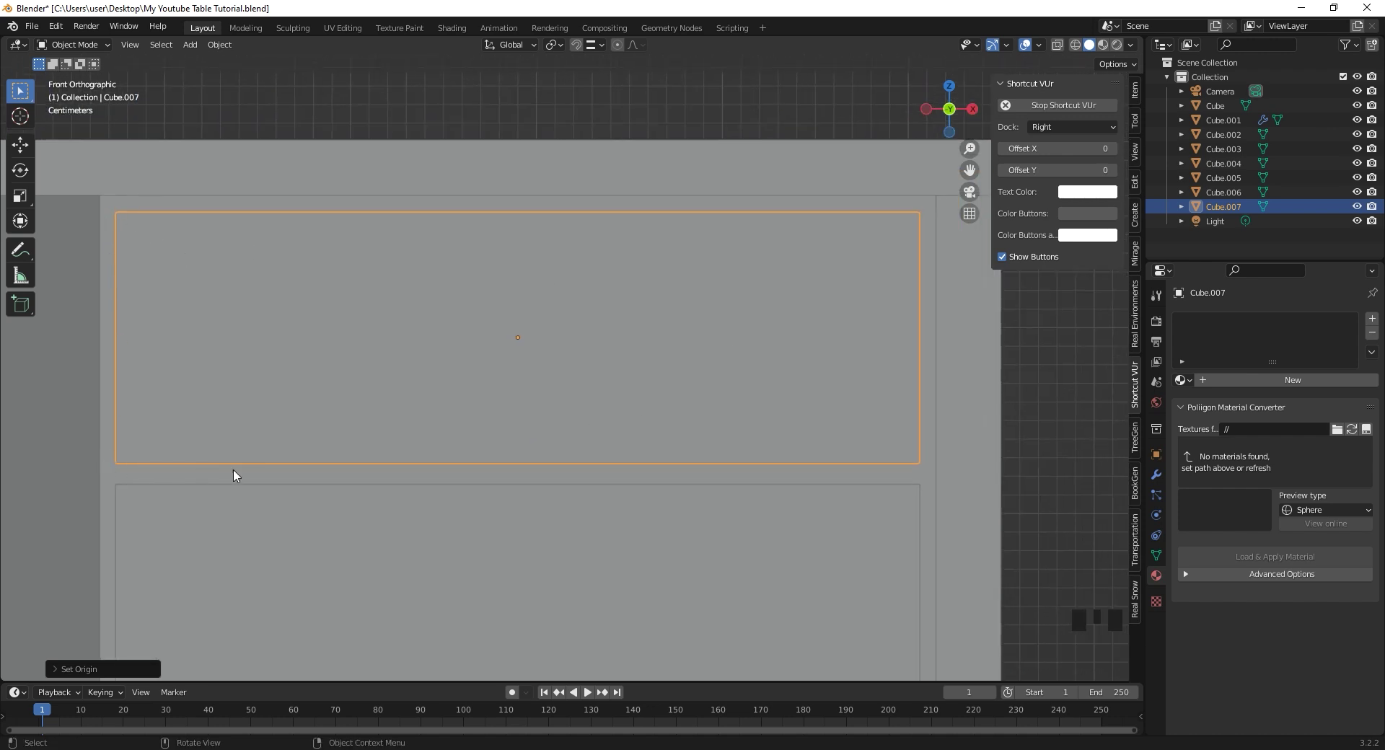
- In edge select mode, move the panel's top edge vertically to fit the opening
key("Tab")
key("2")
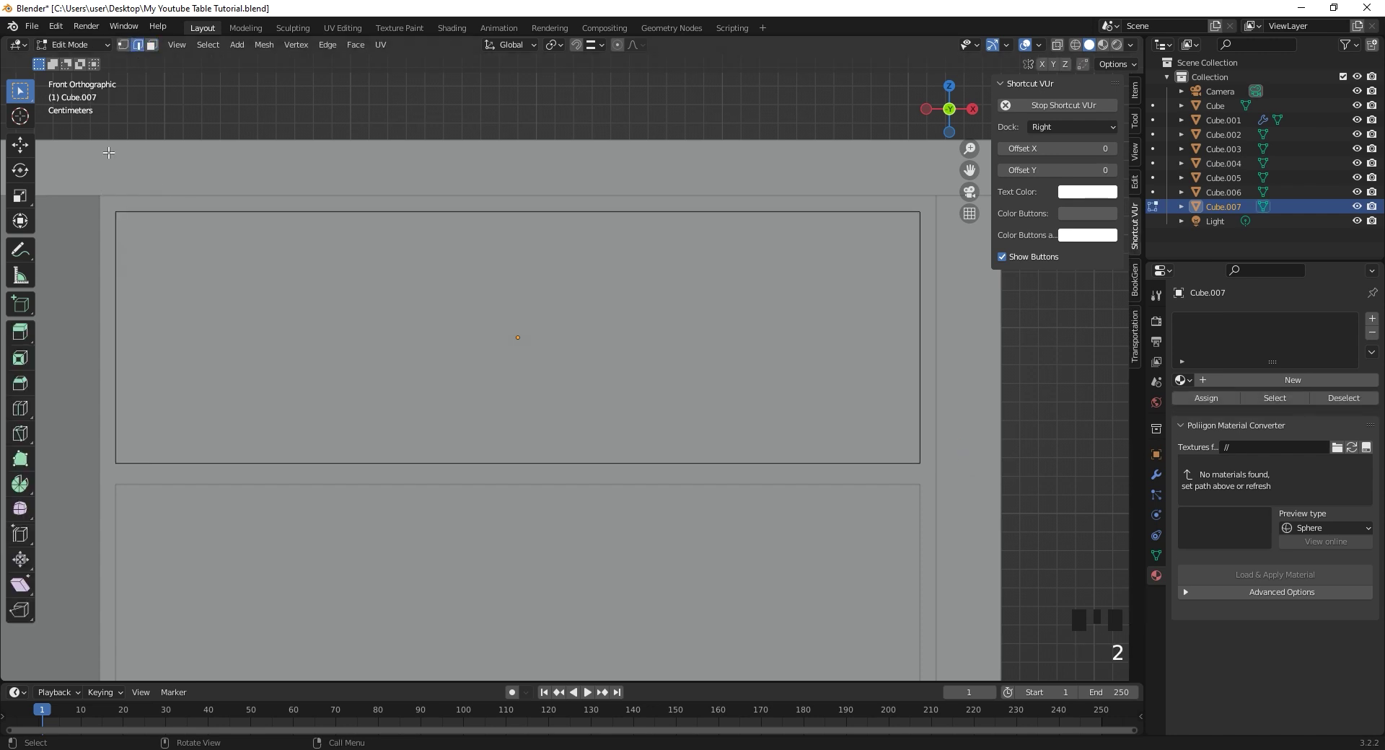
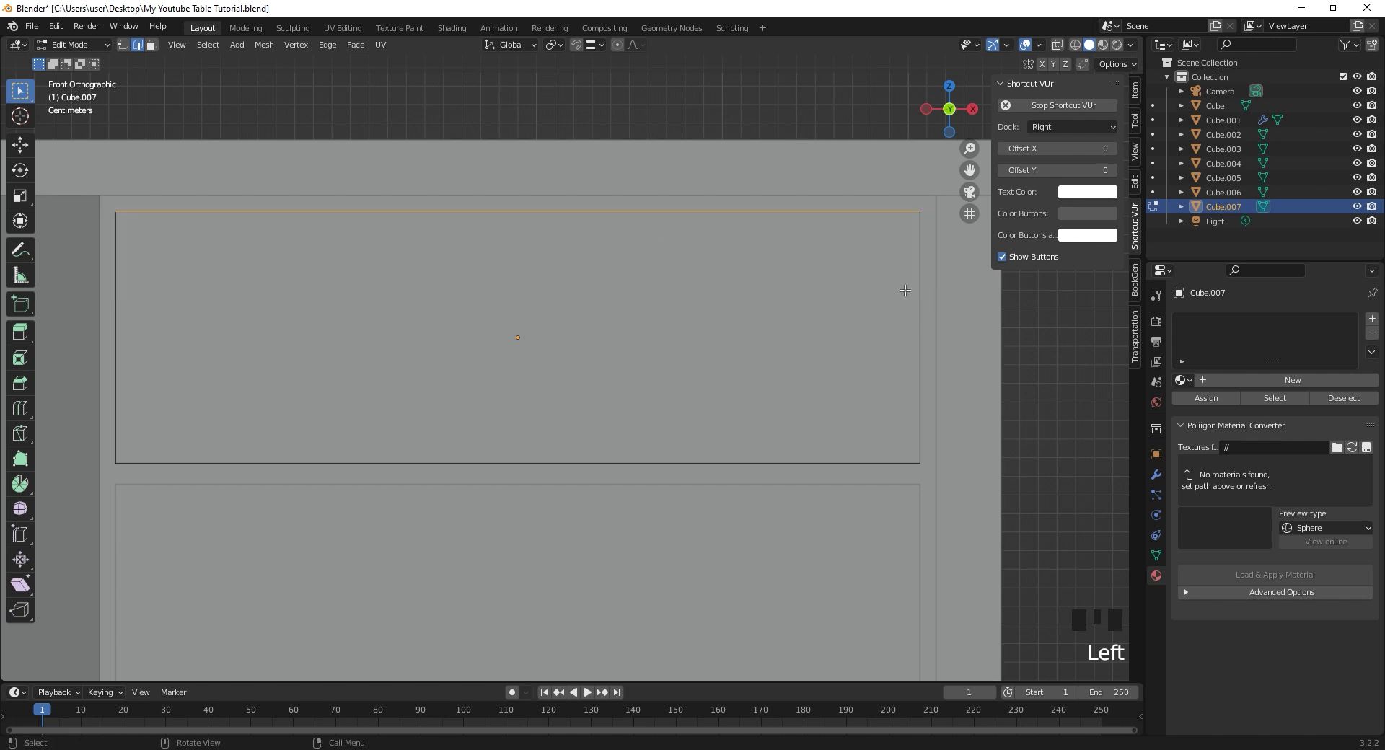
key("g")
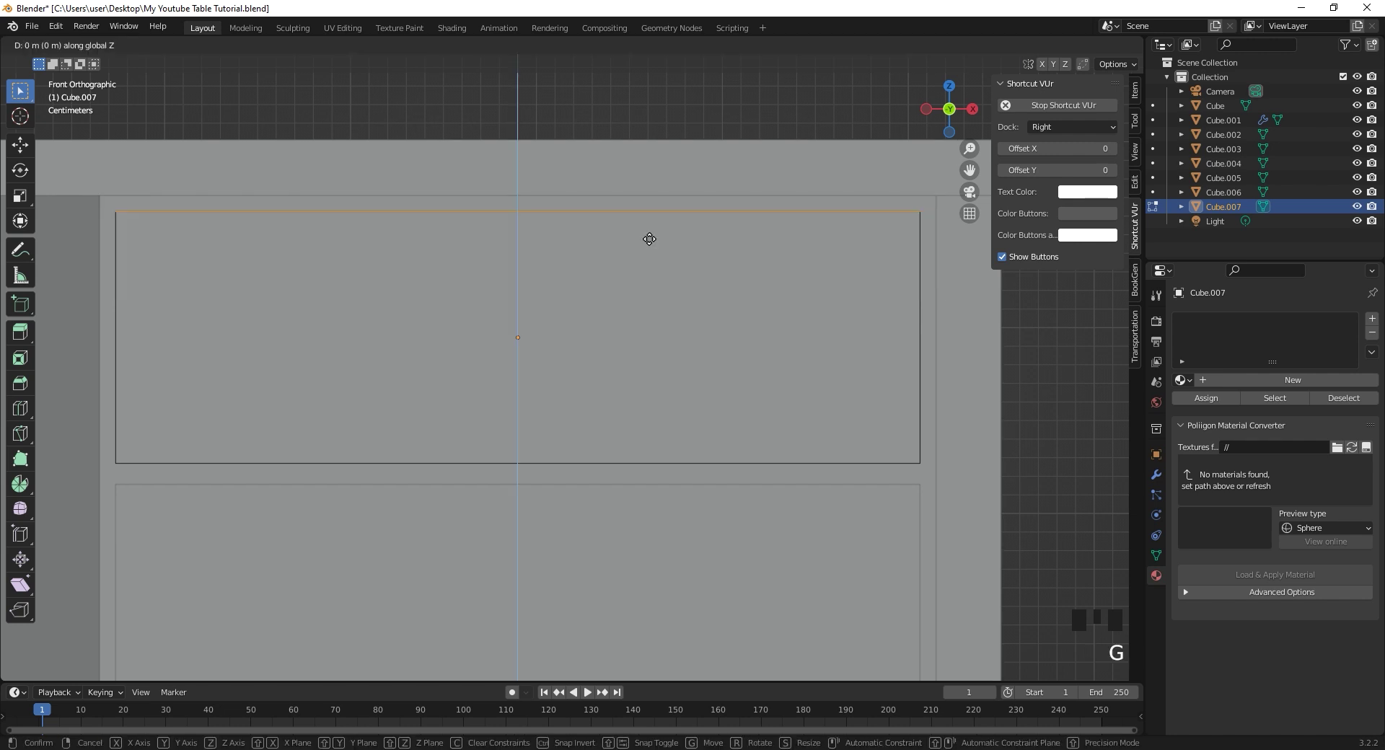
key("g")
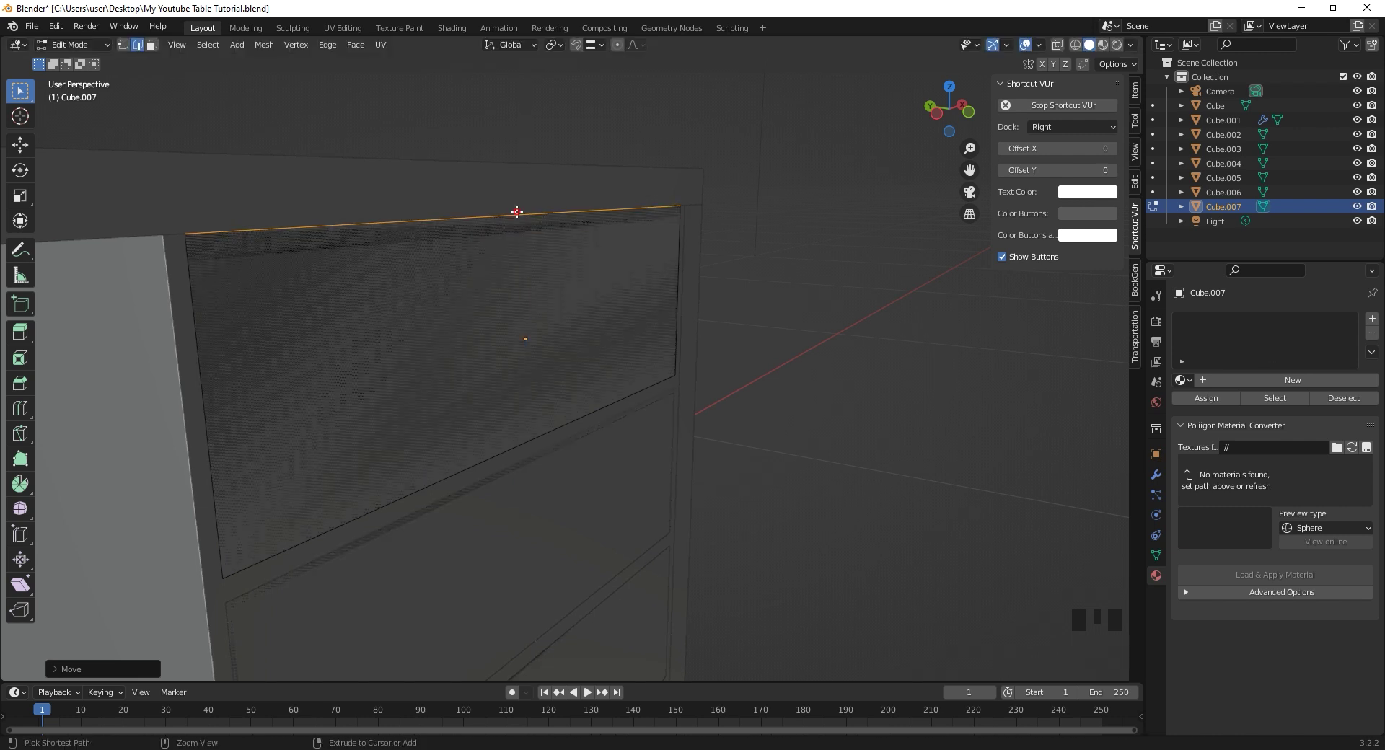
scroll("down", 3)
key("KP_1")
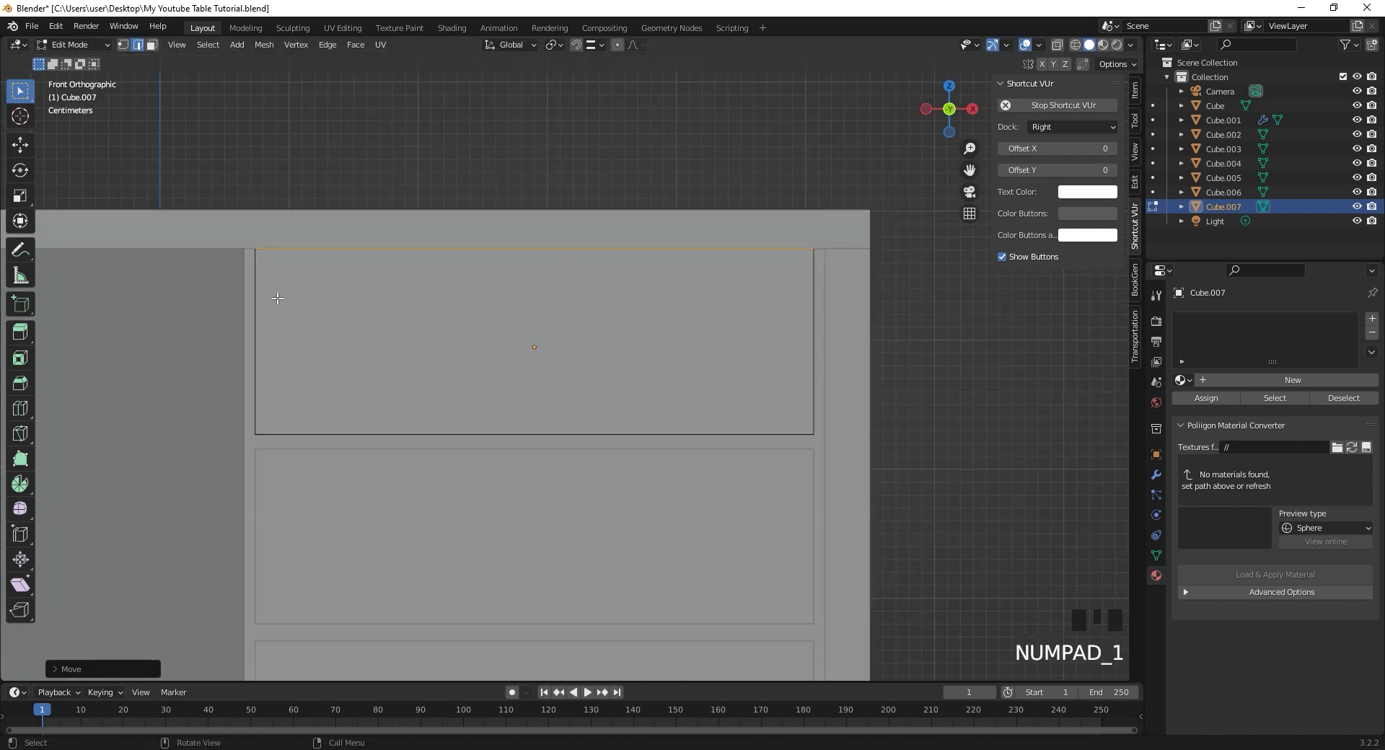
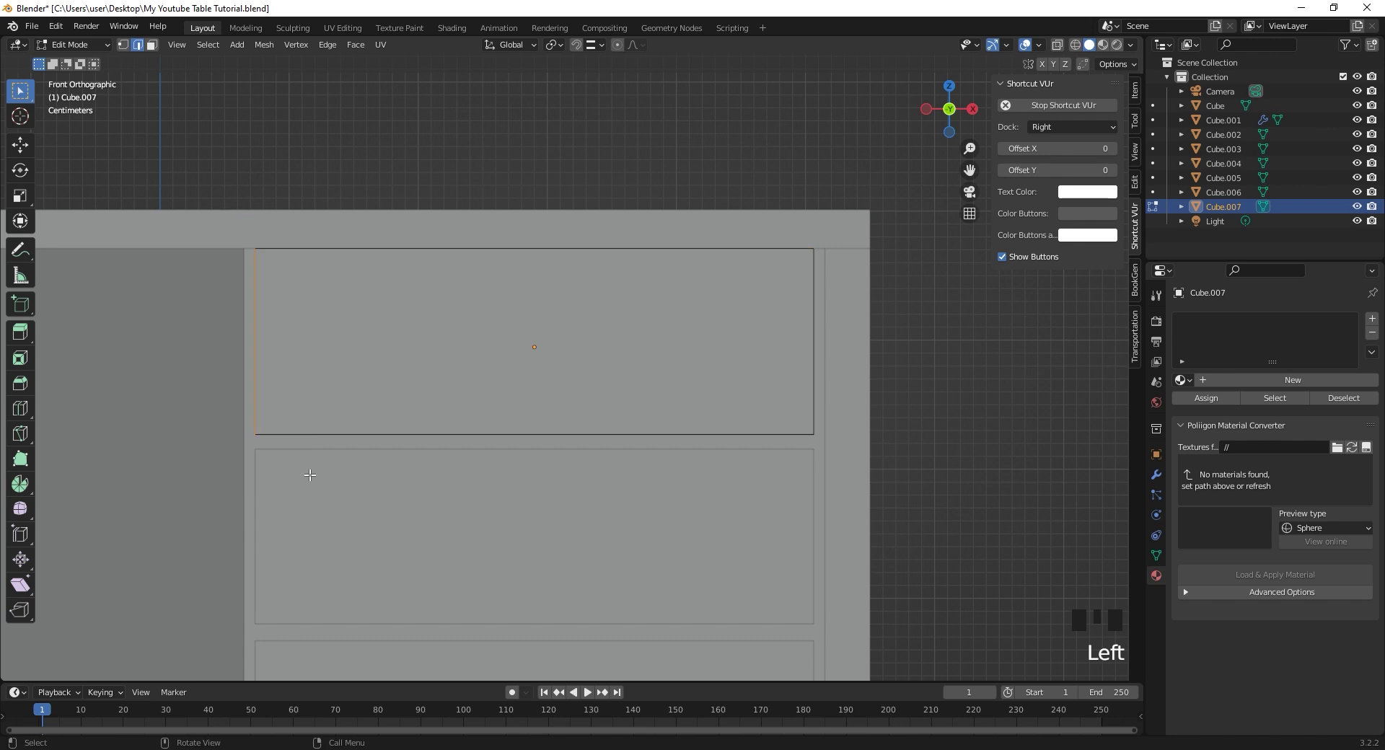
- Shift the panel's left, right and bottom edges into place, then return to Object Mode
key("g")
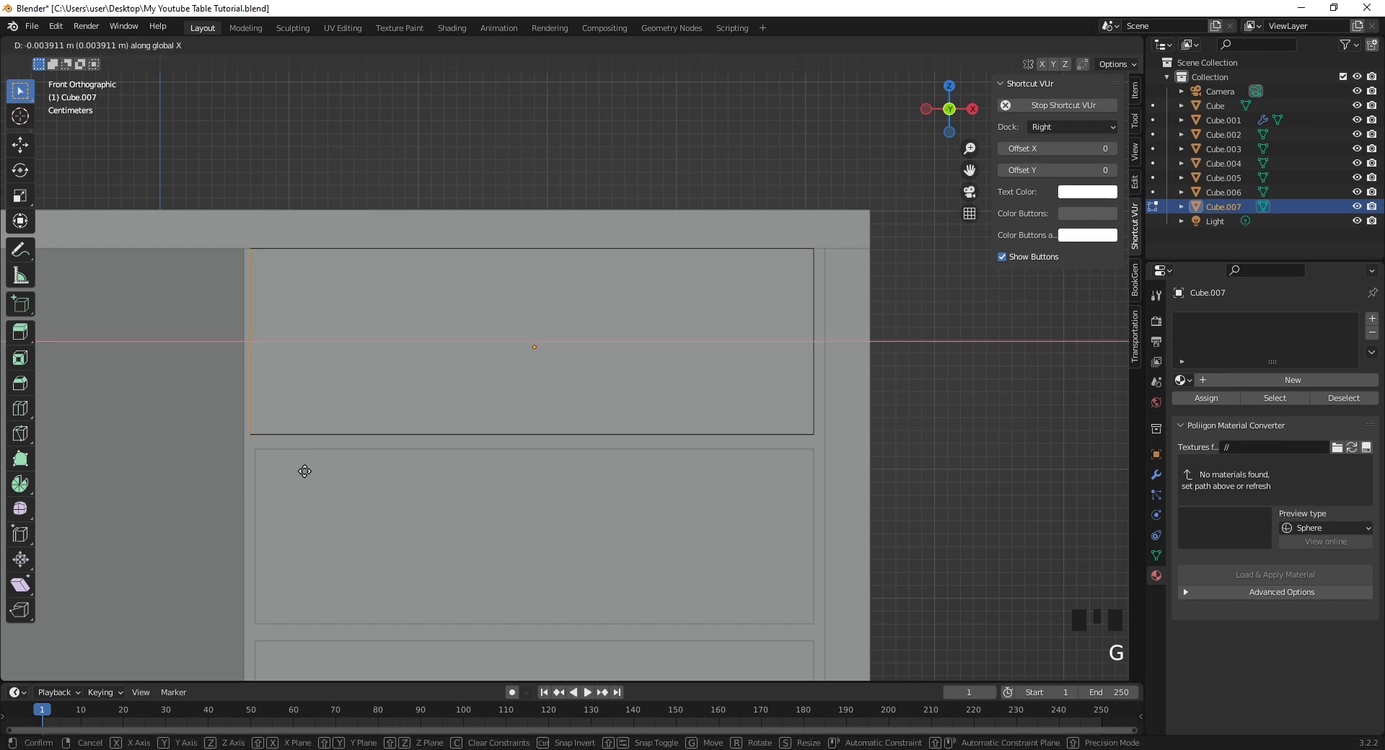
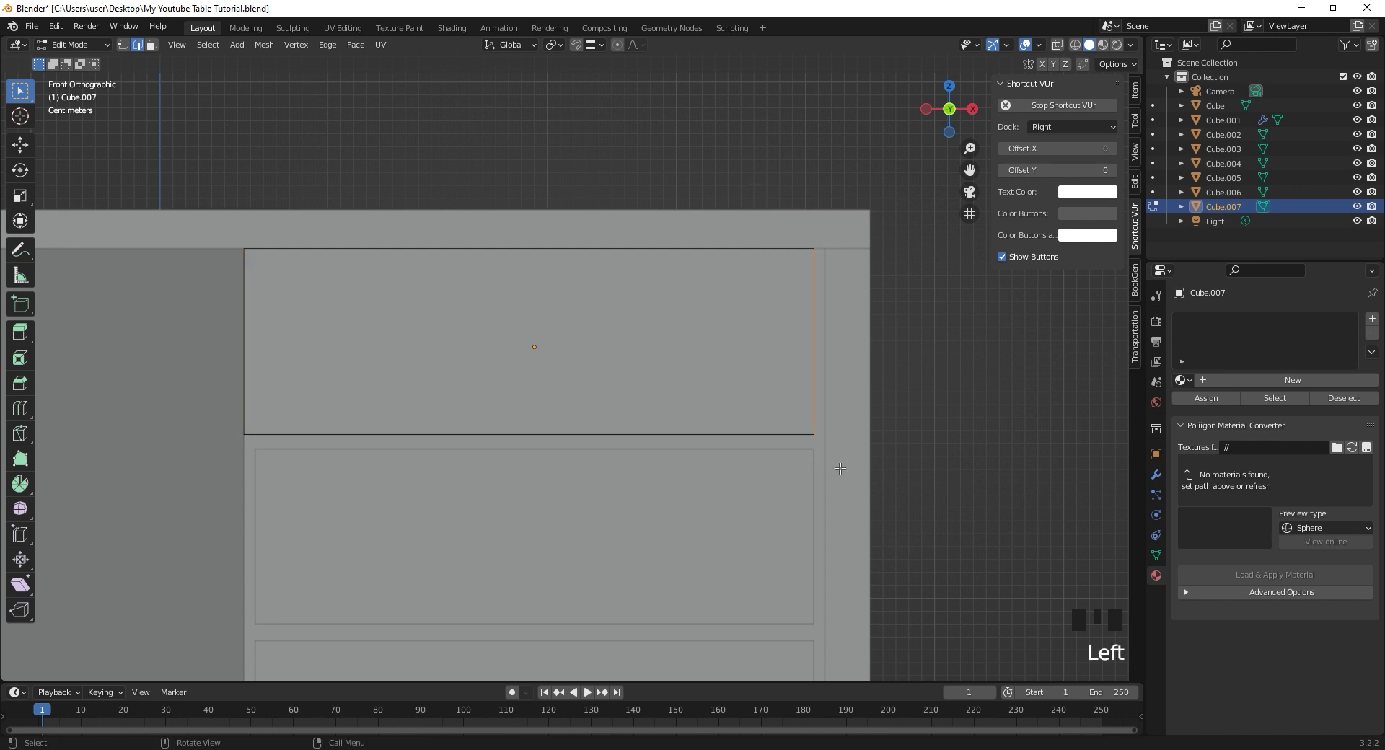
key("g")
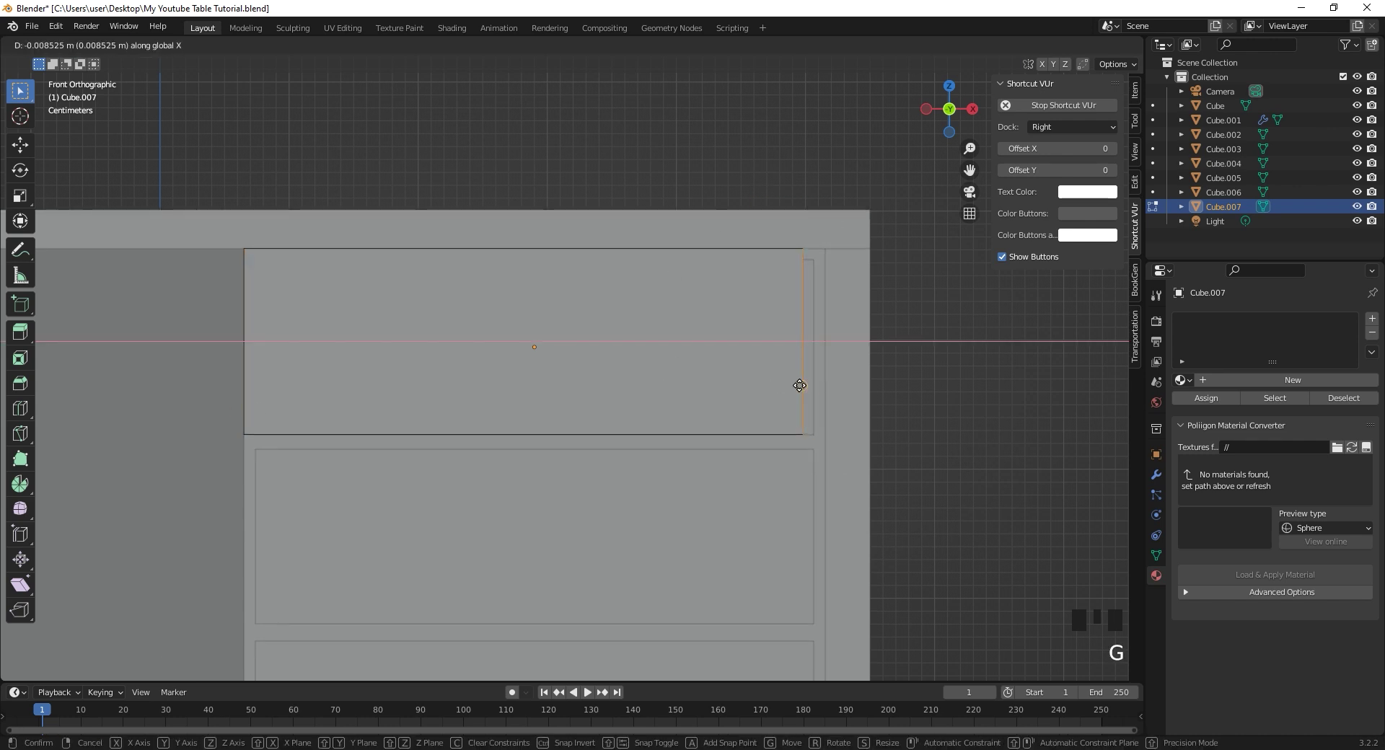
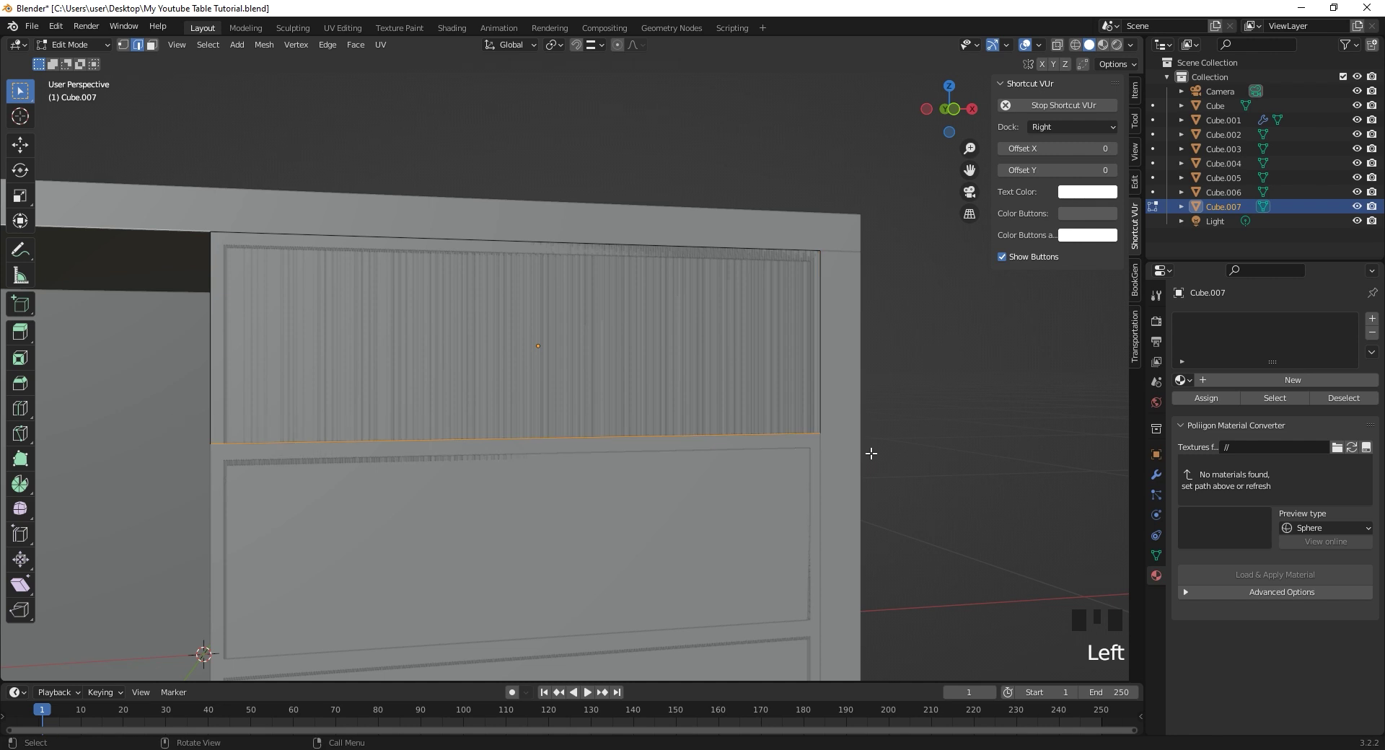
key("KP_1")
scroll("up", 3)
key("g")
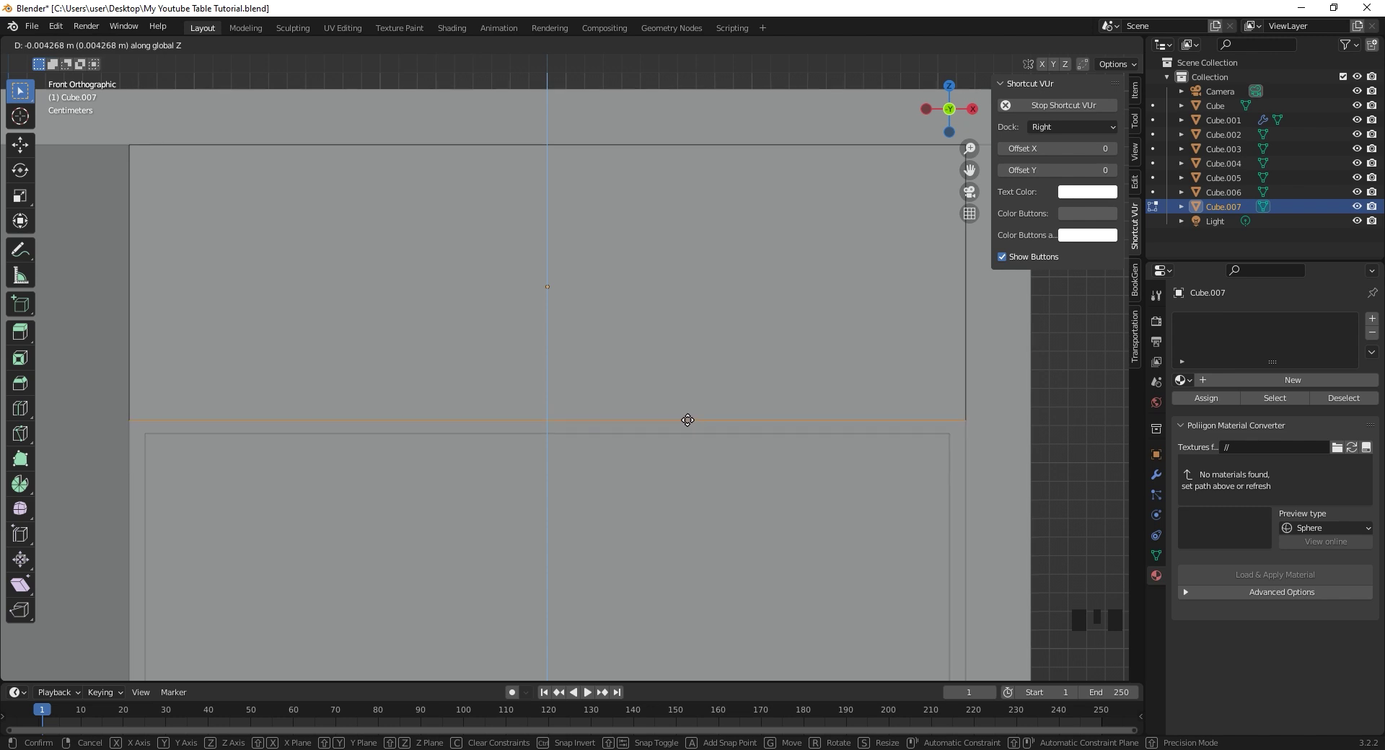
key("Tab")
left_click_drag(502, 413, 526, 348)
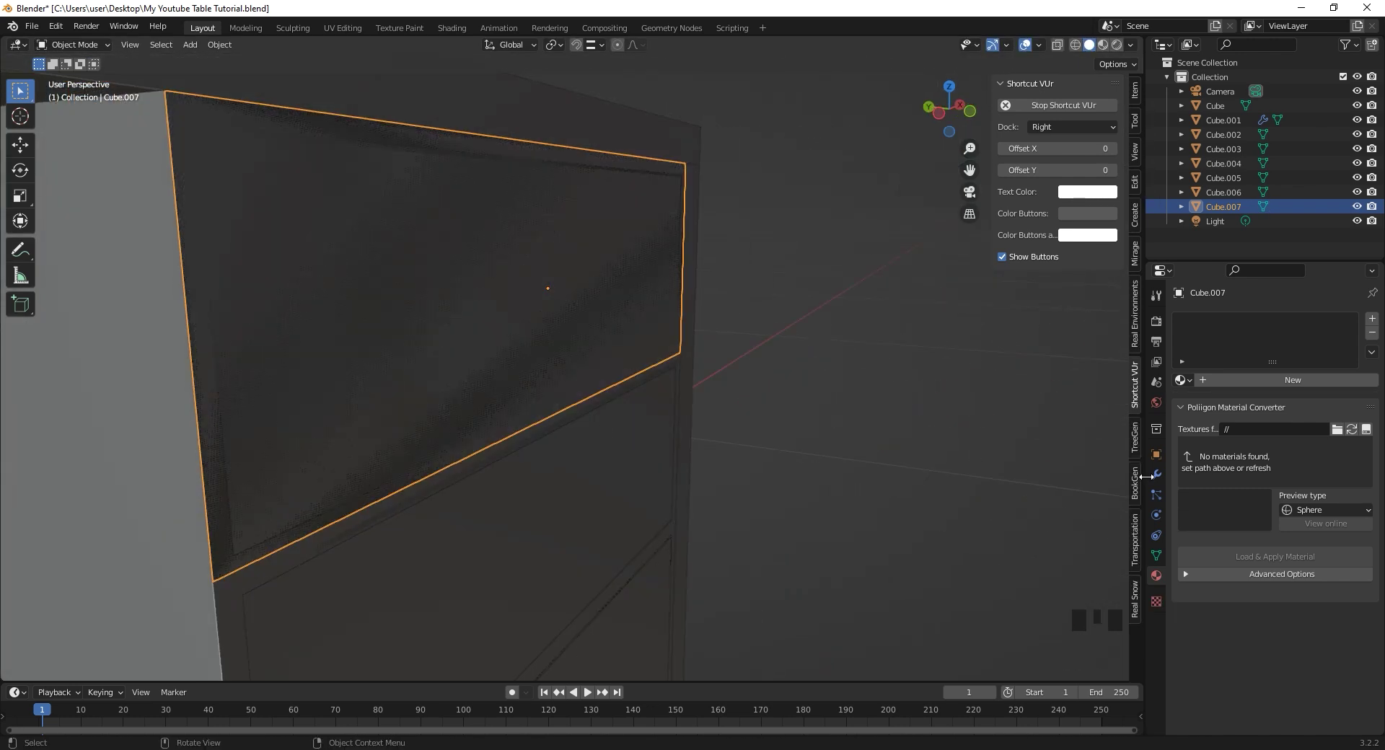
- Add a 0.01 m Solidify to the drawer cover and check its 0.45 × 0.15 m size in the sidebar
left_click(1163, 481)
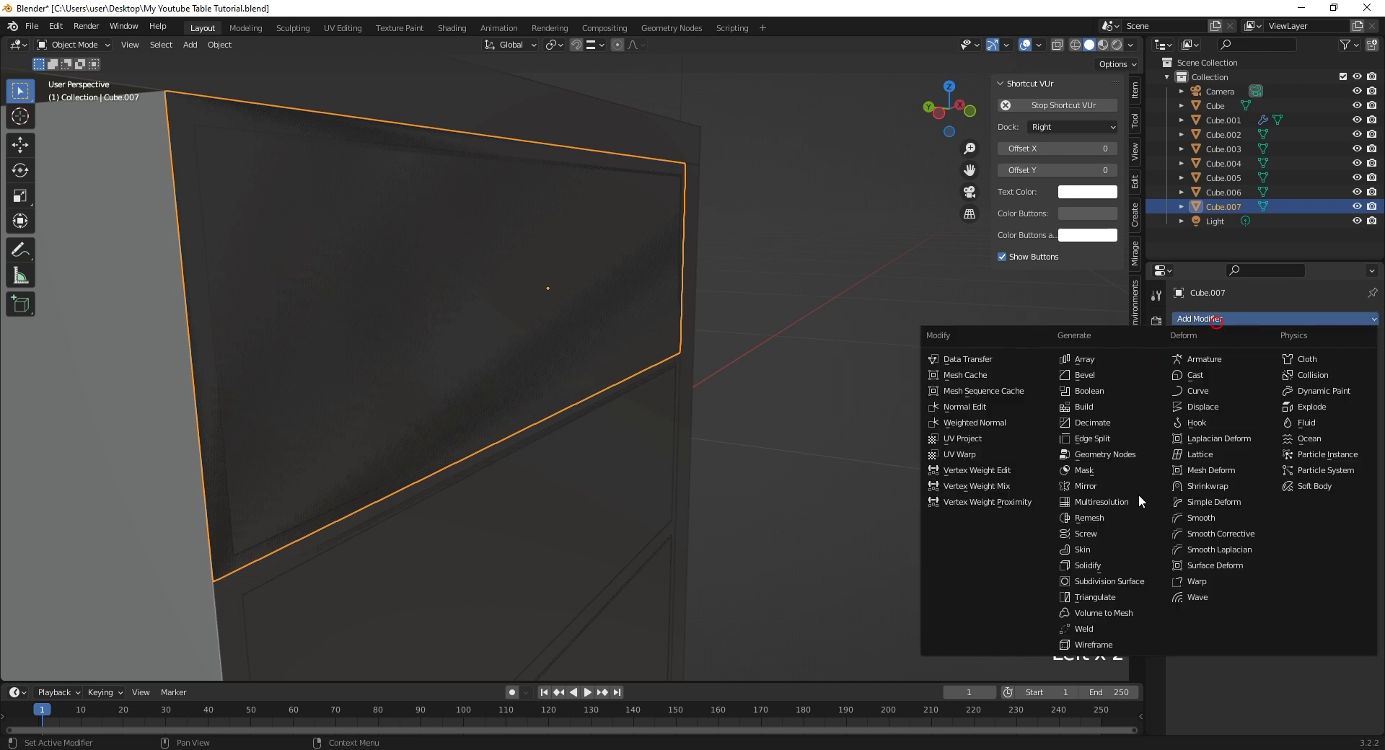
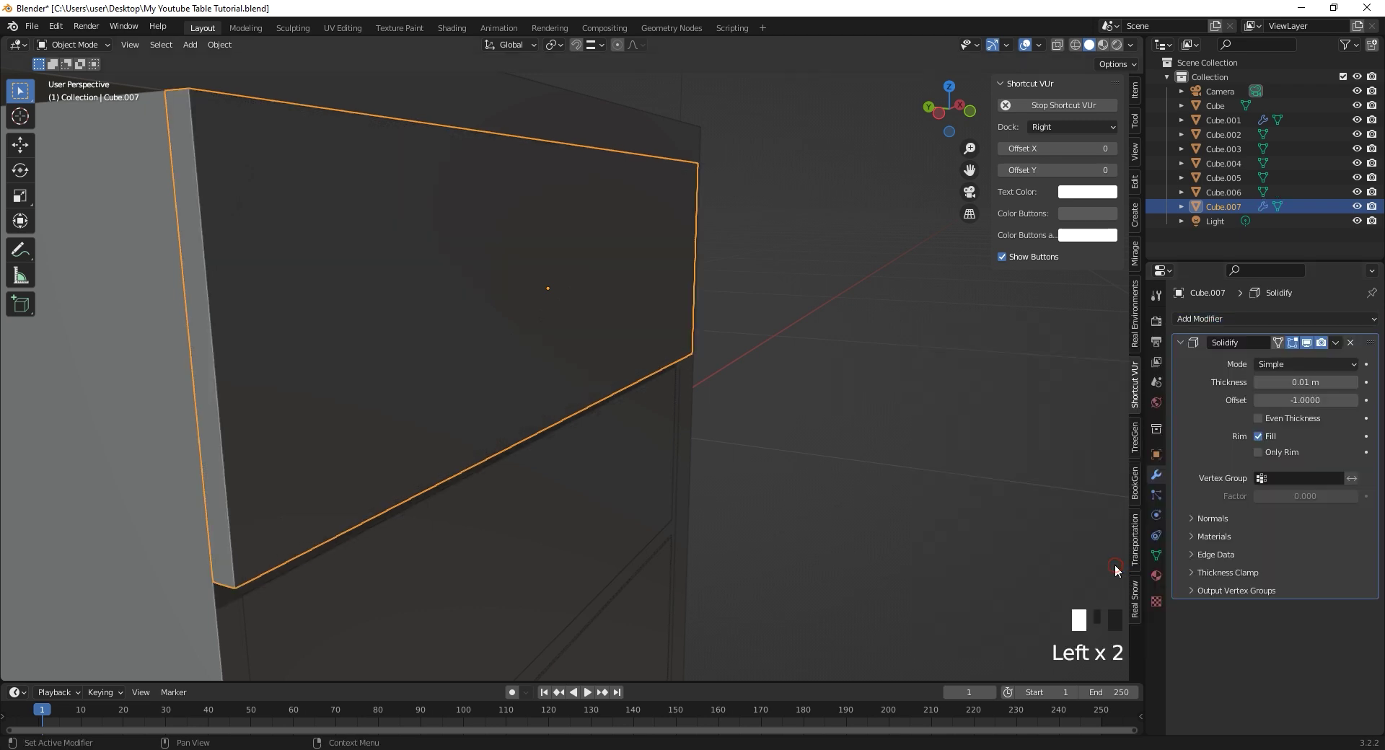
scroll("down", 3)
left_click_drag(319, 352, 445, 311)
key("n")
key("n")
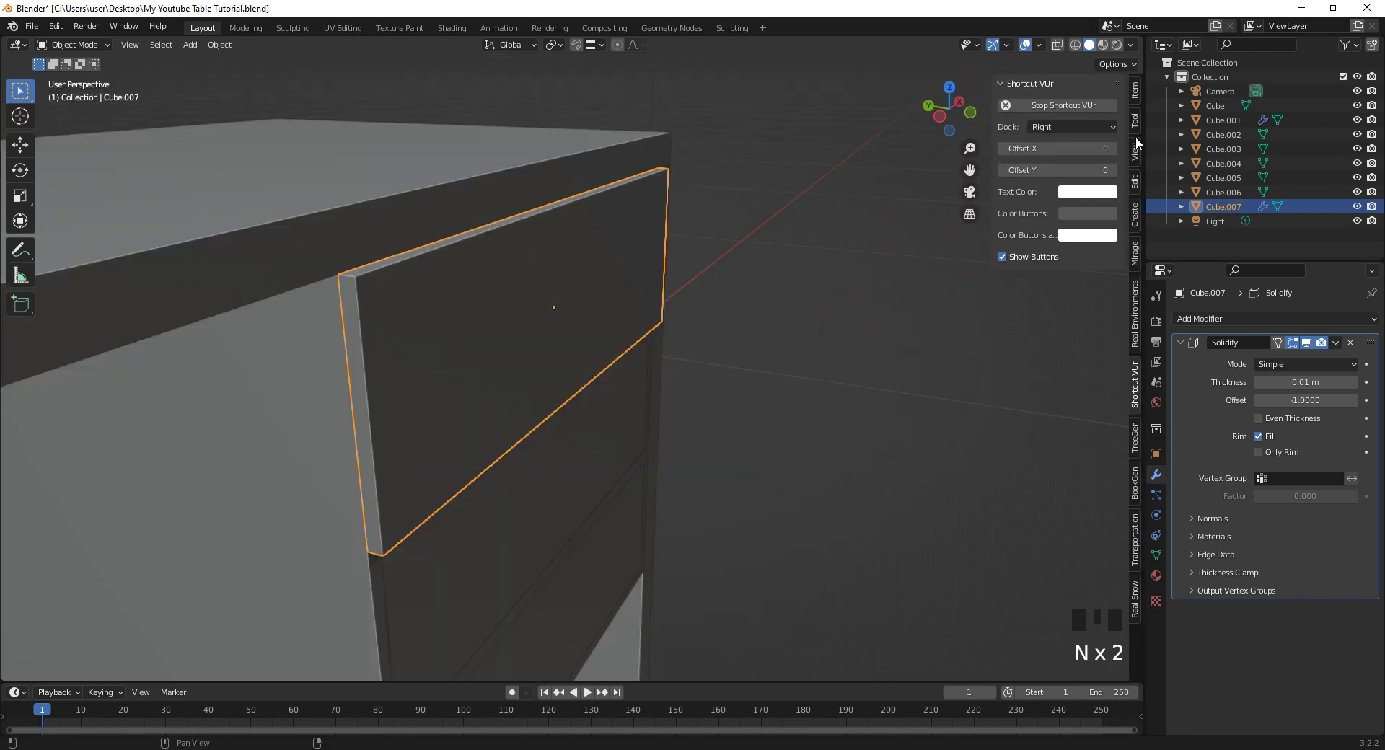
left_click(1134, 123)
left_click(1132, 89)
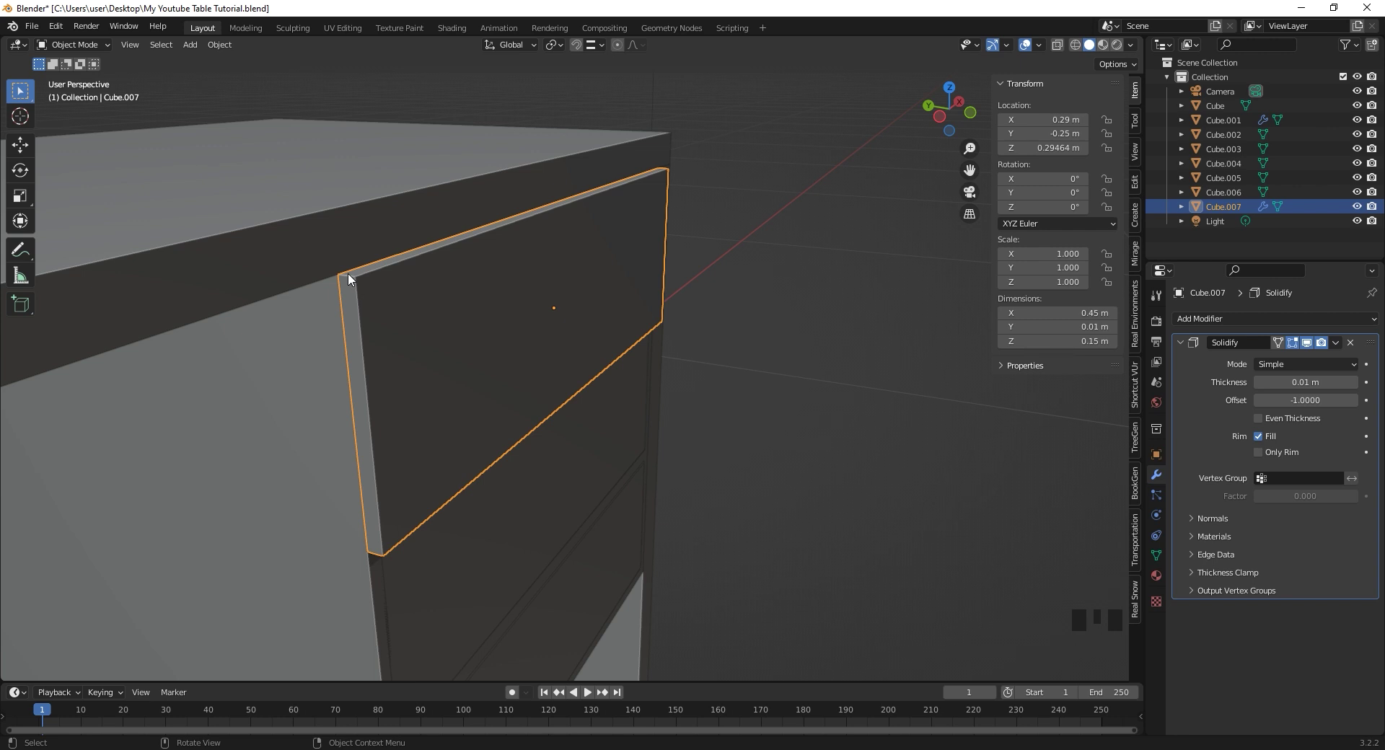
left_click_drag(393, 302, 385, 366)
key("KP_1")
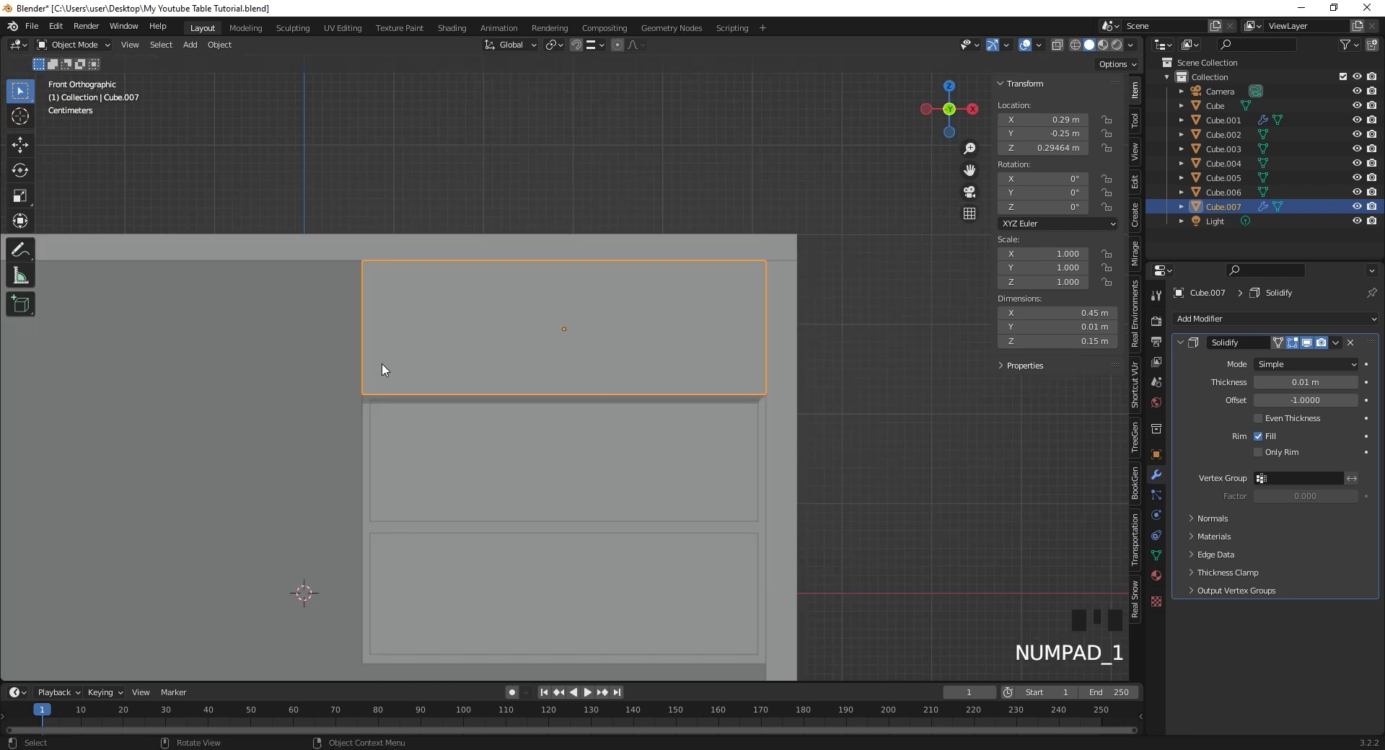
- Duplicate the drawer cover down onto the bottom and middle drawers
middle_click(521, 303)
key("shift+d")
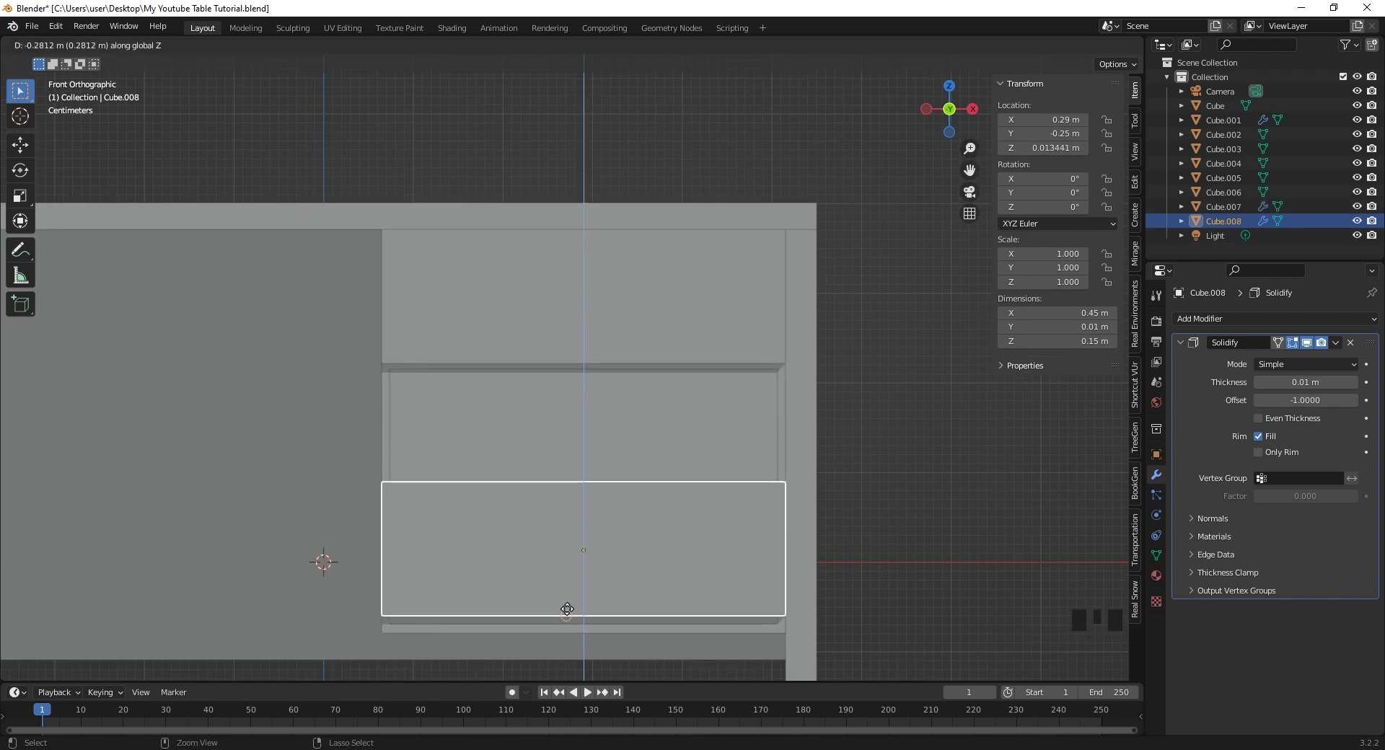
scroll("down", 3)
left_click_drag(516, 524, 688, 439)
key("KP_1")
left_click_drag(675, 446, 635, 478)
key("shift+d")
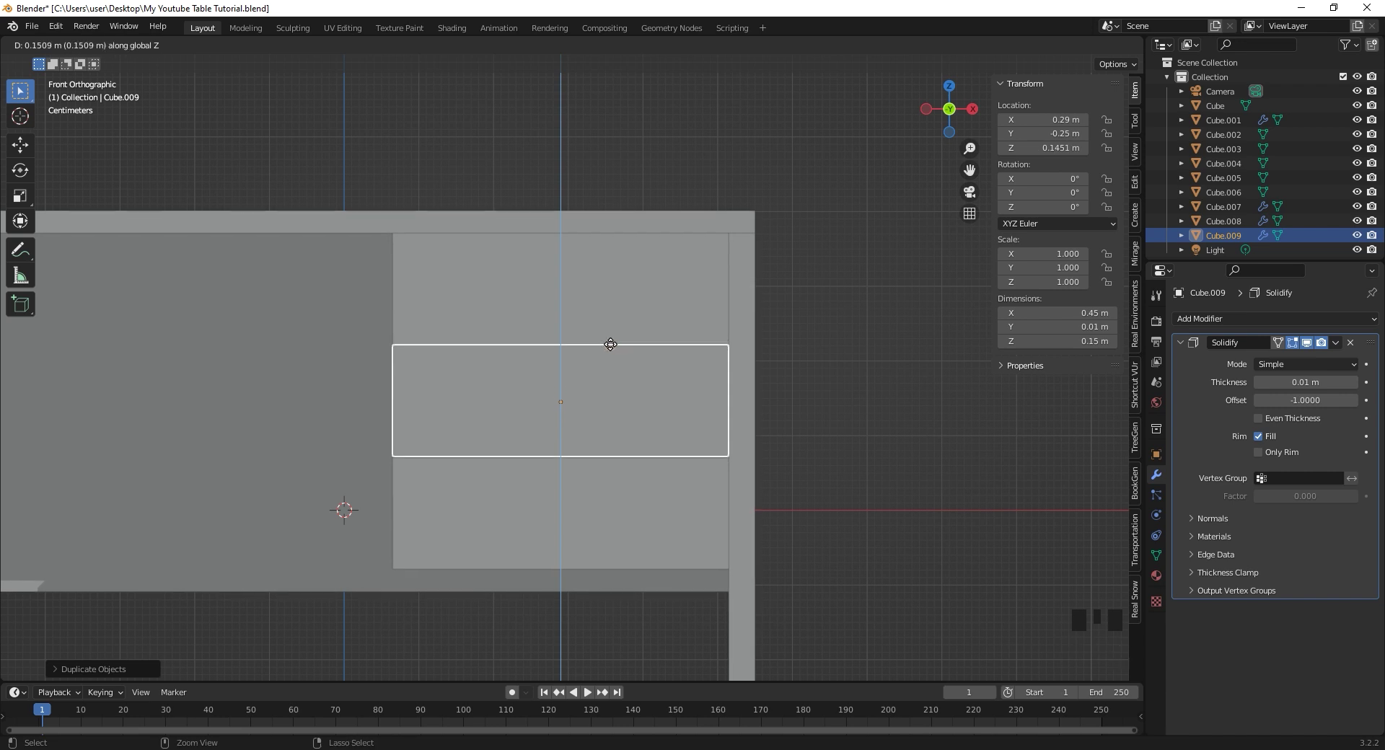
left_click(822, 365)
- Nudge the middle cover vertically into line and orbit to inspect all three covers
left_click_drag(551, 425, 491, 354)
left_click(490, 354)
key("g")
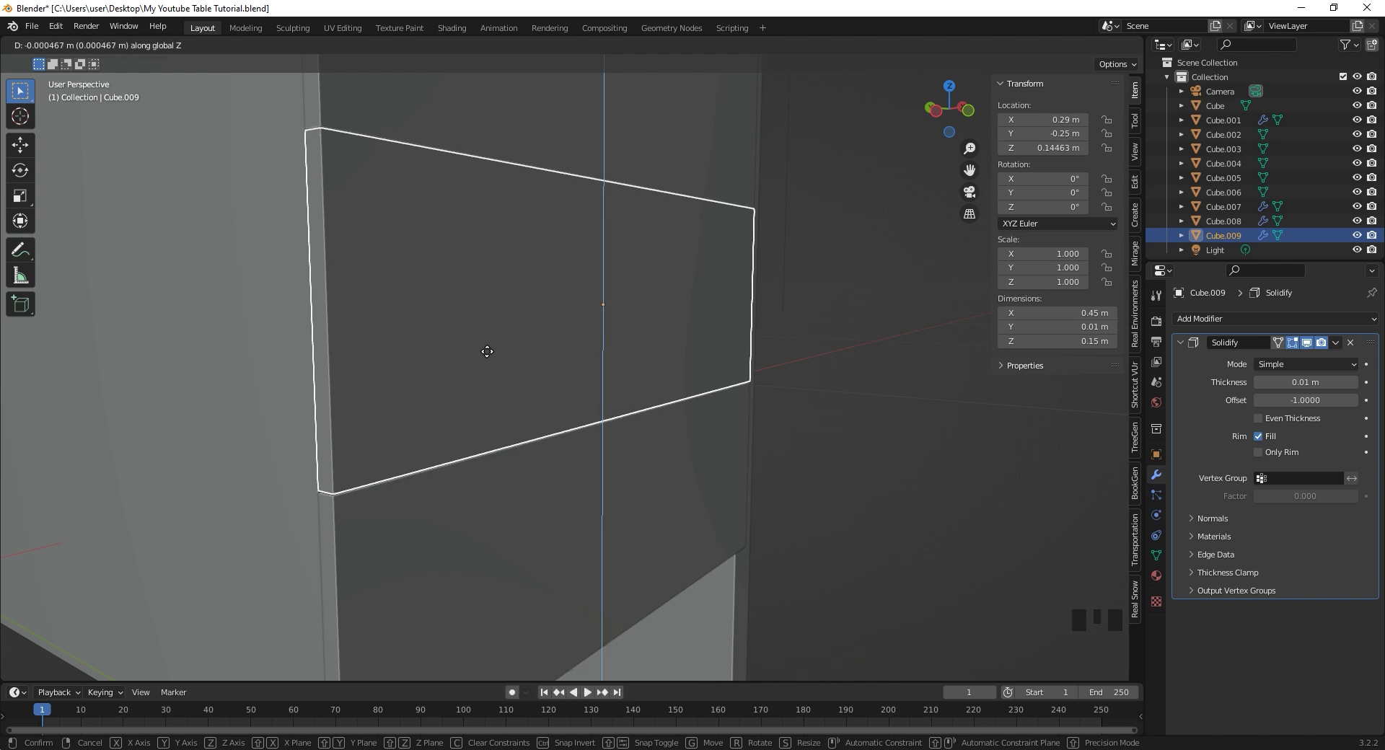
left_click(839, 276)
left_click_drag(828, 340, 783, 352)
scroll("down", 3)
left_click_drag(668, 377, 583, 291)
scroll("up", 3)
left_click_drag(581, 303, 539, 390)
scroll("down", 3)
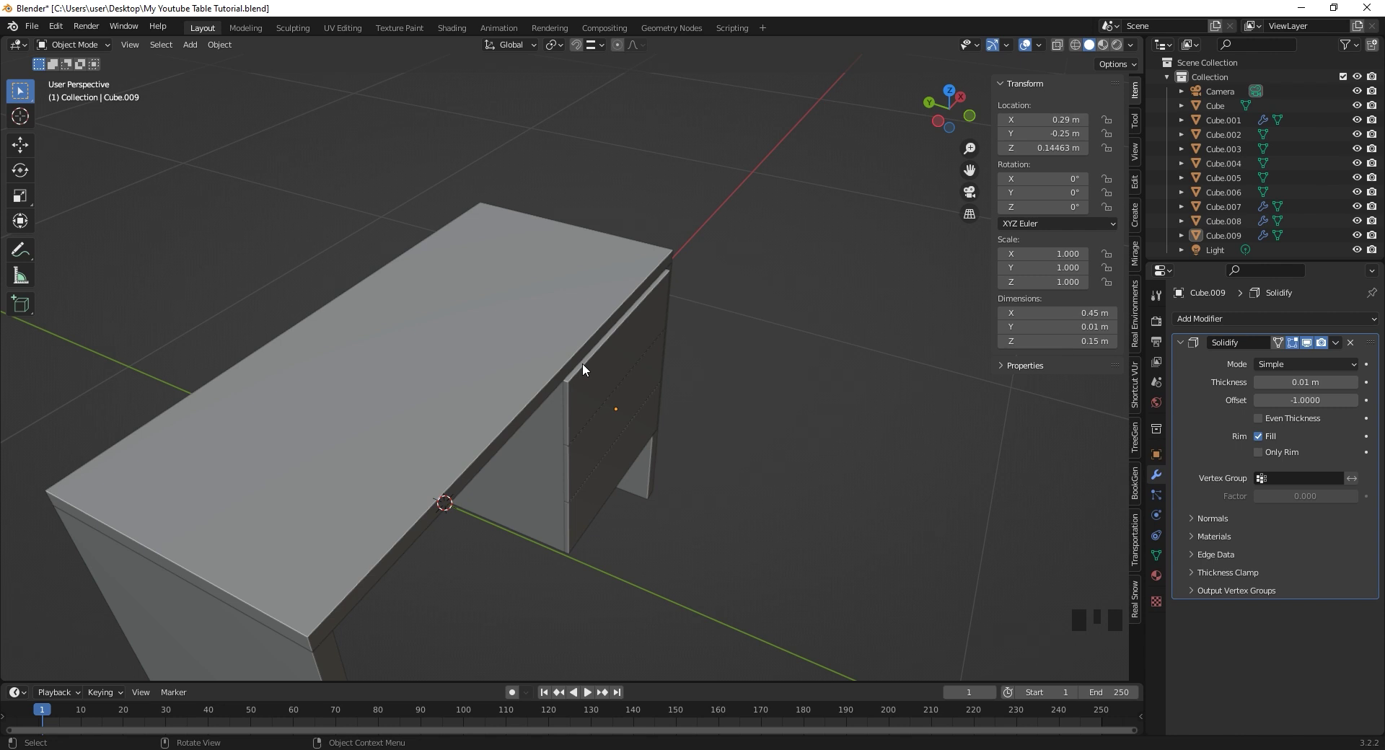
- Scale the tabletop up to about 1.043 so it overhangs the sides and drawers
left_click(596, 369)
scroll("down", 3)
left_click(516, 372)
scroll("up", 3)
key("s")
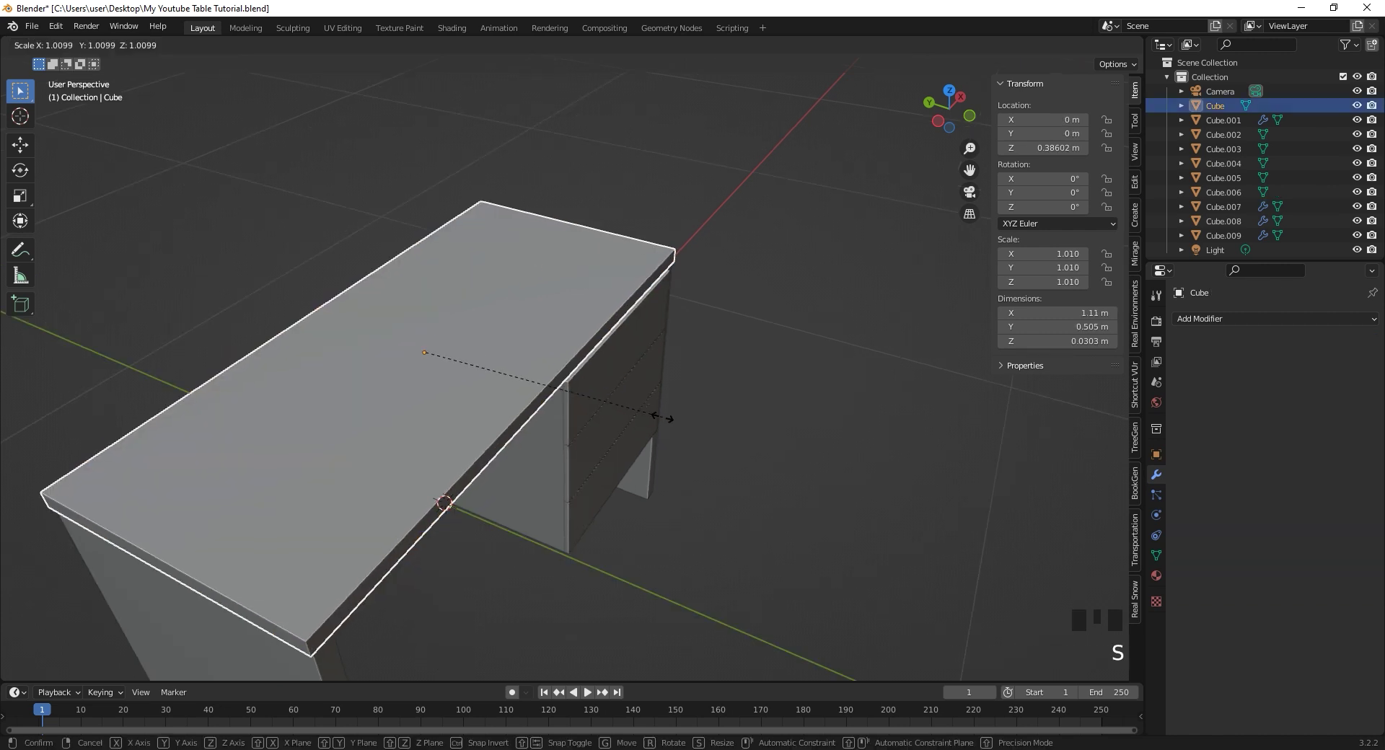
left_click_drag(805, 405, 641, 436)
scroll("up", 3)
- Nudge the top drawer cover into place, then reselect the tabletop
left_click_drag(697, 435, 489, 306)
left_click(489, 305)
key("g")
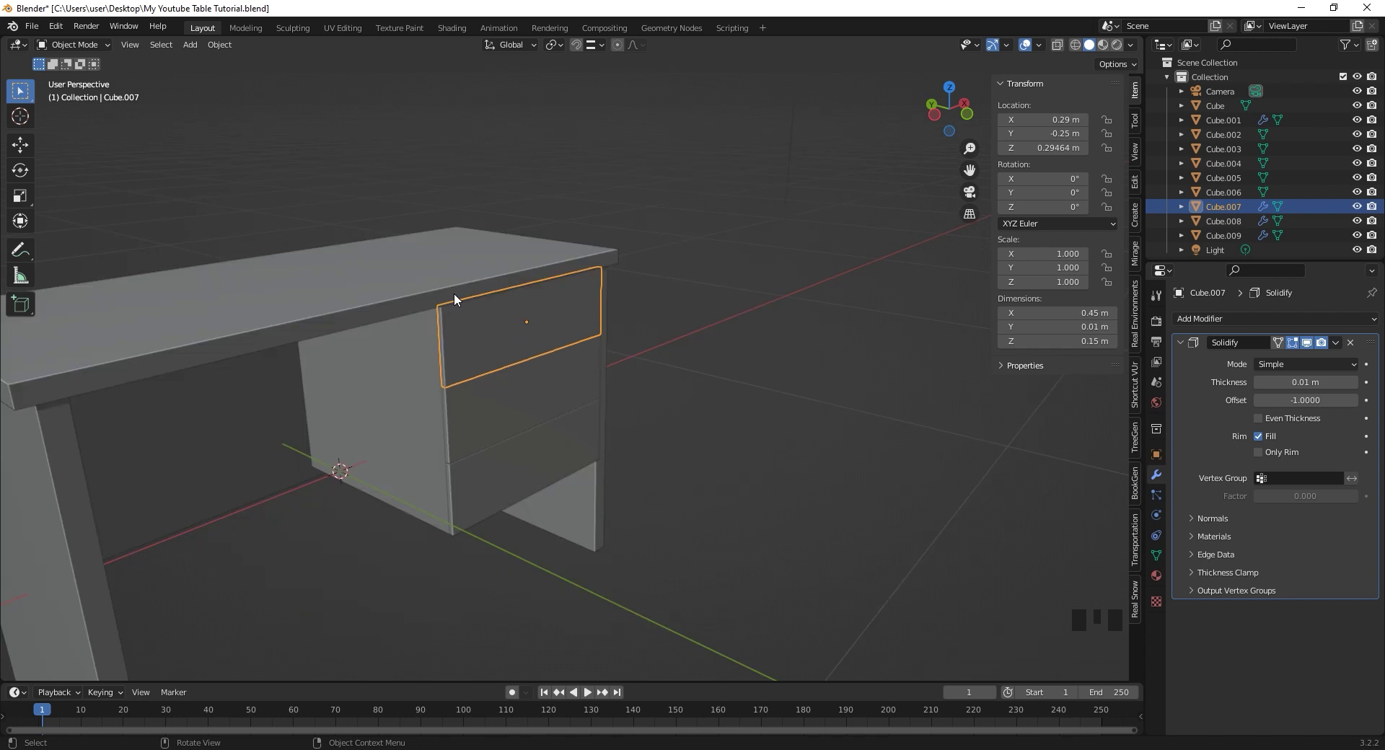
left_click(449, 305)
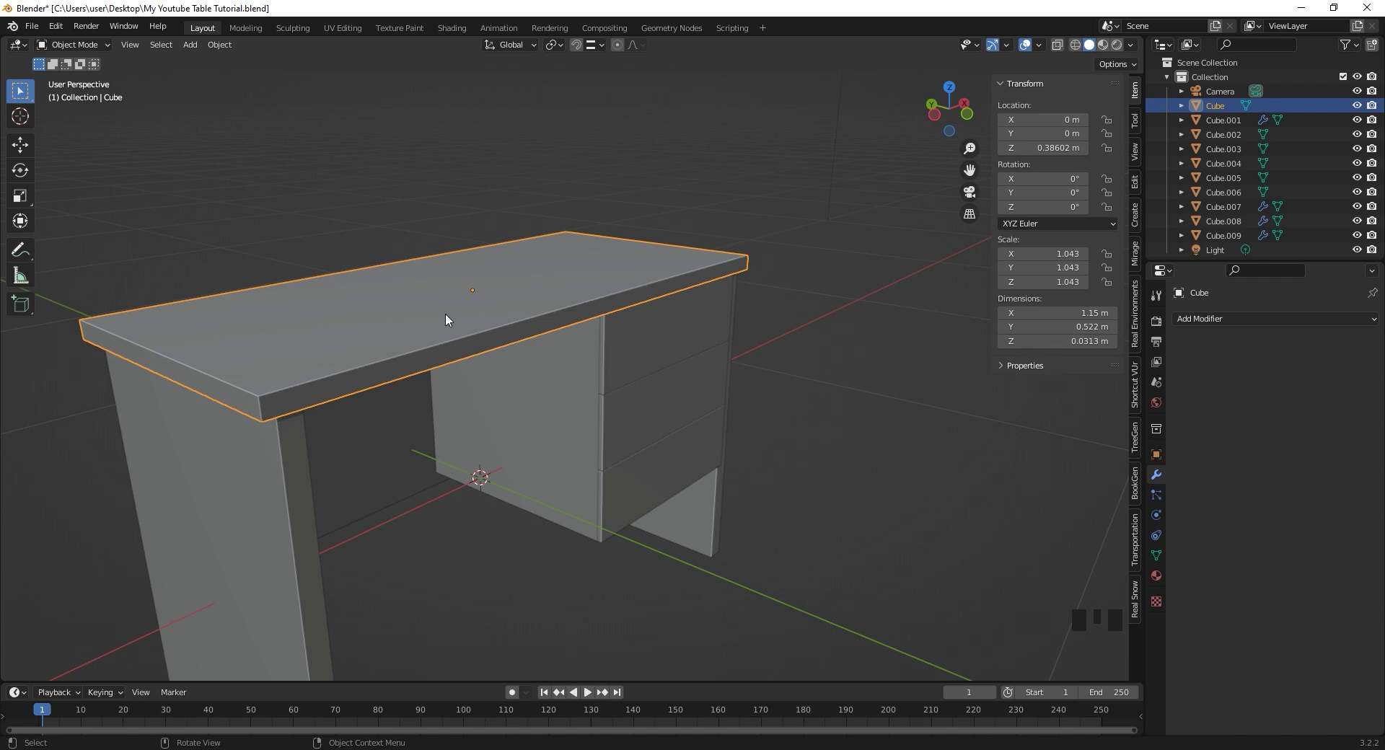
- Rename the tabletop Table_Top, the sides Table_Sides, the cupboard Table_Cupboard and the back Table_Back
key("F2")
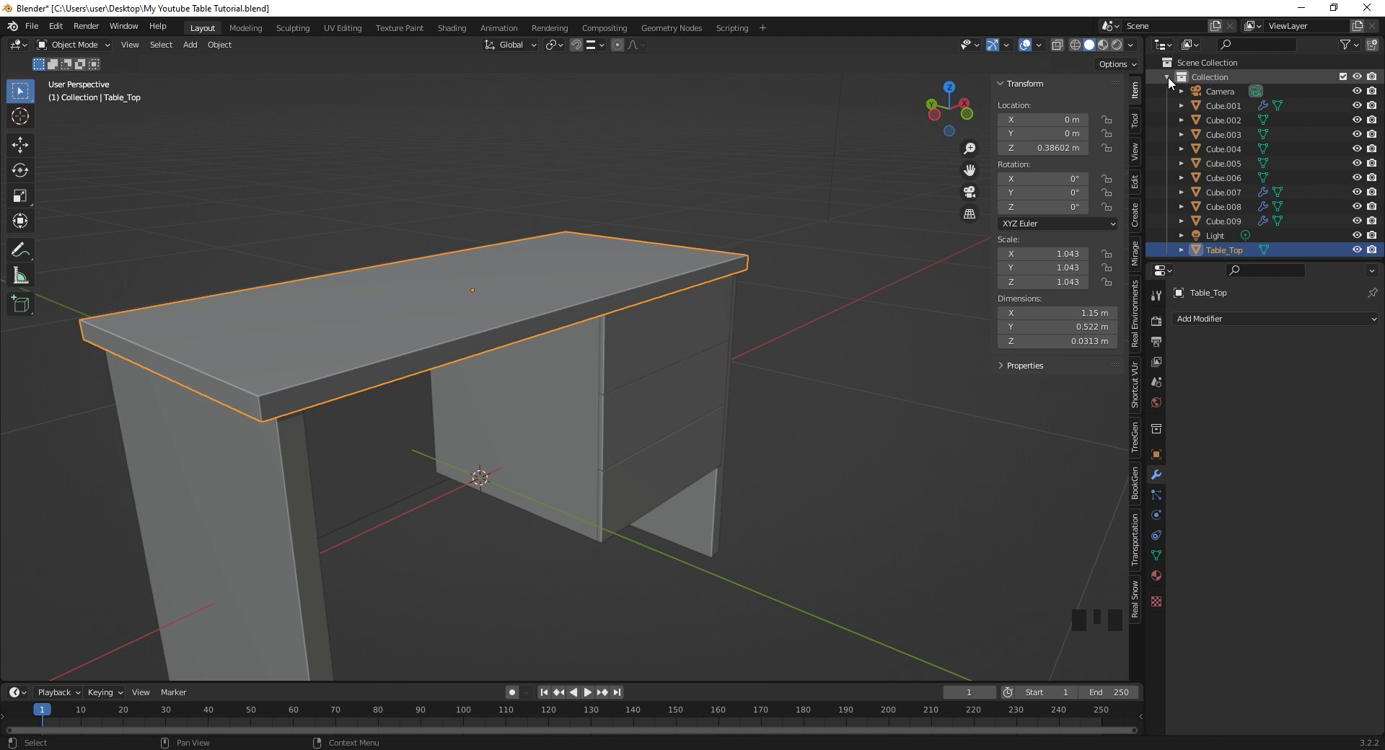
left_click(1173, 87)
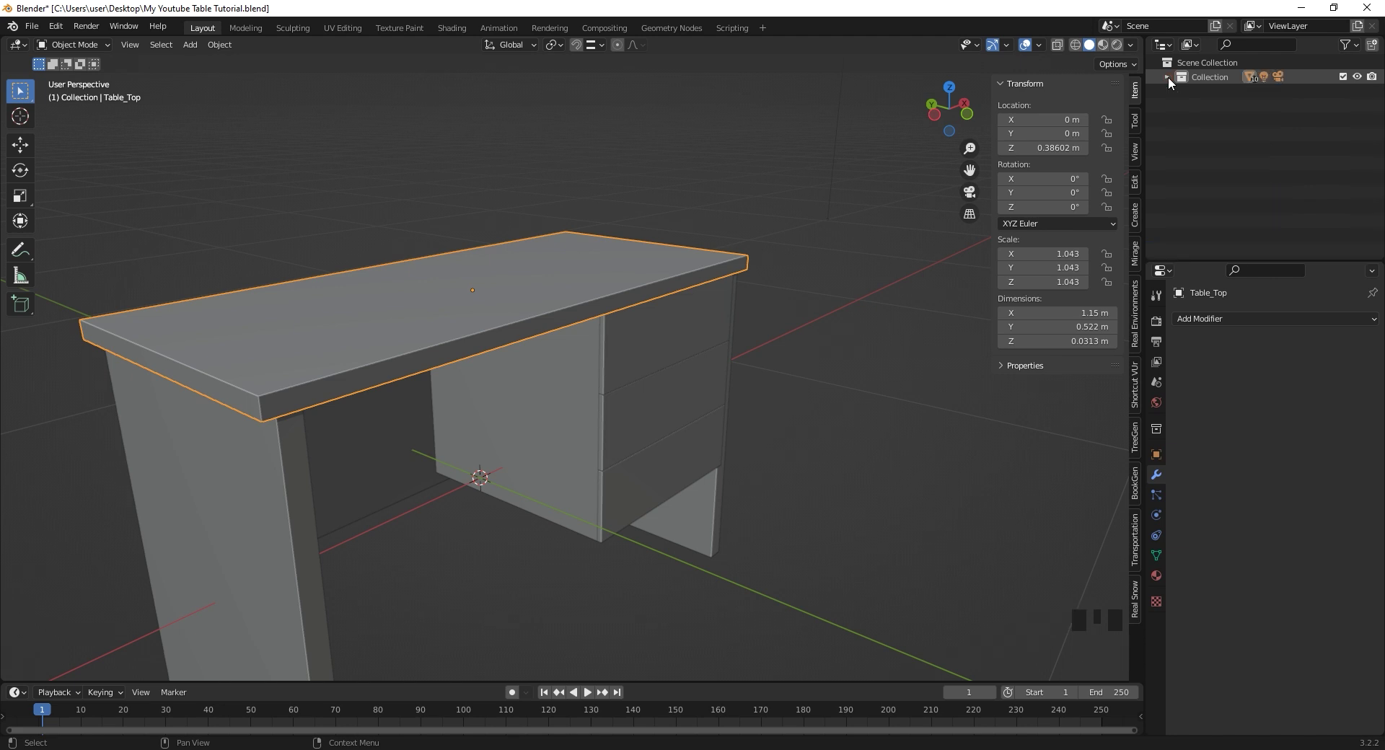
left_click(1171, 81)
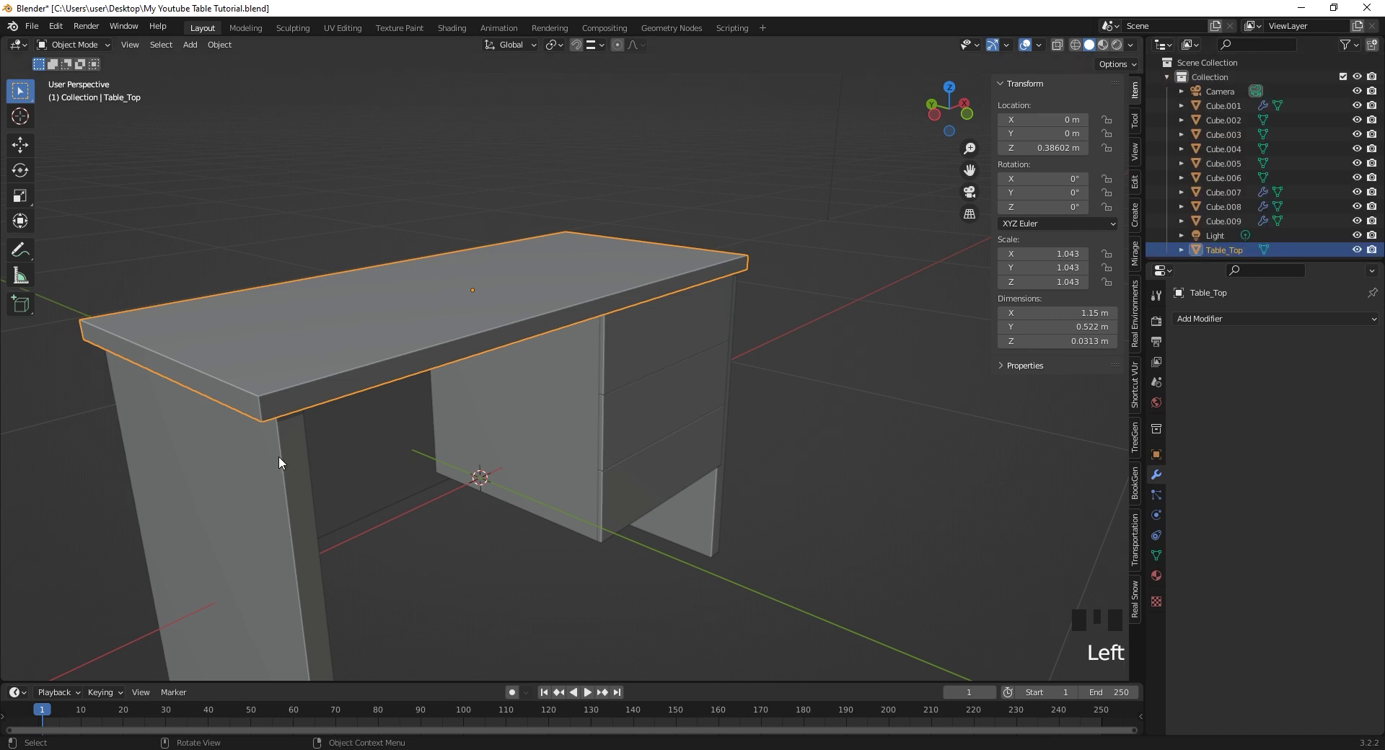
left_click(282, 461)
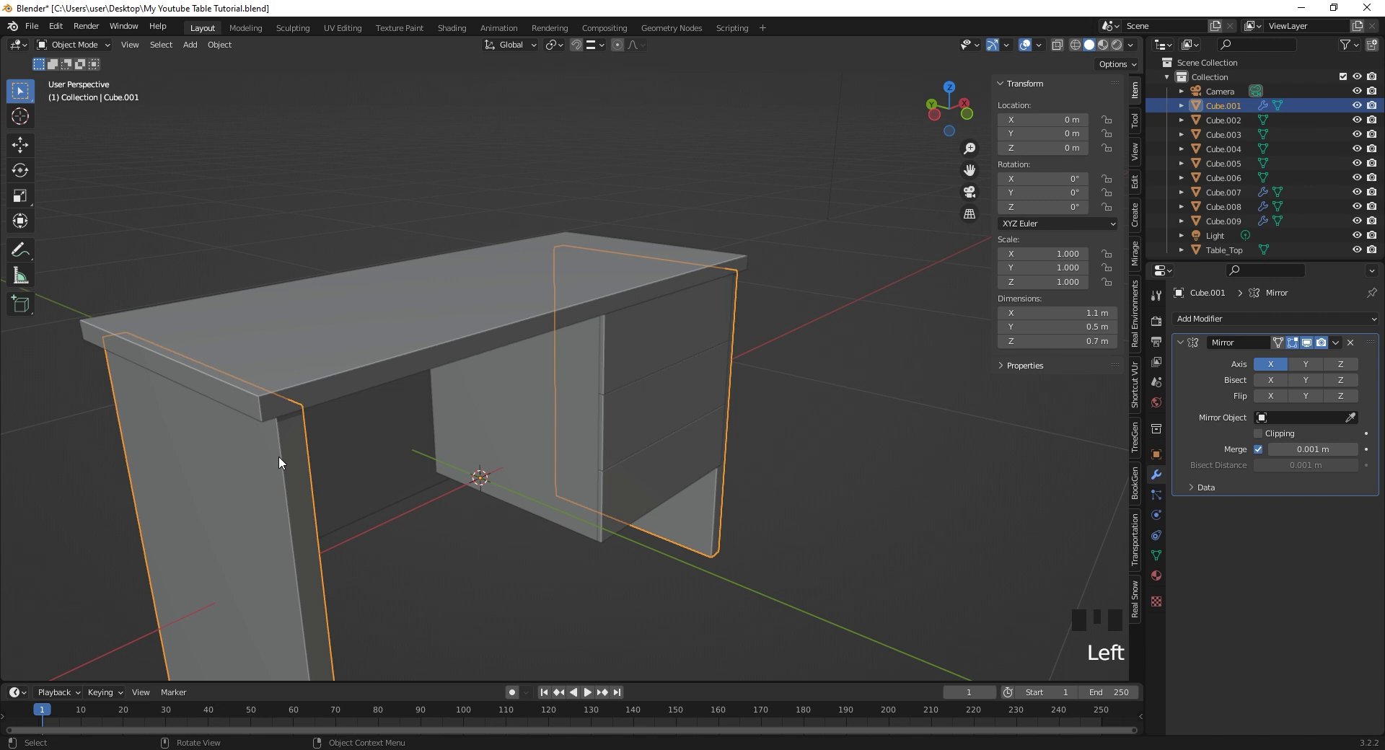
key("F2")
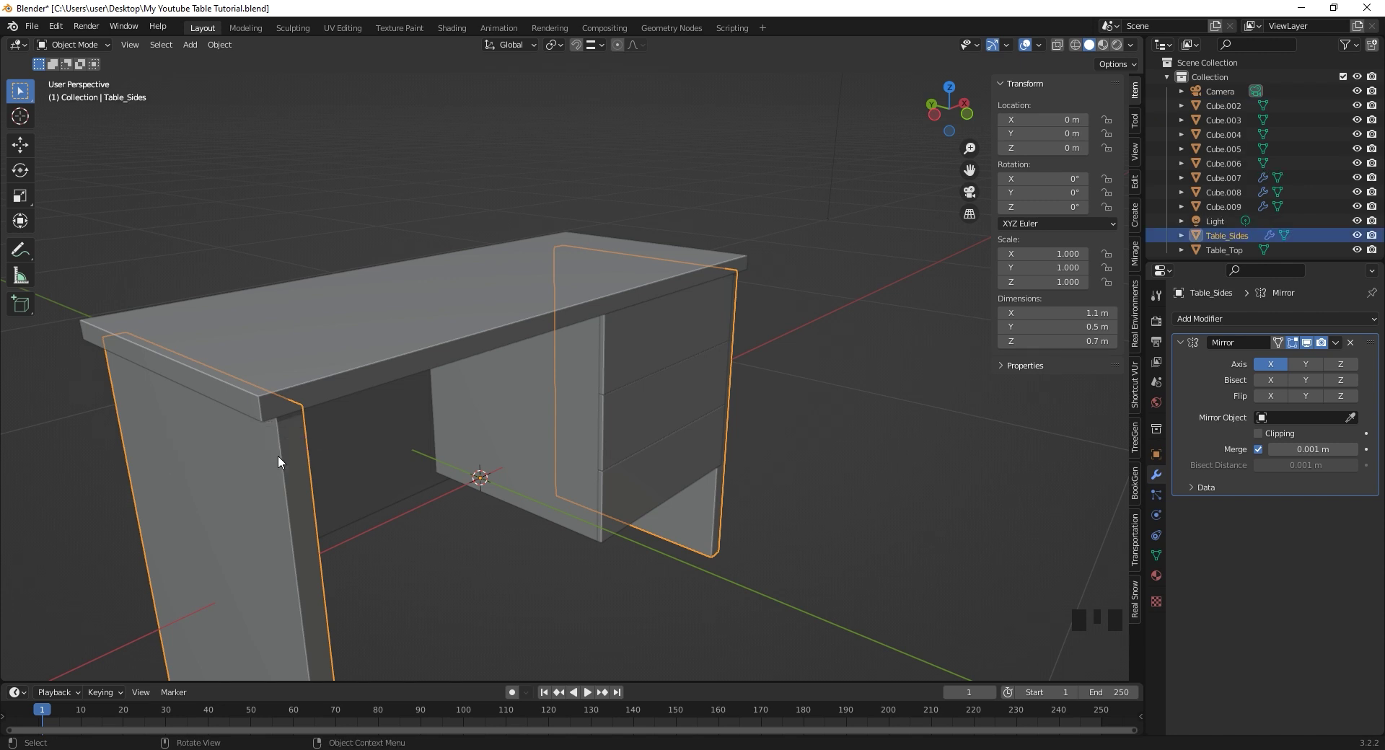
left_click(538, 393)
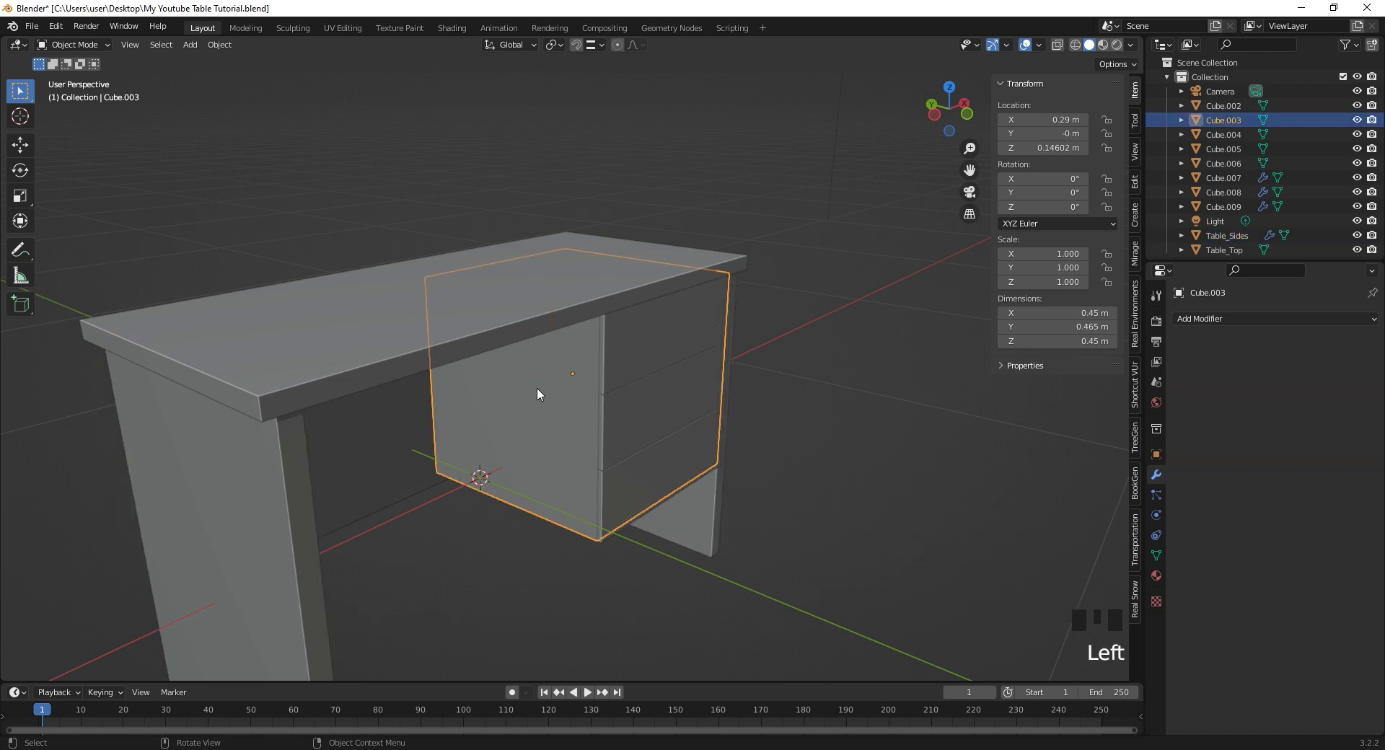
key("F2")
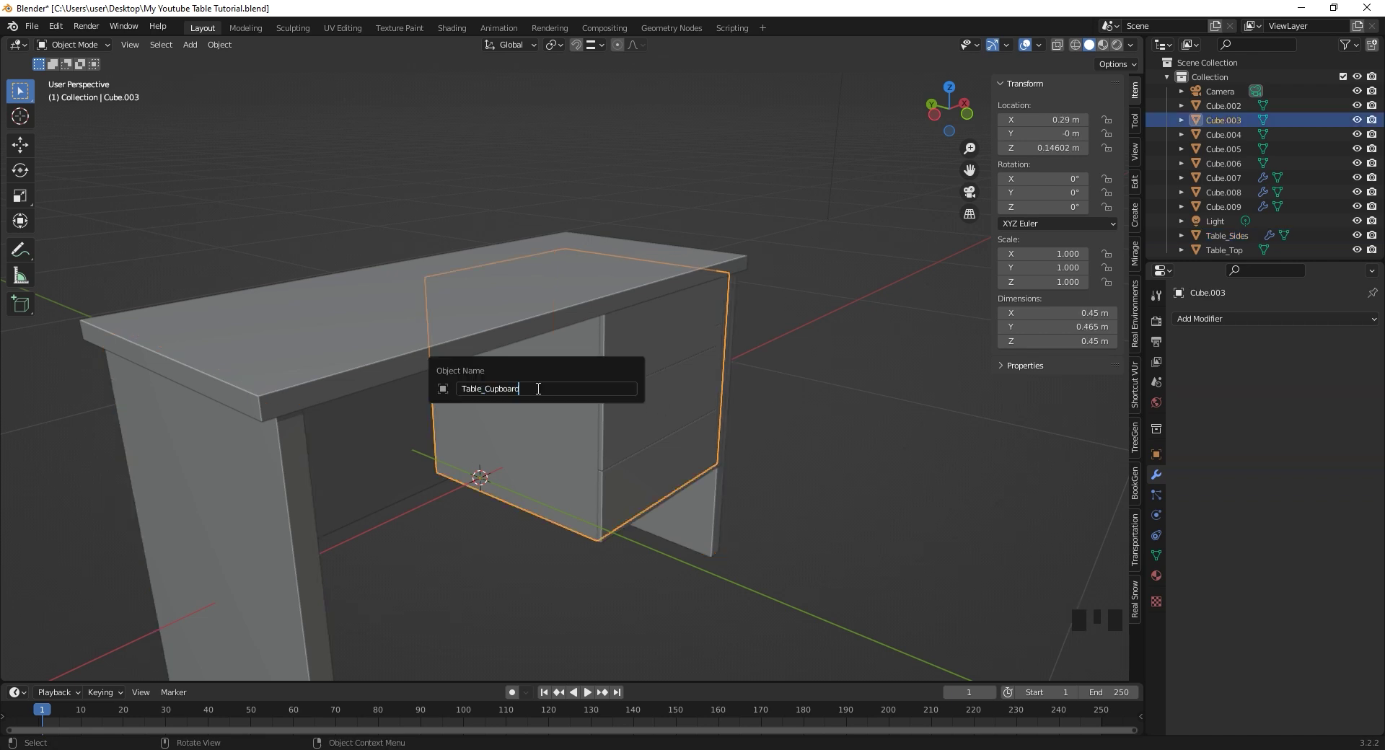
left_click(392, 438)
left_click(543, 459)
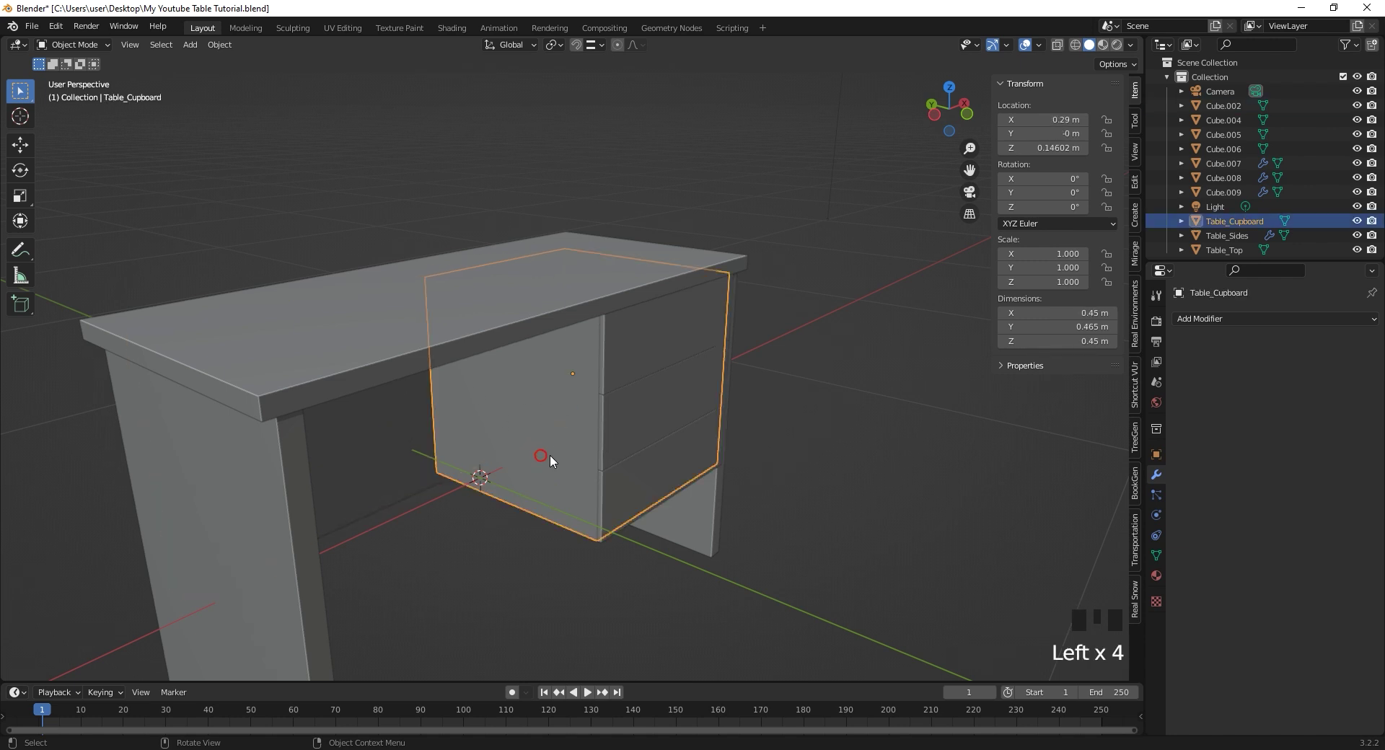
left_click(370, 446)
key("F2")
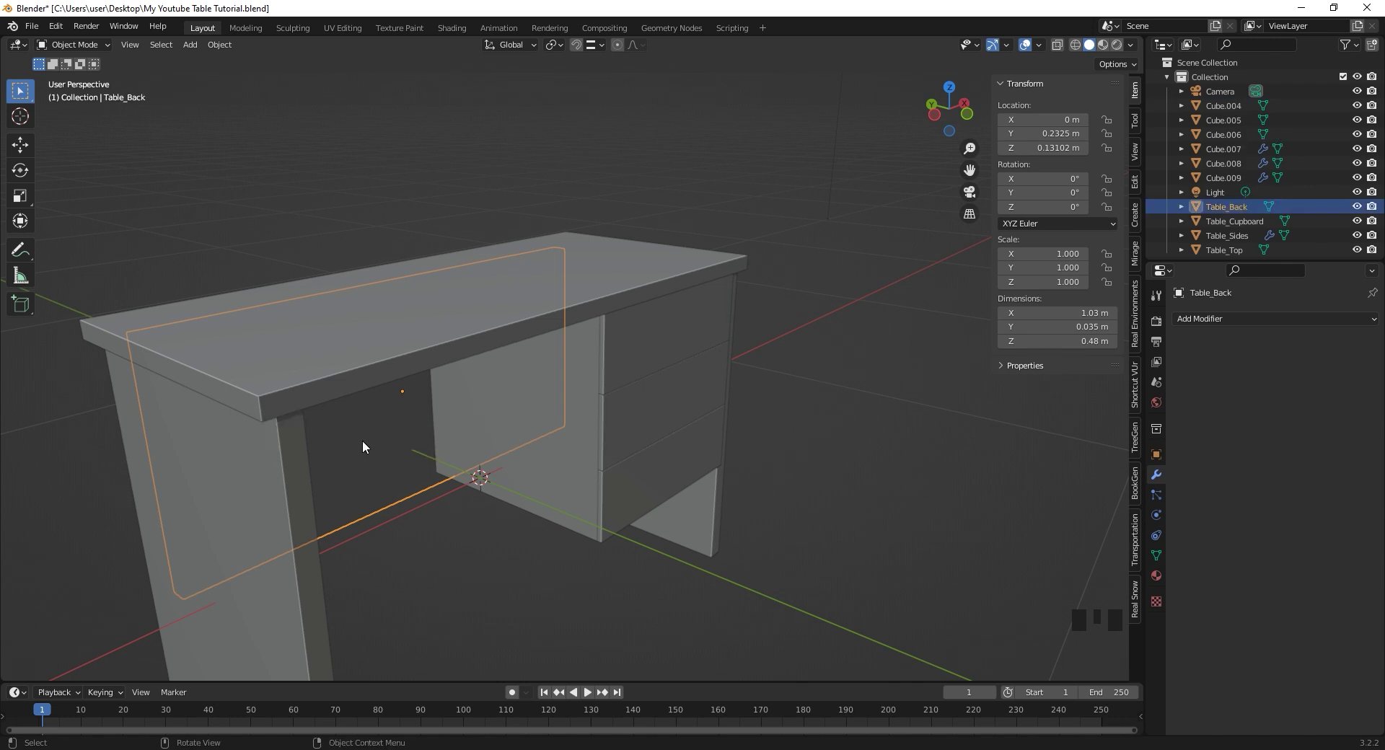
- Rename the drawer covers Drawer_Cover and Drawer_Cover 1
left_click(654, 344)
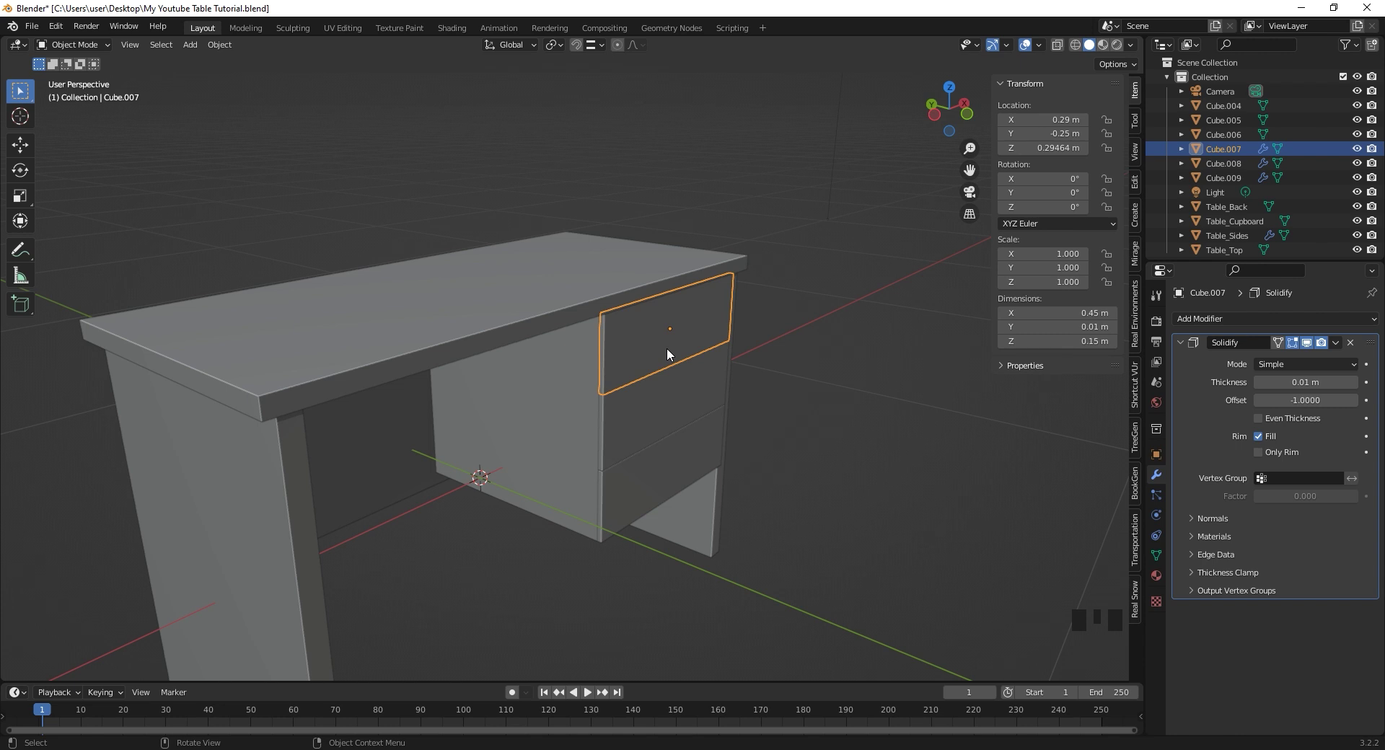
key("F2")
key("BackSpace")
left_click(688, 389)
key("F2")
key("F2")
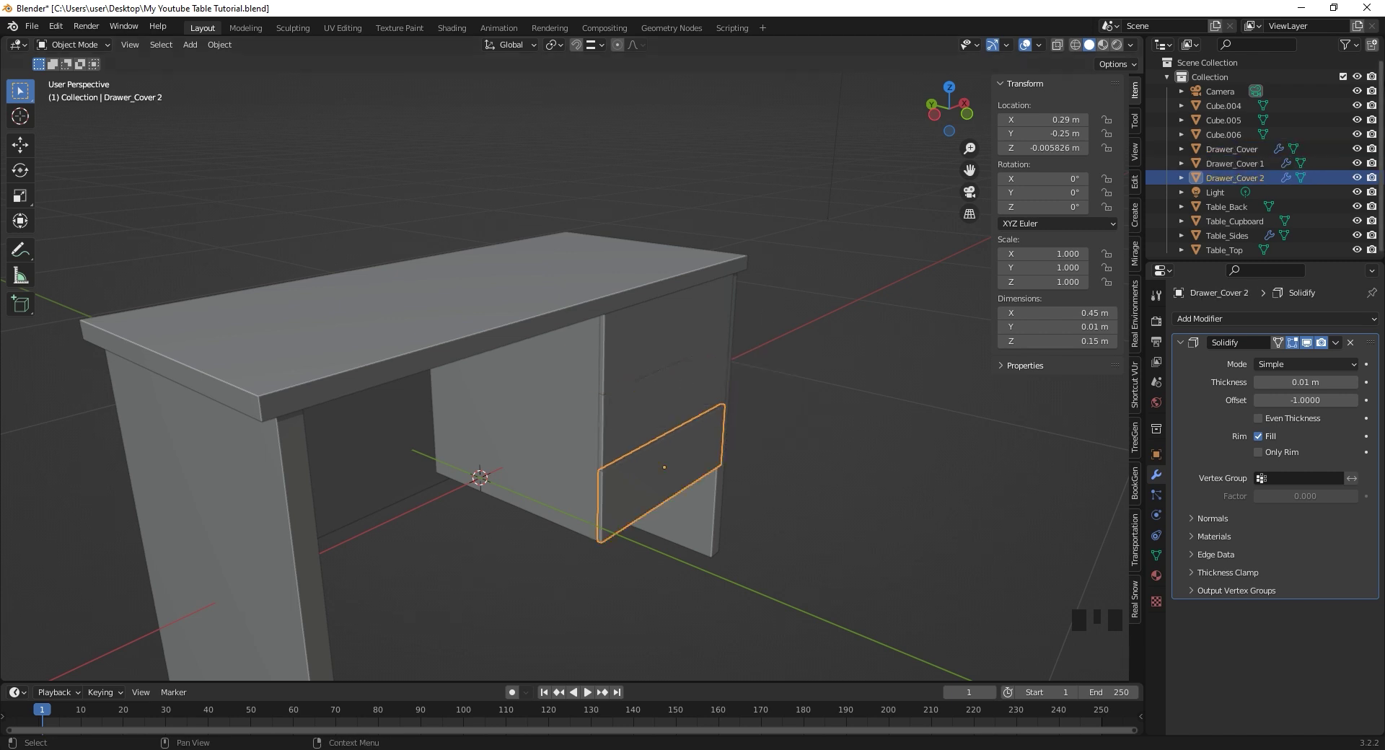
- Hide the three drawer covers to reveal the drawer boxes behind them
left_click(681, 331)
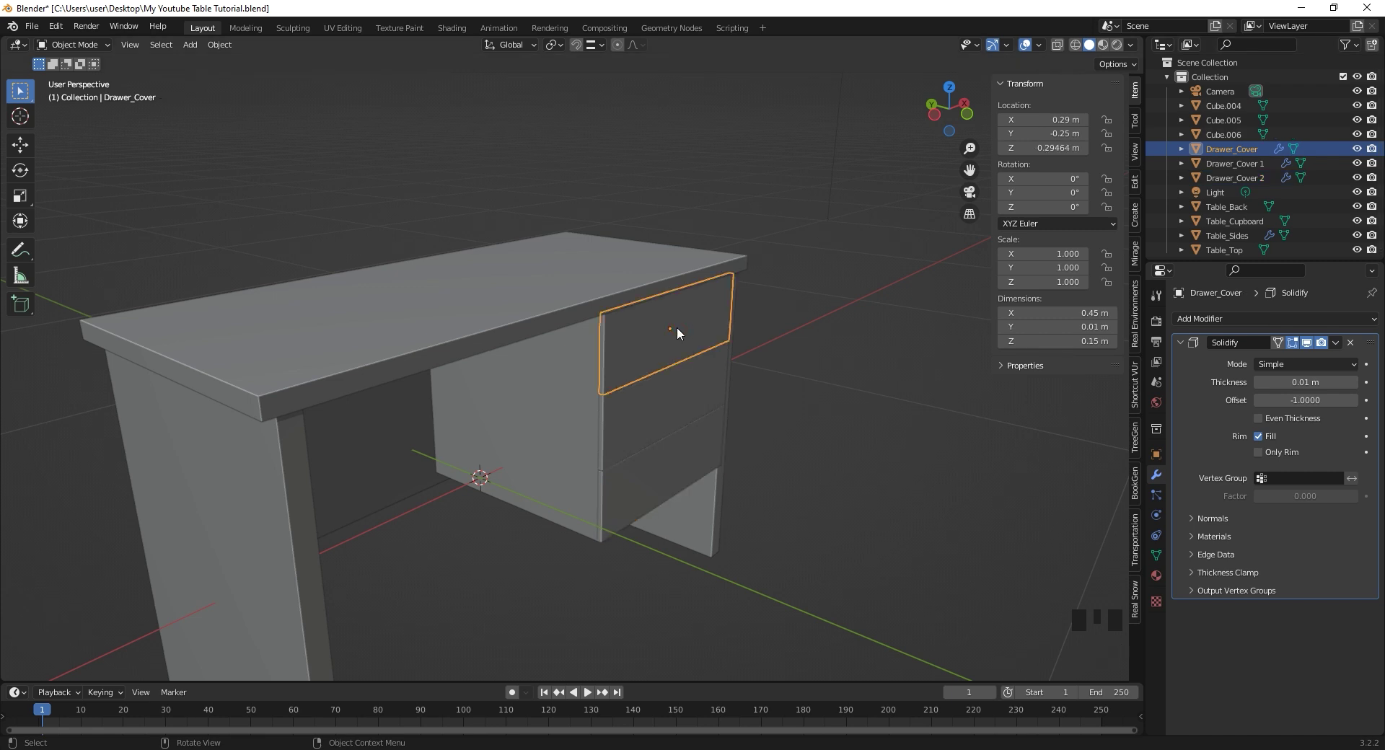
key("h")
left_click(679, 392)
key("h")
left_click(693, 449)
key("h")
- Rename the drawer boxes Drawer 1, Drawer 2 and Drawer 3, then unhide the covers
left_click(667, 334)
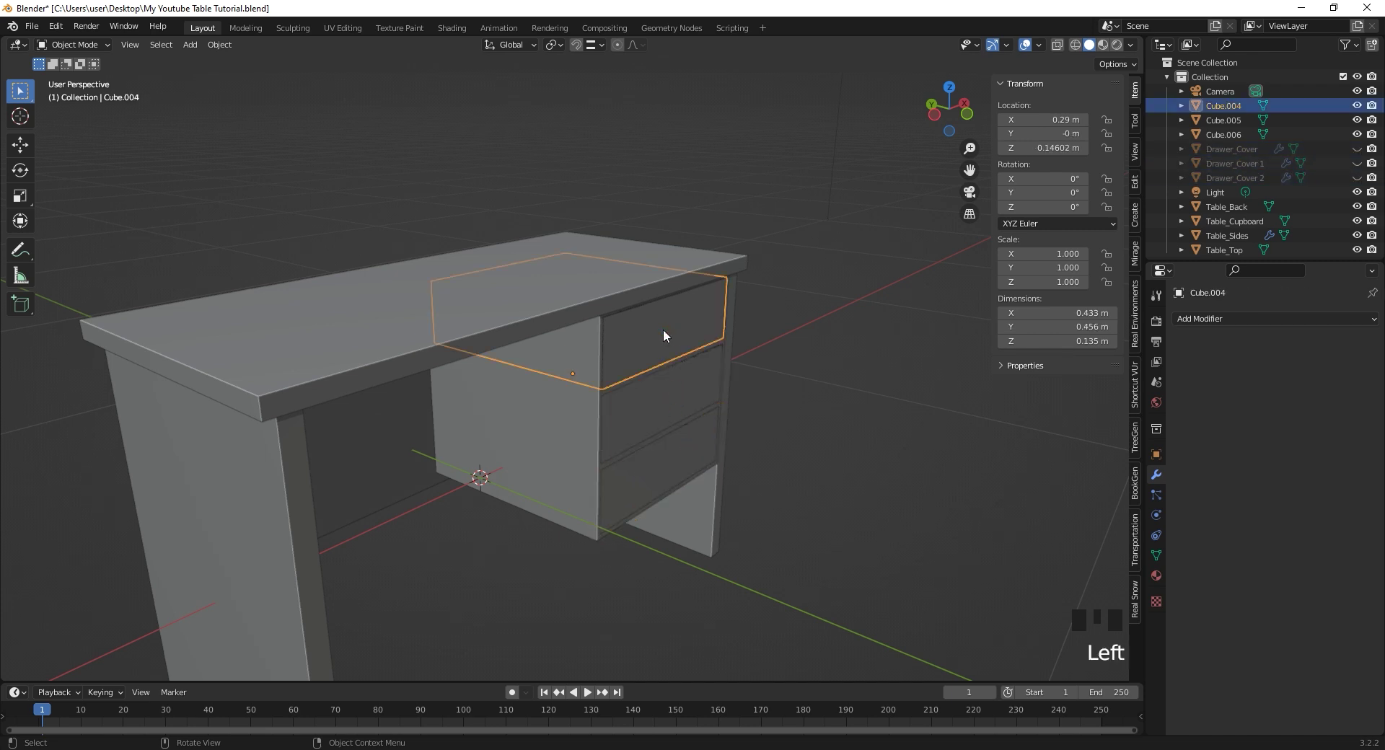
key("F2")
key("BackSpace")
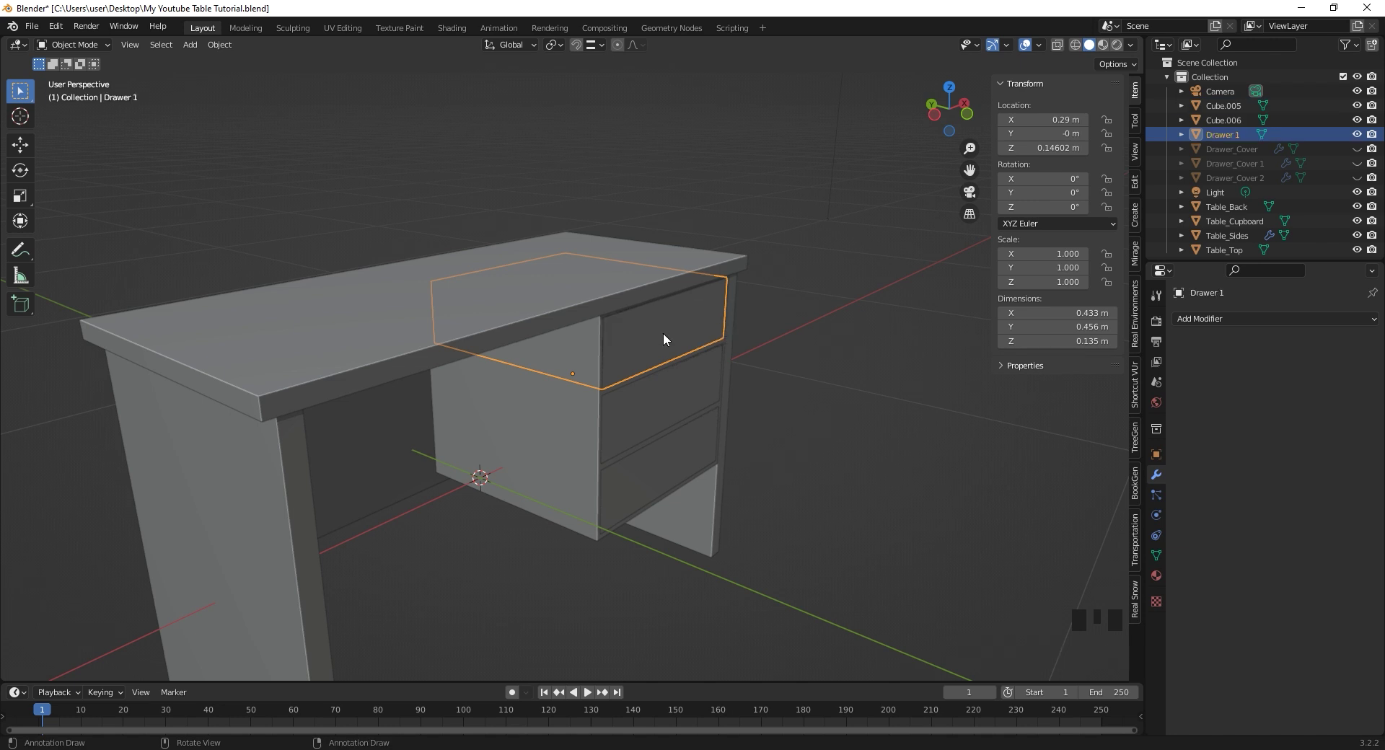
left_click(681, 407)
key("F2")
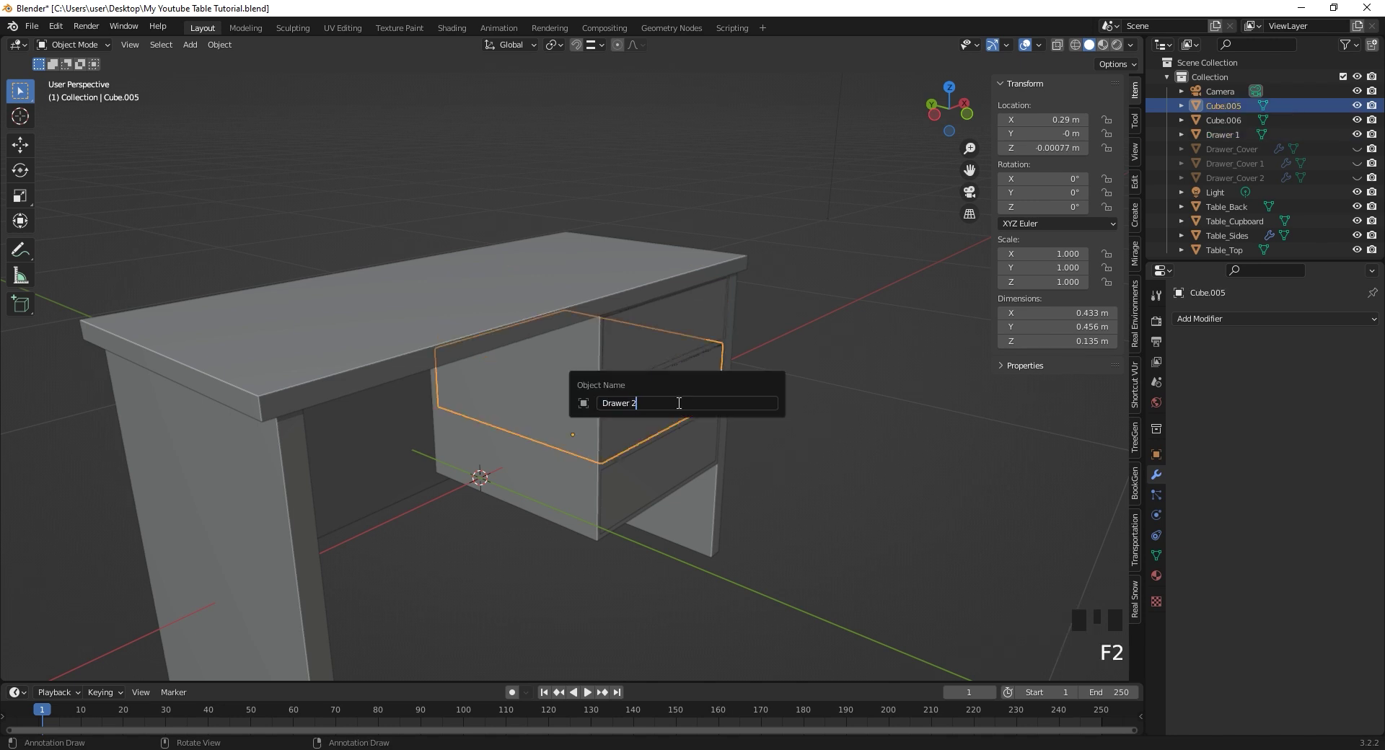
left_click(685, 465)
key("F2")
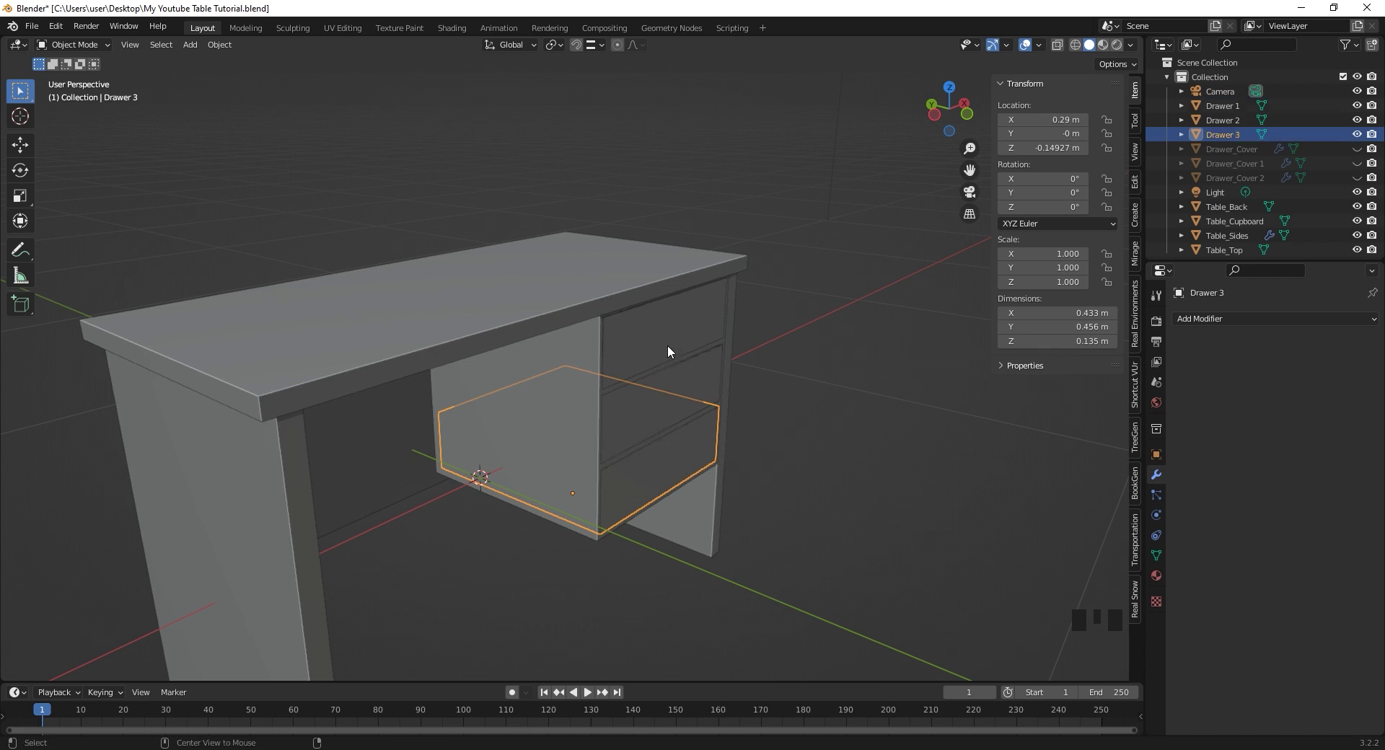
key("alt+h")
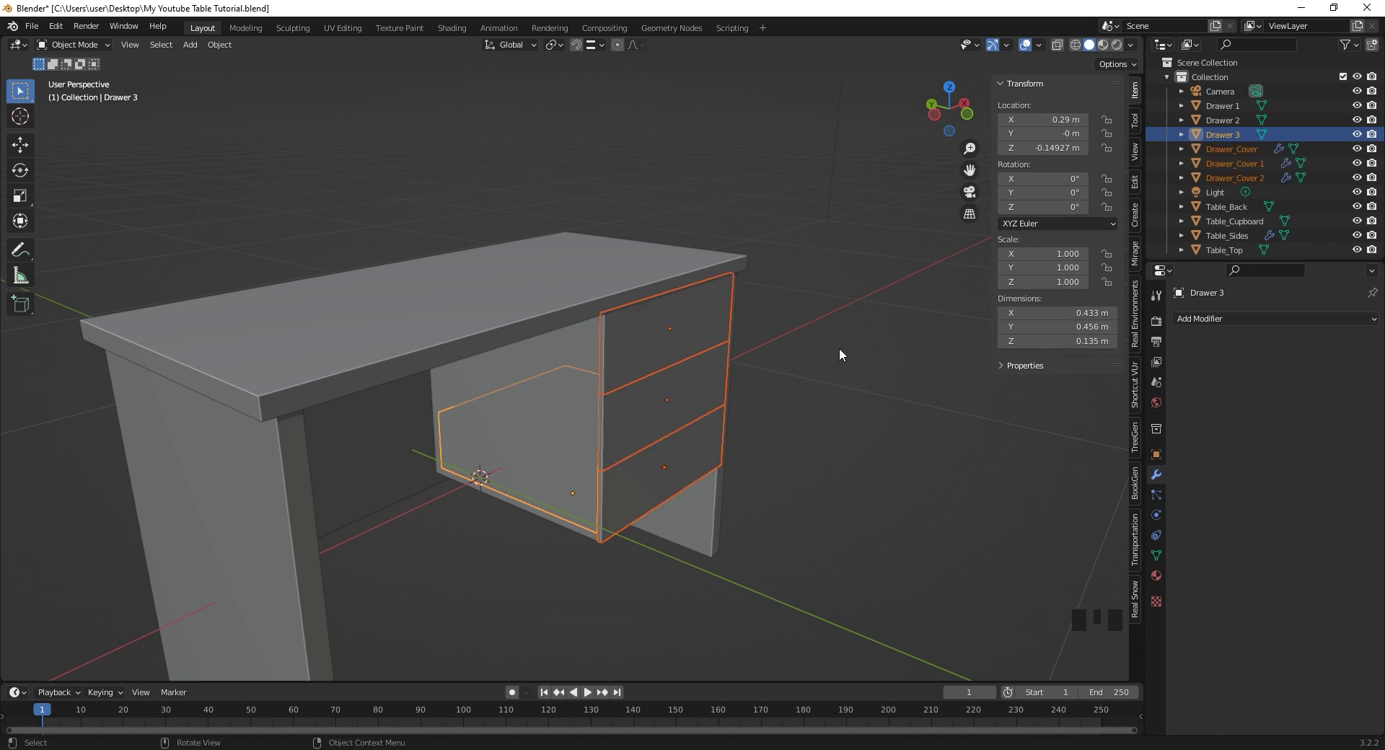
left_click(843, 352)
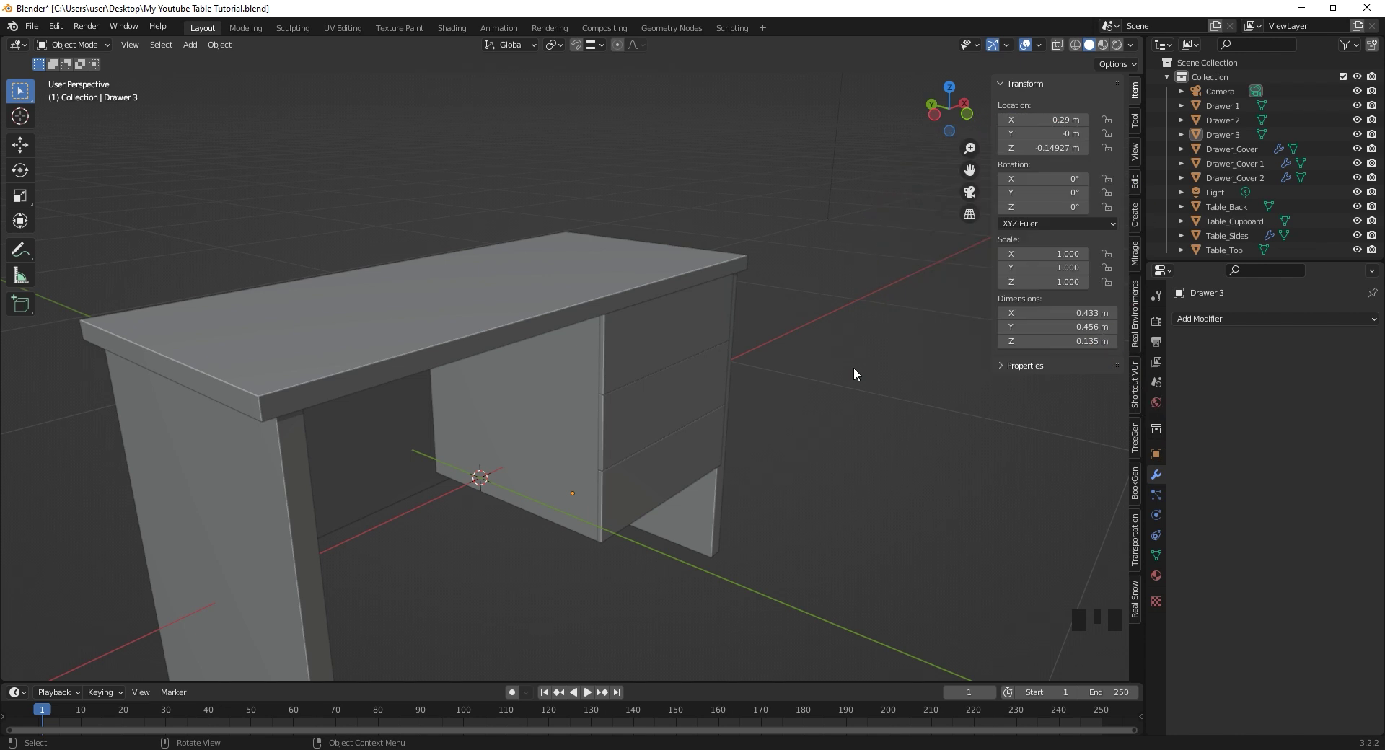
- Scale the sphere down to suit the end of the thin bar
key("shift+a")
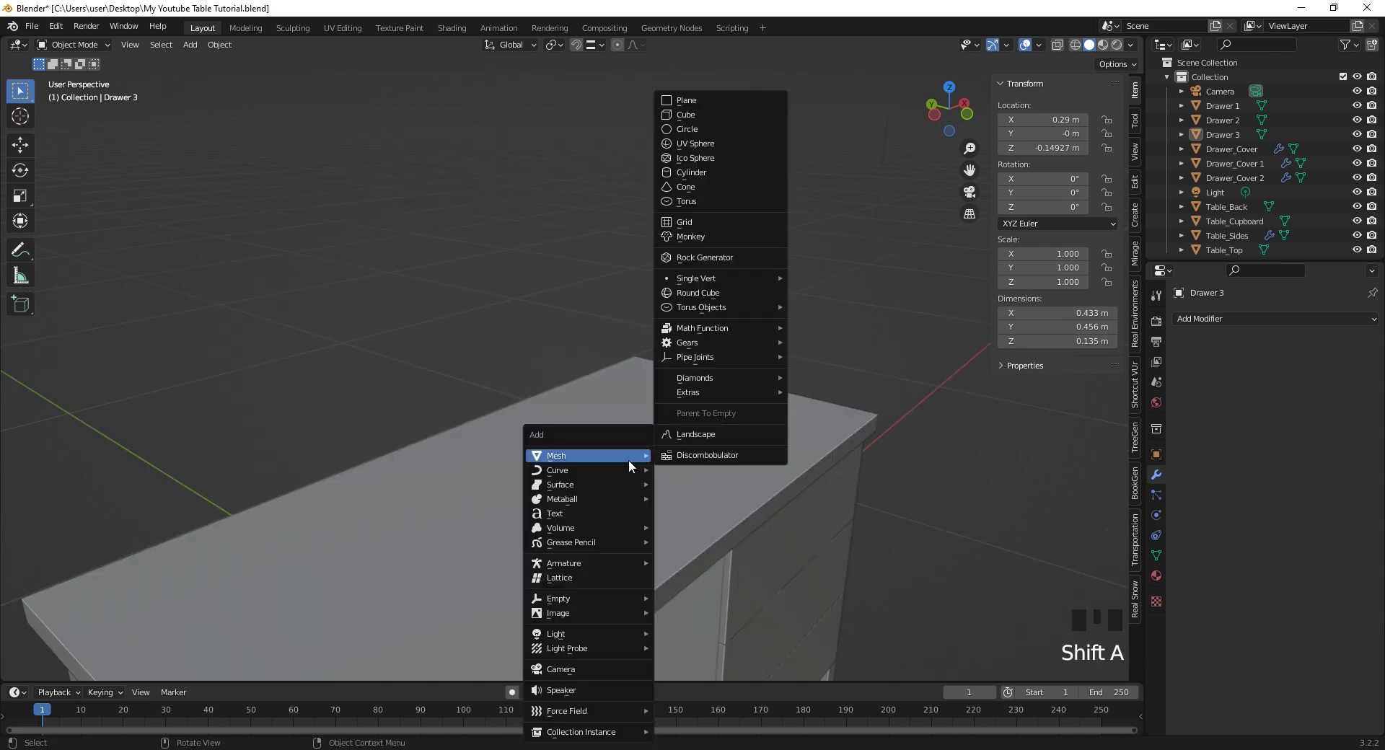
key("s")
key("s")
key("s")
key("s")
key("s")
key("KP_Decimal")
key("g")
scroll("down", 3)
middle_click(641, 215)
scroll("up", 3)
middle_click(672, 341)
right_click(610, 250)
key("shift+a")
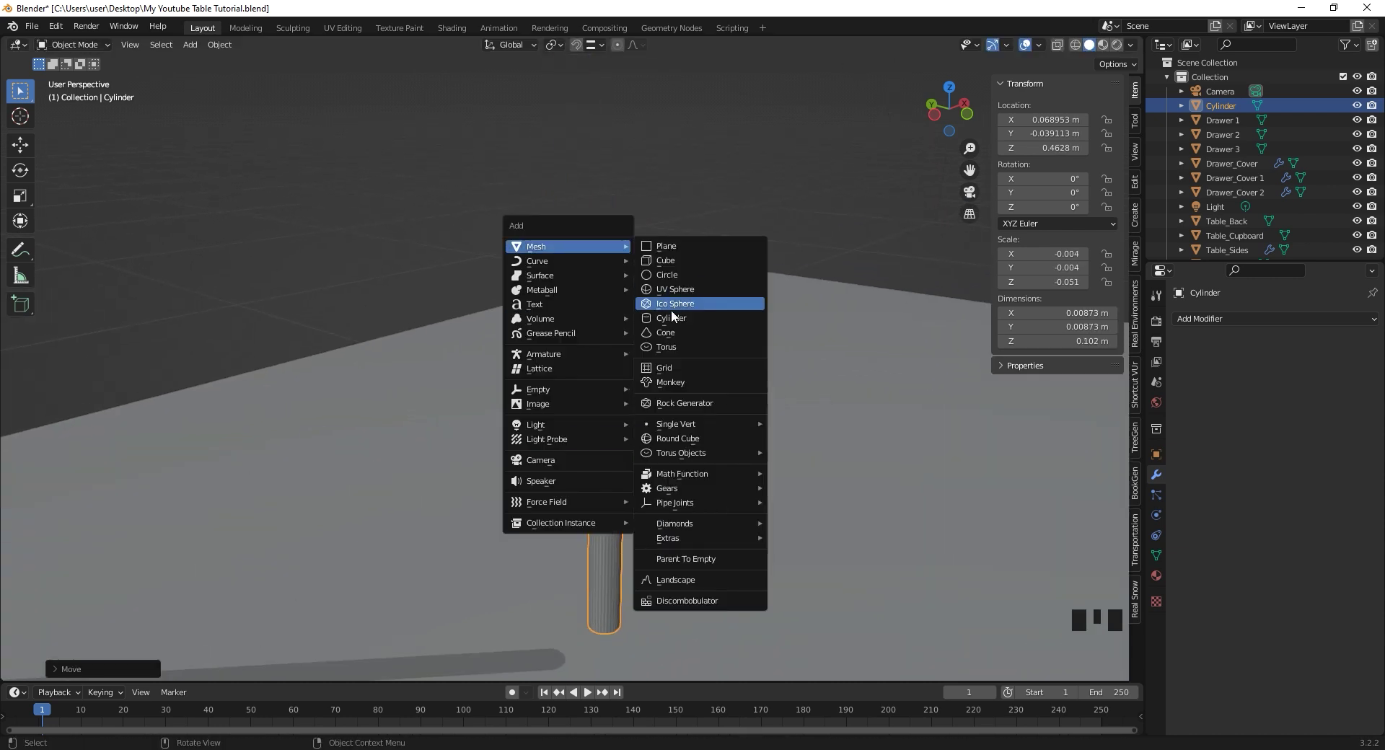
key("s")
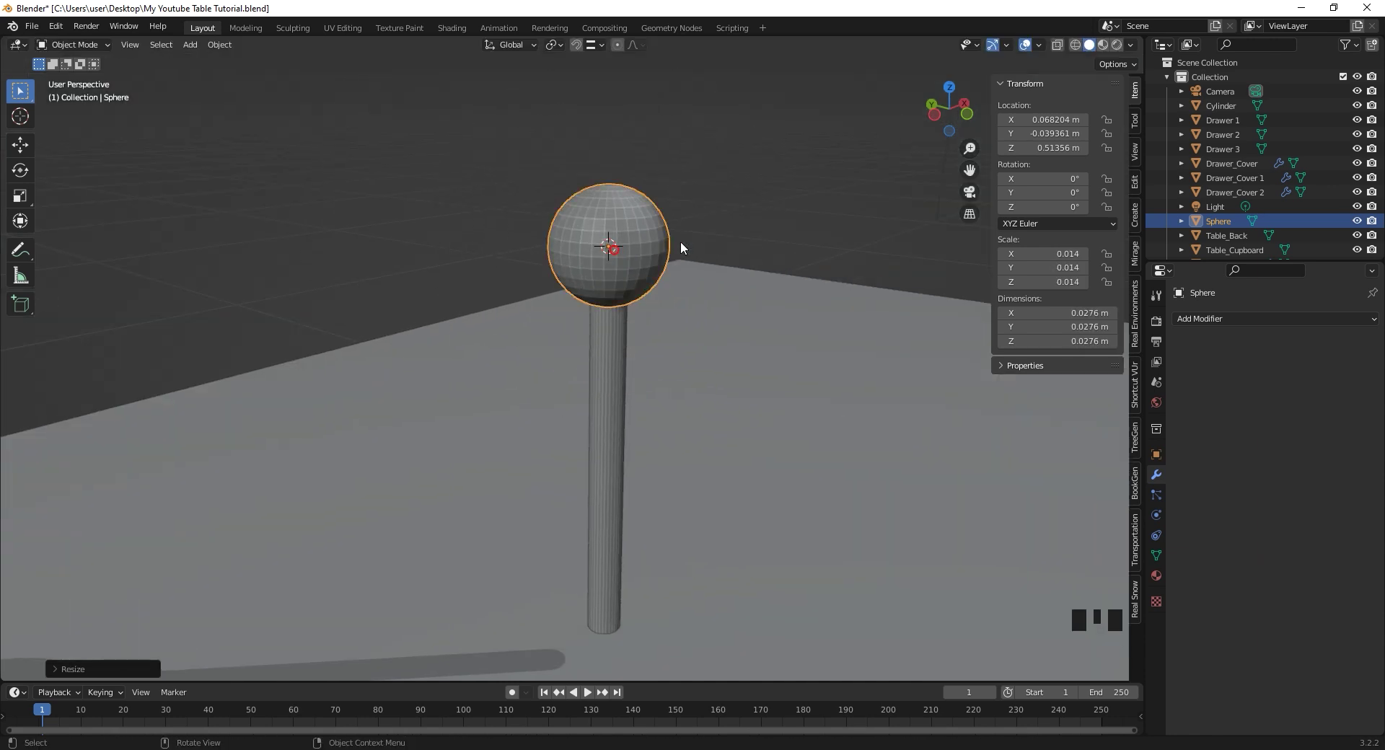
- Parent the sphere to the thin cylinder using Object (Keep Transform)
left_click_drag(716, 254, 554, 147)
left_click_drag(554, 147, 616, 201)
left_click_drag(616, 201, 538, 299)
left_click(538, 299)
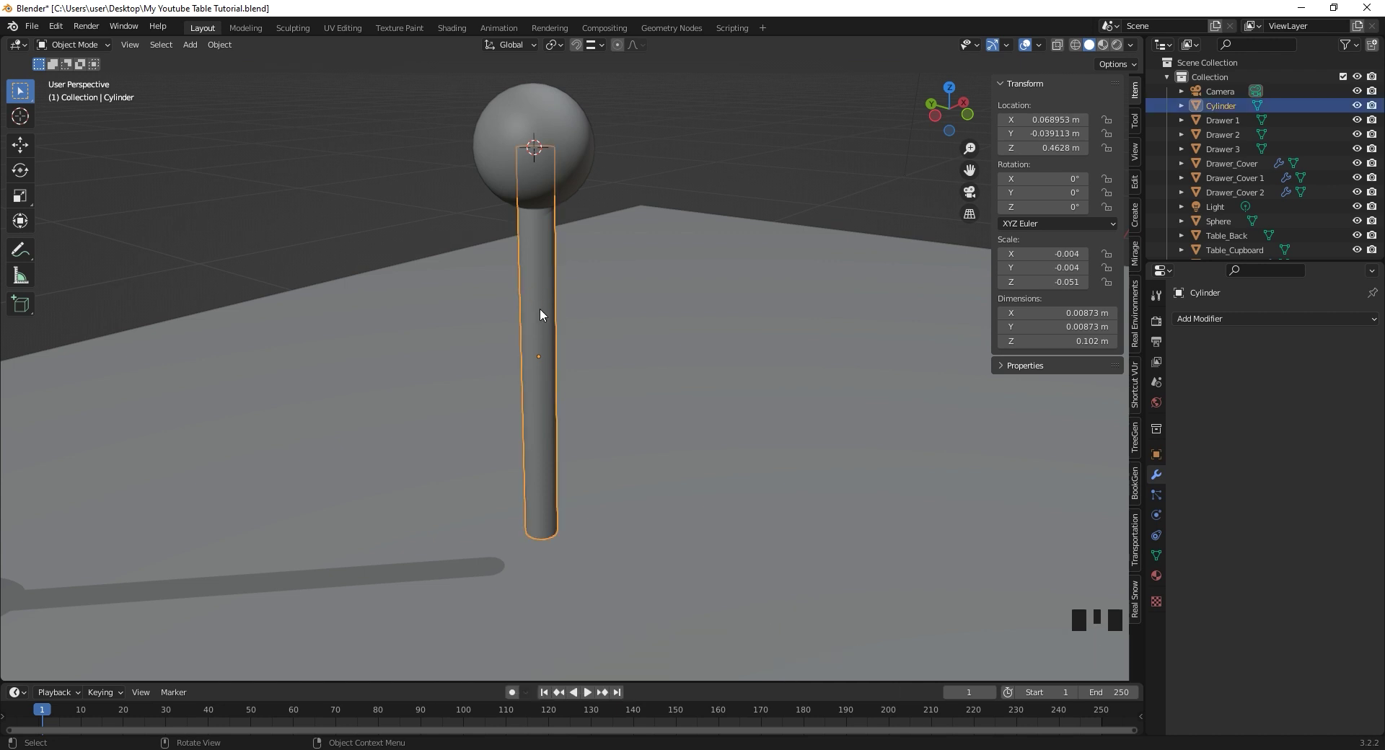
key("g")
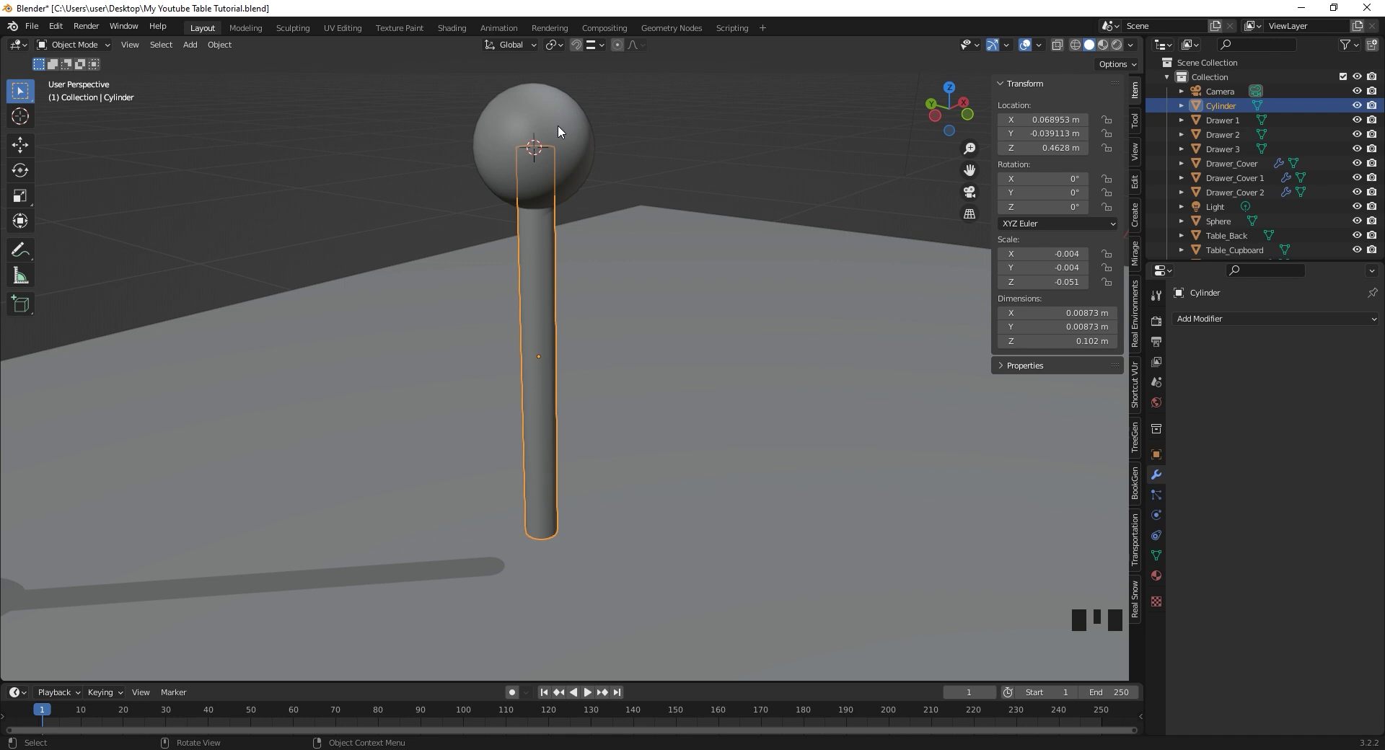
left_click(559, 130)
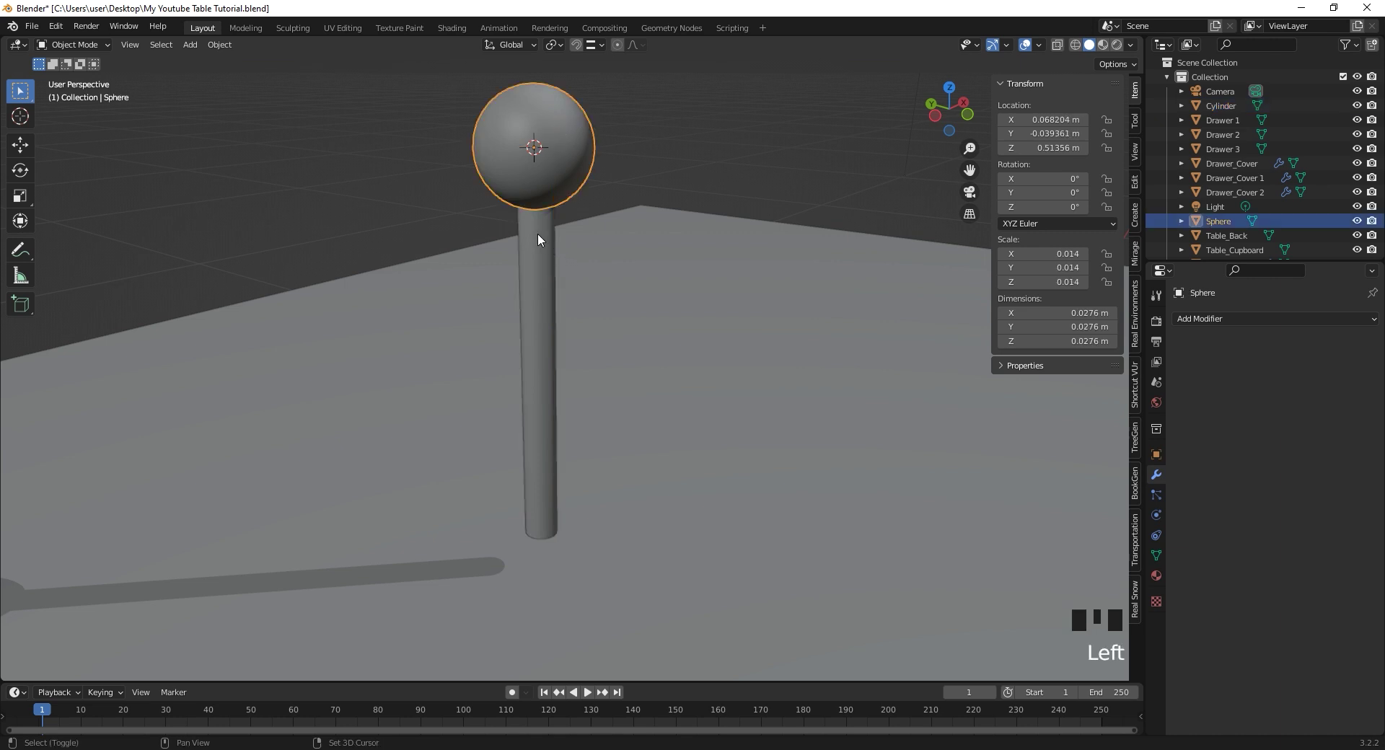
left_click(540, 238)
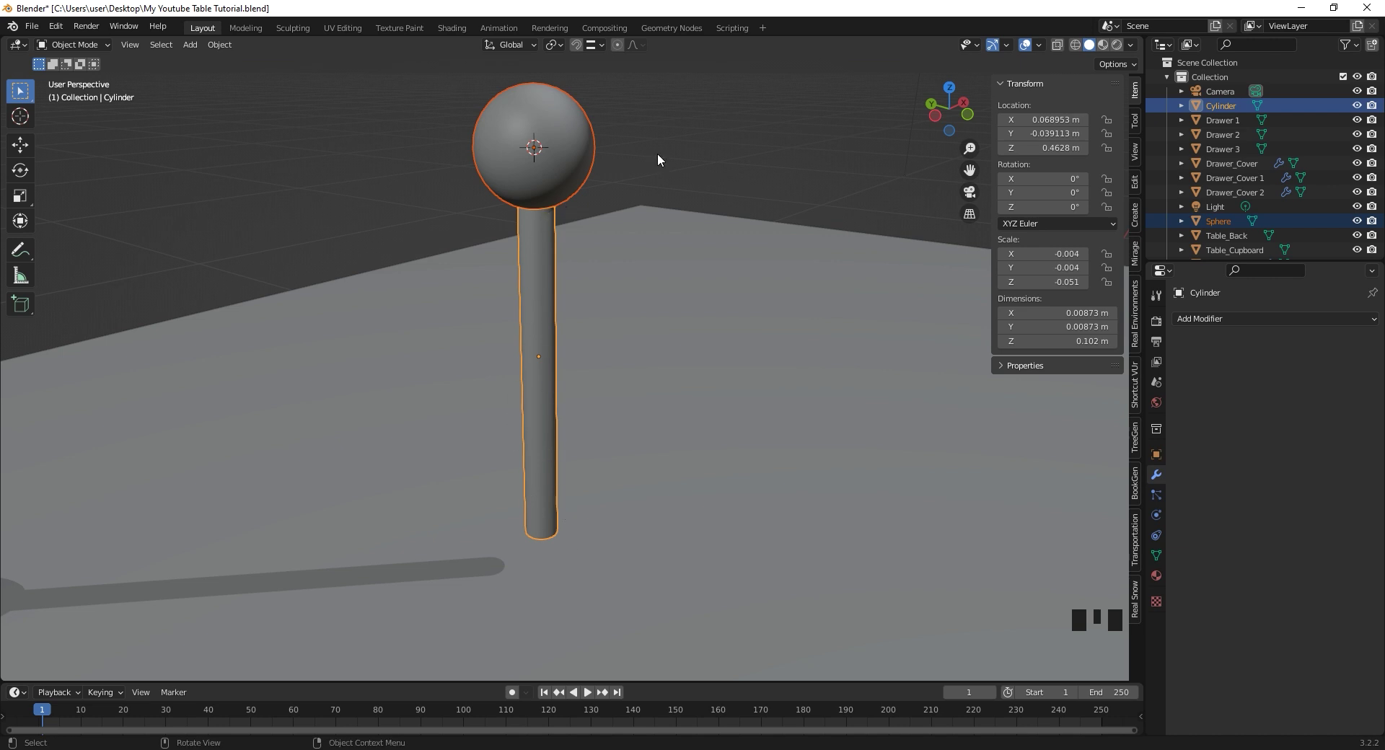
key("ctrl+p")
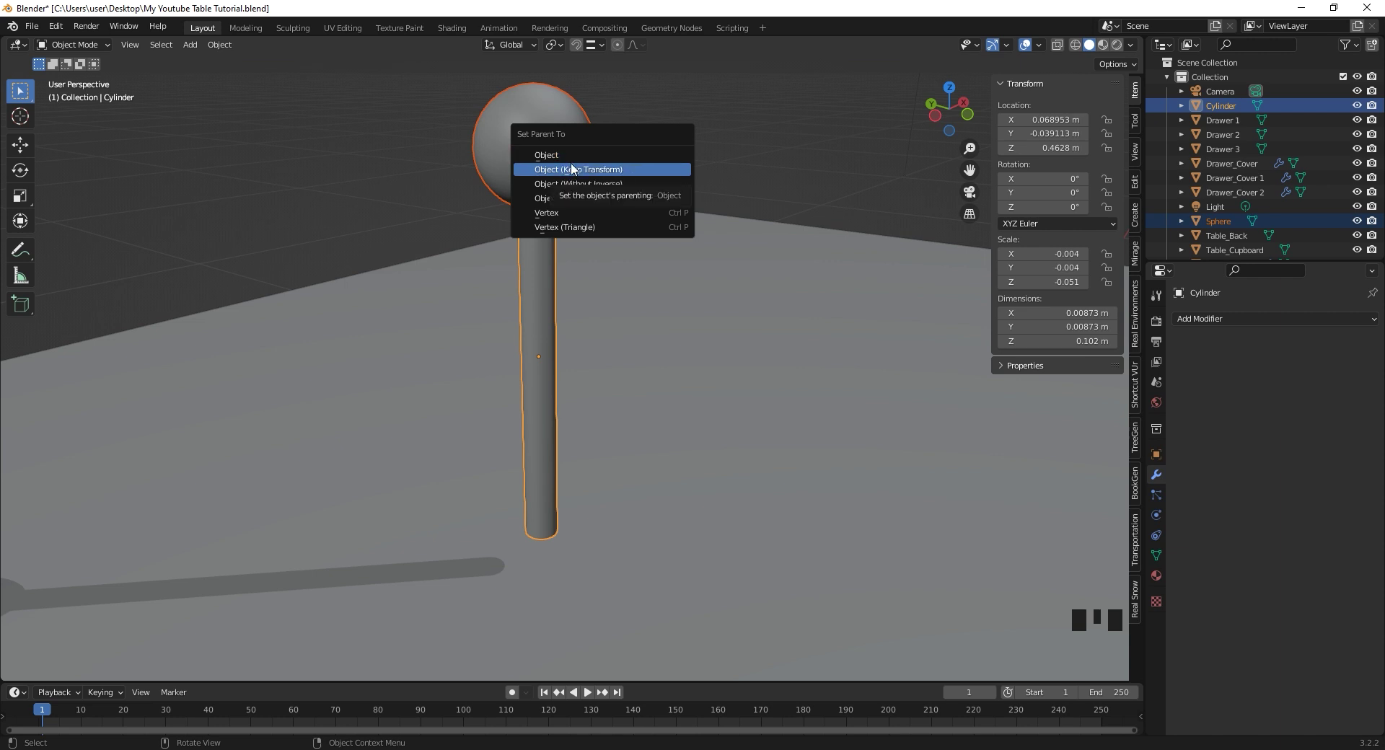
left_click(689, 165)
- Move and rotate the bar to confirm the sphere follows, then cancel
left_click(545, 282)
key("g")
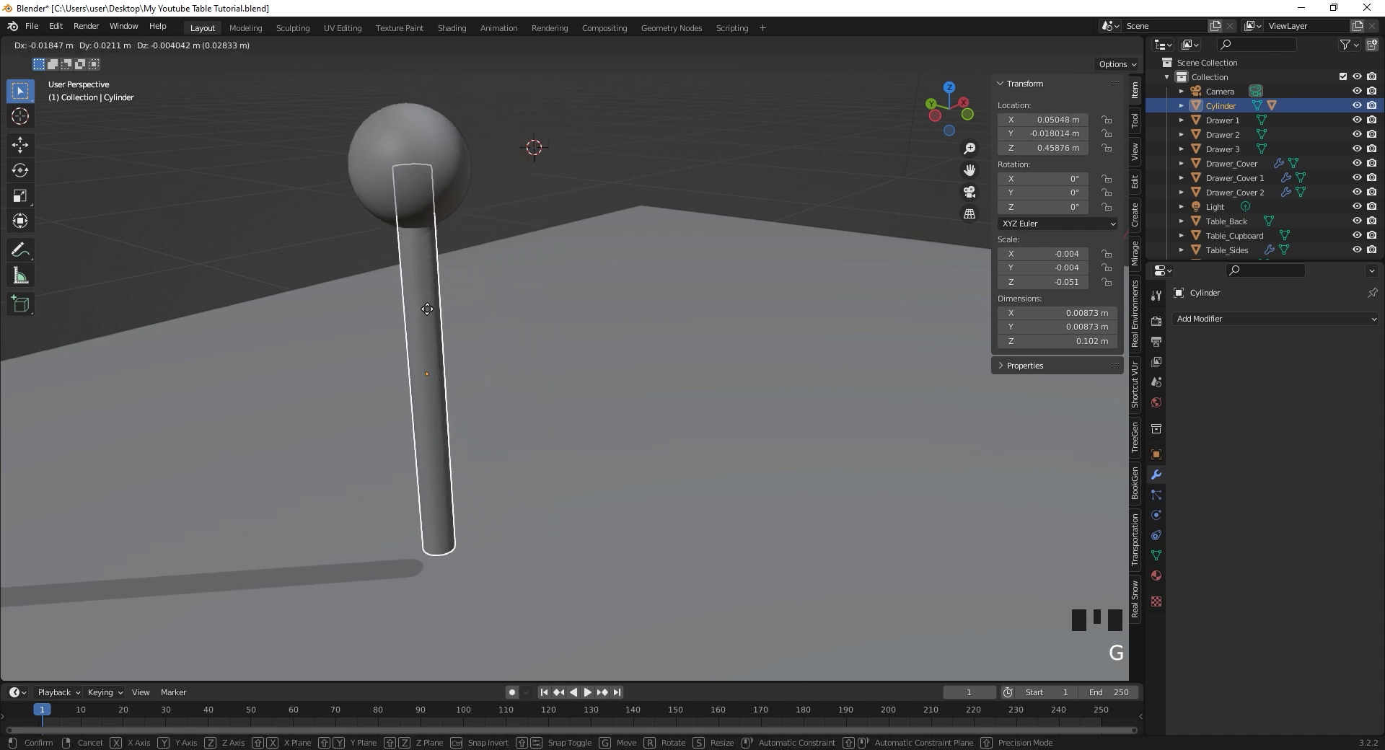
key("r")
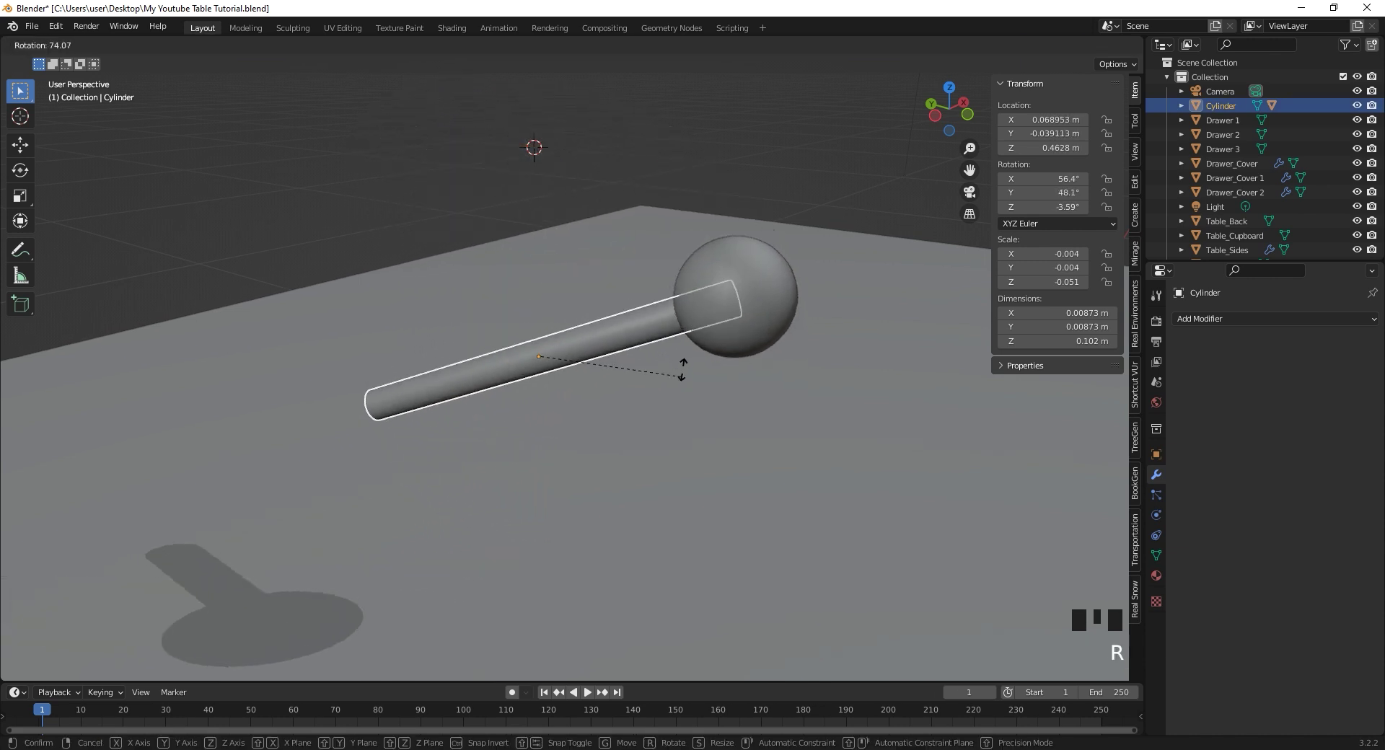
scroll("down", 3)
left_click_drag(666, 302, 493, 168)
left_click(493, 168)
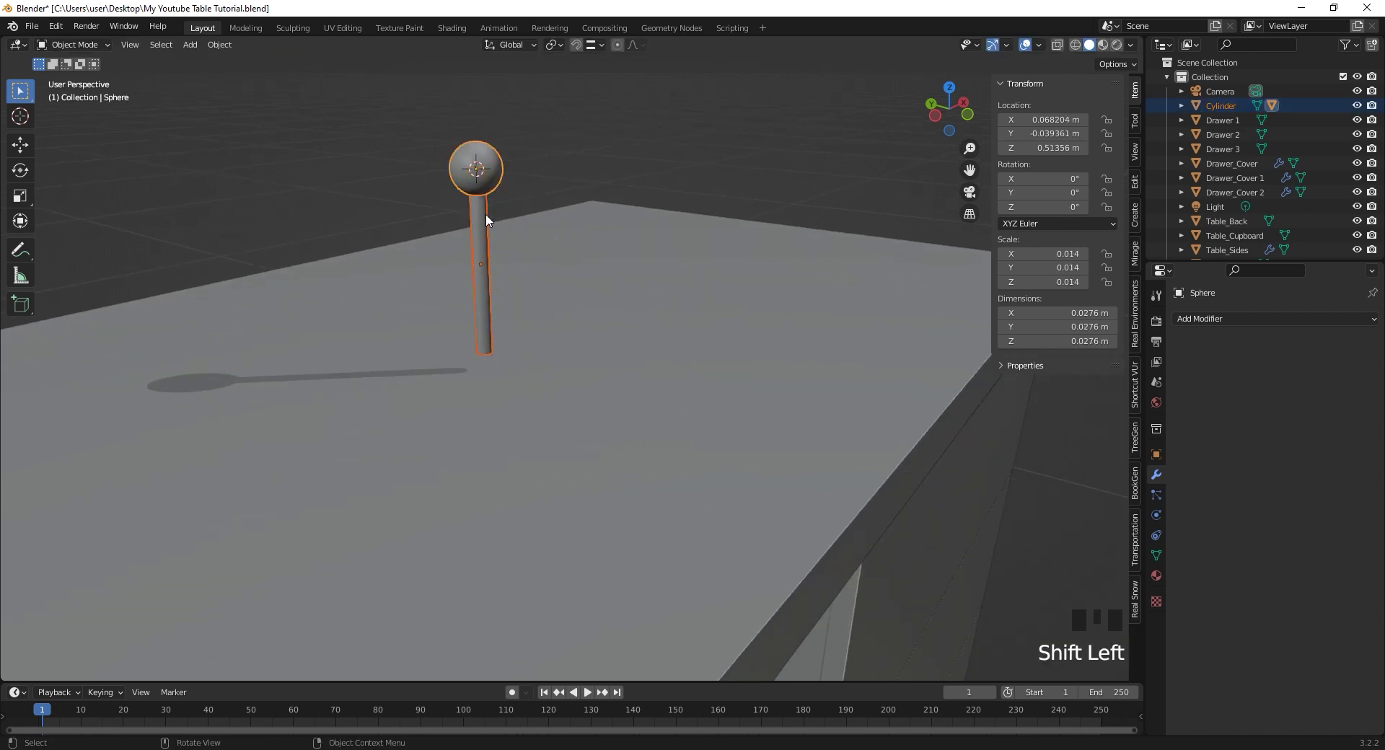
- Slide the first Drawer_Cover to Y -0.25 so it sits on the top drawer
key("x")
middle_click(658, 396)
scroll("down", 3)
left_click_drag(713, 410, 647, 287)
left_click(648, 287)
key("g")
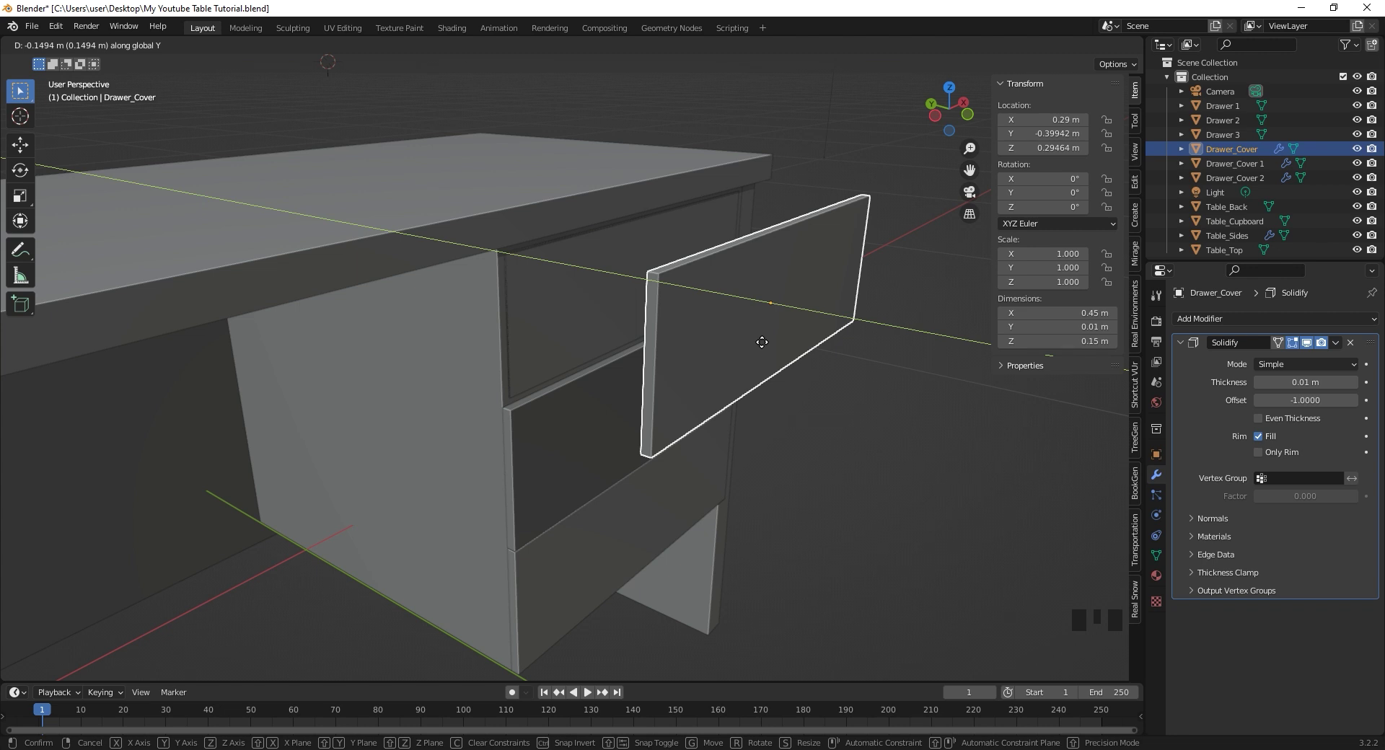
scroll("down", 3)
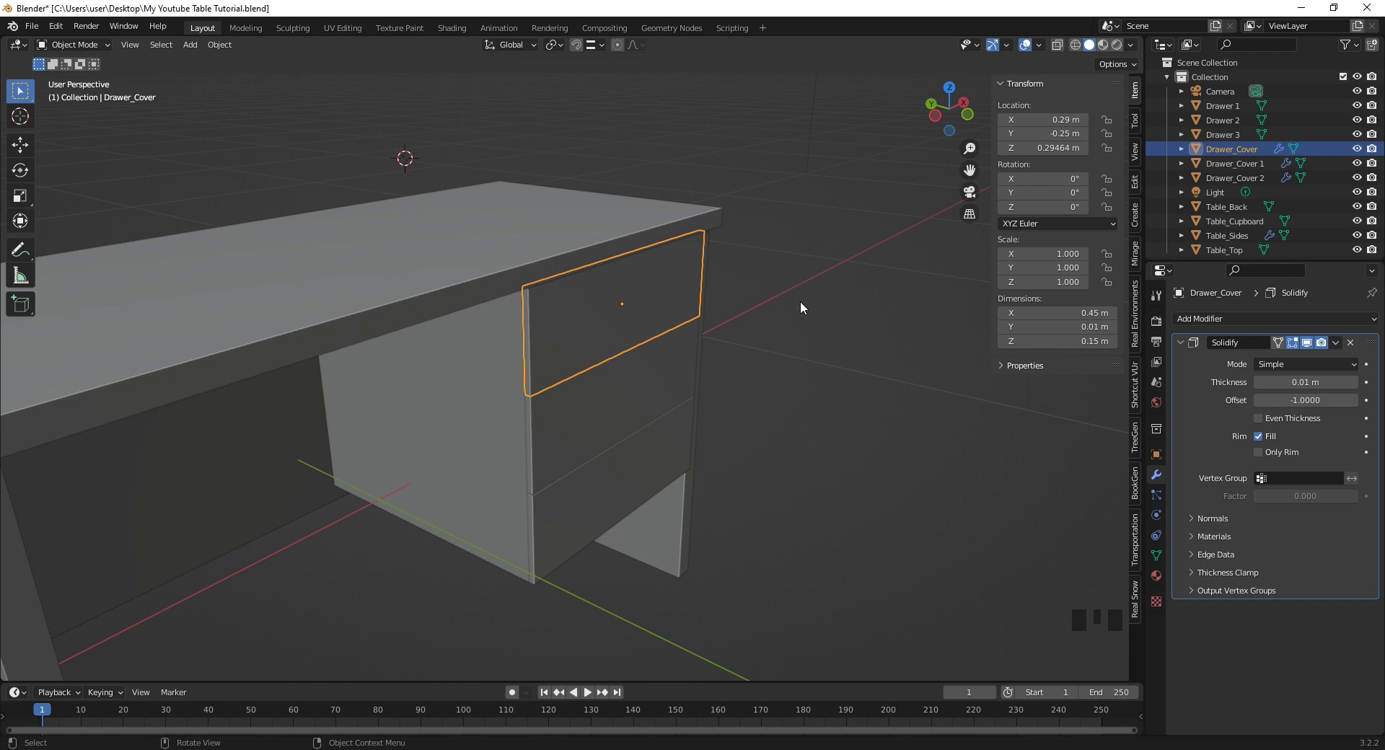
- Parent the top drawer to its drawer front with Object (Keep Transform)
left_click(596, 305)
left_click(595, 304)
left_click(596, 305)
left_click(595, 304)
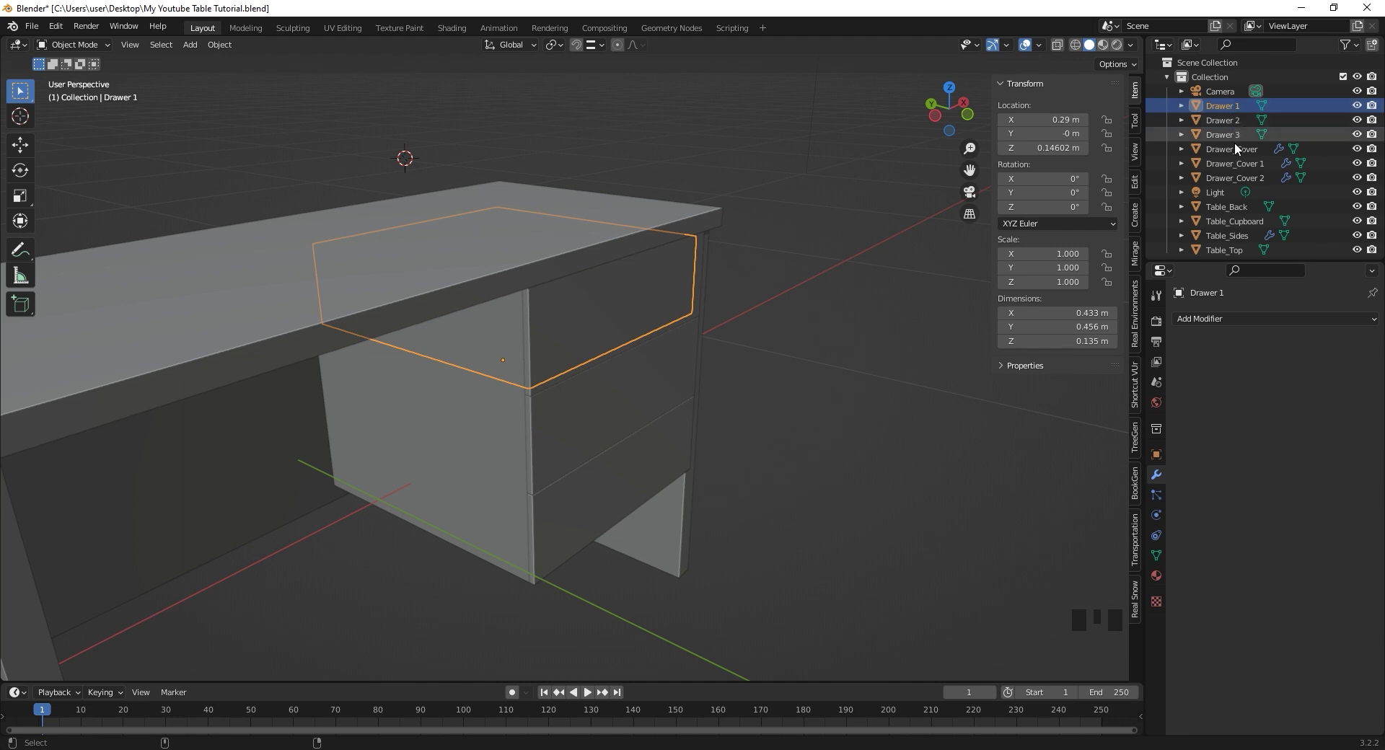
left_click(1237, 149)
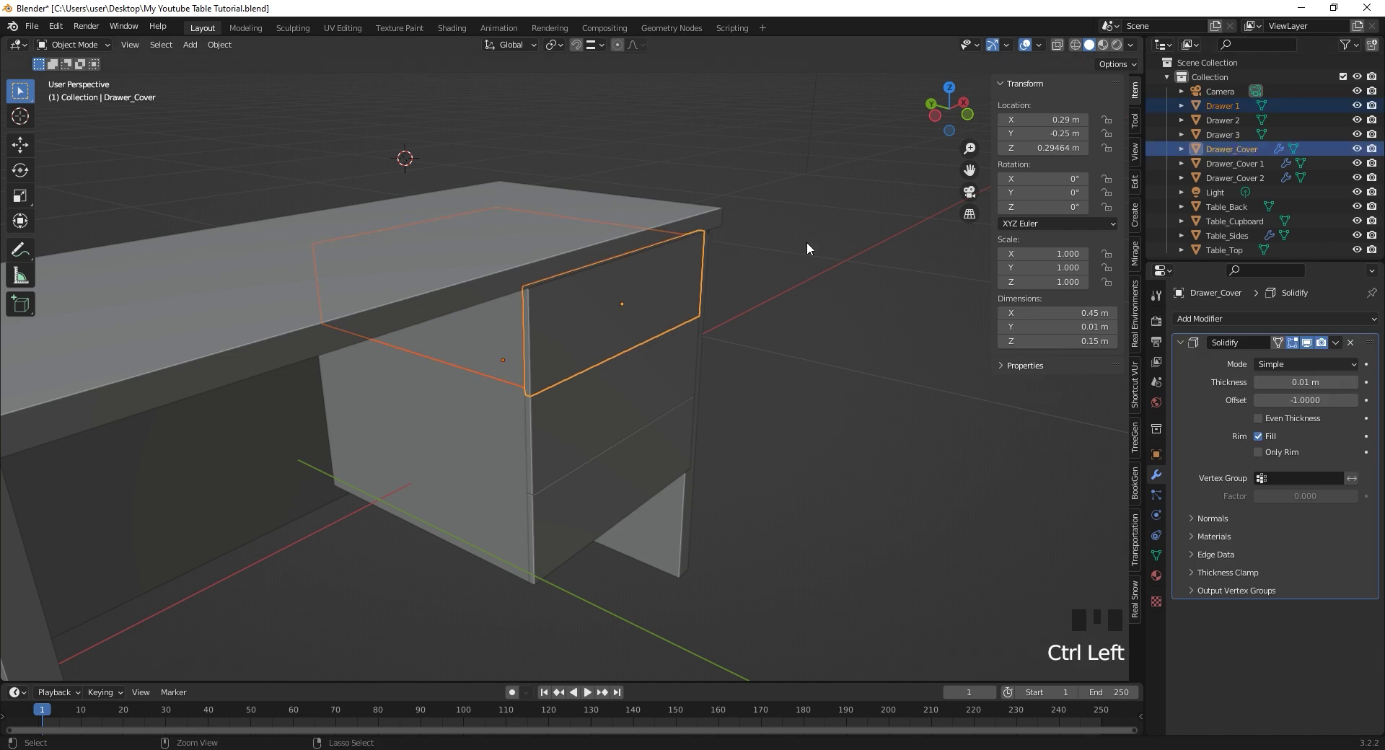
key("ctrl+p")
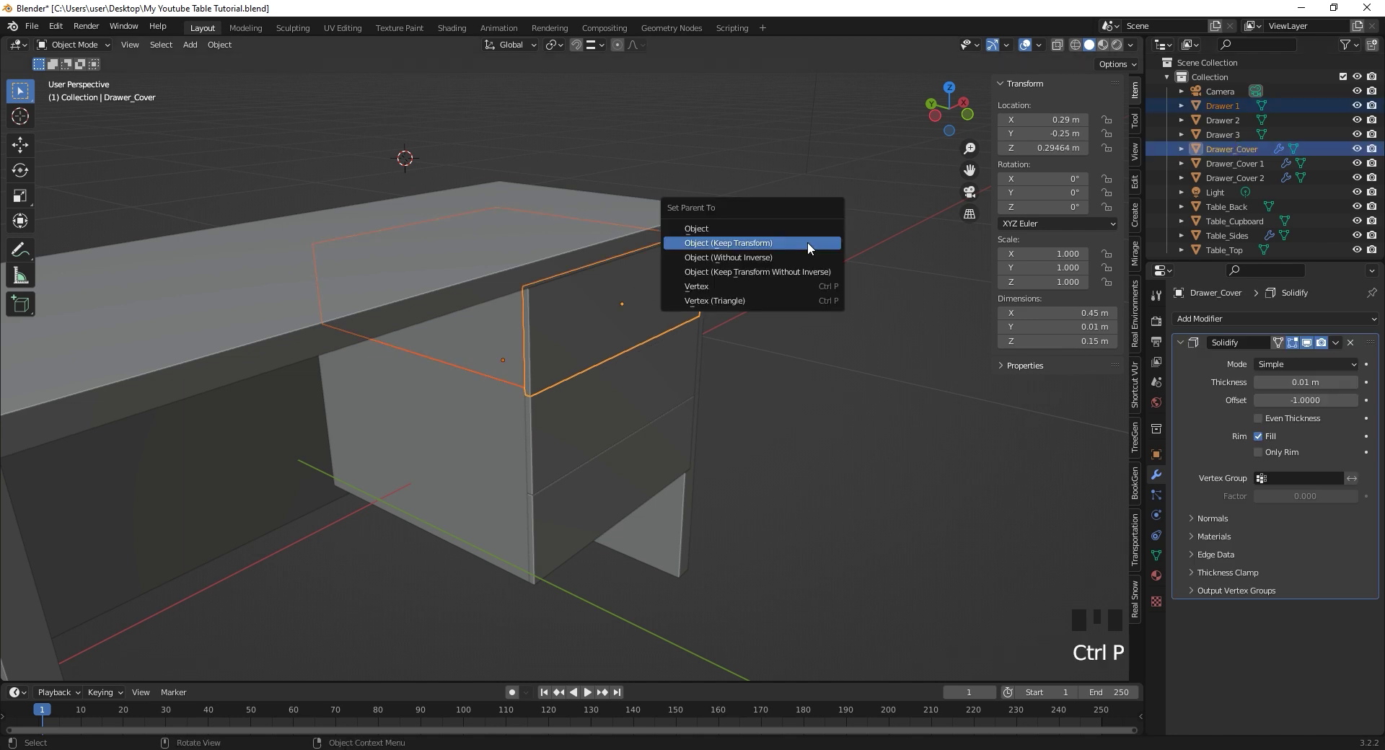
left_click(669, 289)
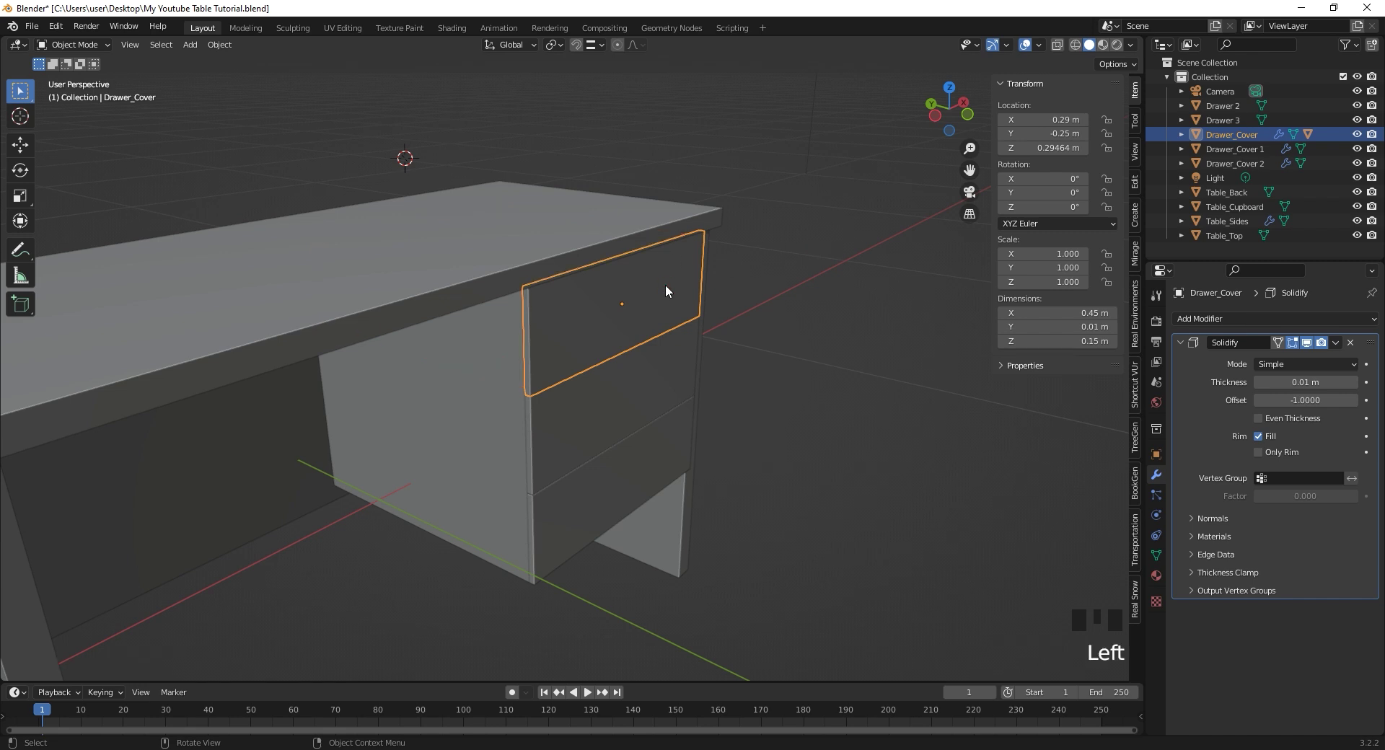
- Parent the middle and bottom drawers to their respective drawer fronts
key("g")
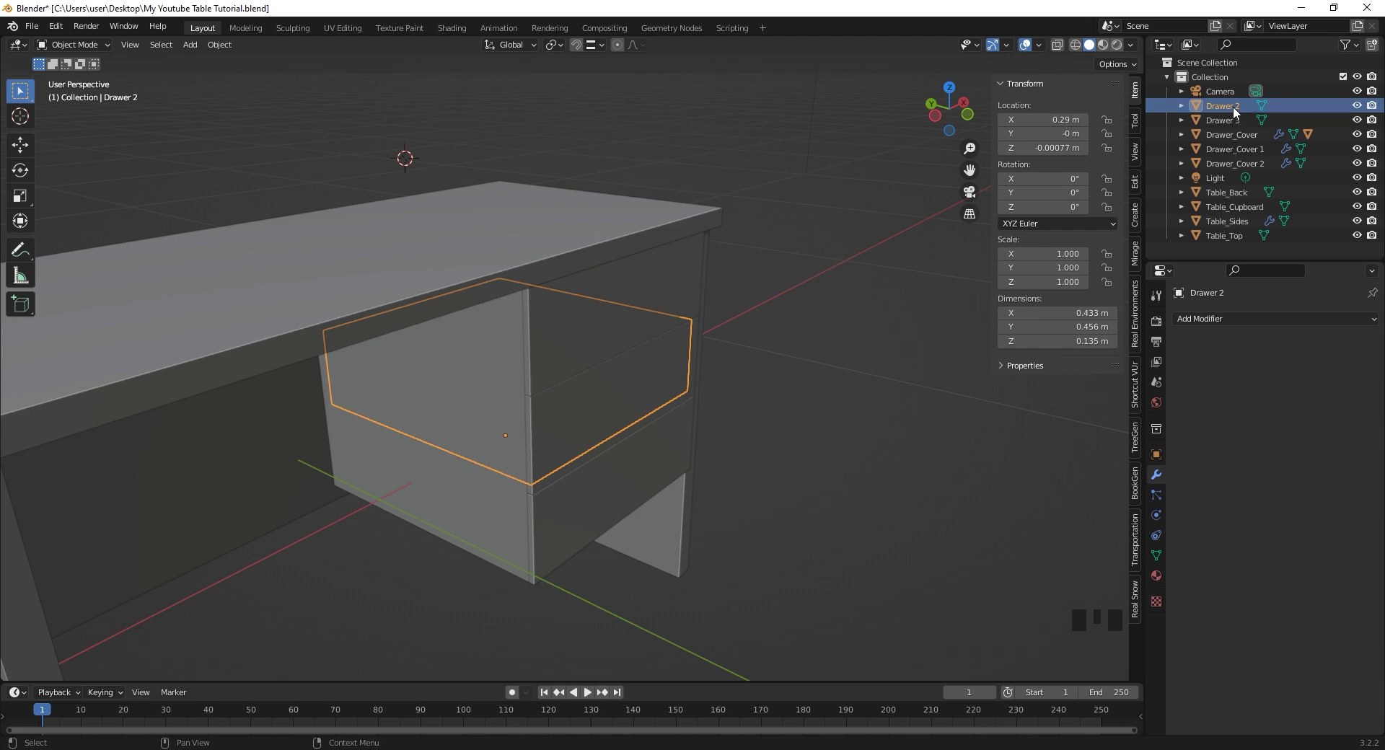
left_click(1238, 116)
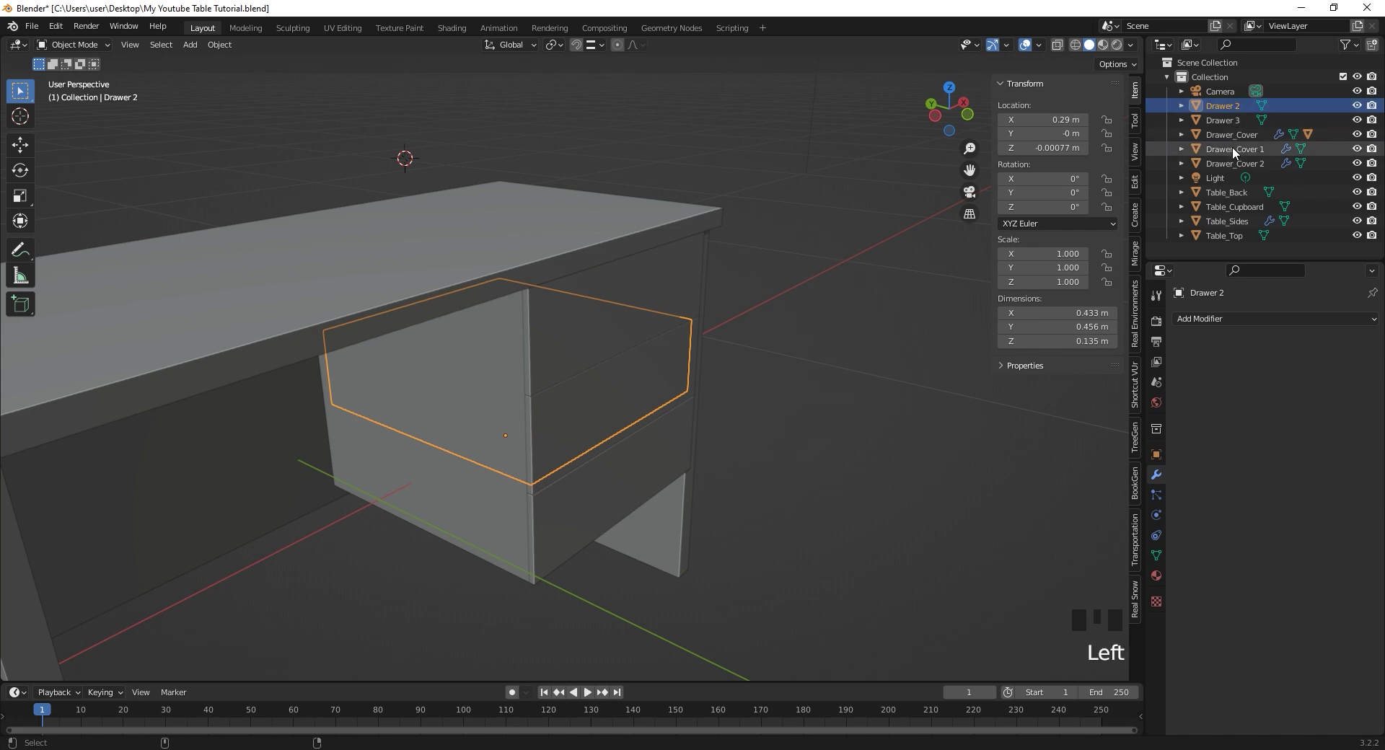
key("ctrl+p")
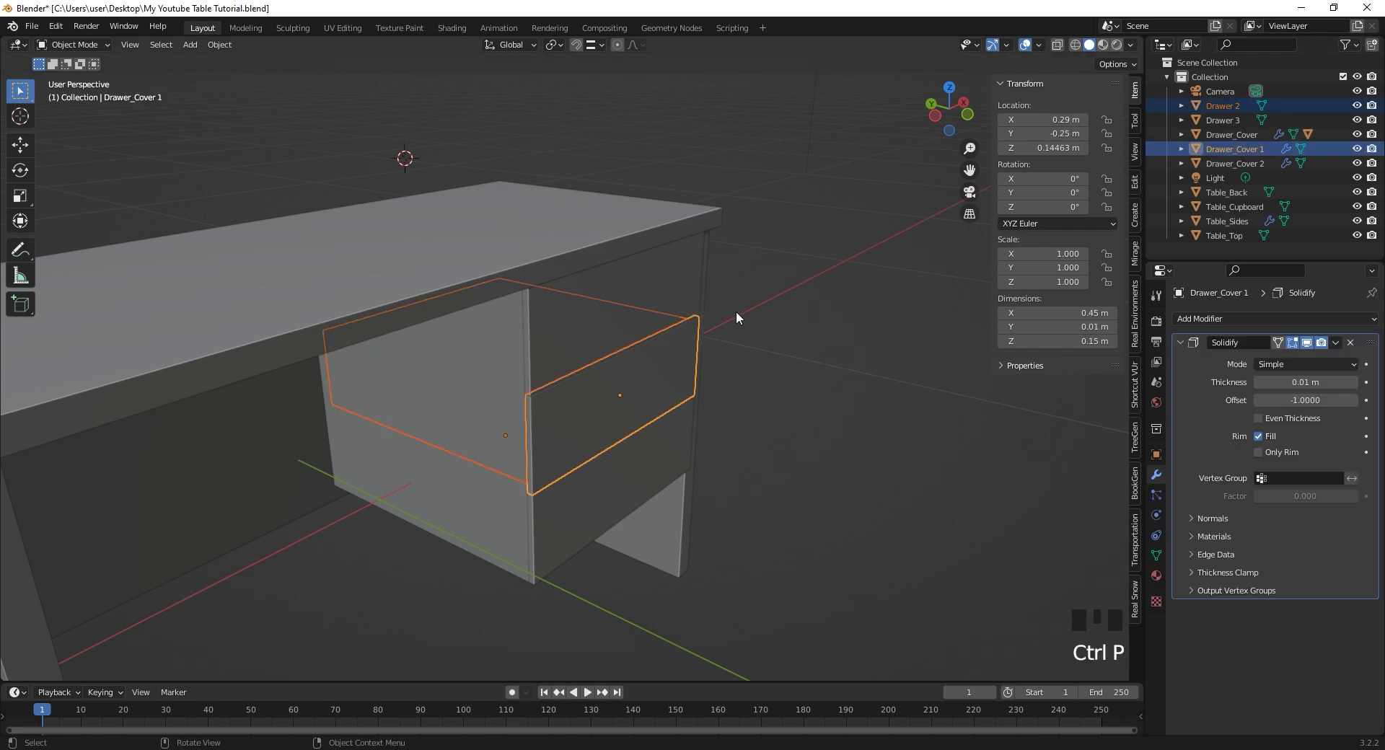
key("ctrl+p")
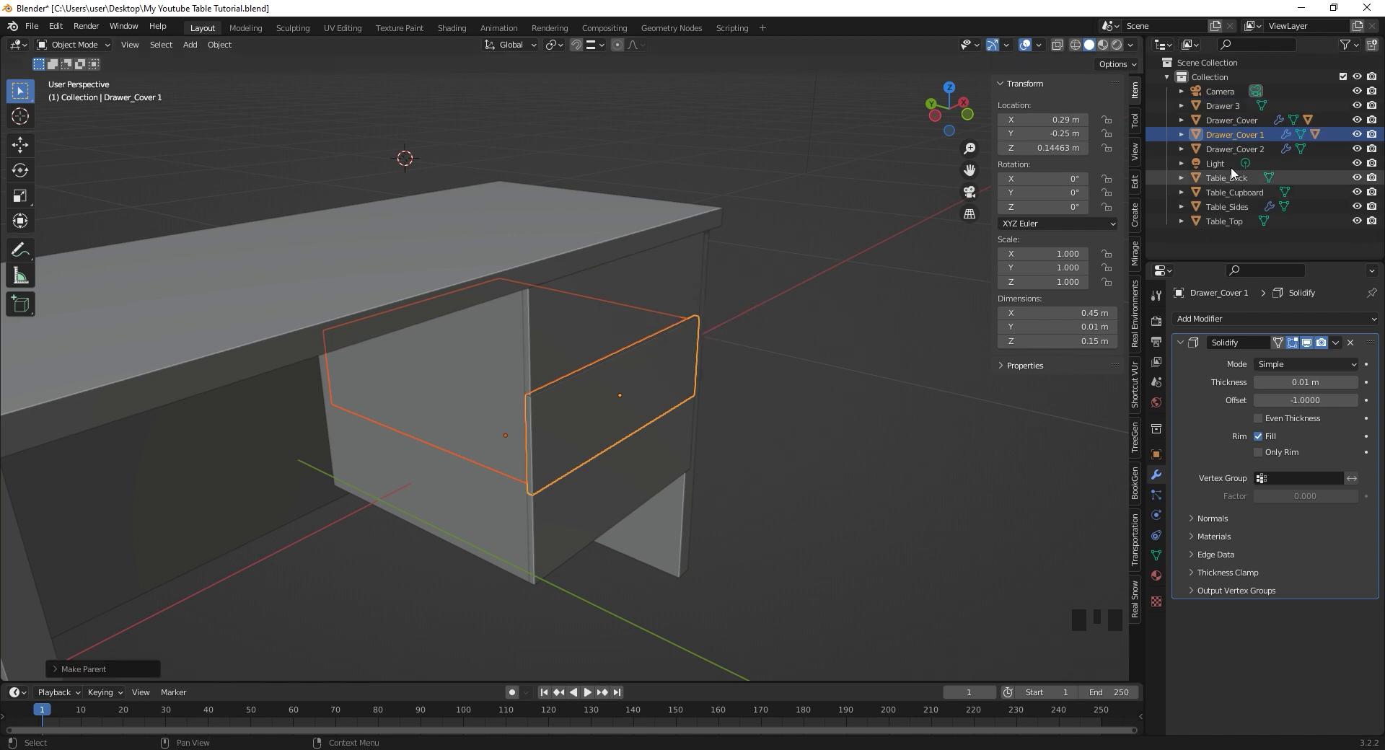
left_click(1232, 112)
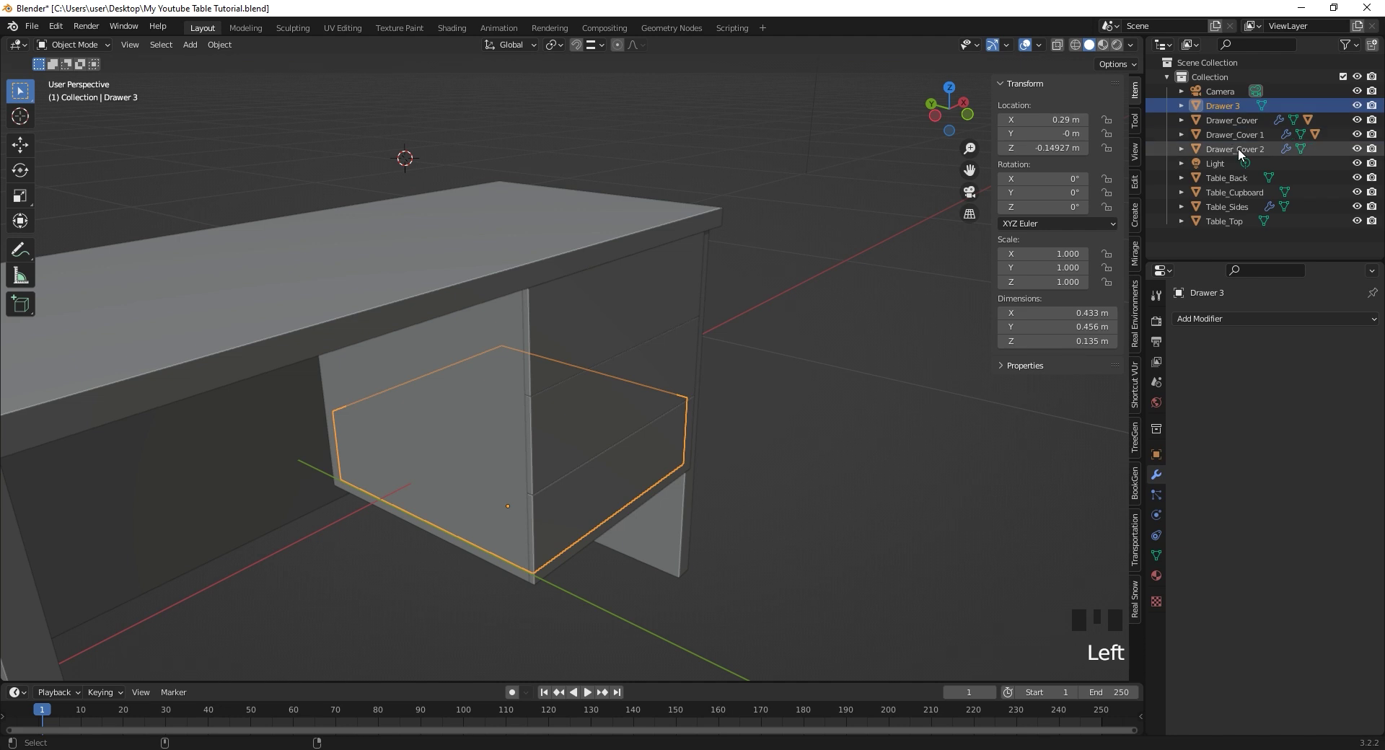
left_click(1231, 157)
key("ctrl+p")
- Pull each drawer front with G to check its drawer follows, then cancel
left_click(598, 307)
key("g")
left_click(640, 368)
key("g")
left_click(635, 481)
key("g")
middle_click(827, 376)
scroll("down", 3)
left_click(410, 304)
key("g")
left_click_drag(446, 402, 264, 420)
left_click(265, 420)
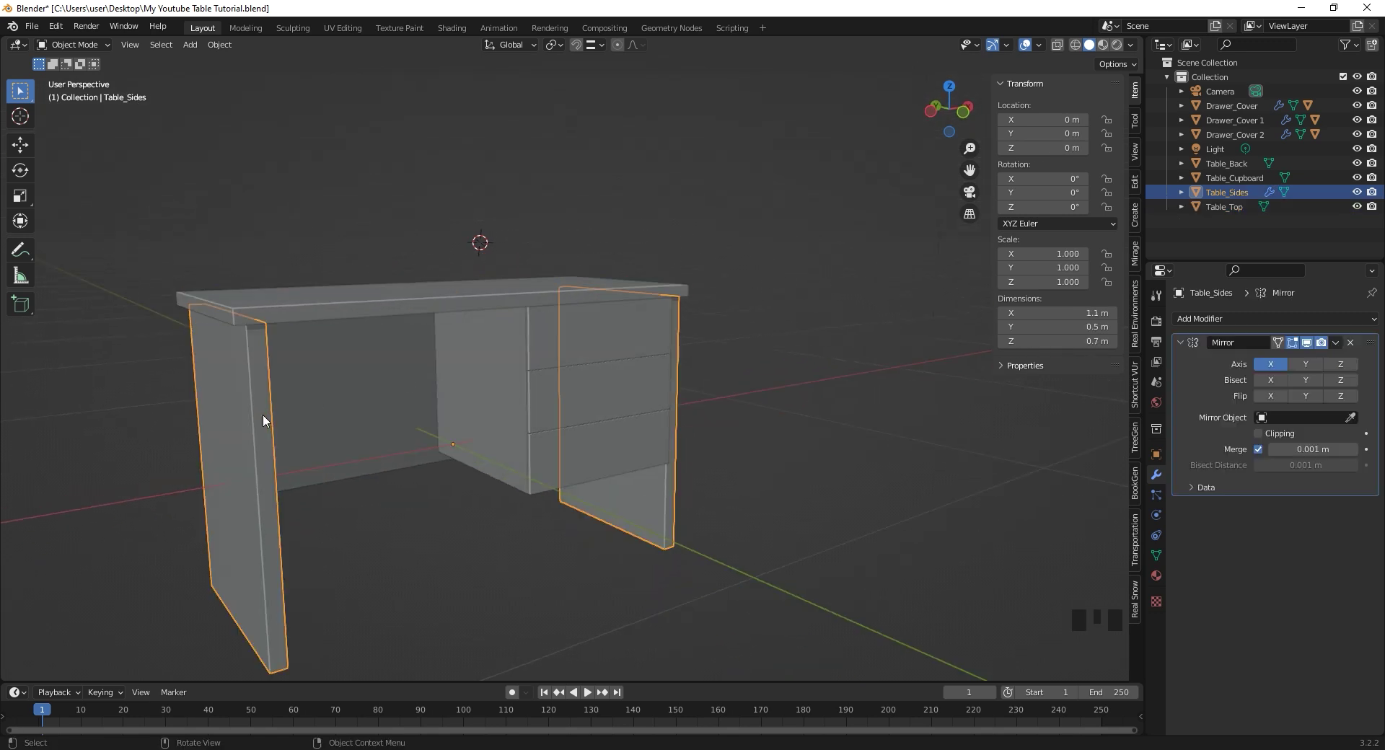
- Parent Table_Sides and Table_Back to Table_Top and test by moving the tabletop
left_click(352, 301)
key("ctrl+p")
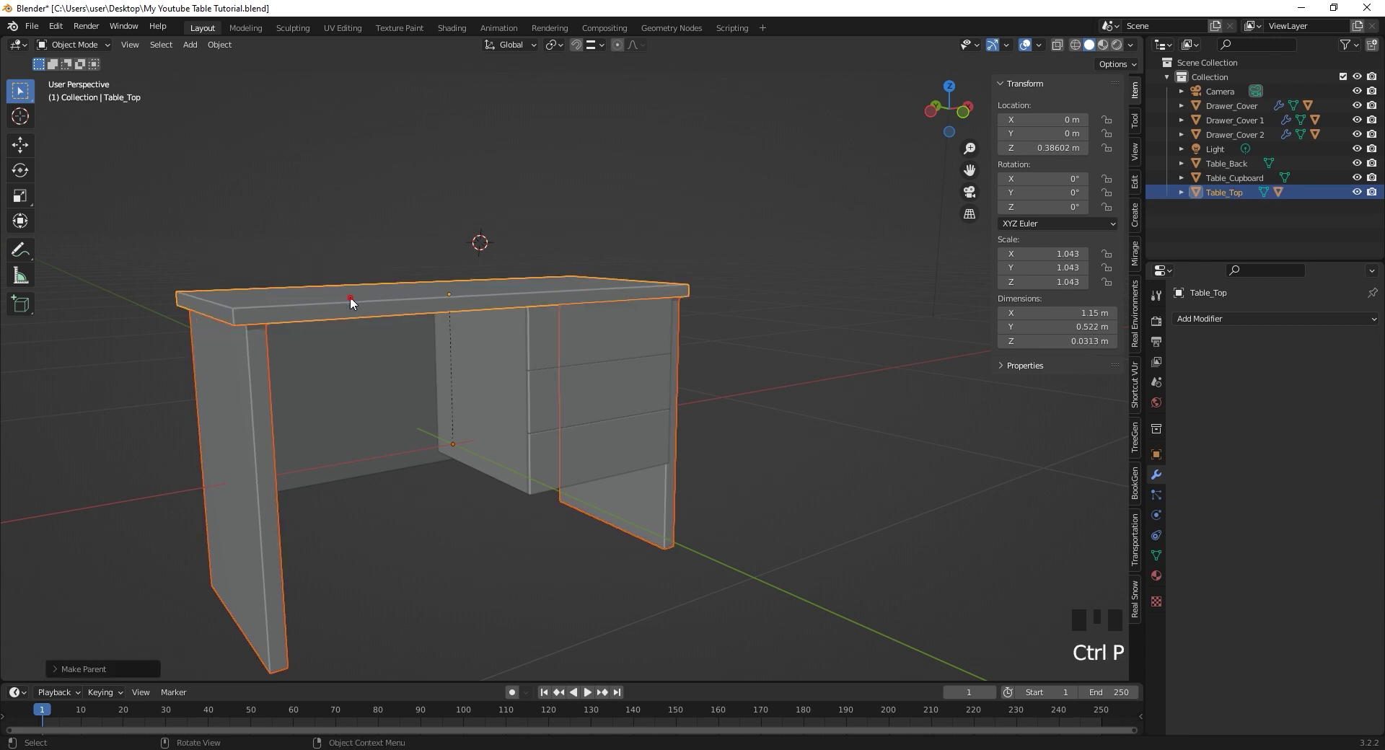
left_click(362, 407)
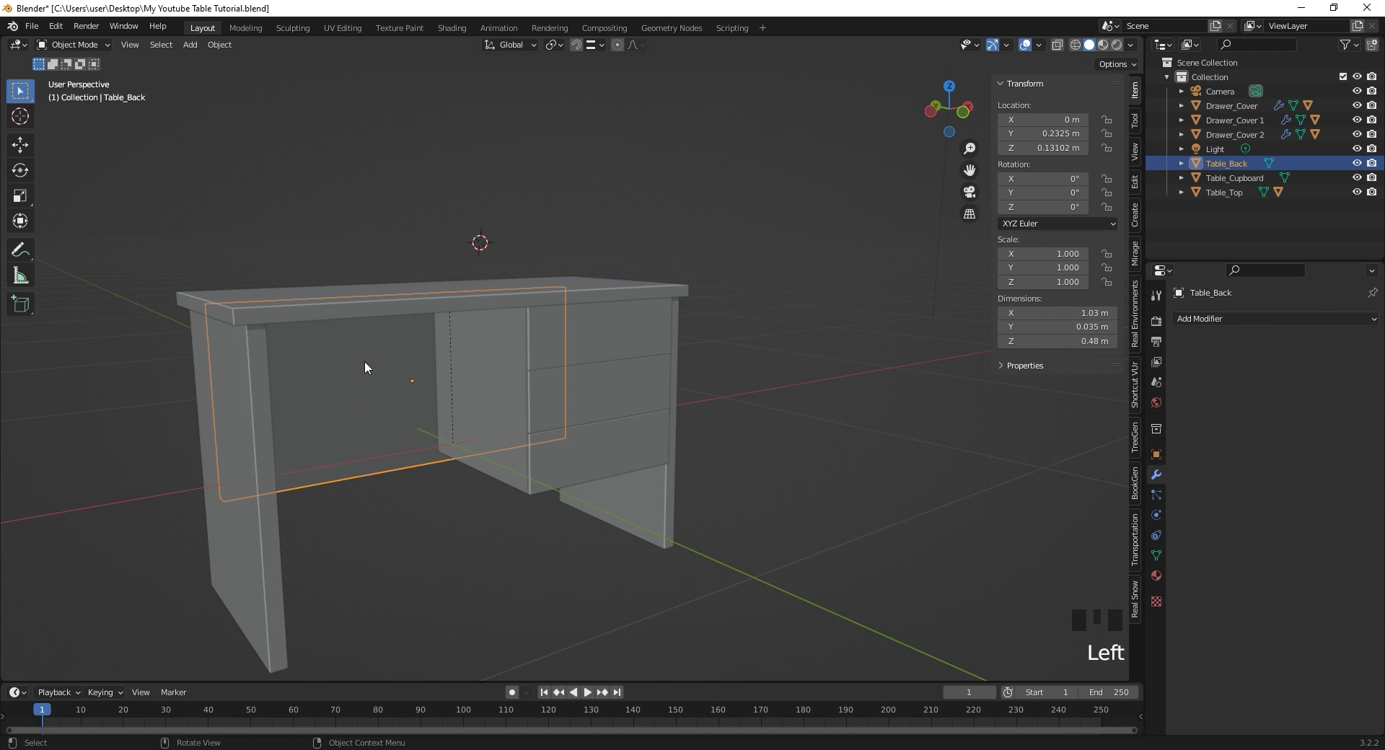
left_click(368, 310)
key("ctrl+p")
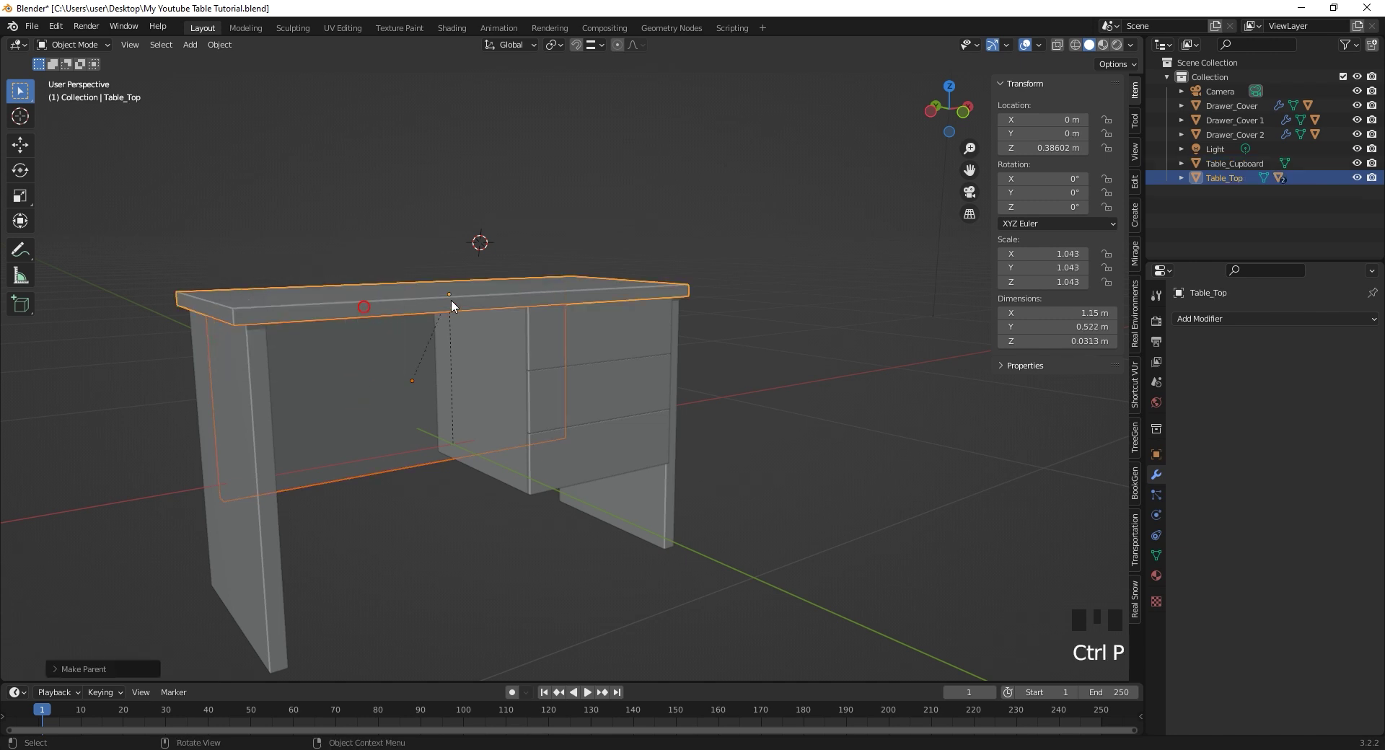
left_click(450, 287)
key("g")
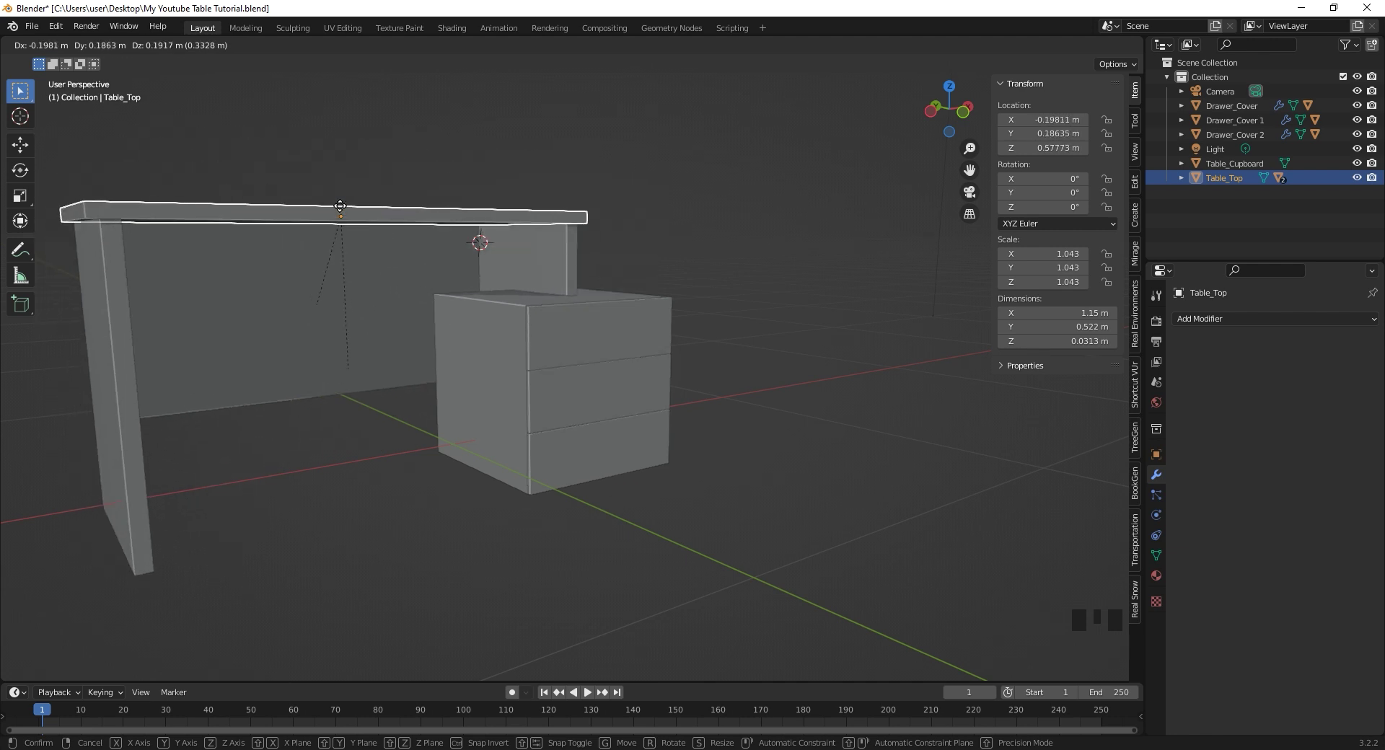
left_click_drag(696, 352, 488, 314)
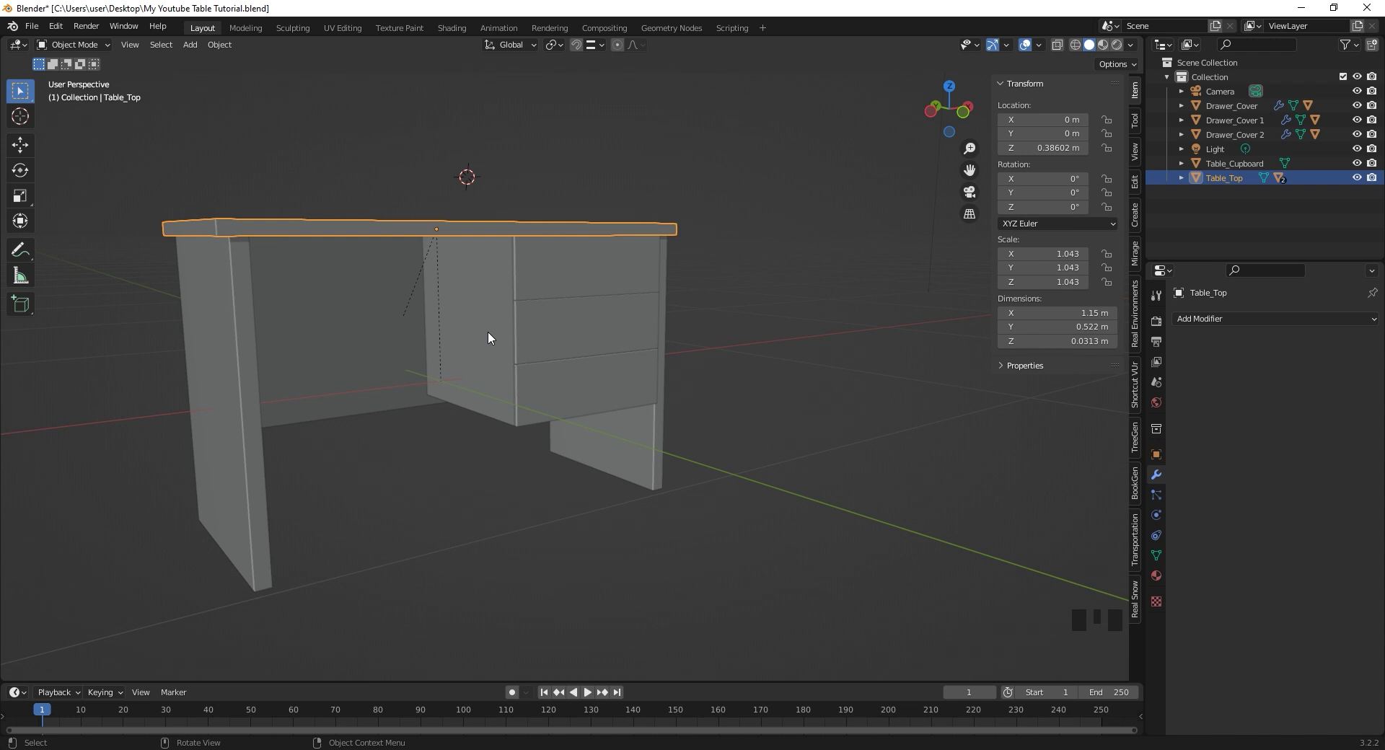
- Parent Table_Cupboard to Table_Top and confirm it follows a test move
left_click(490, 337)
left_click(385, 231)
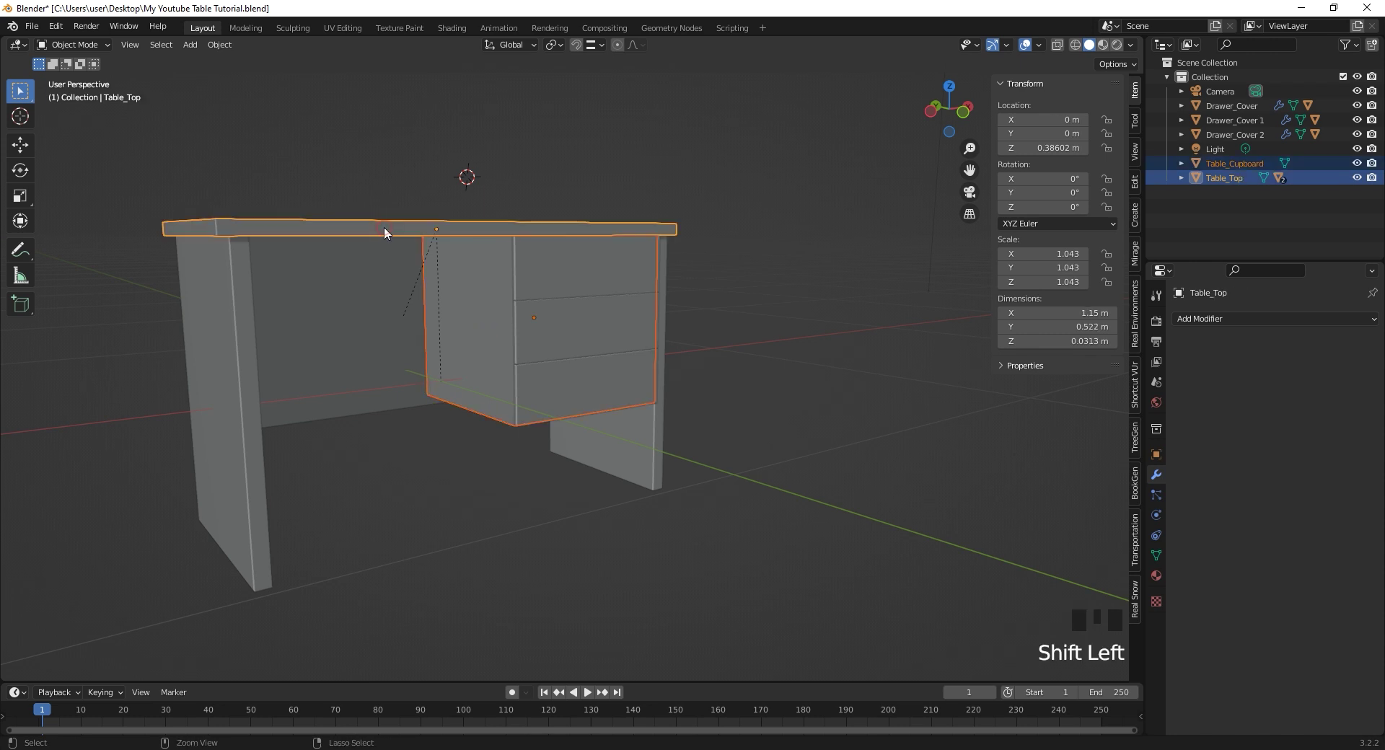
key("ctrl+p")
left_click(420, 228)
key("g")
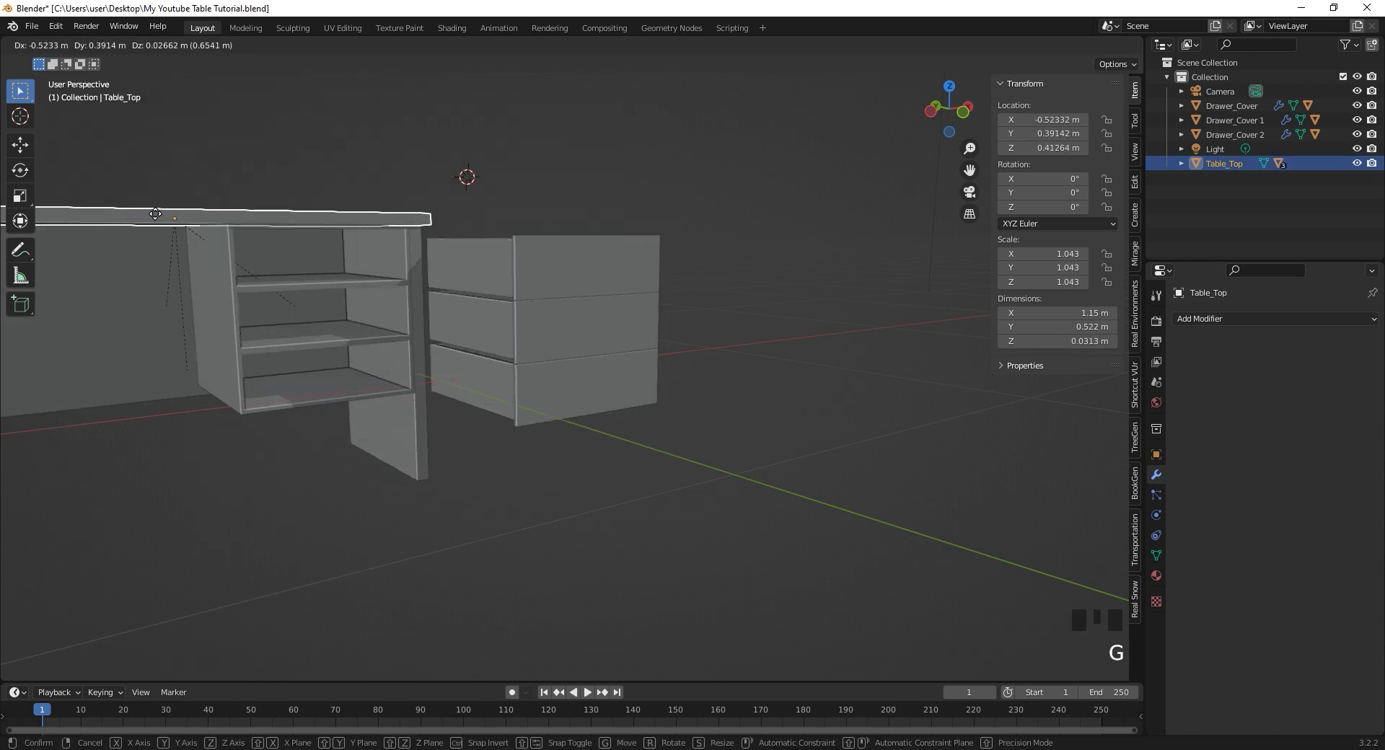
left_click(619, 265)
- Parent the Drawer_Covers to Table_Top so the whole desk moves together
left_click(617, 381)
left_click(401, 235)
key("ctrl+p")
left_click(530, 205)
left_click(502, 226)
key("g")
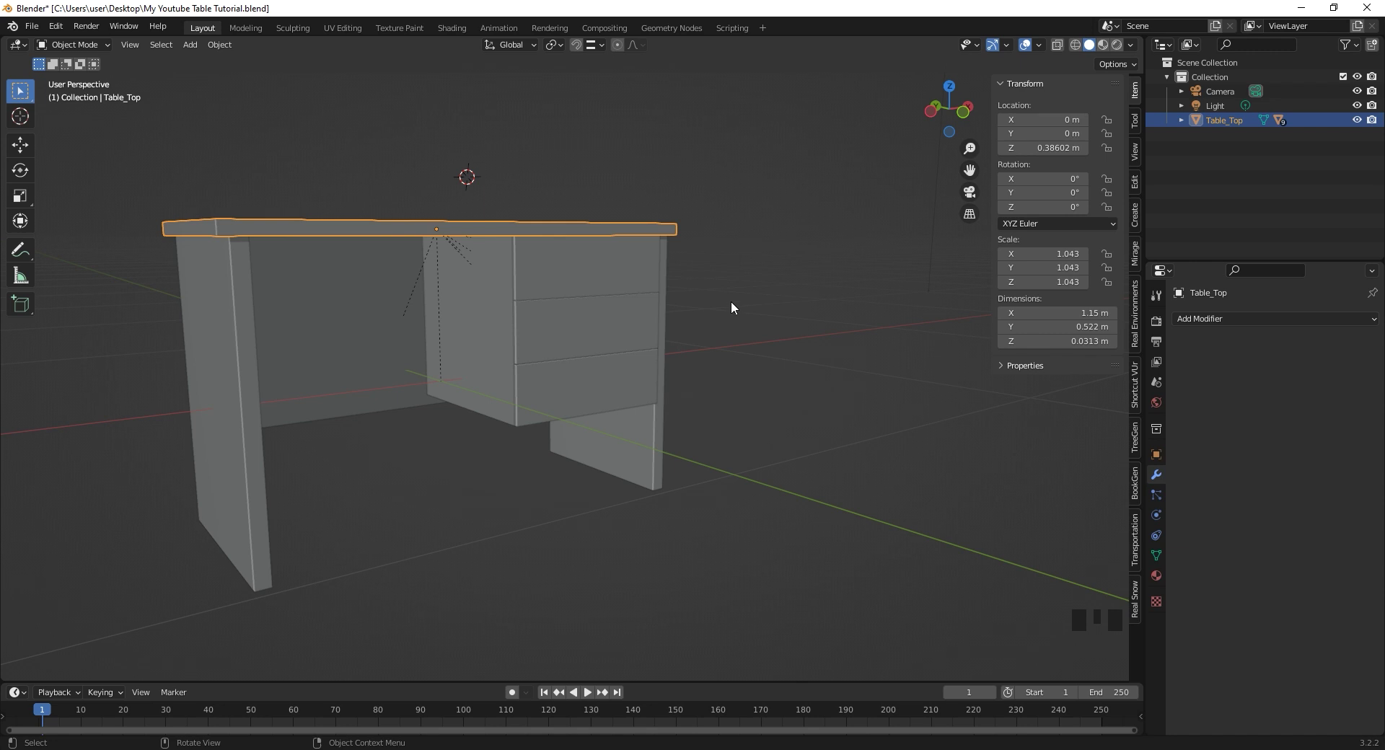
- Add a low-poly cylinder via Shift+A, adjust its vertices, then undo it
left_click_drag(628, 300, 589, 322)
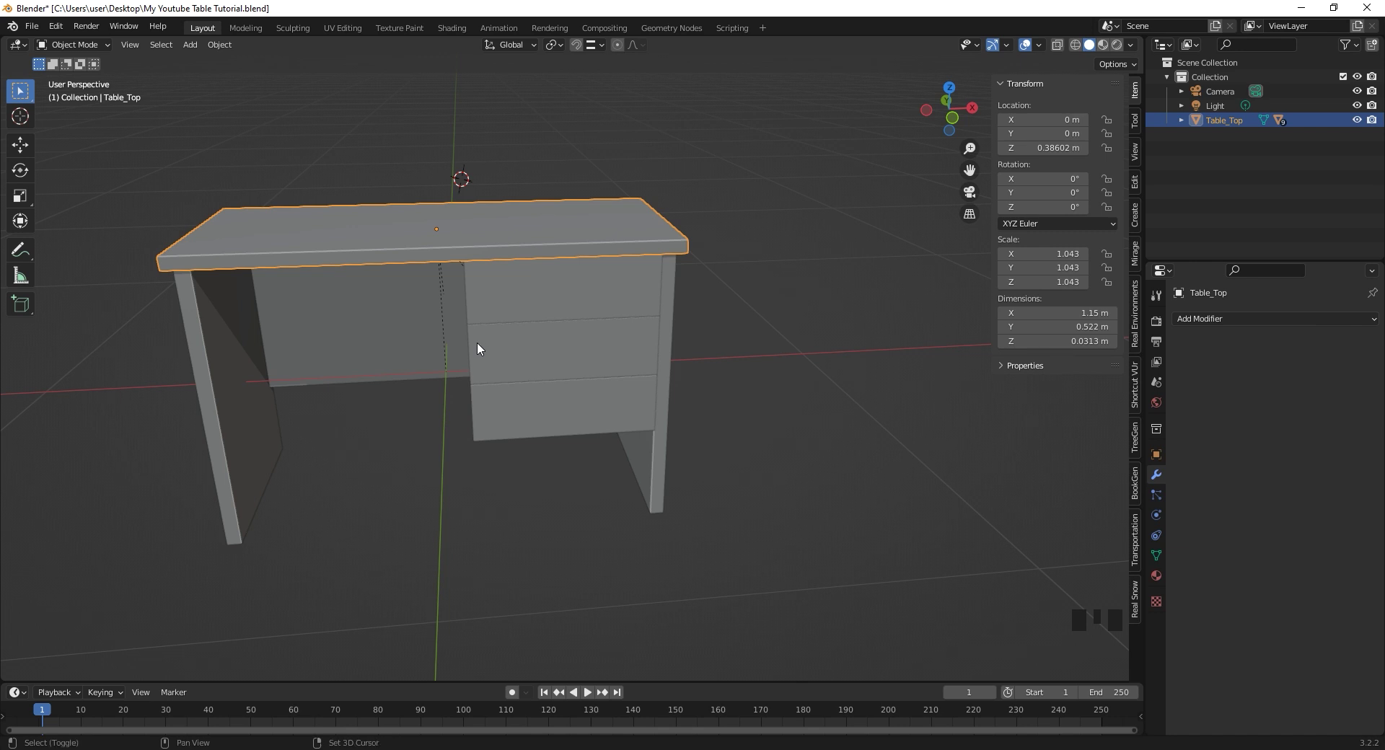
key("shift+a")
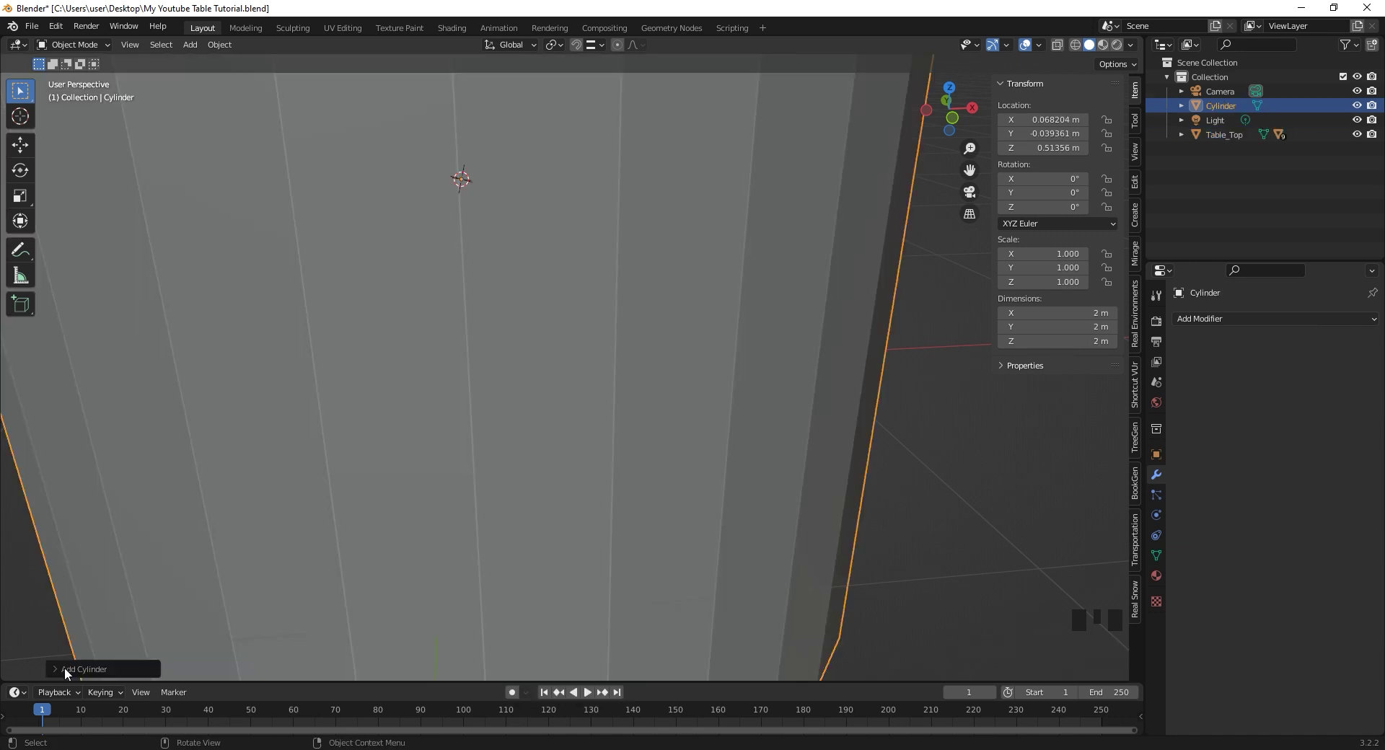
scroll("down", 3)
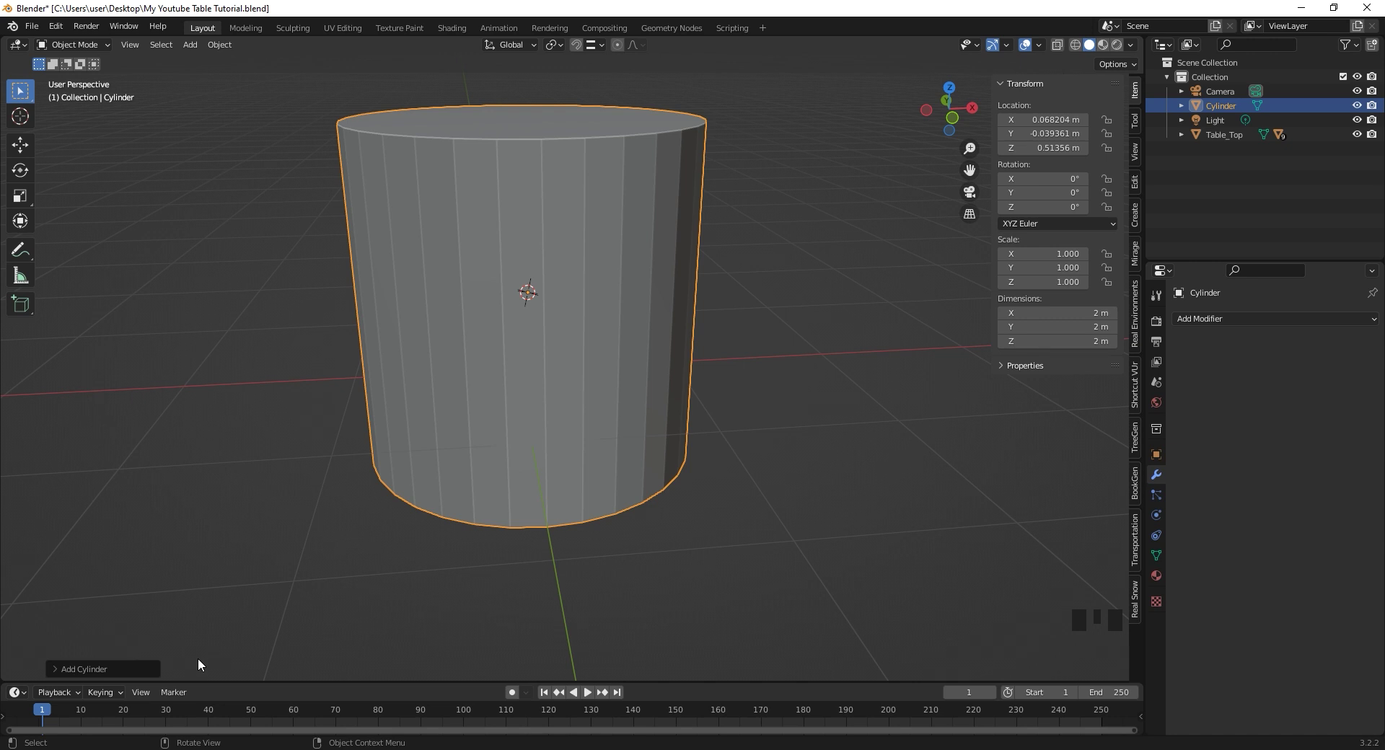
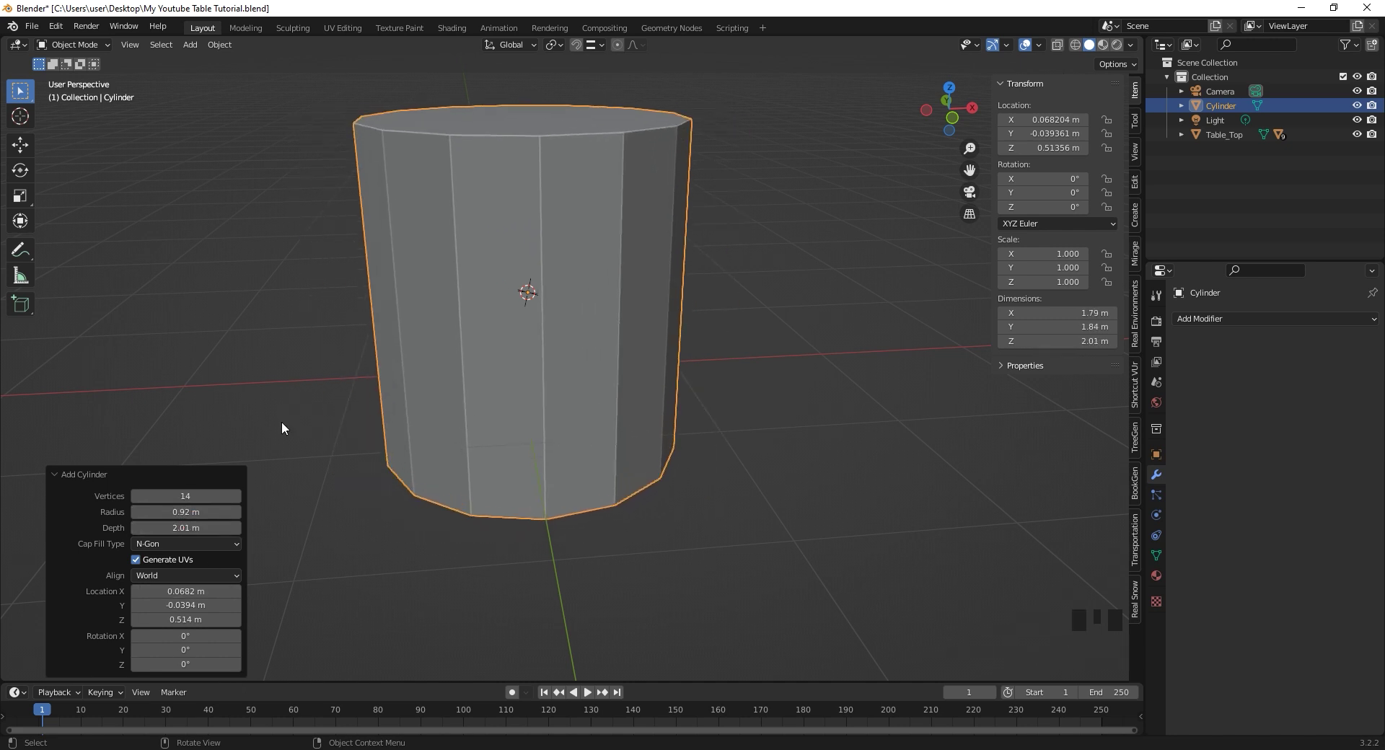
key("g")
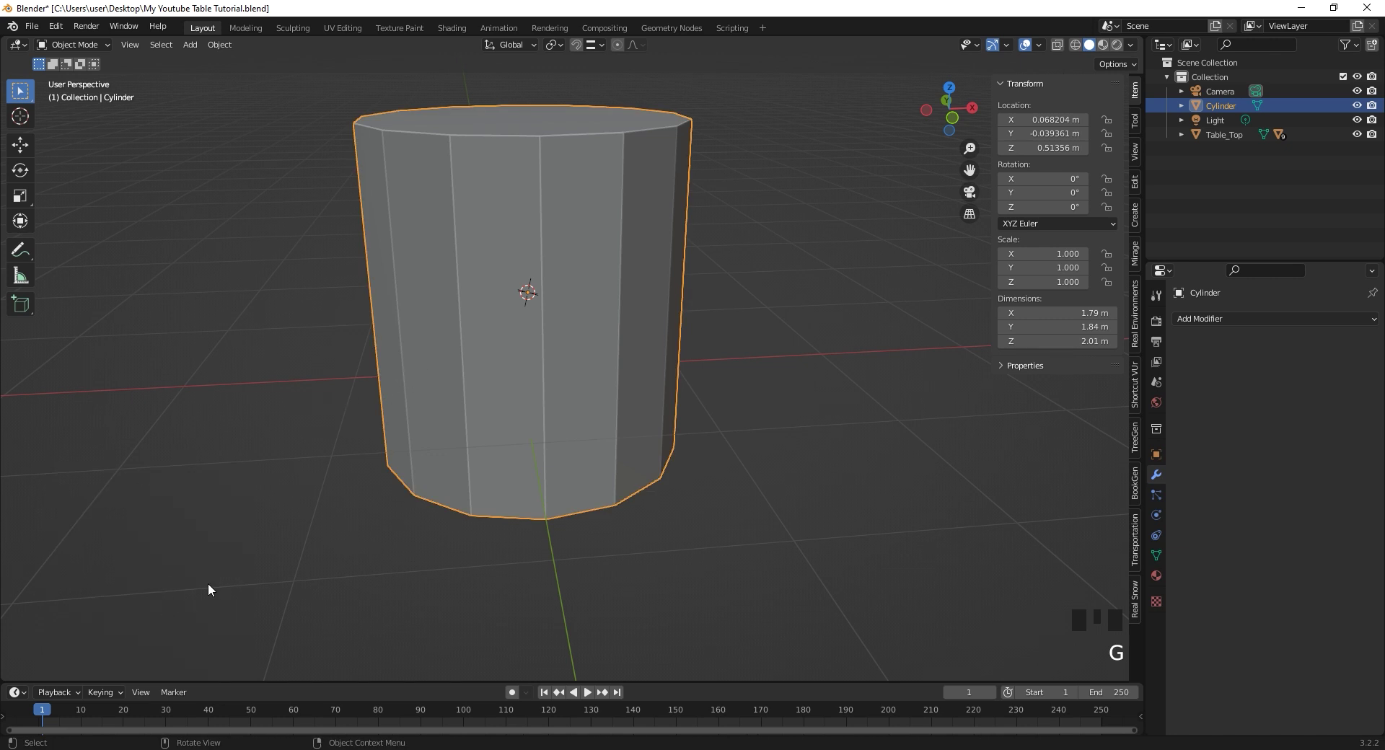
key("ctrl+z")
- Re-add the cylinder and rotate it 90 degrees about Y onto its side
key("shift+a")
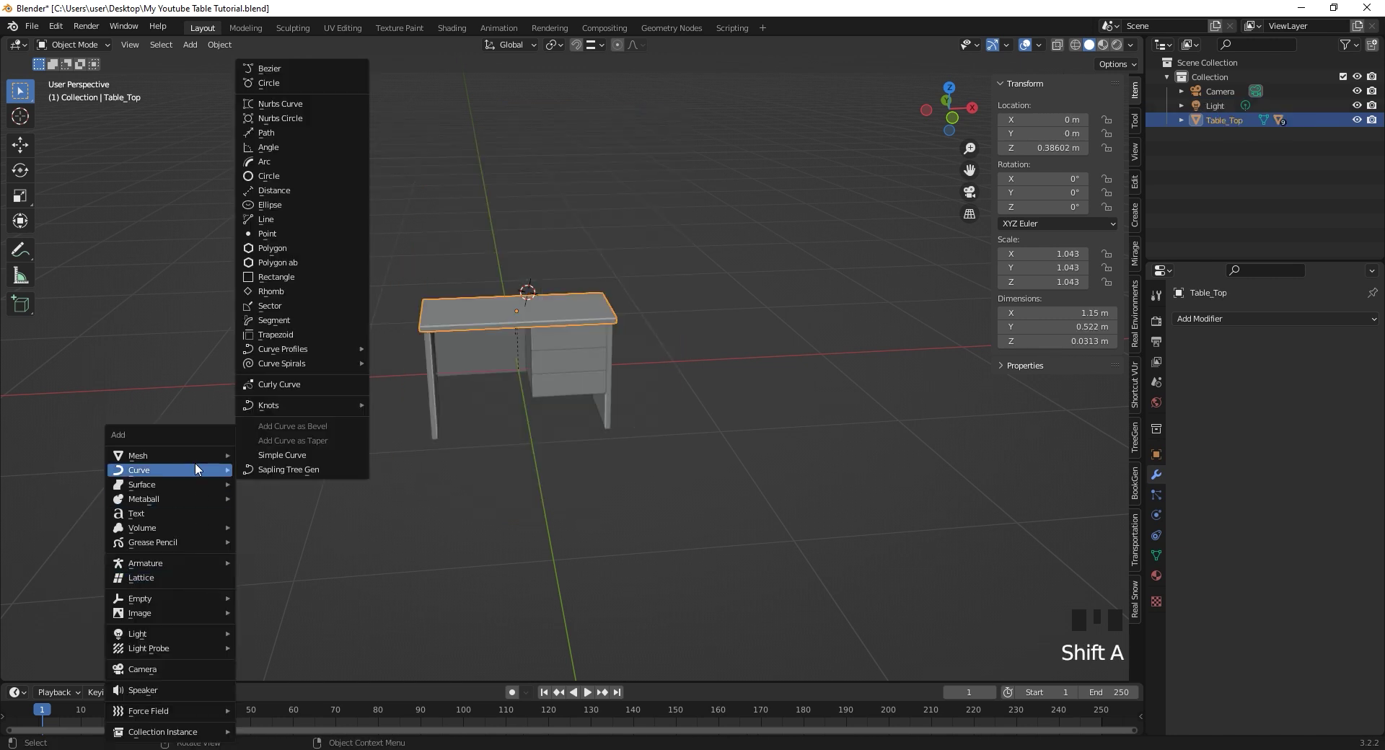
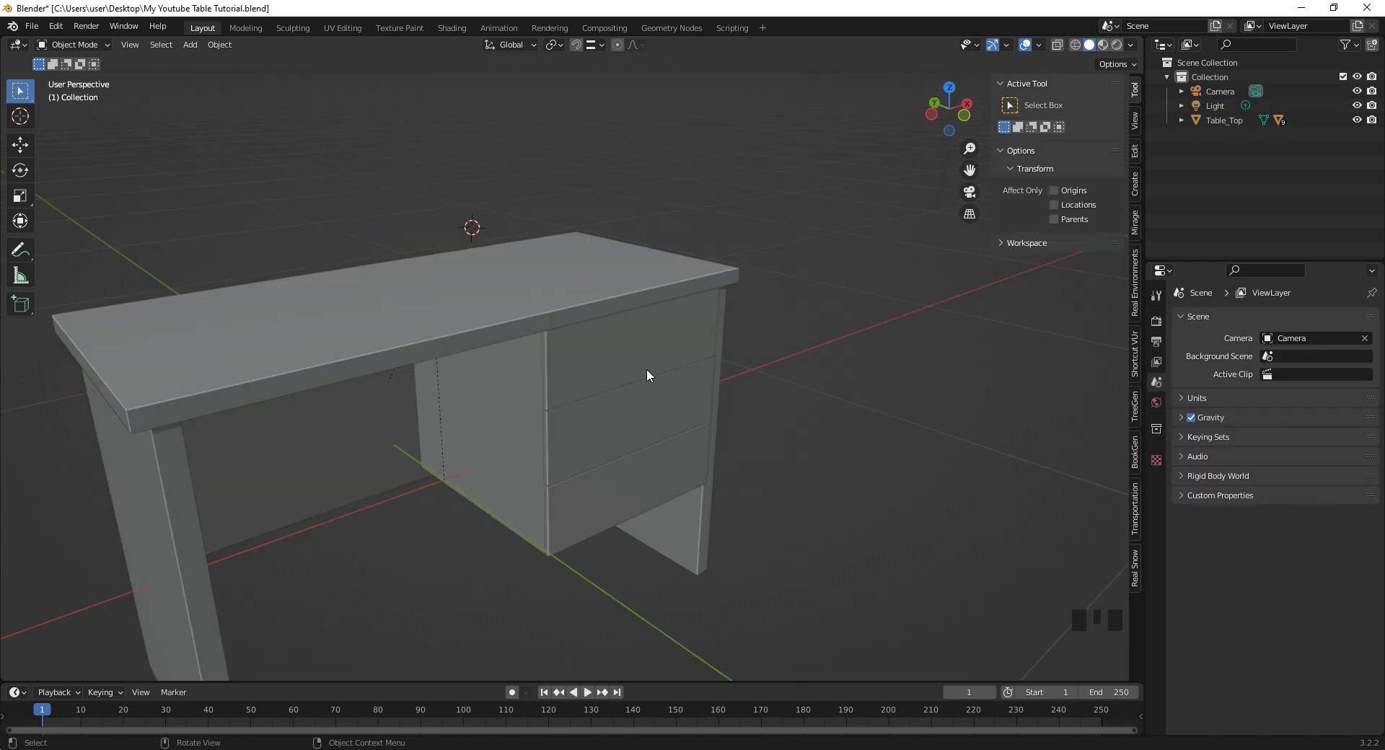
left_click_drag(643, 375, 639, 370)
key("shift+a")
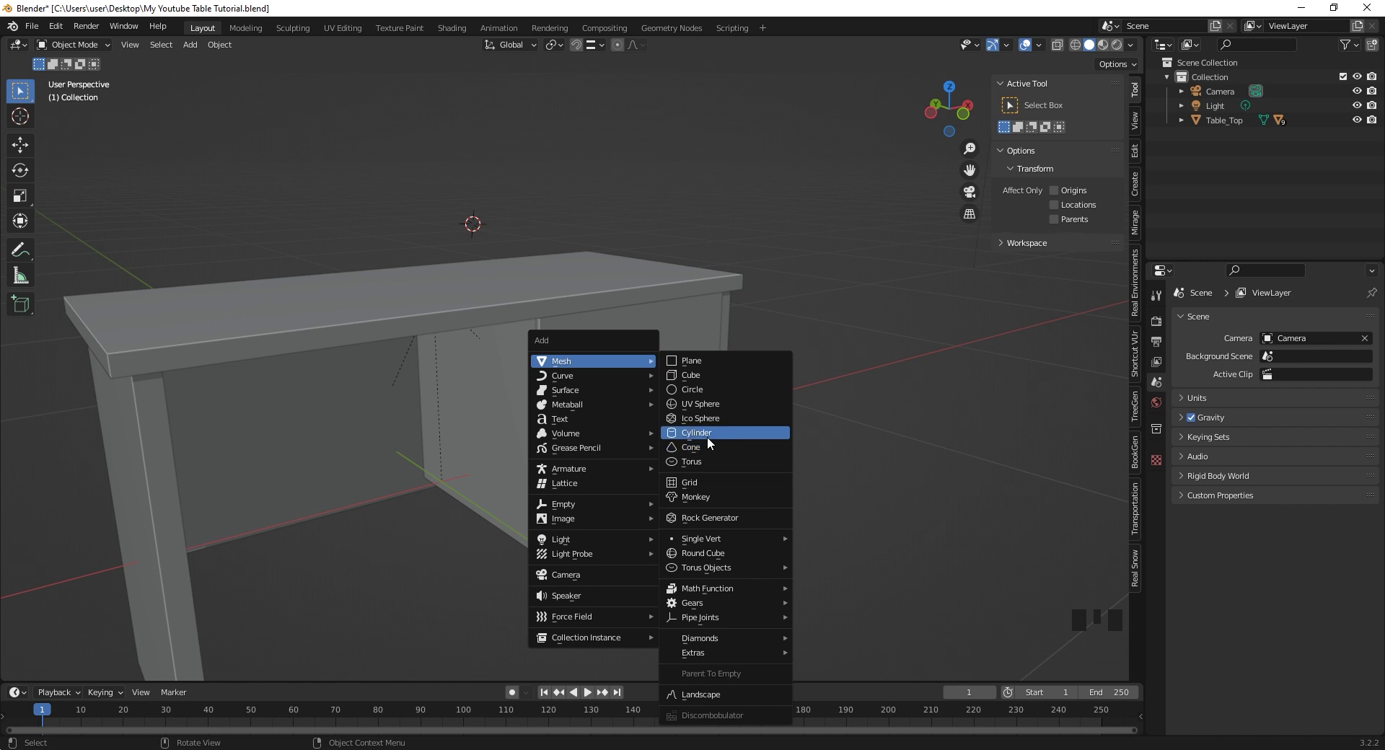
scroll("down", 3)
key("r")
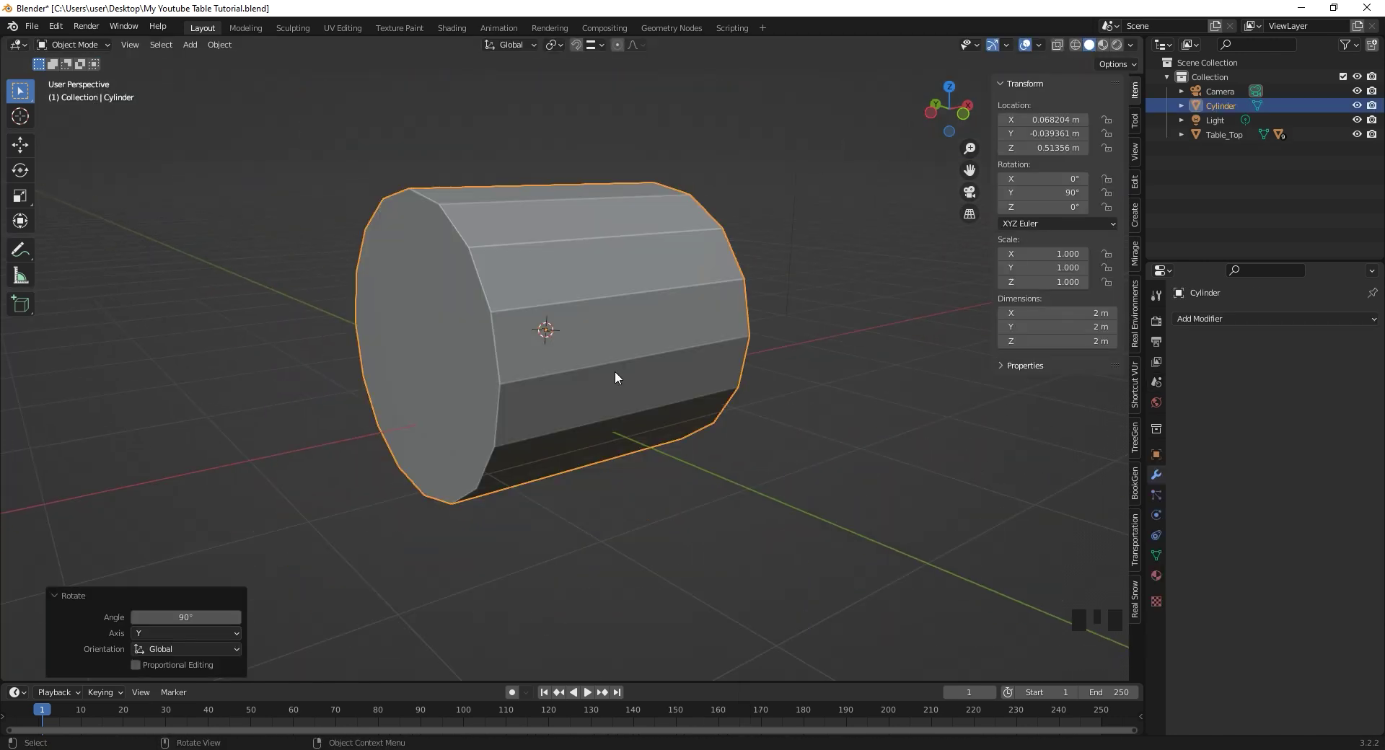
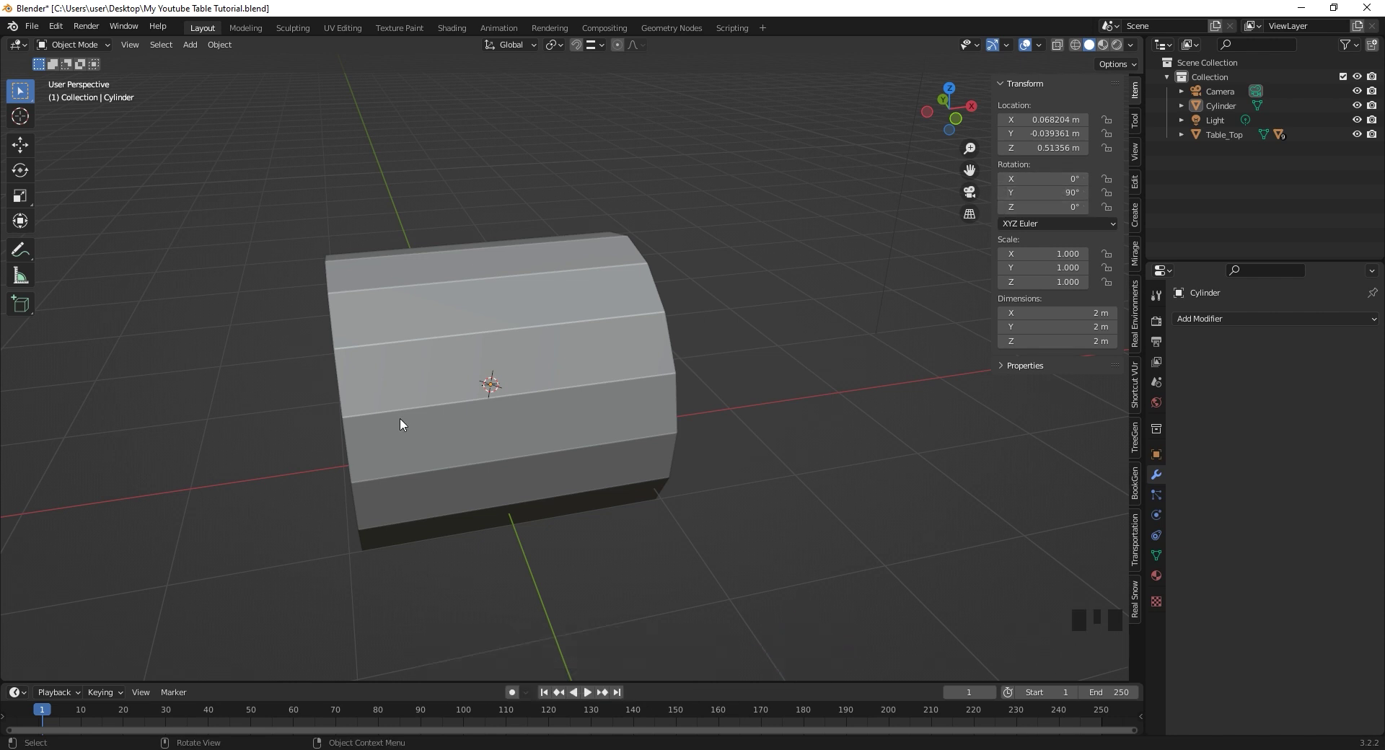
- Apply All Transforms and set the cylinder's dimensions to 0.4 × 0.01 × 0.01 m
left_click(525, 306)
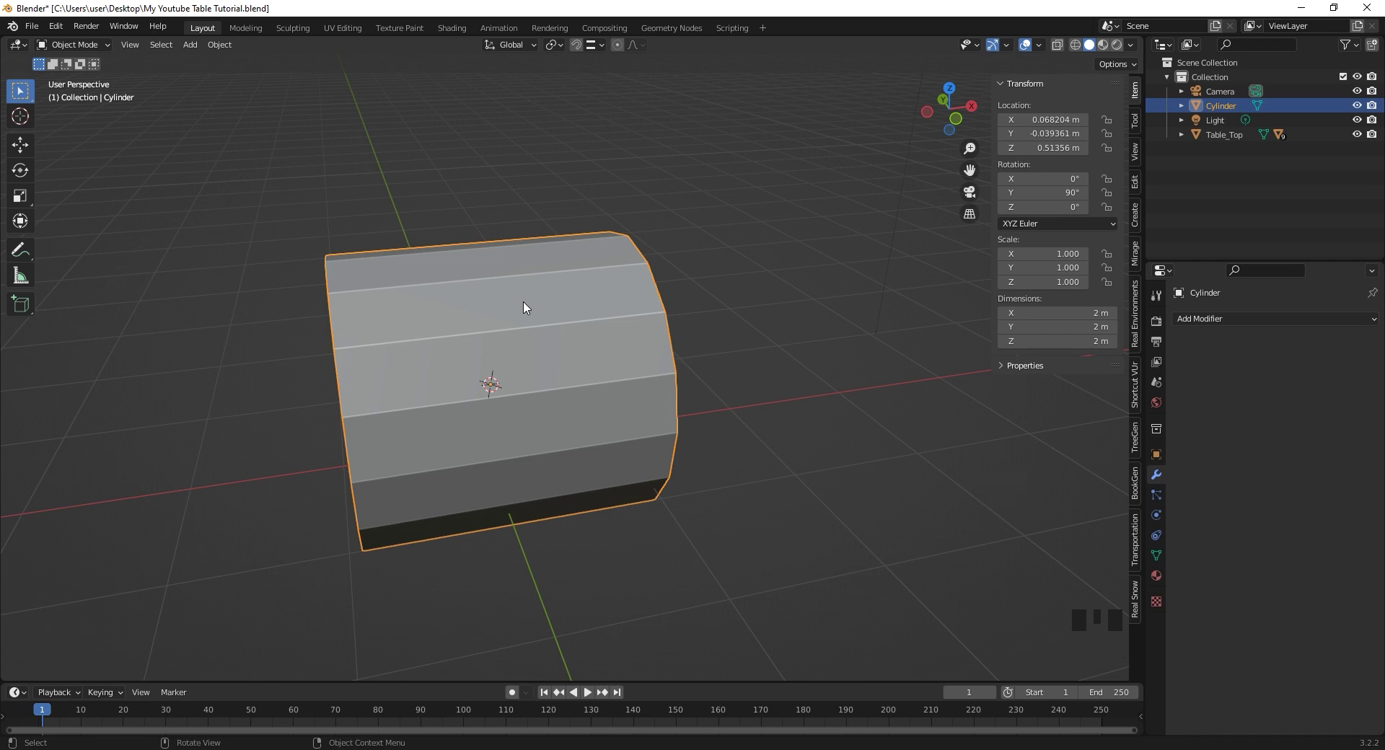
key("ctrl+a")
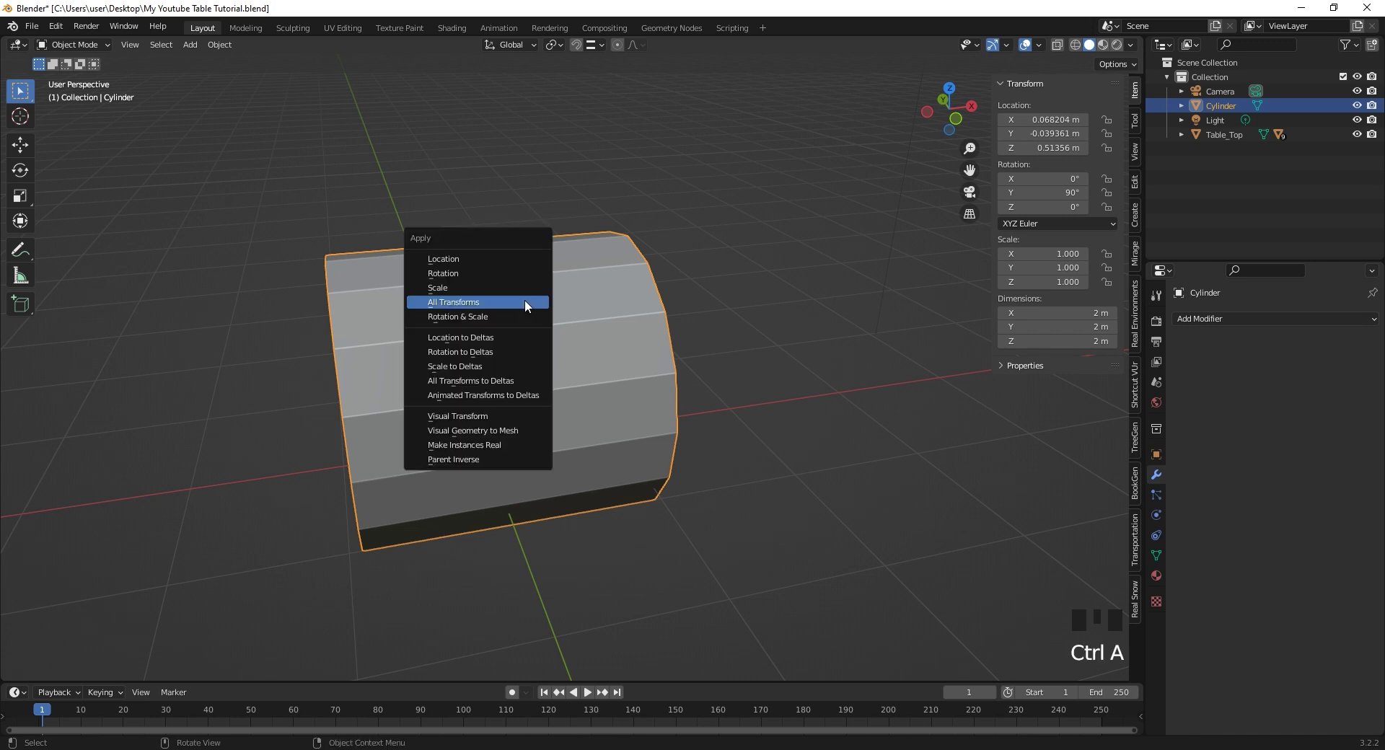
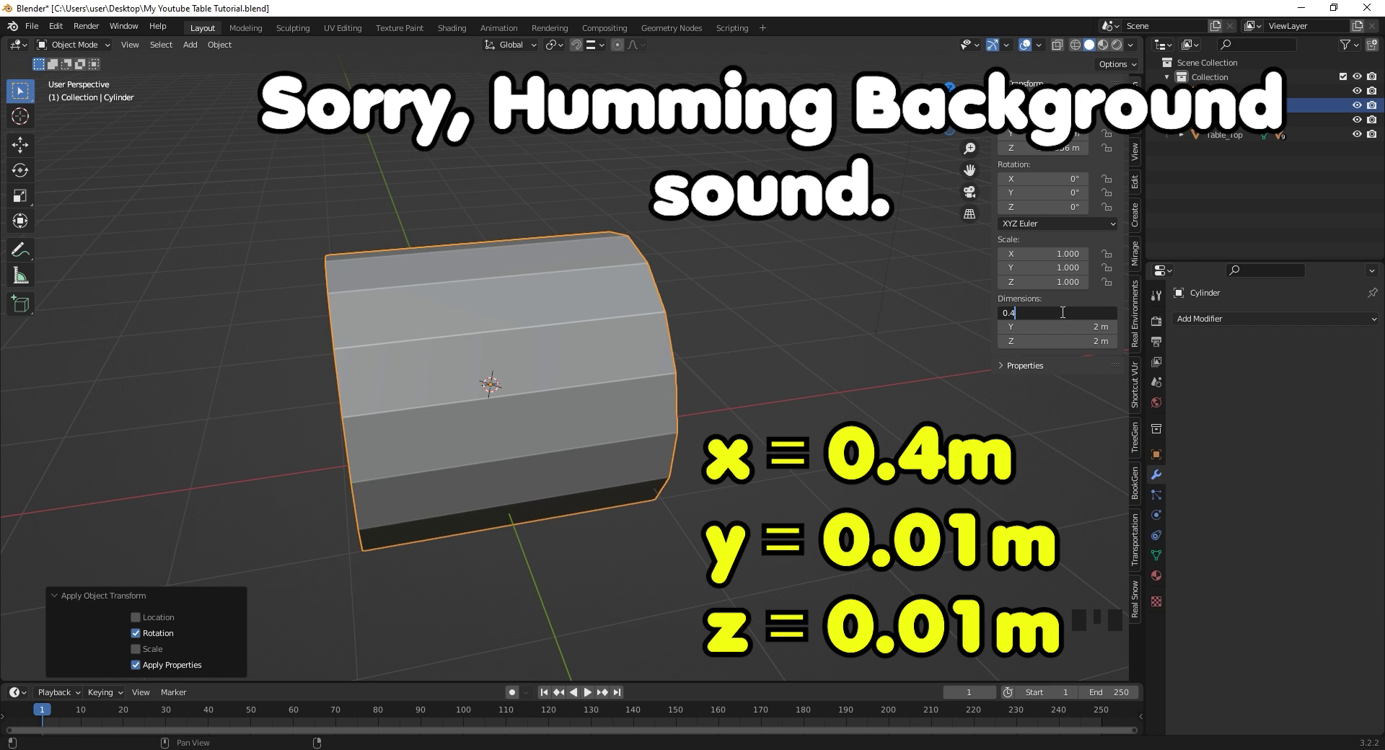
key("Tab")
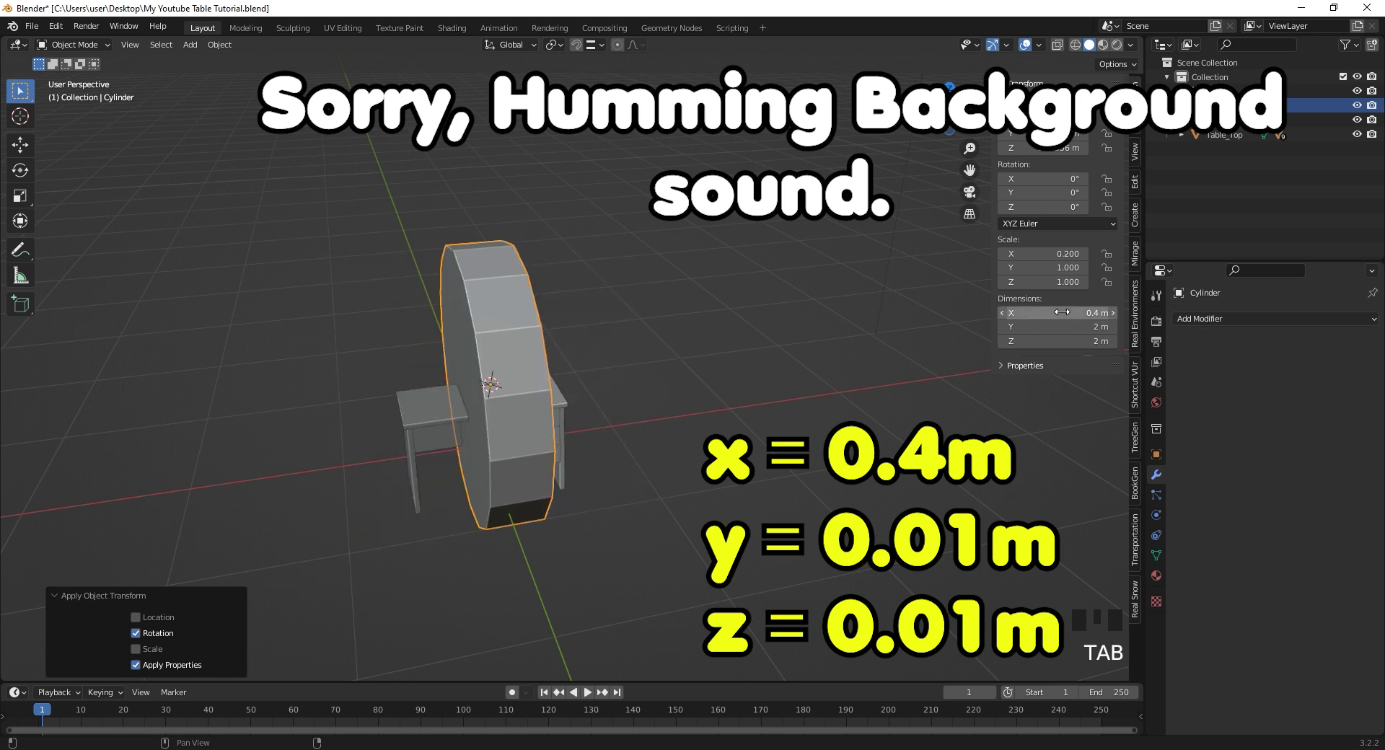
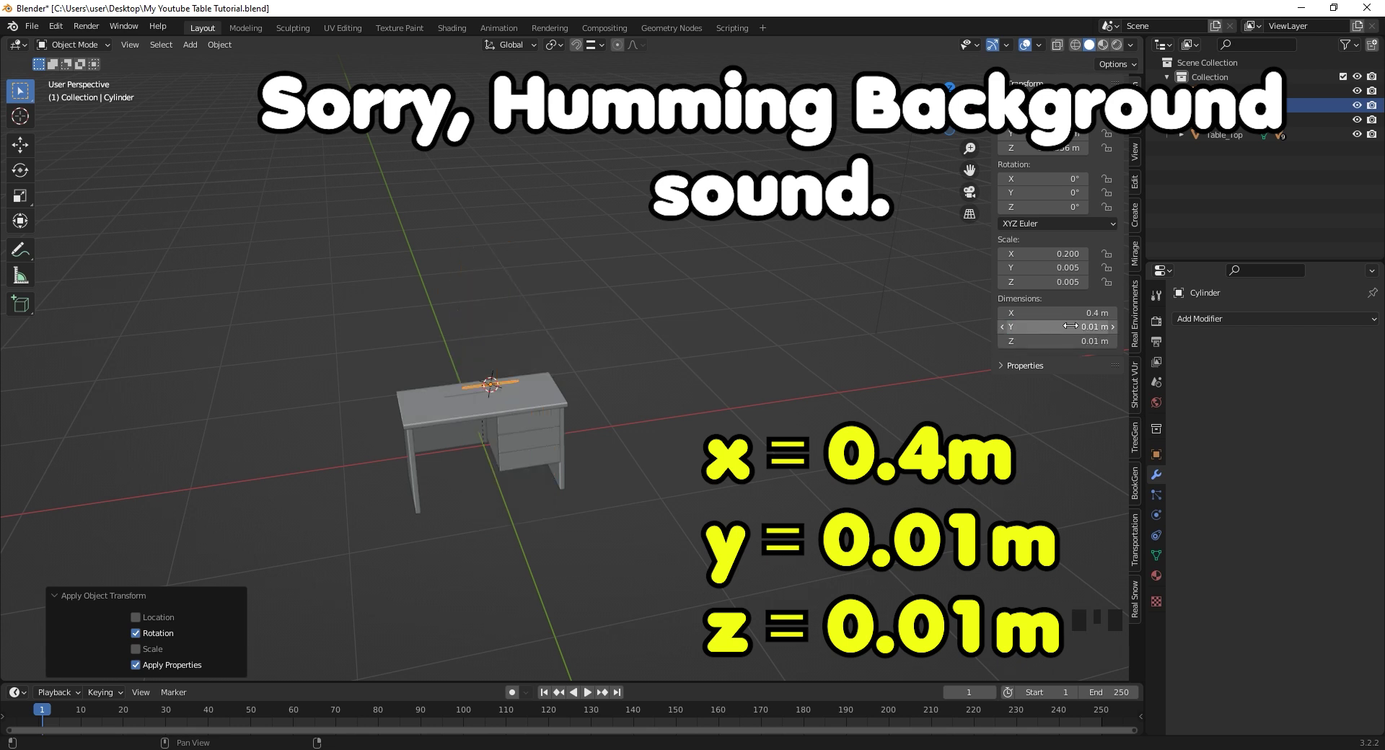
scroll("up", 3)
- From top view, move the thin rod toward the desk's front edge
left_click_drag(570, 336, 456, 391)
key("KP_7")
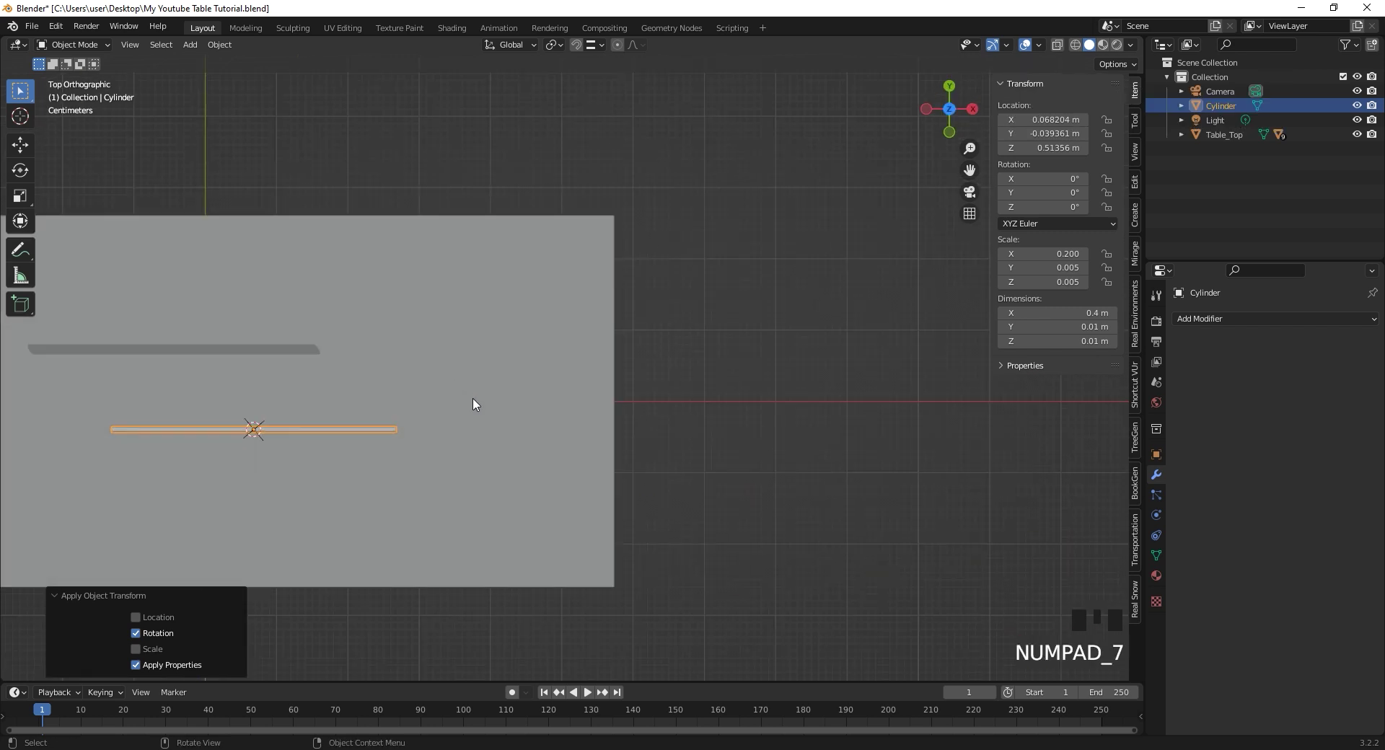
middle_click(429, 332)
key("g")
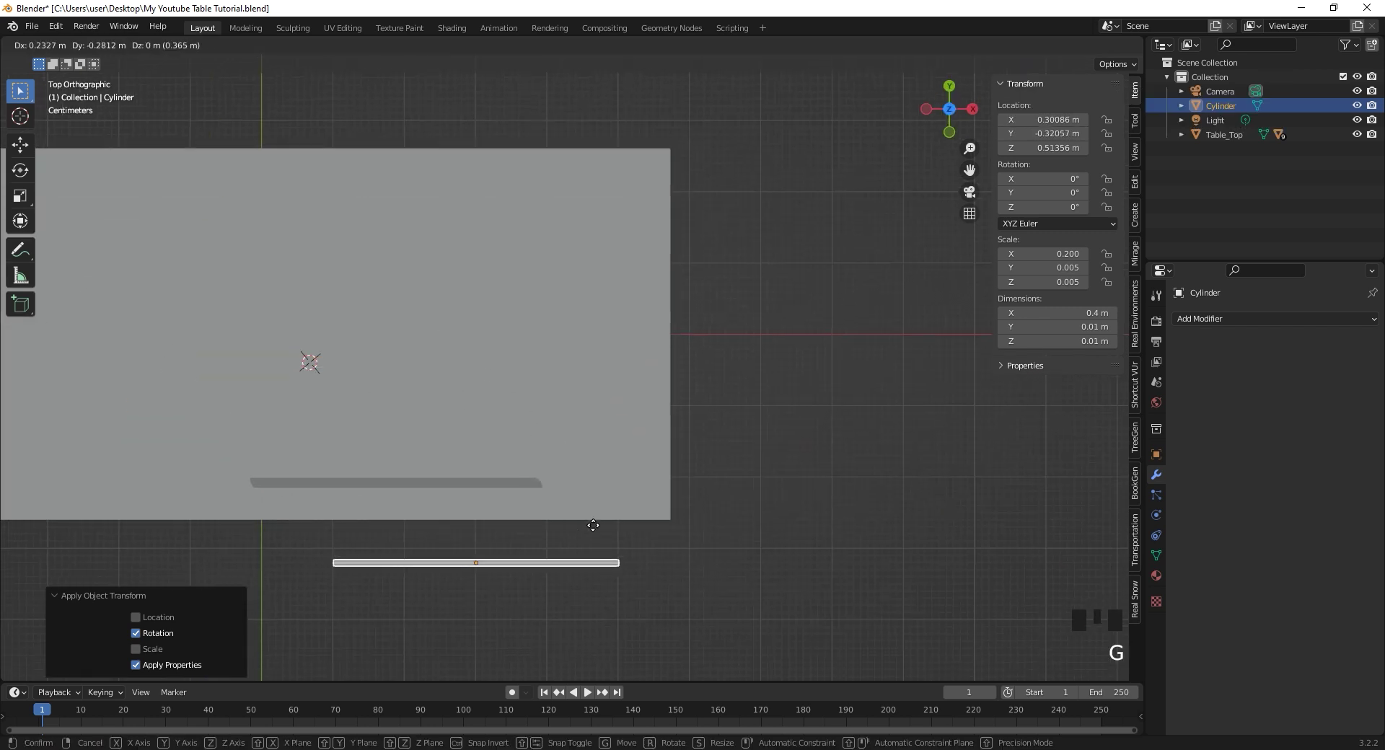
left_click_drag(572, 580, 605, 419)
scroll("down", 3)
left_click_drag(592, 471, 609, 490)
- Position the rod across the top drawer front and apply its scale
key("g")
left_click_drag(597, 554, 556, 527)
scroll("up", 3)
left_click_drag(567, 494, 515, 393)
key("g")
left_click_drag(523, 404, 1268, 328)
key("ctrl+a")
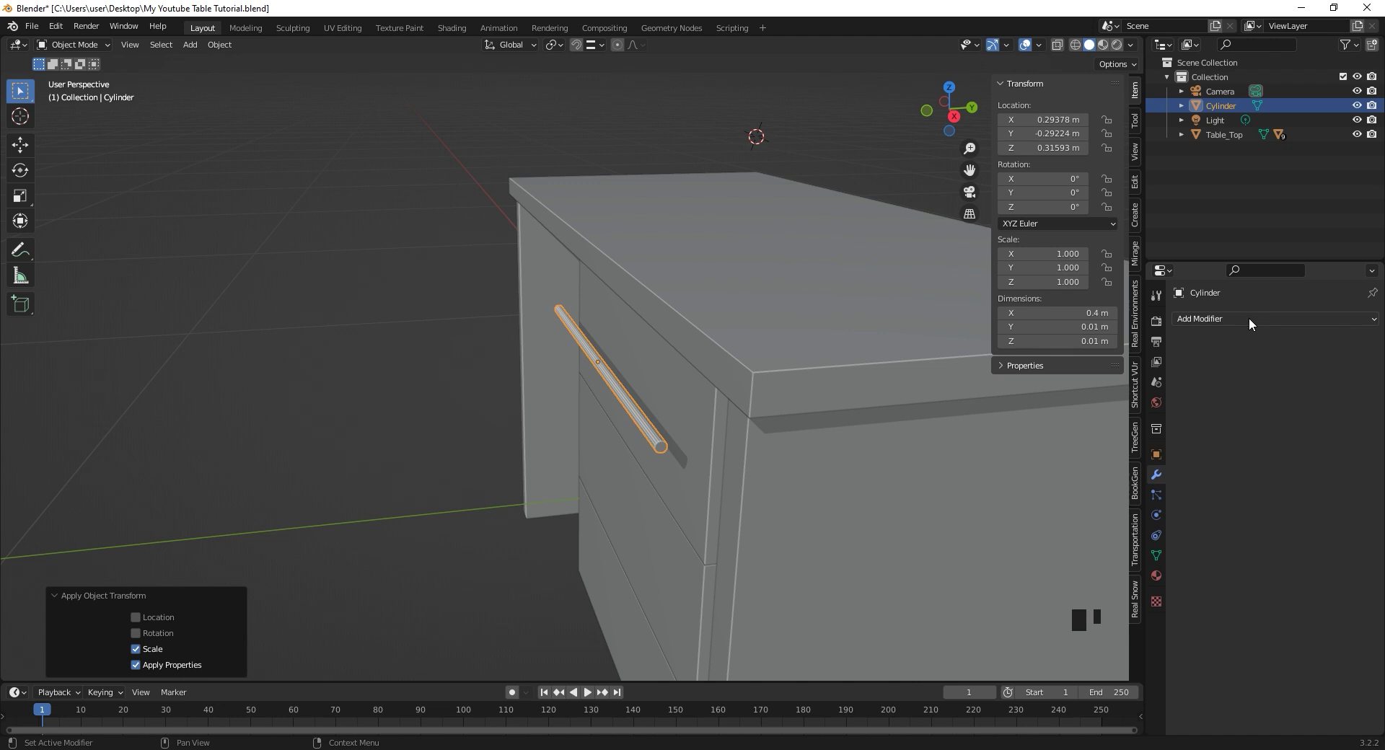
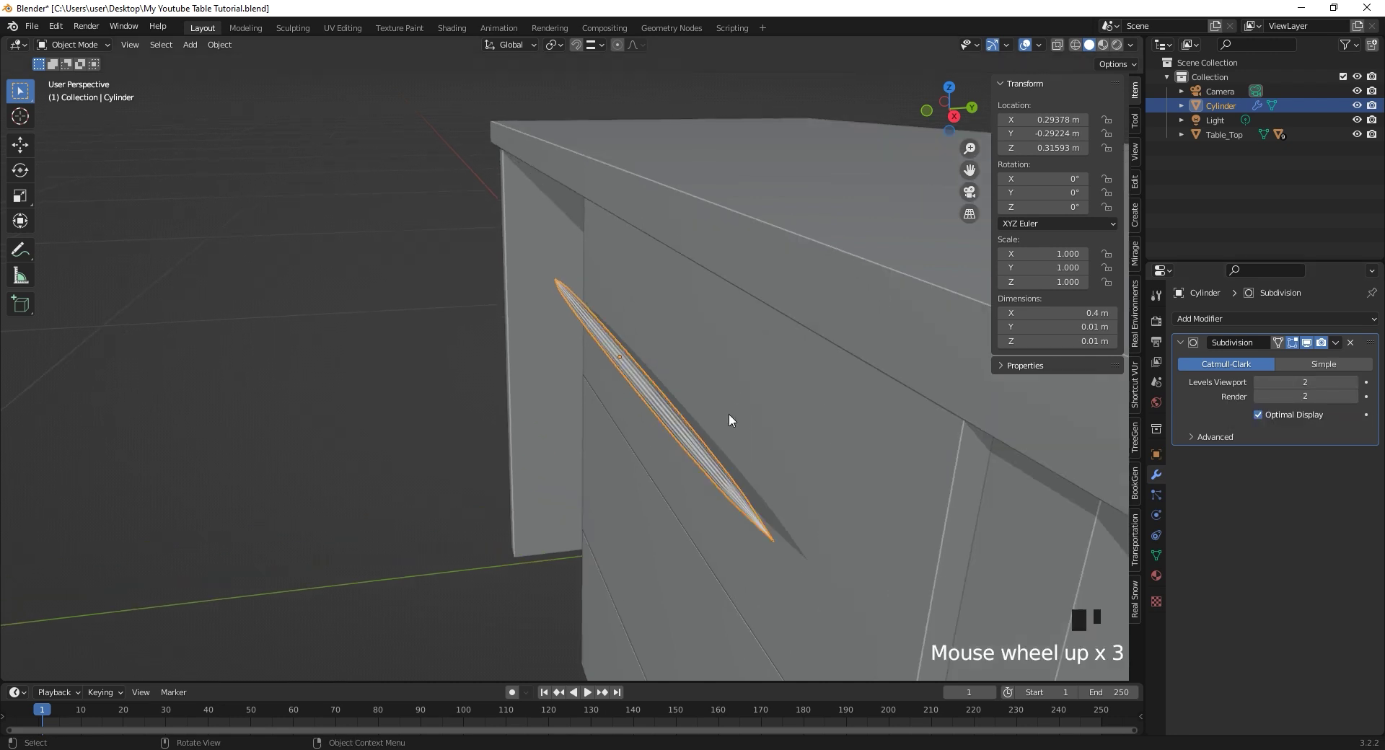
- Bevel and inset the rod's end face in Edit Mode, then Shade Smooth the handle
right_click(733, 424)
middle_click(734, 423)
key("Tab")
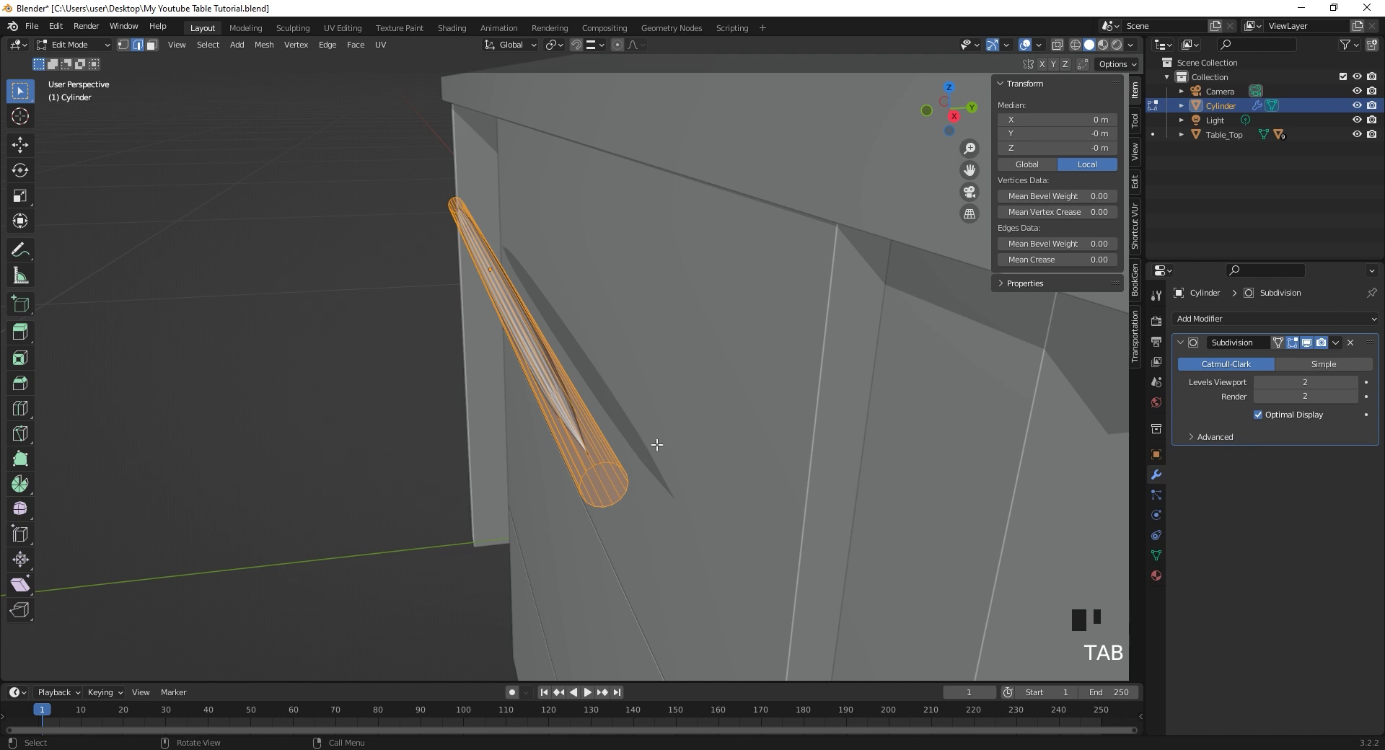
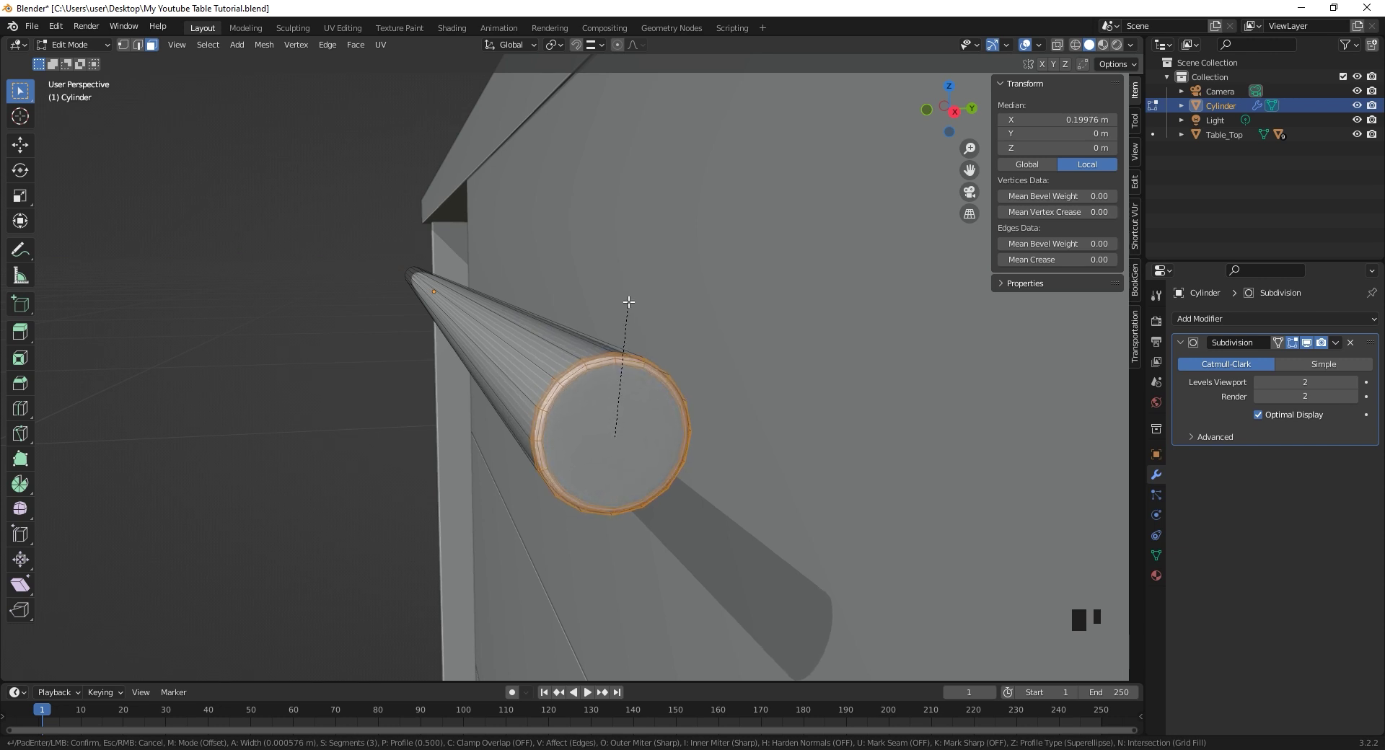
left_click(634, 298)
key("i")
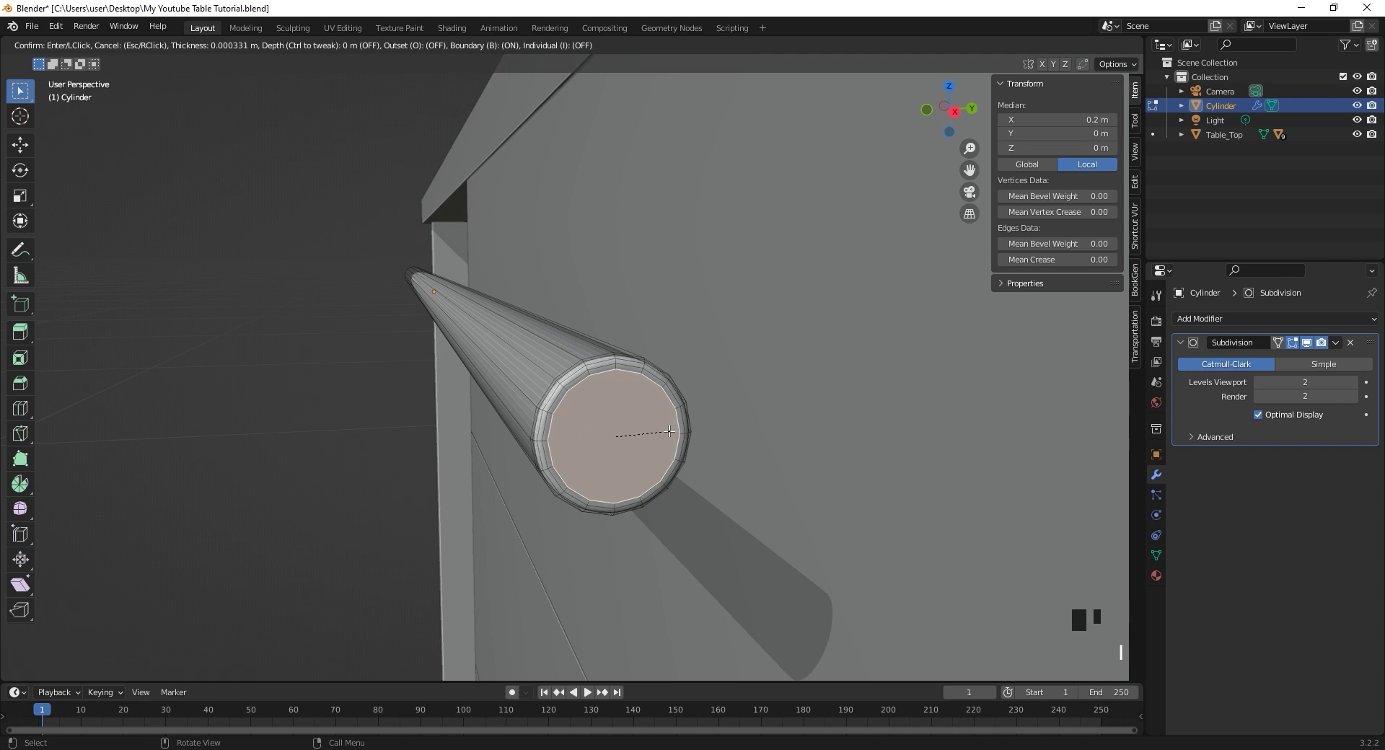
key("Tab")
right_click(556, 367)
- Return to Edit Mode and begin a loop cut across the handle
left_click_drag(608, 372, 575, 380)
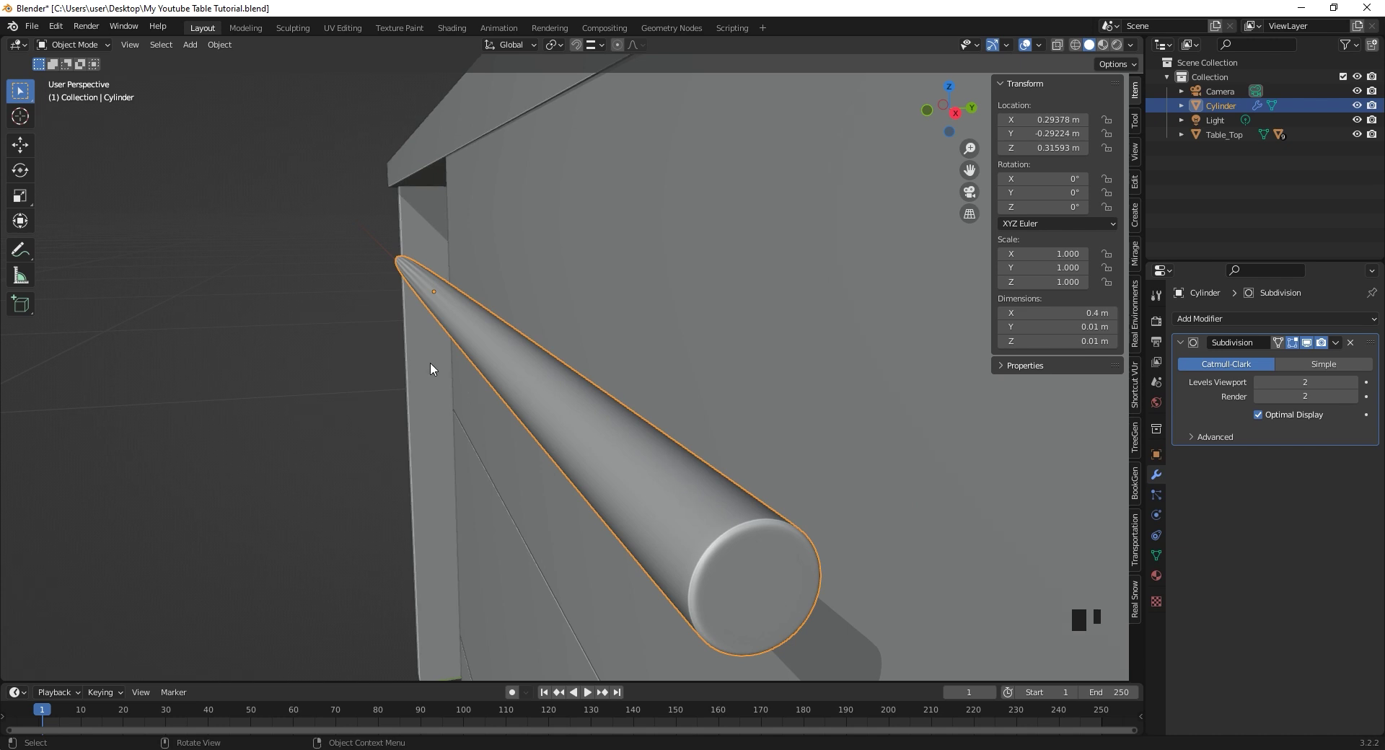
middle_click(601, 412)
middle_click(588, 385)
key("Tab")
key("ctrl+r")
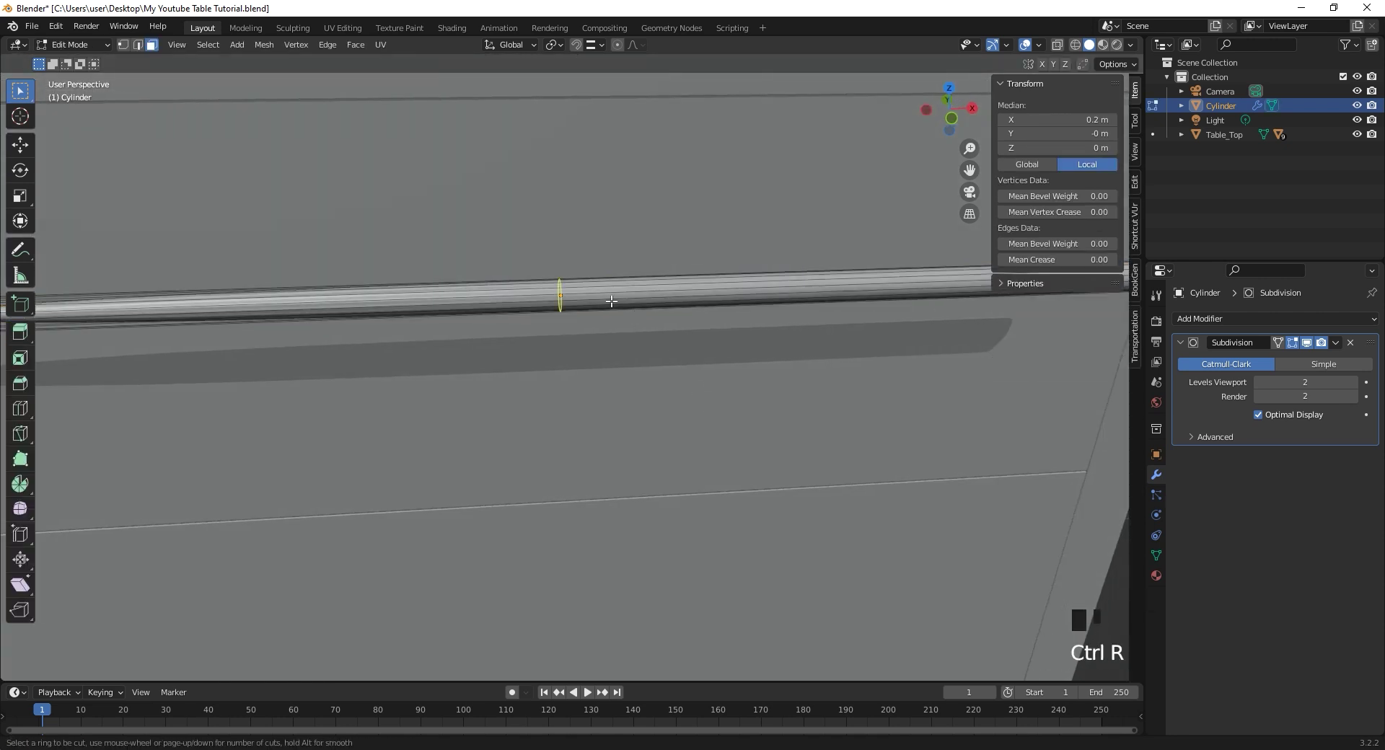
- In front X-ray view delete the left half and add a Mirror modifier with Clipping
key("KP_1")
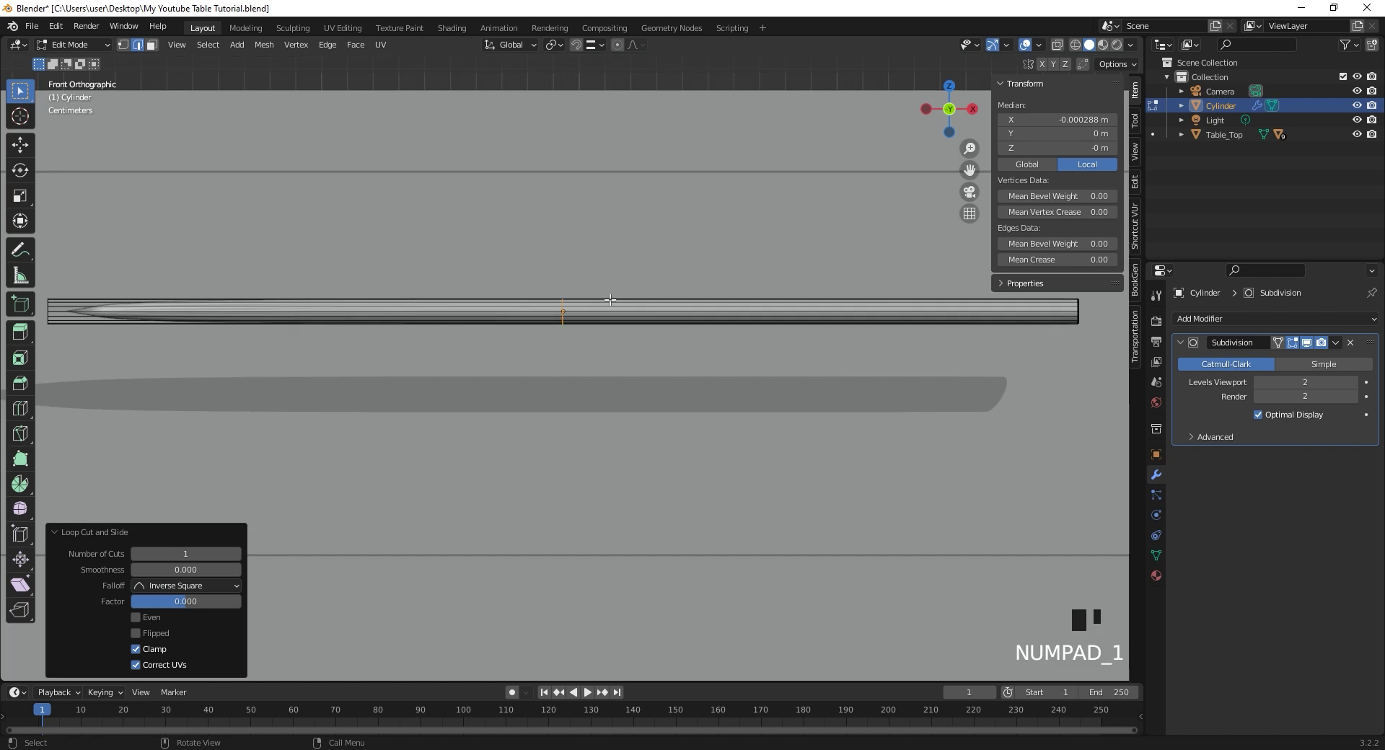
key("alt+z")
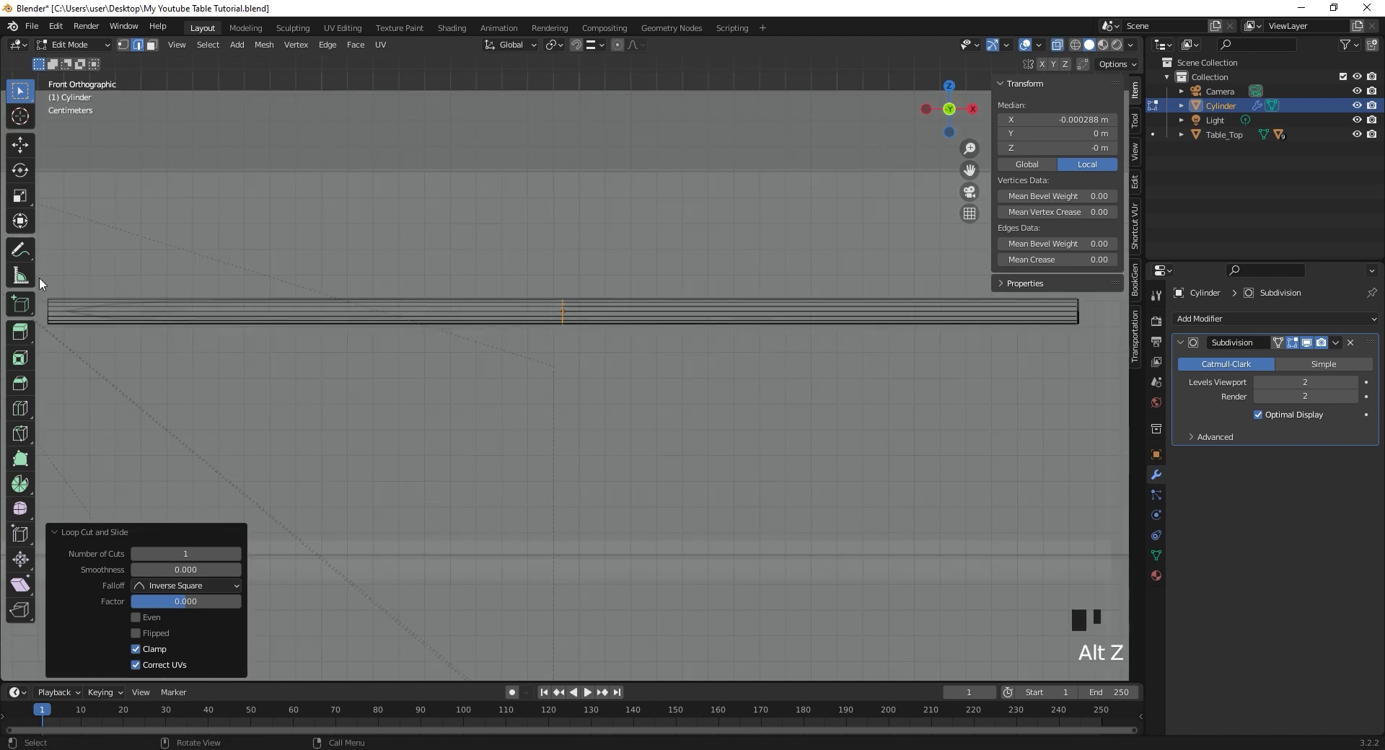
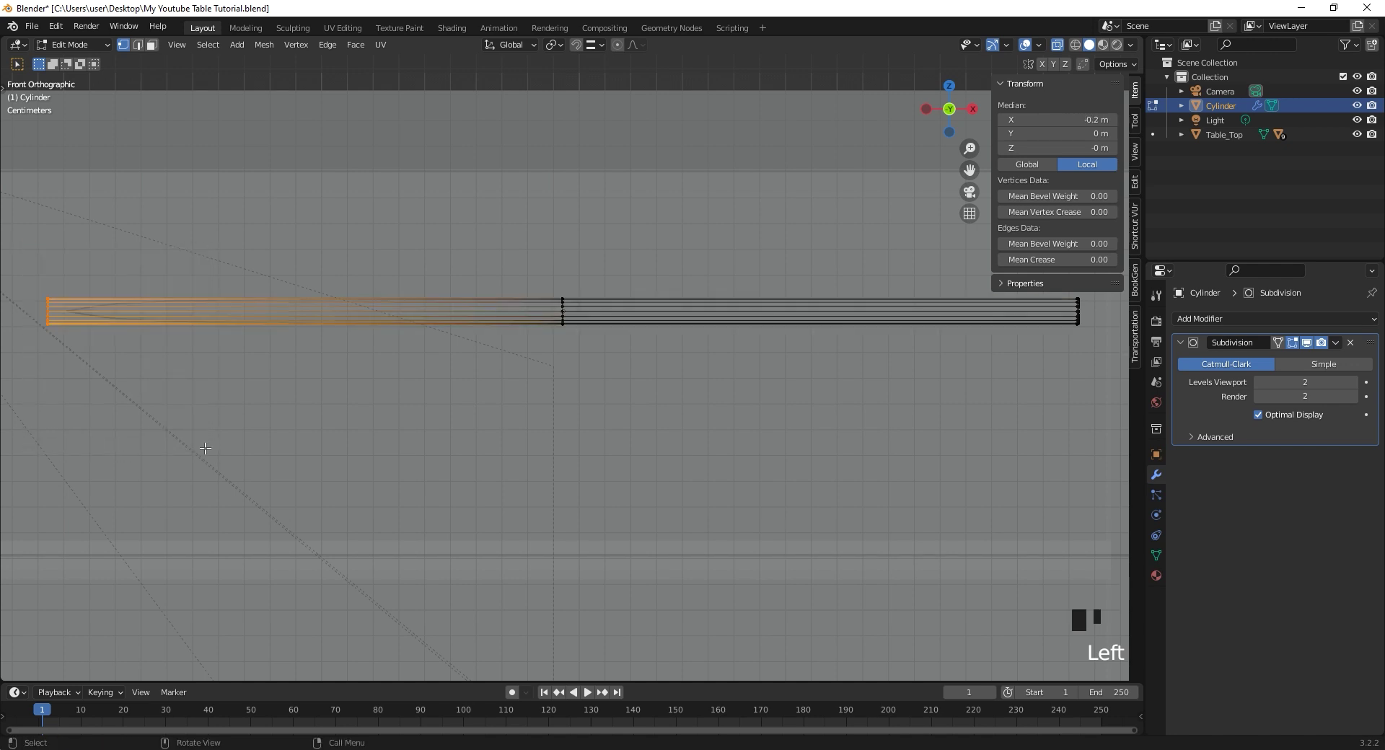
key("x")
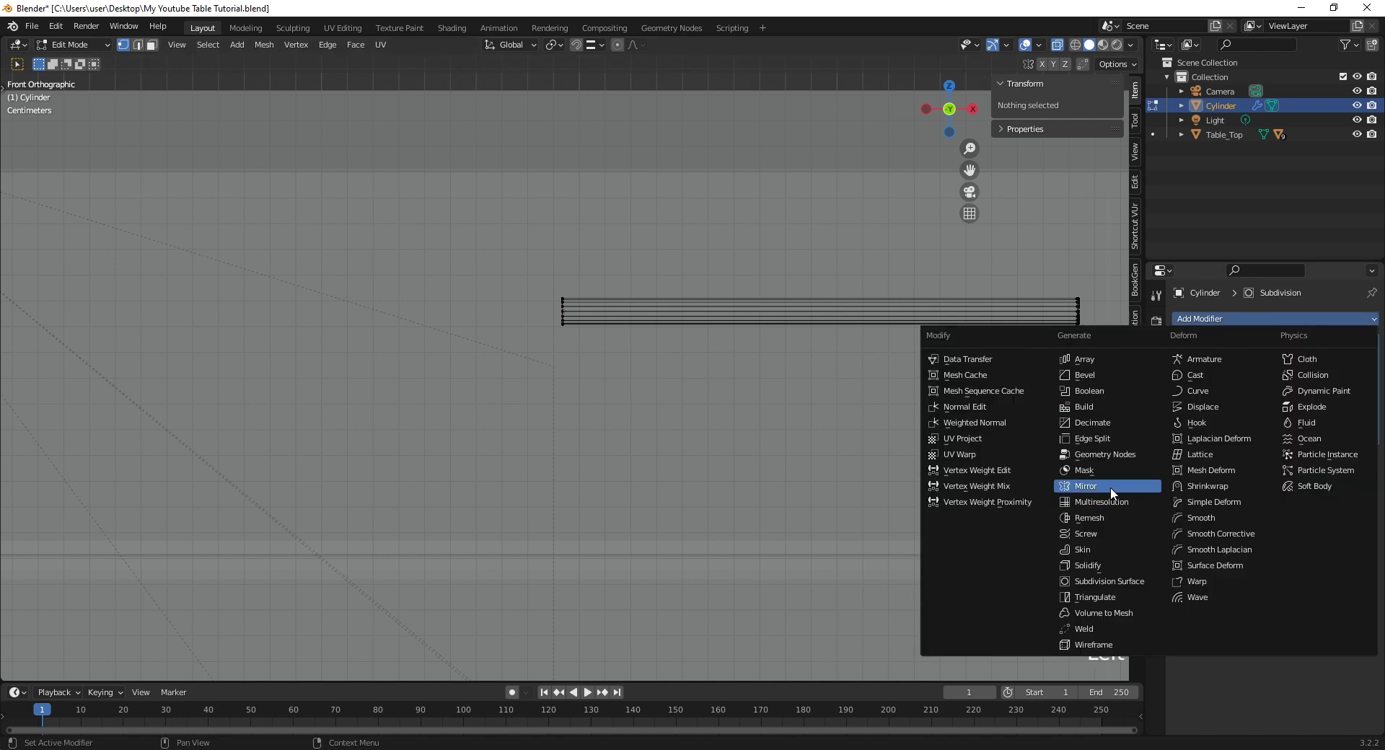
left_click(1115, 497)
key("alt+z")
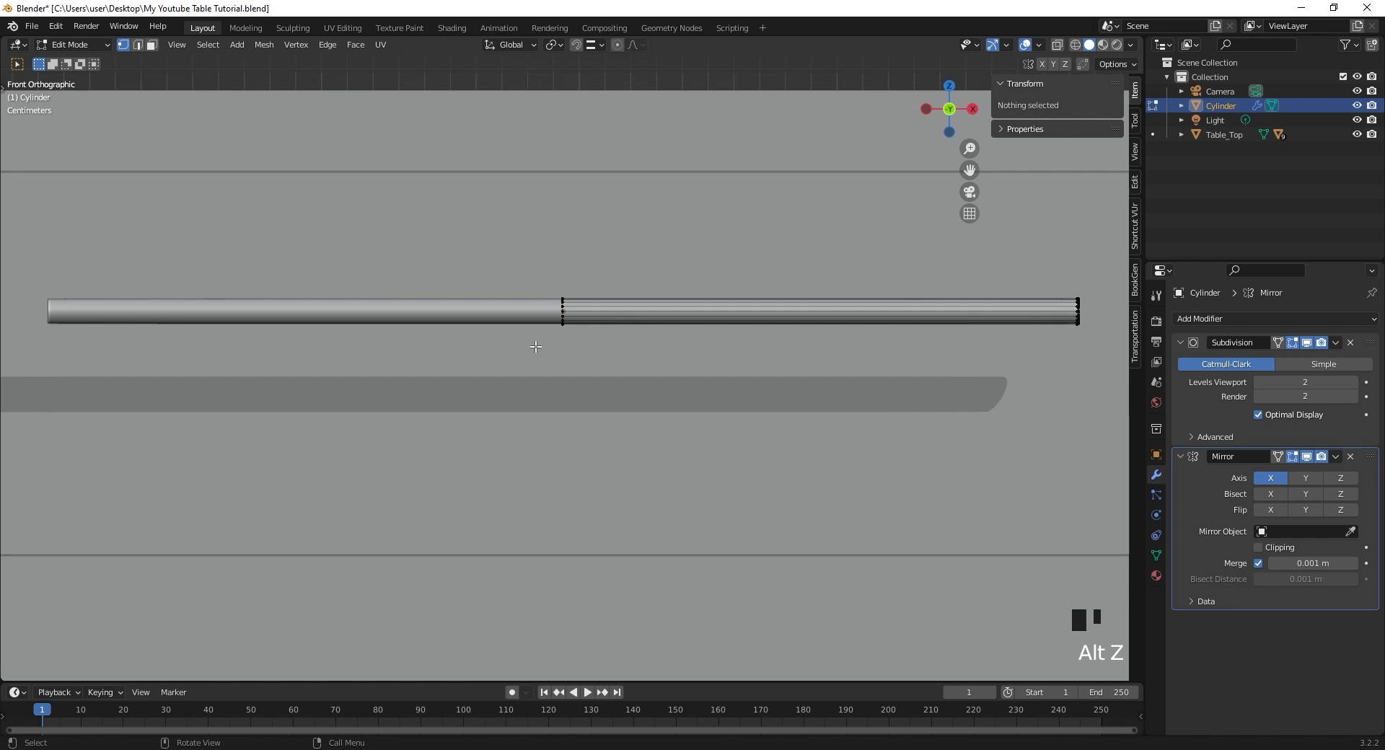
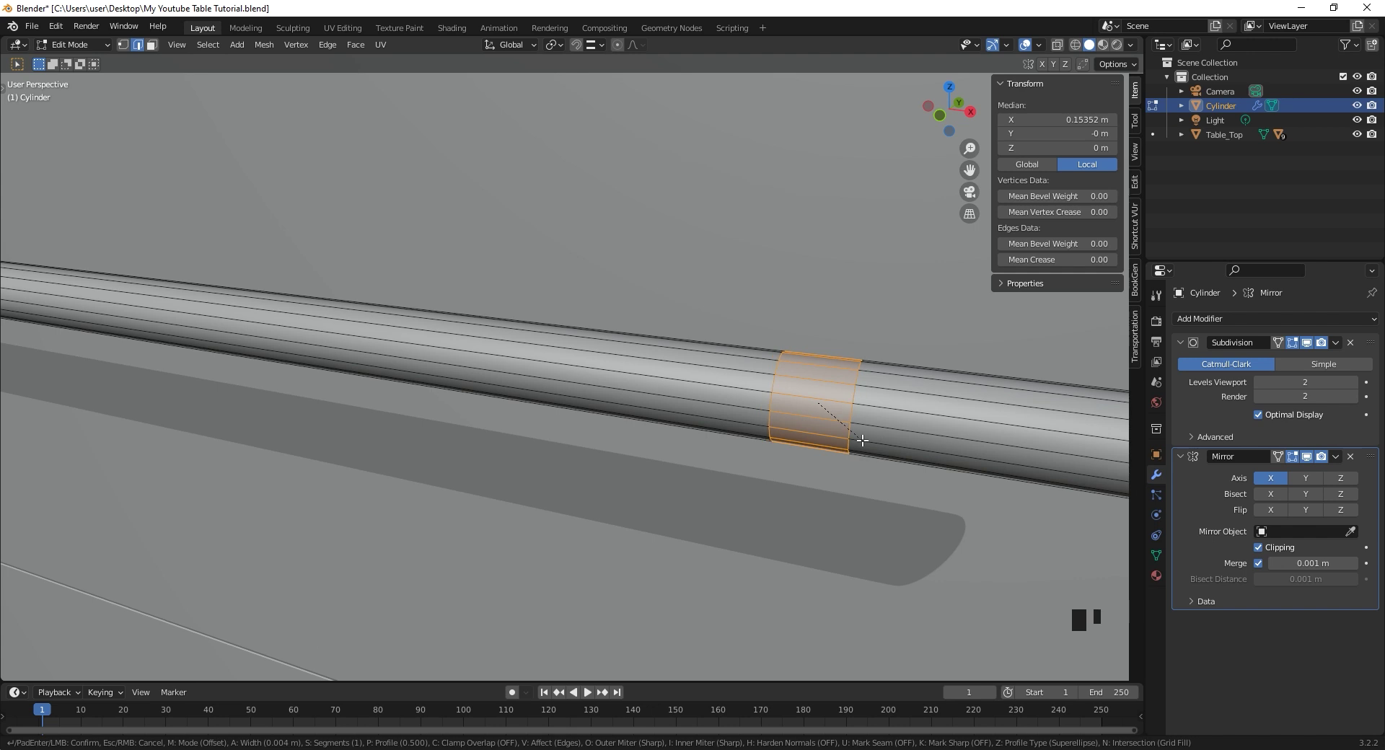
- Add and scale loop cuts on the isolated bar, then dissolve the selected faces into one
left_click_drag(792, 469, 824, 458)
key("/")
key("ctrl+r")
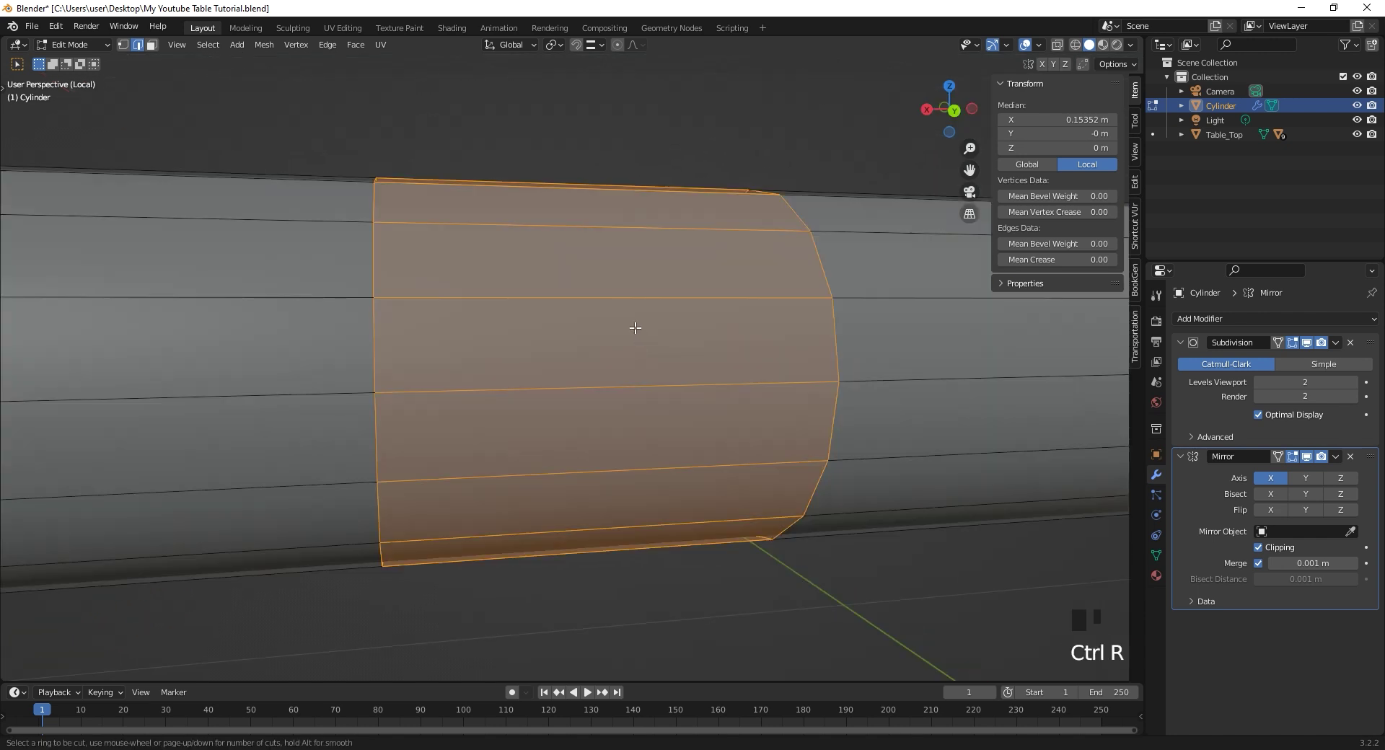
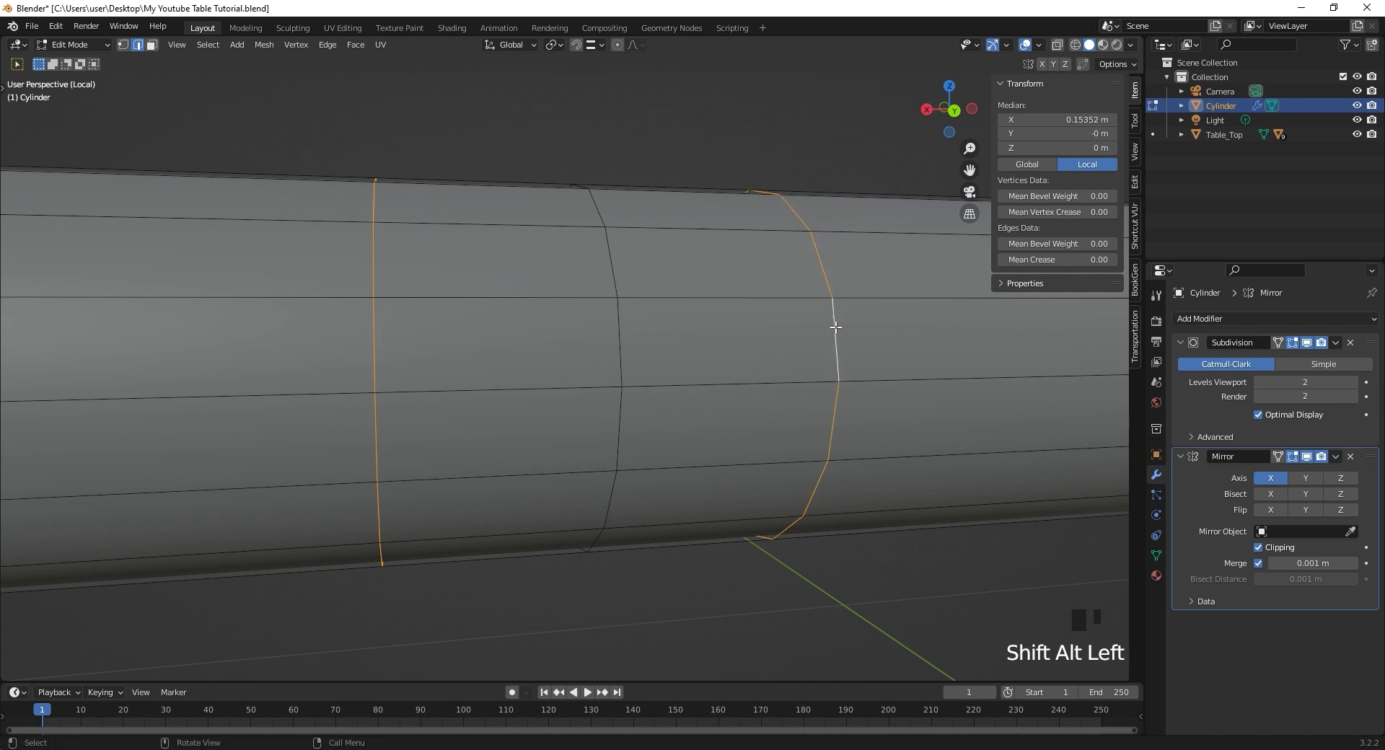
key("s")
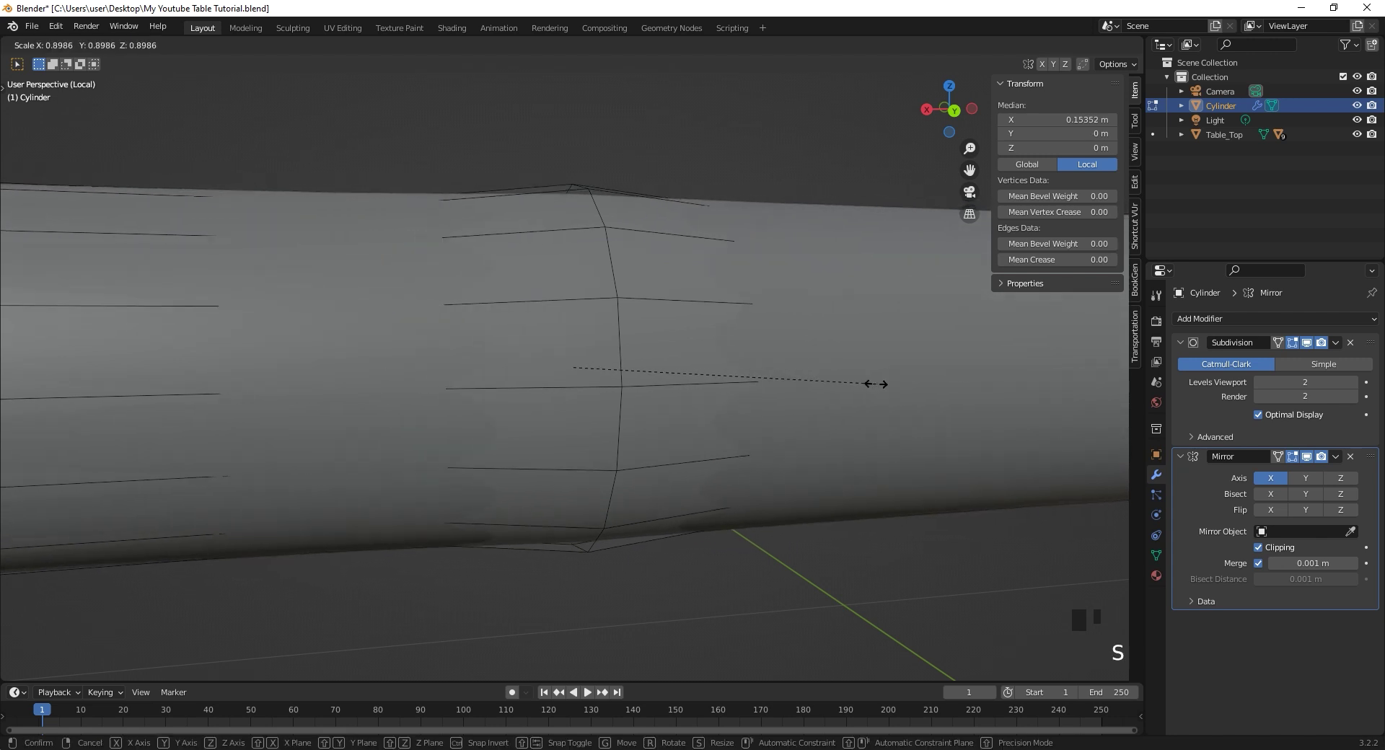
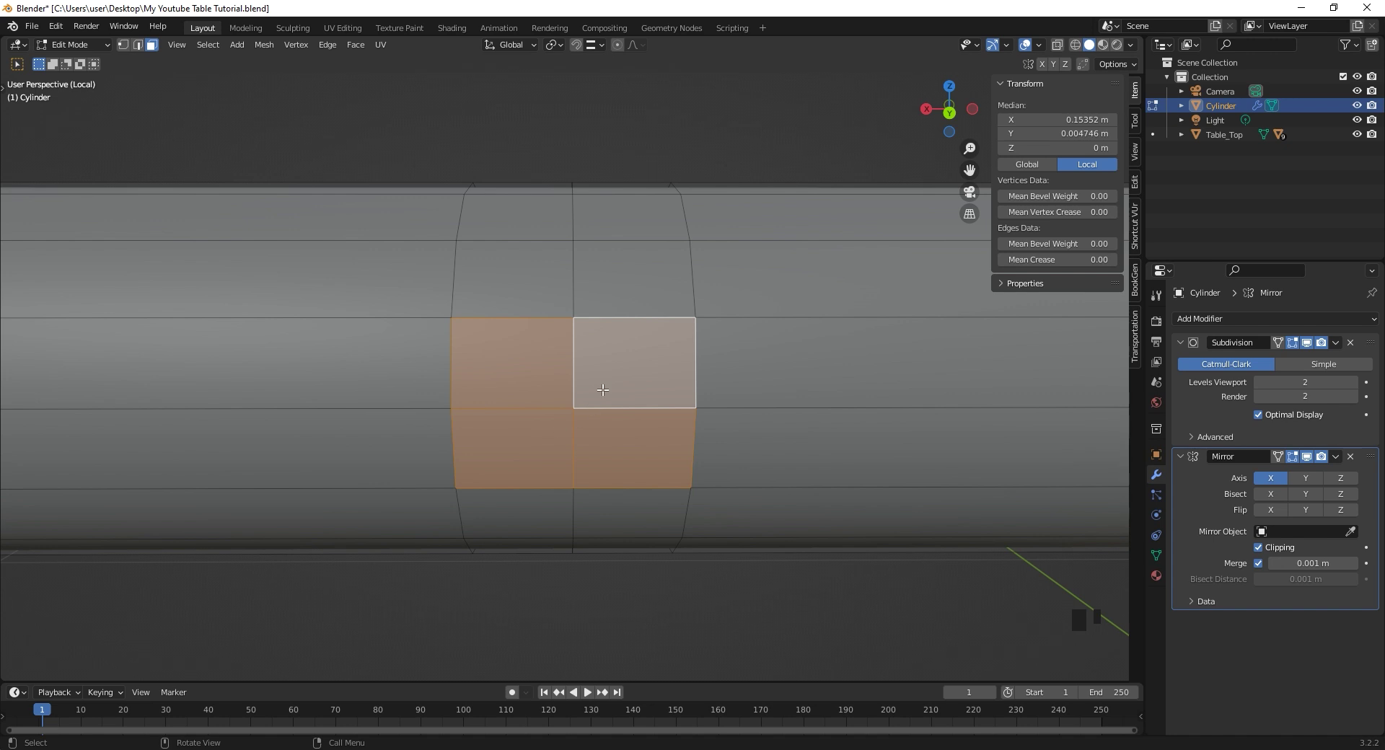
key("x")
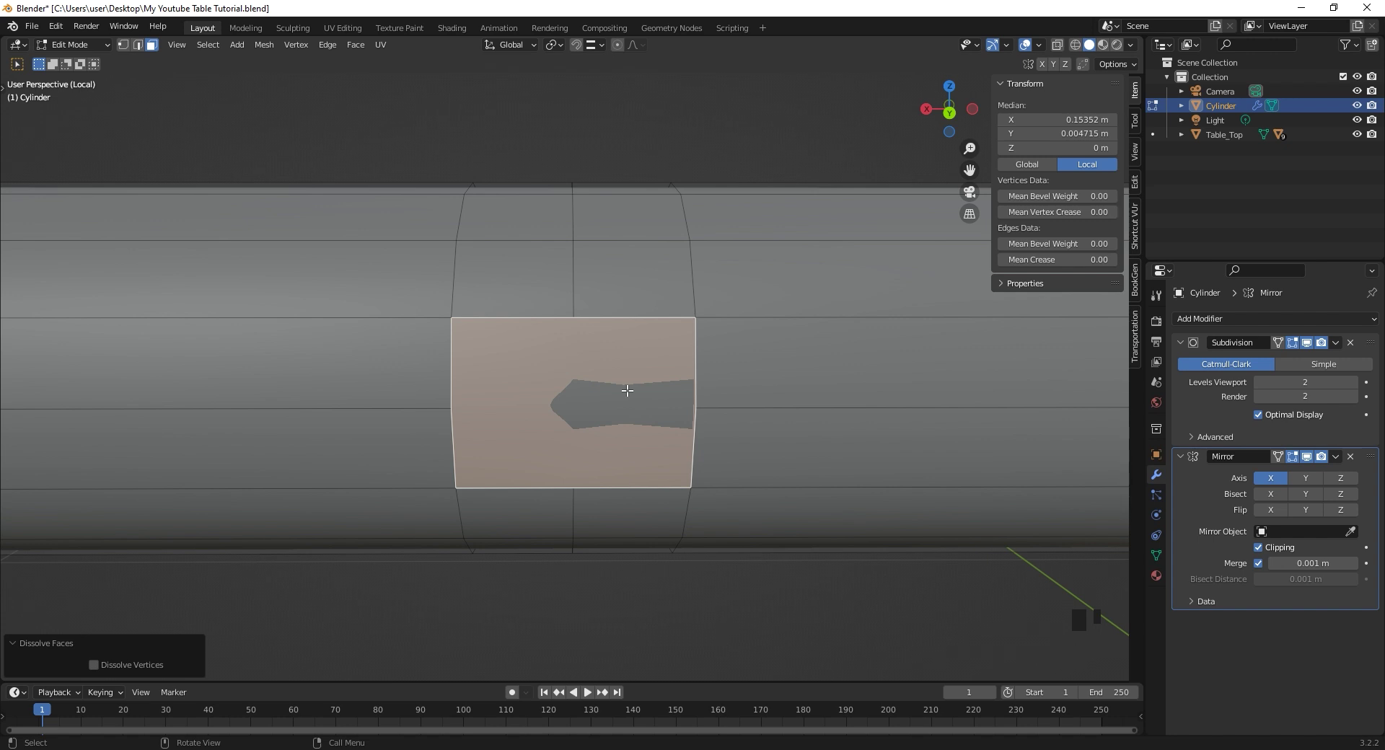
- Round the merged face into a circle with To Sphere and inset it
left_click(269, 56)
left_click(268, 51)
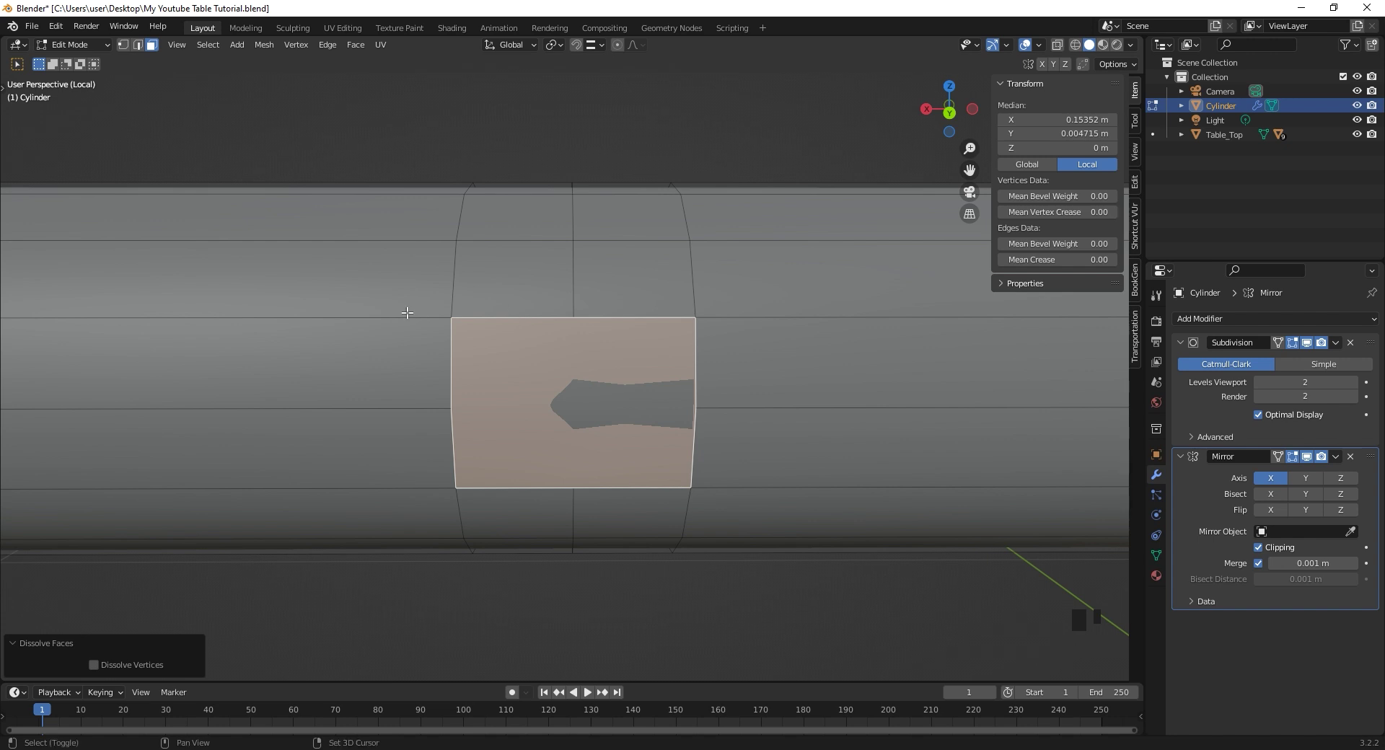
key("shift+alt+s")
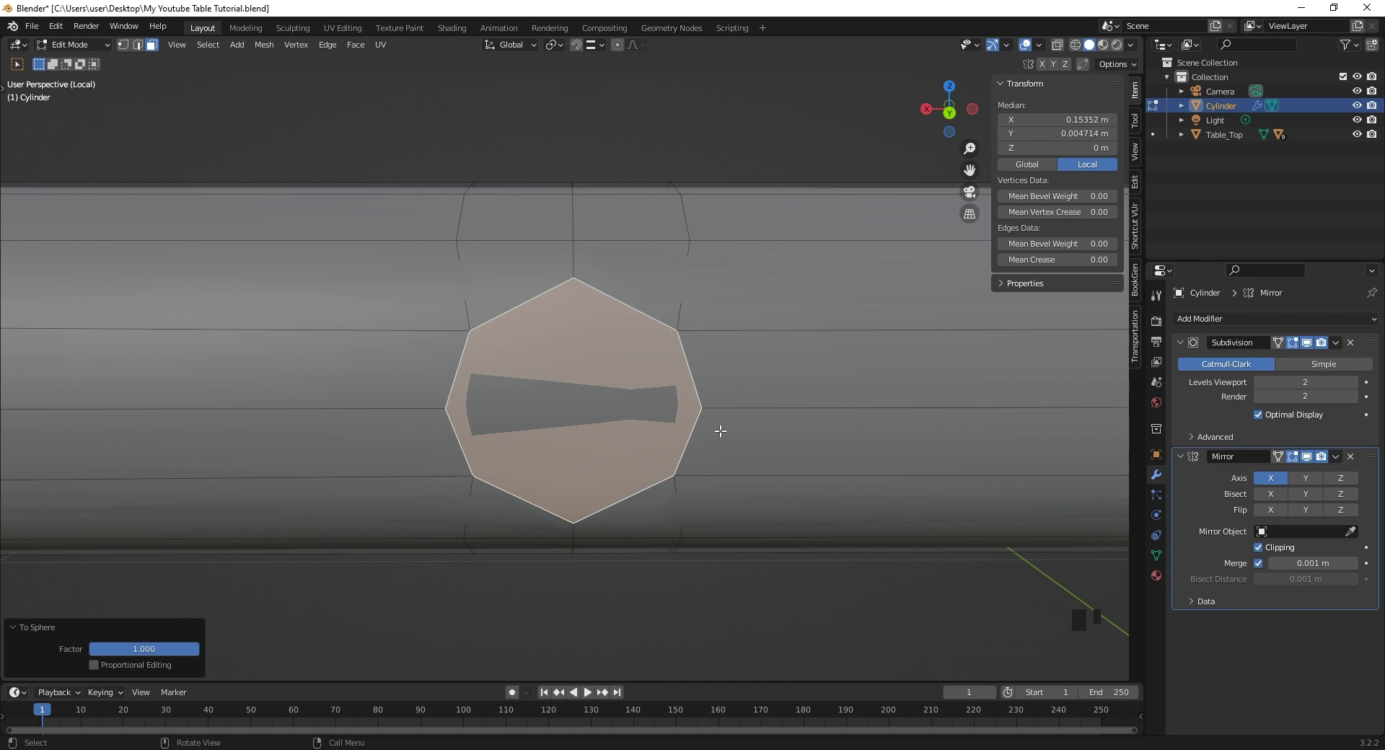
key("i")
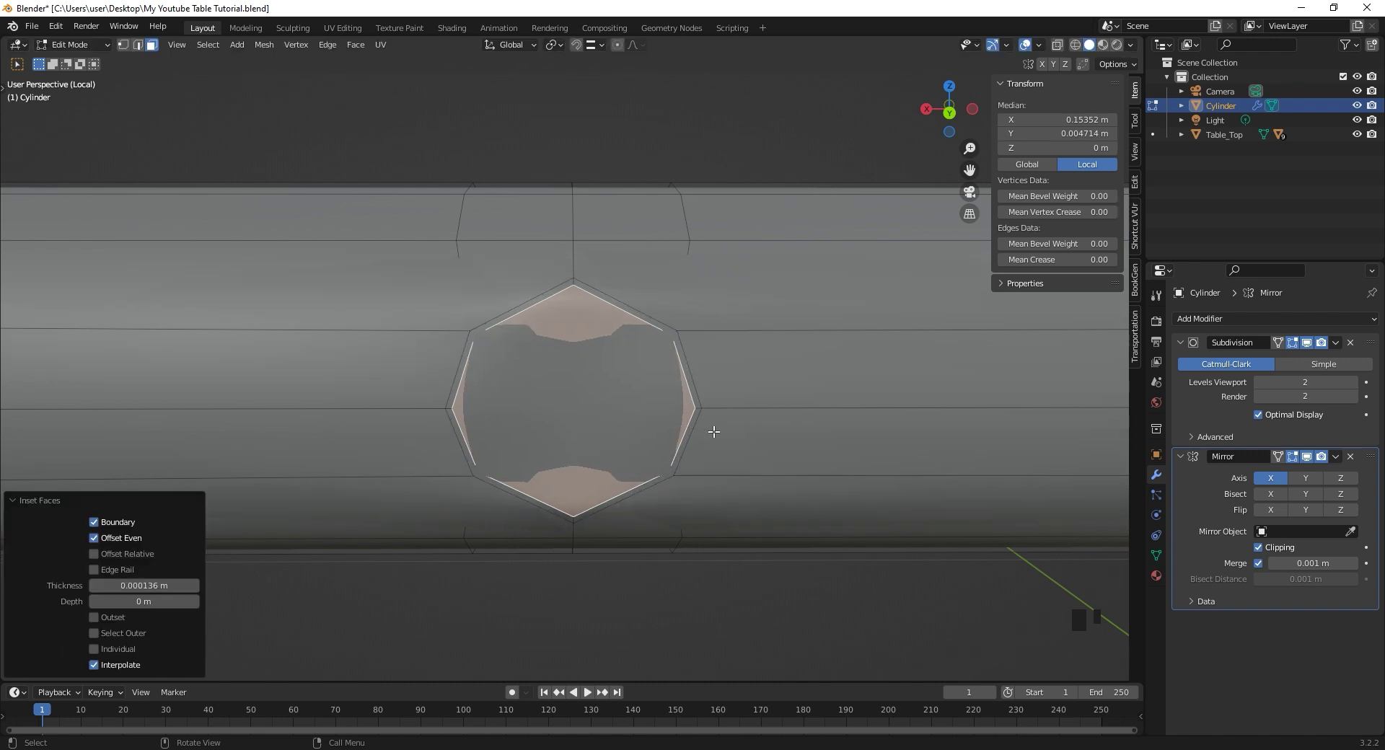
- Extrude the inset face into a mounting leg and push its flattened end outward
key("e")
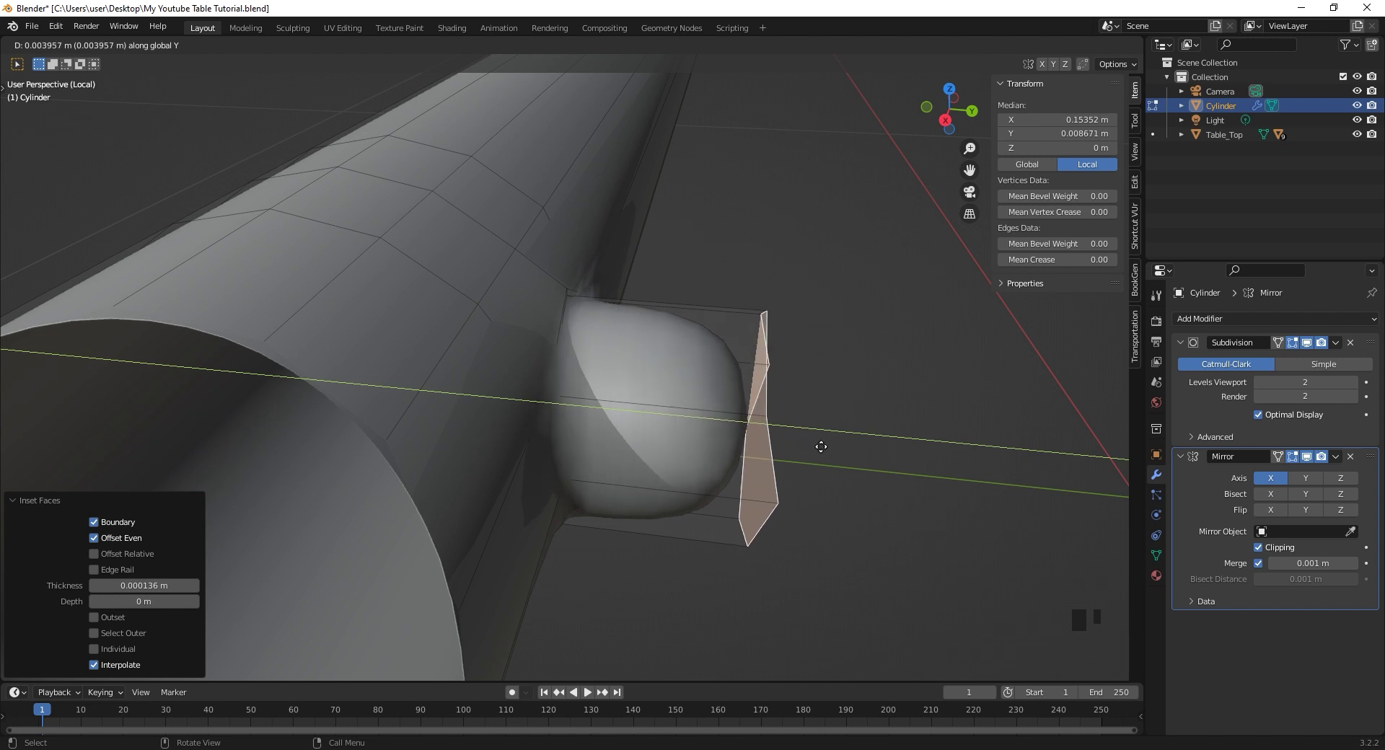
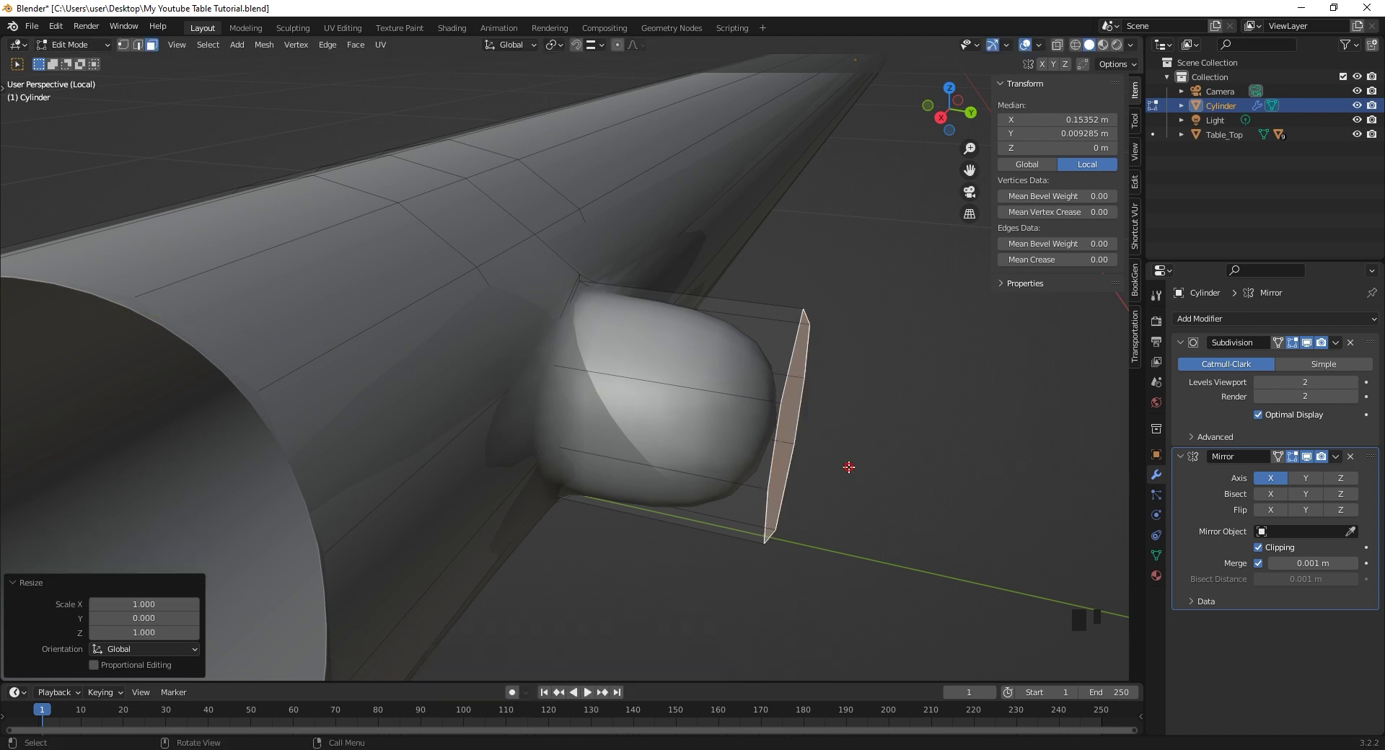
key("g")
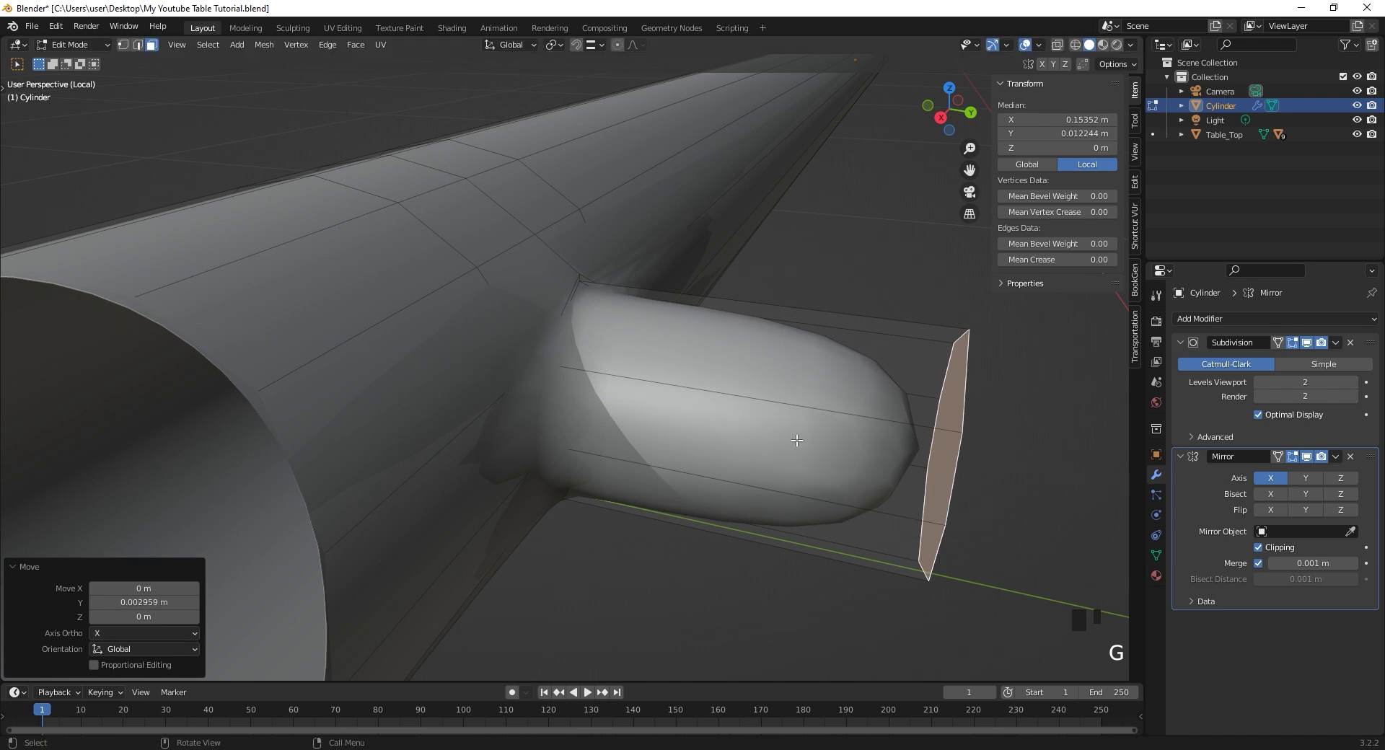
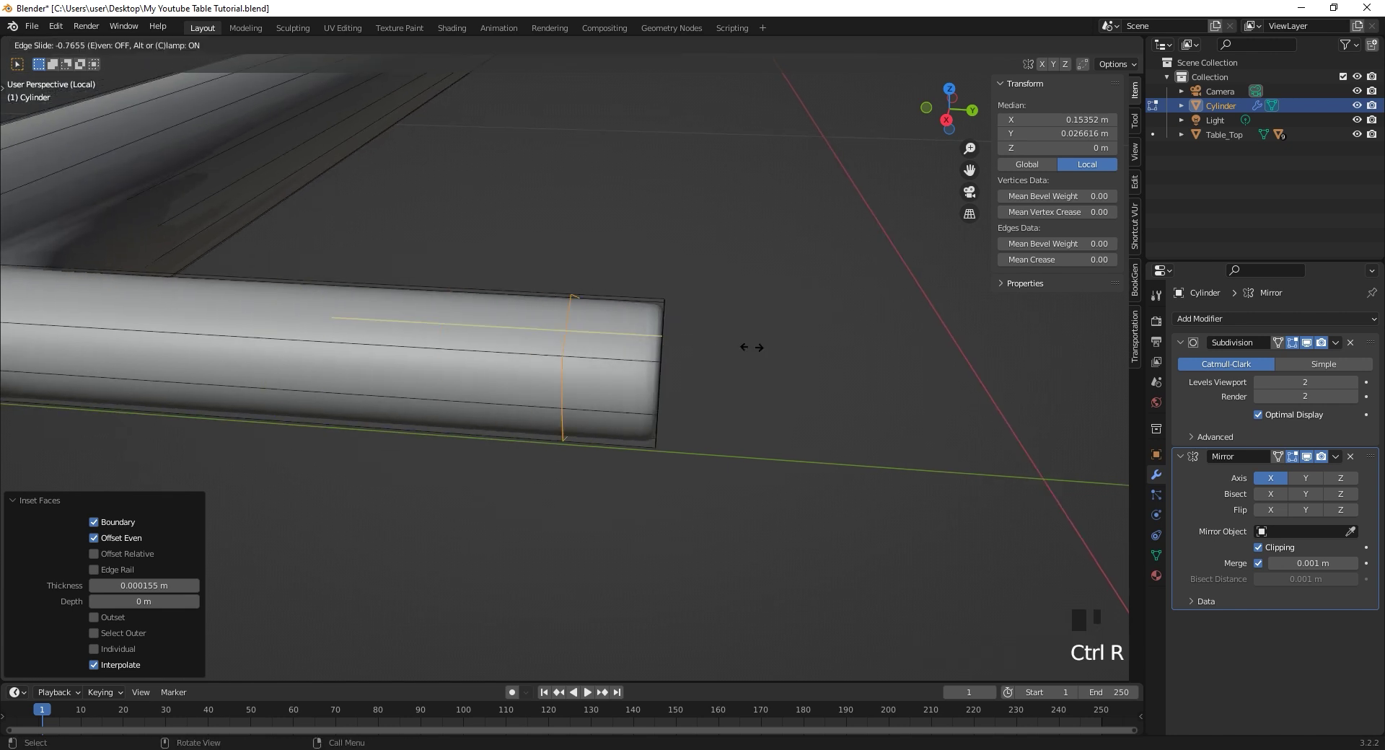
- Add supporting edge loops along the leg, sliding one toward the leg's end
left_click_drag(487, 346, 396, 329)
scroll("up", 3)
middle_click(315, 331)
key("ctrl+r")
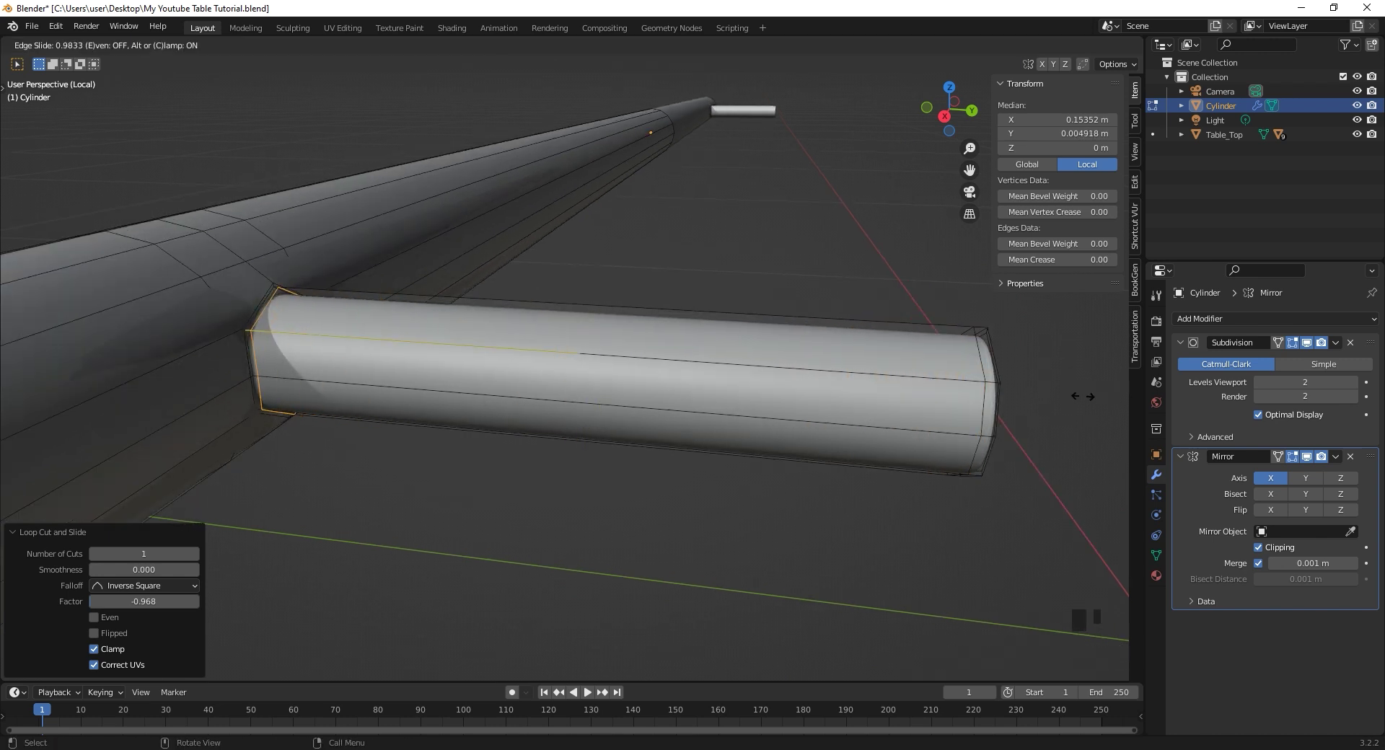
- Move the whole handle toward the top drawer front and slide it into place
key("g")
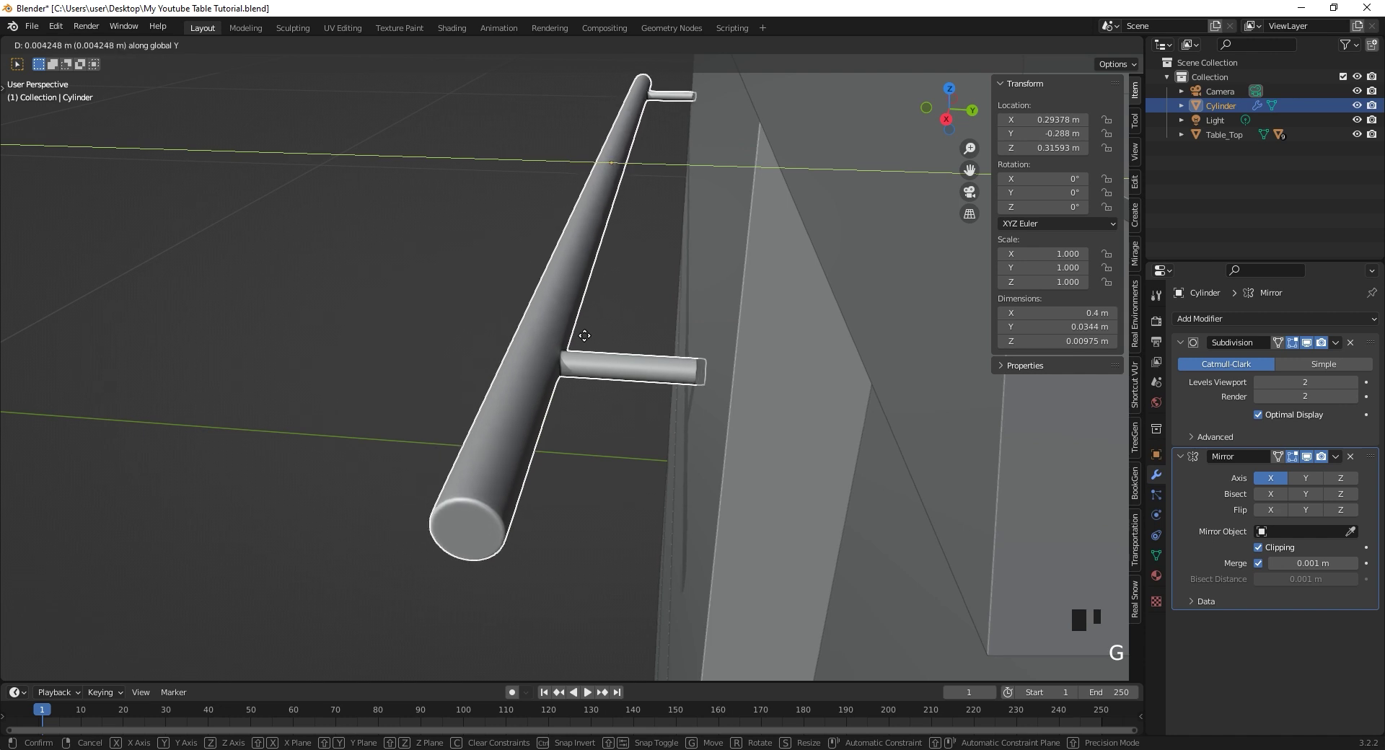
scroll("down", 3)
left_click(477, 293)
left_click_drag(539, 301, 775, 303)
scroll("down", 3)
left_click_drag(724, 284, 698, 300)
key("KP_1")
left_click_drag(746, 382, 624, 452)
- From front view, adjust the handle's height along Z only so it sits on the drawer
key("g")
key("z")
key("g")
key("z")
left_click(694, 352)
key("g")
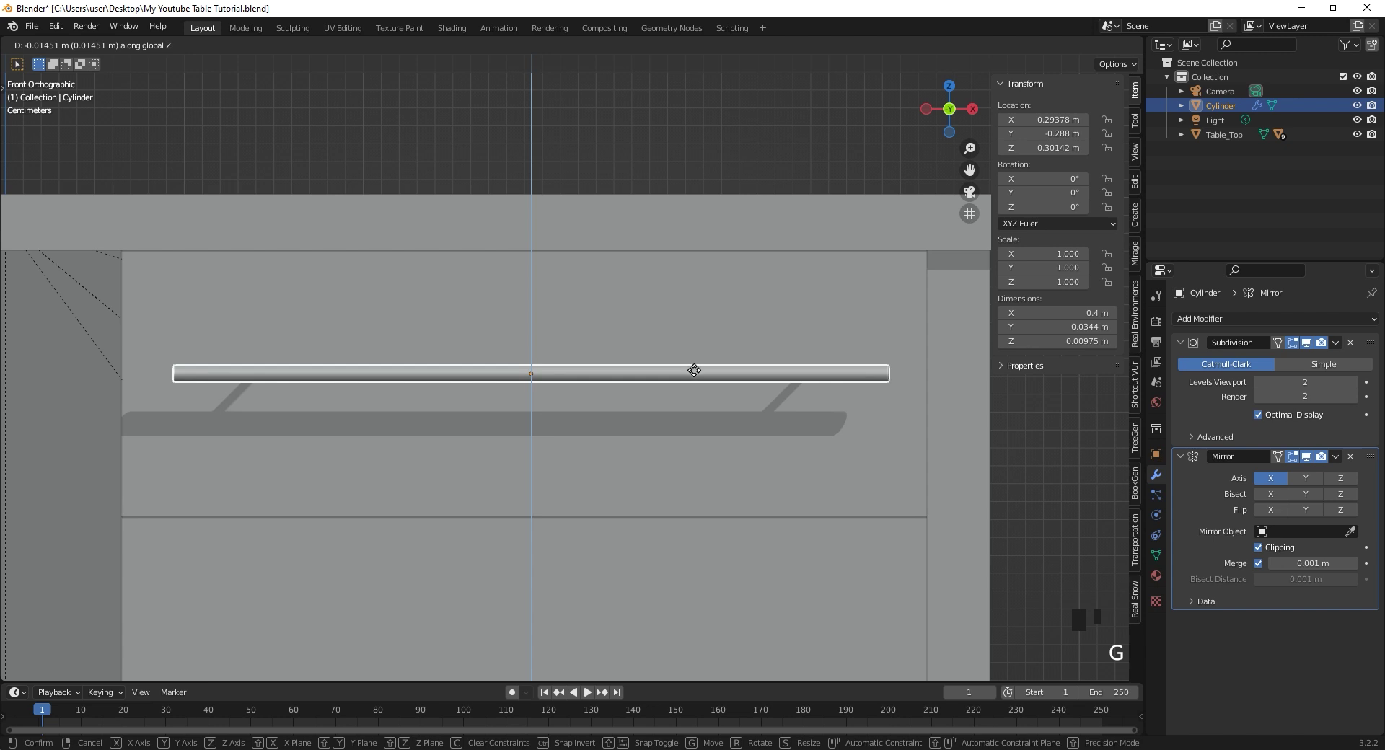
scroll("down", 3)
left_click_drag(587, 359, 482, 360)
- Select the drawer front, the bar handle and then the tabletop, trying Ctrl+P parenting
left_click(482, 360)
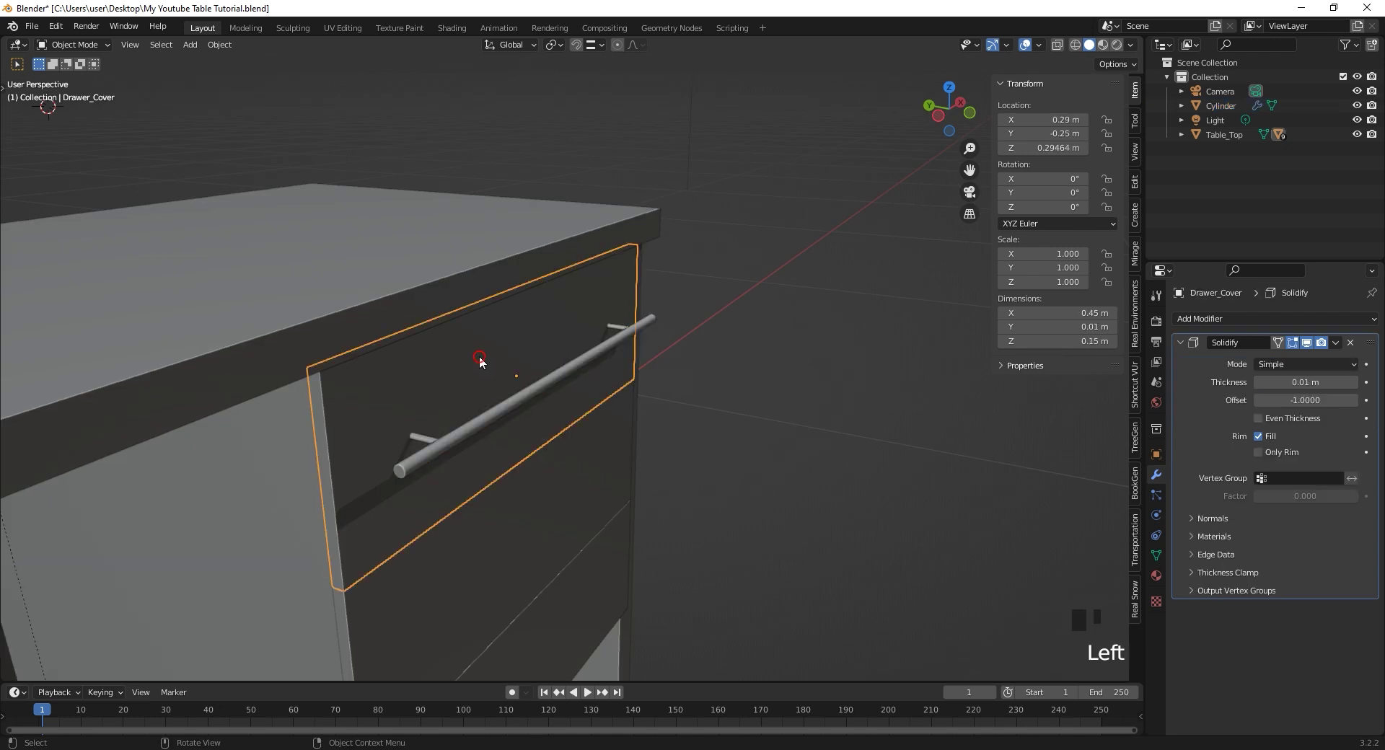
left_click_drag(534, 354, 518, 373)
left_click(423, 334)
left_click(545, 384)
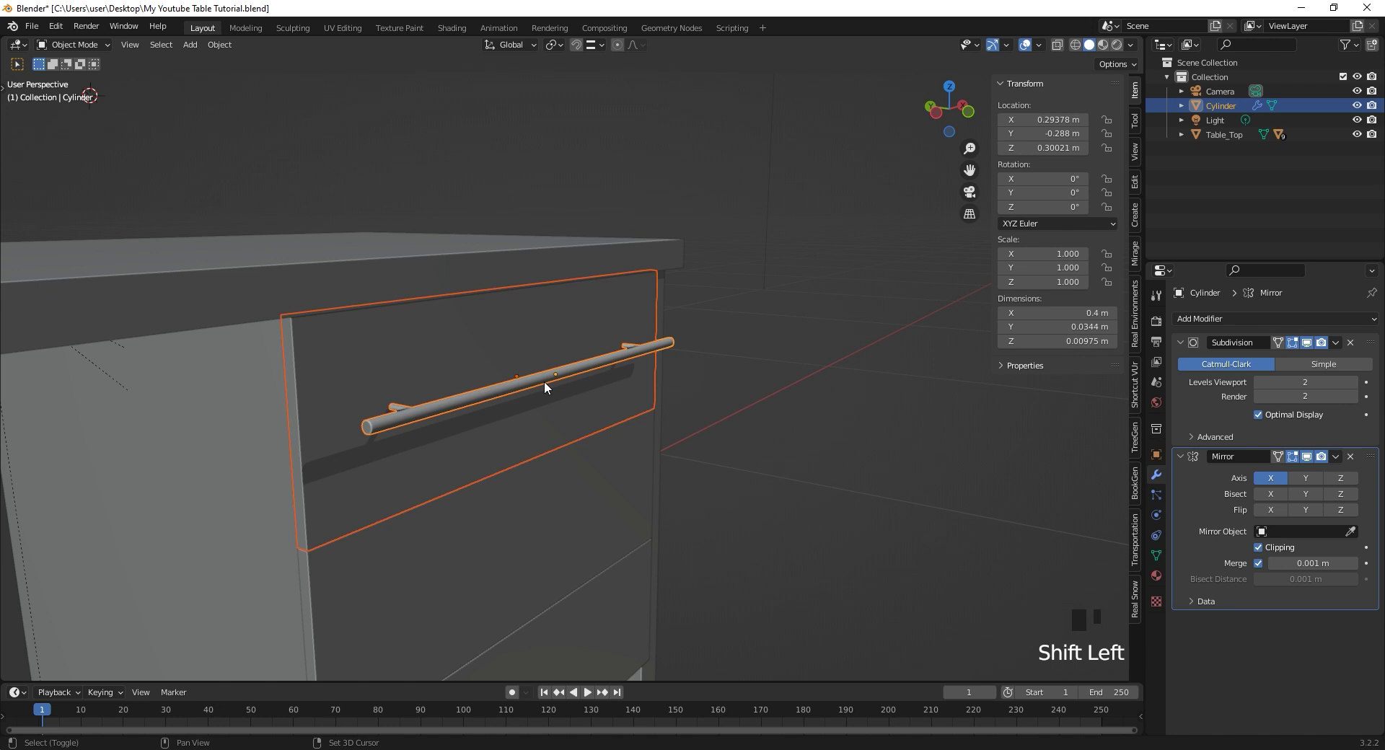
key("ctrl+p")
left_click(546, 385)
- Test-move the tabletop to see which parts follow it, then view the whole desk
key("g")
left_click(361, 290)
key("g")
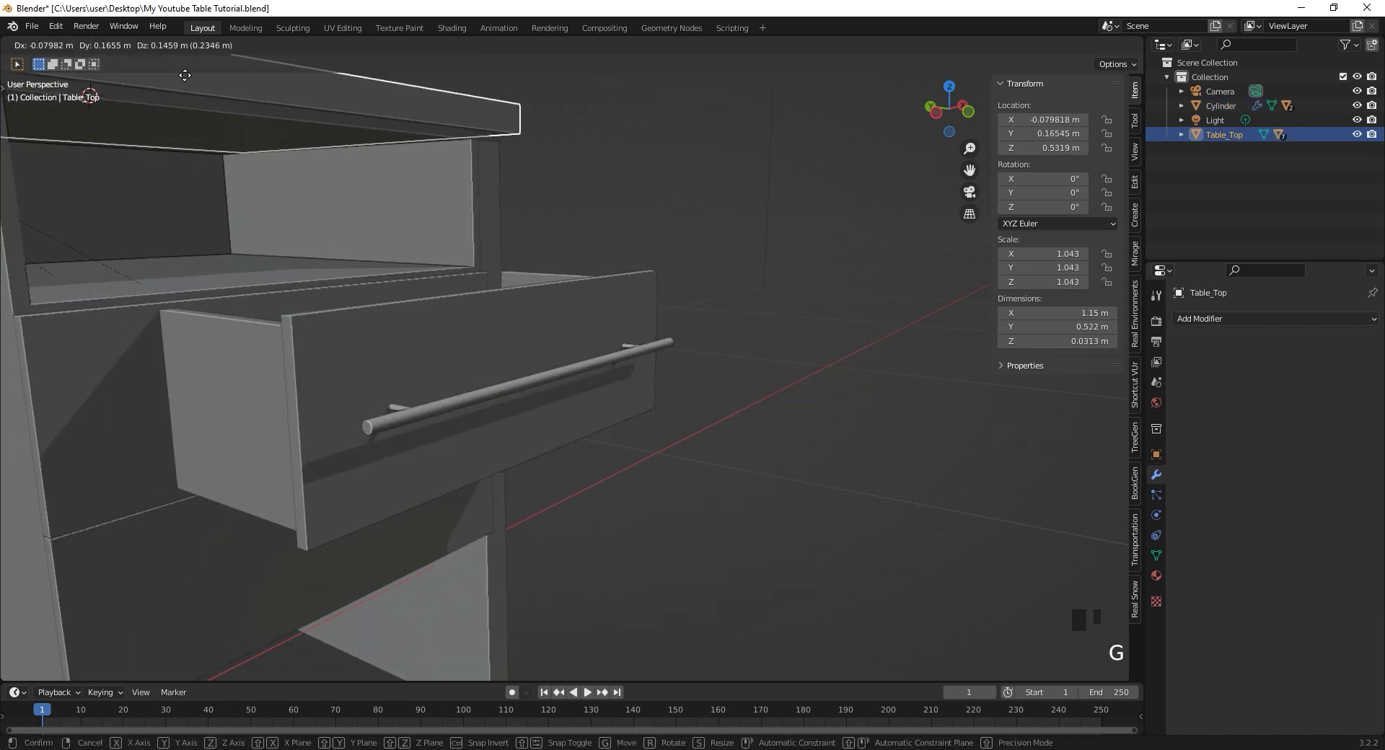
scroll("down", 3)
scroll("down", 3)
left_click_drag(557, 313, 601, 311)
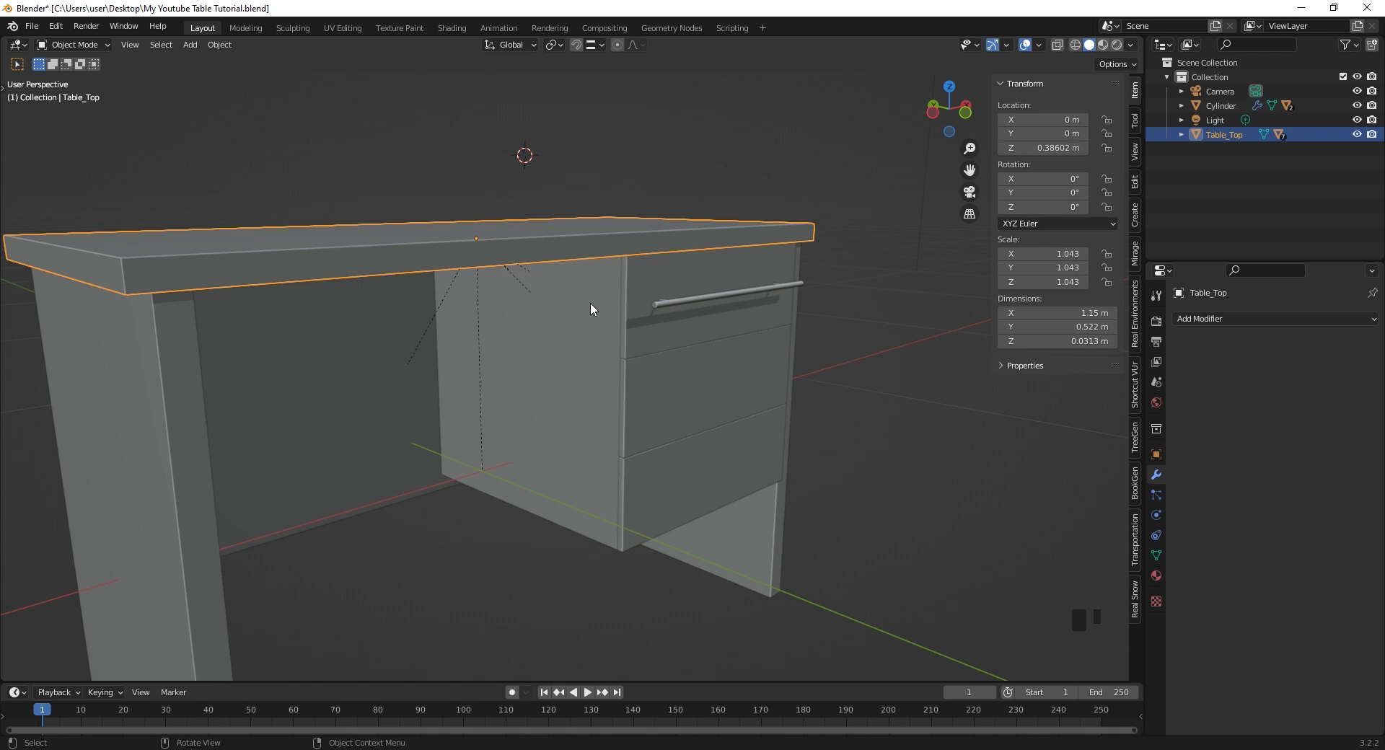
- Select the tabletop and test-move it, then pick the top drawer front
scroll("up", 3)
left_click_drag(690, 289, 502, 355)
scroll("down", 3)
left_click_drag(510, 351, 585, 285)
left_click(584, 285)
left_click(493, 260)
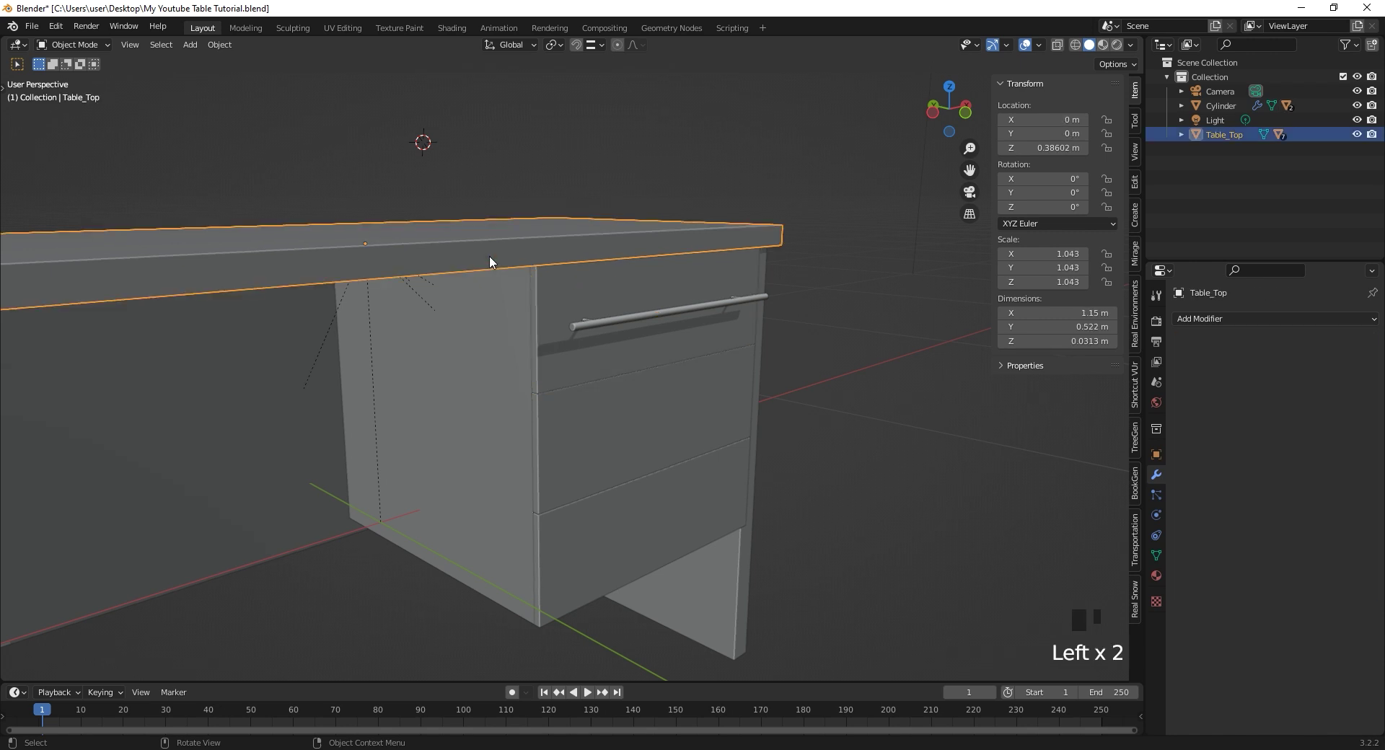
key("g")
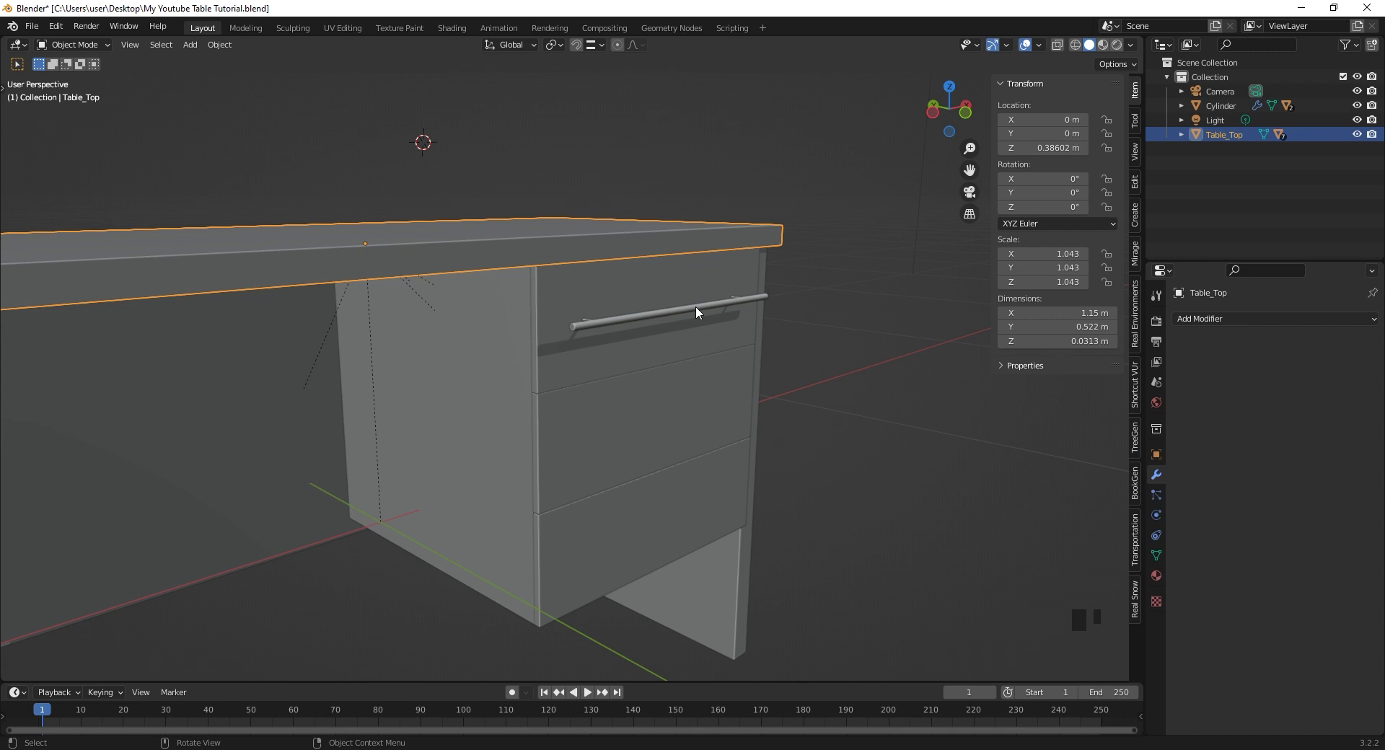
left_click(674, 279)
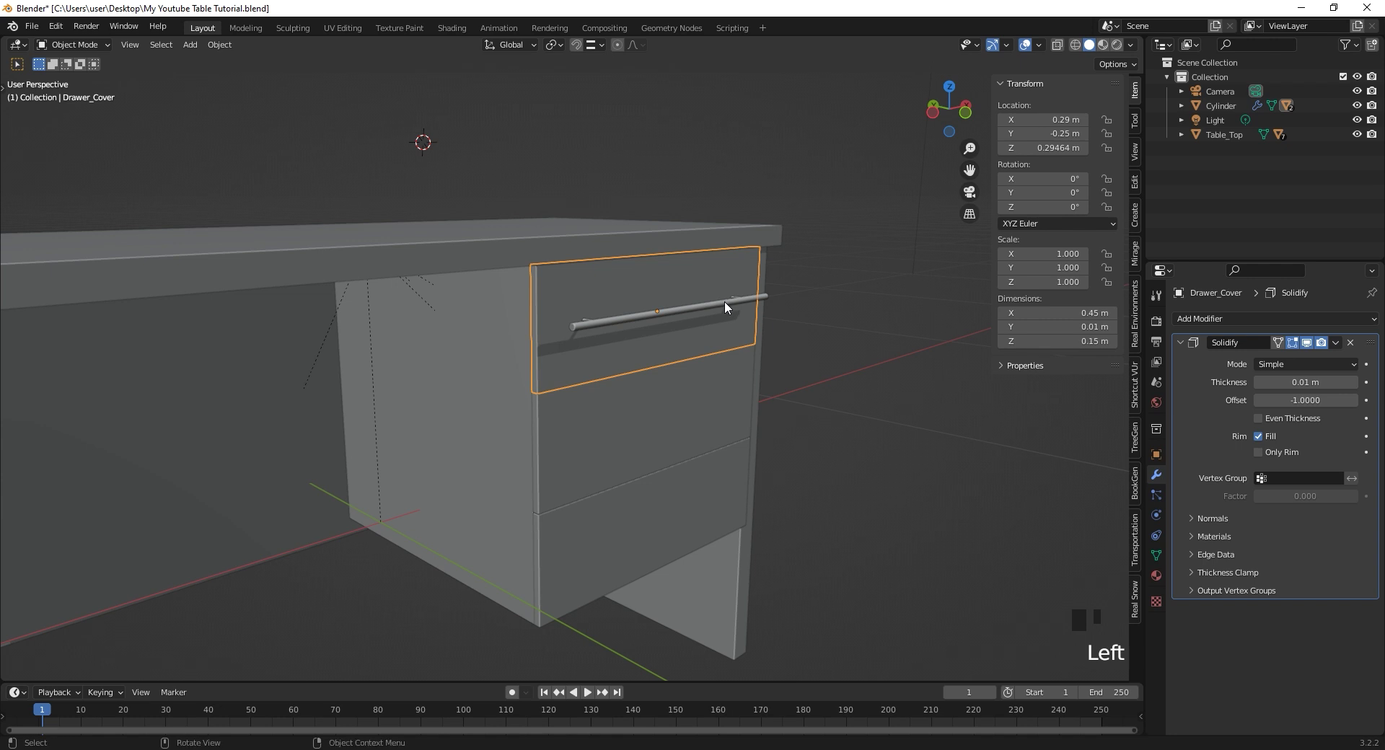
- Parent the bar handle to Table_Top with Object (Keep Transform) and verify it follows when moved
left_click(727, 305)
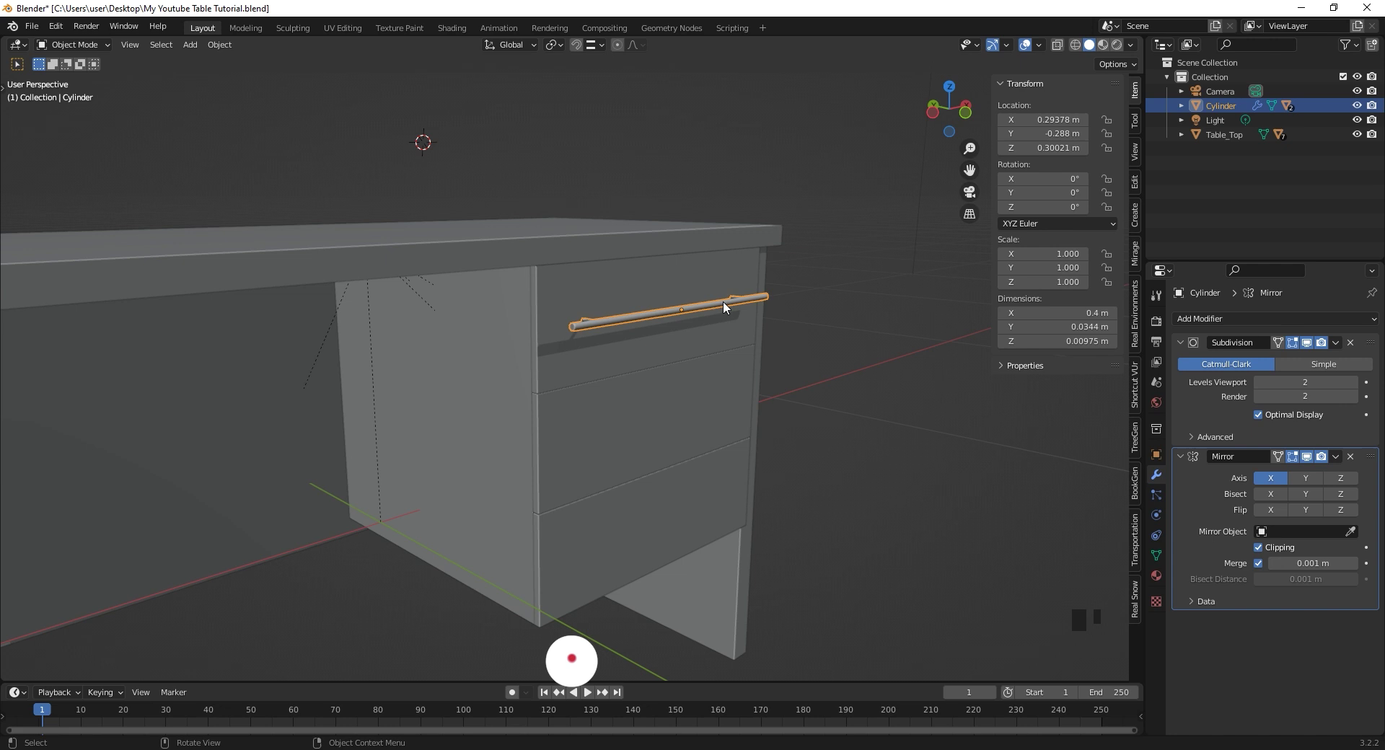
key("g")
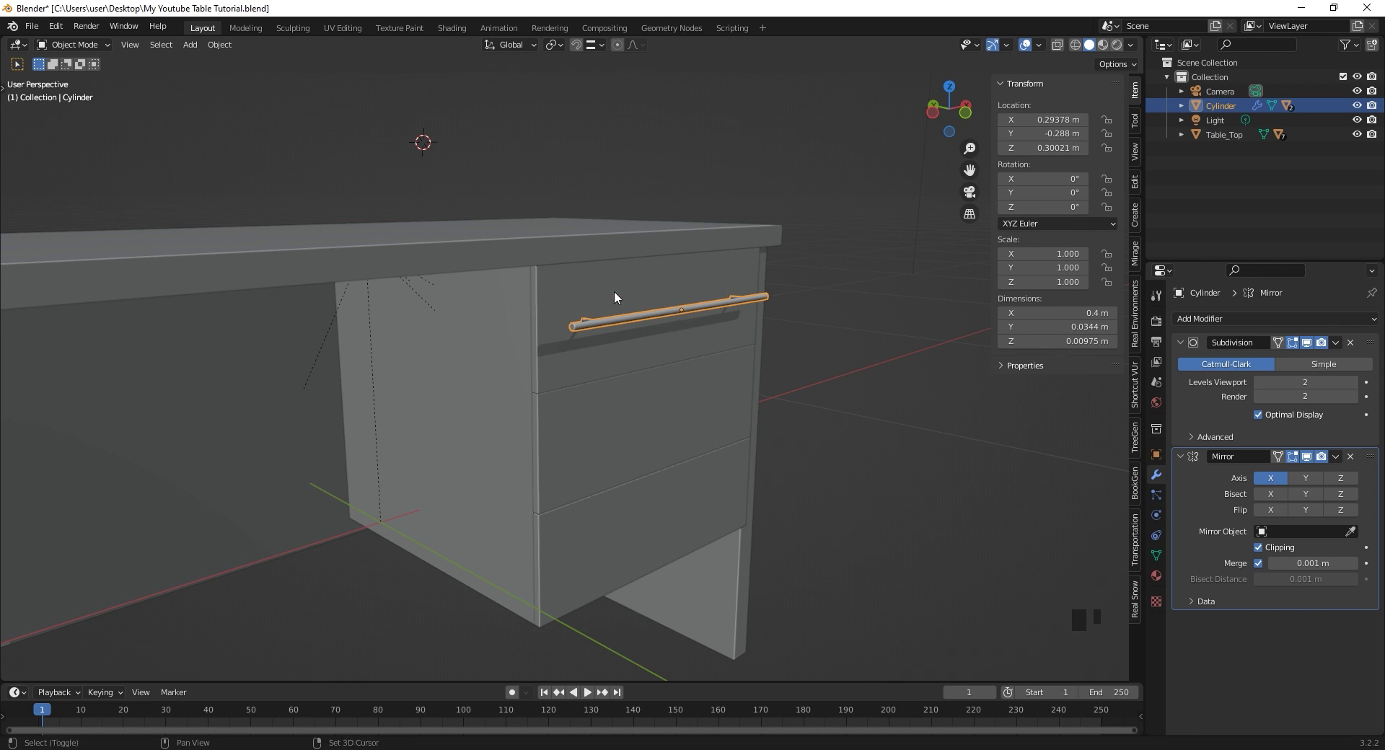
left_click(483, 258)
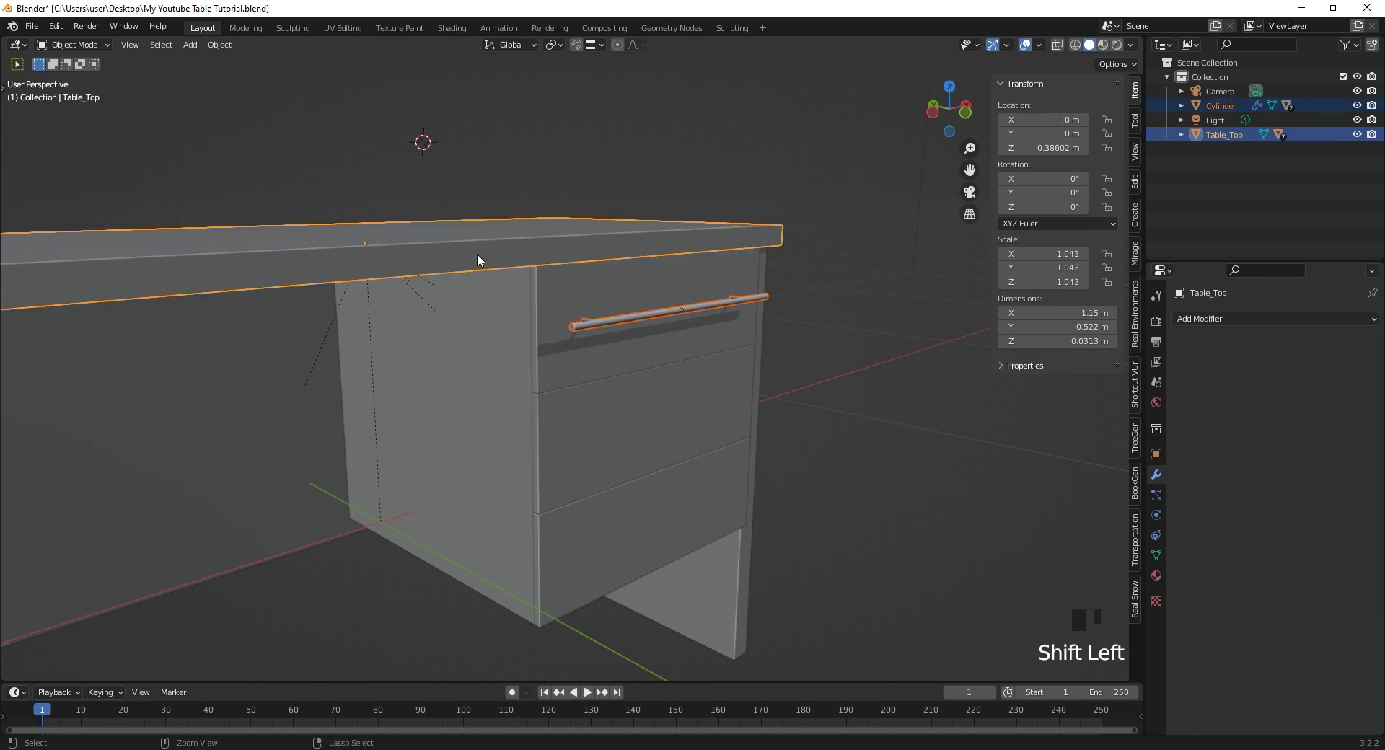
key("ctrl+p")
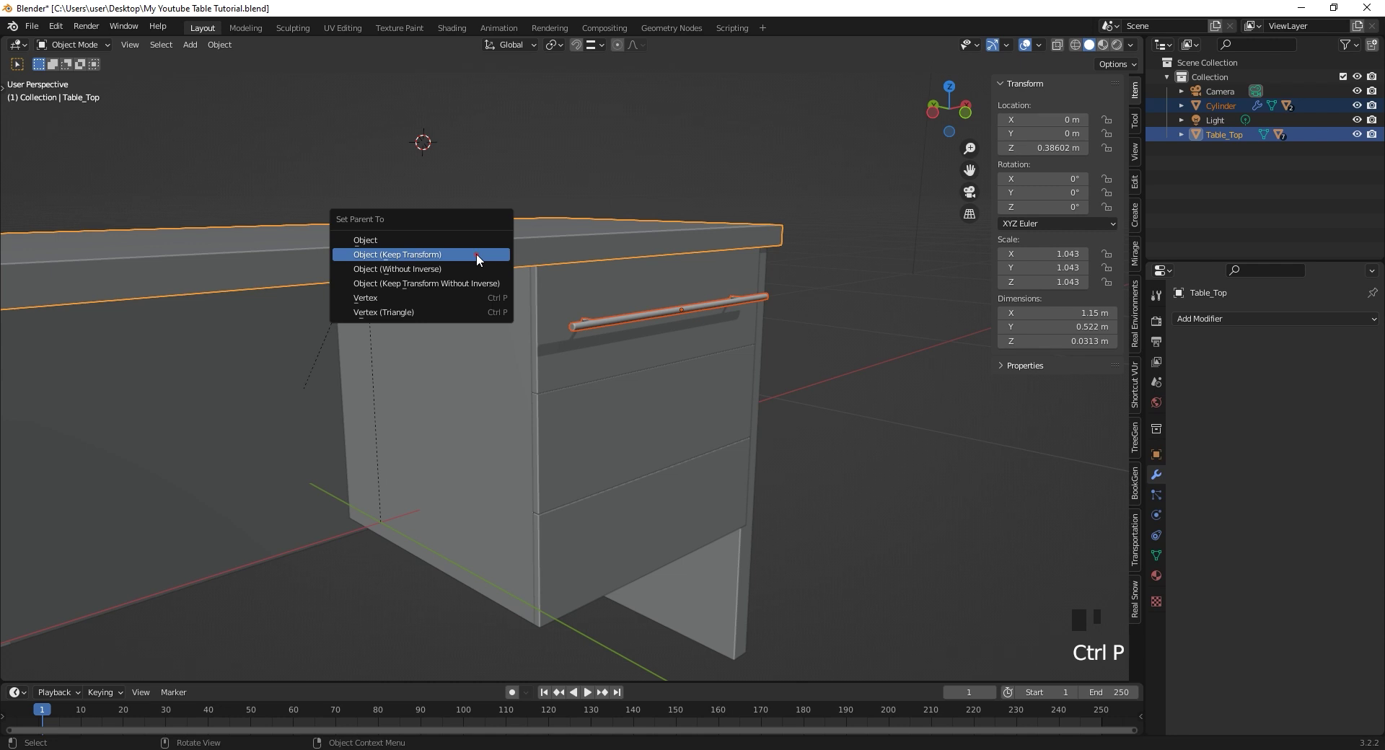
left_click(491, 260)
key("g")
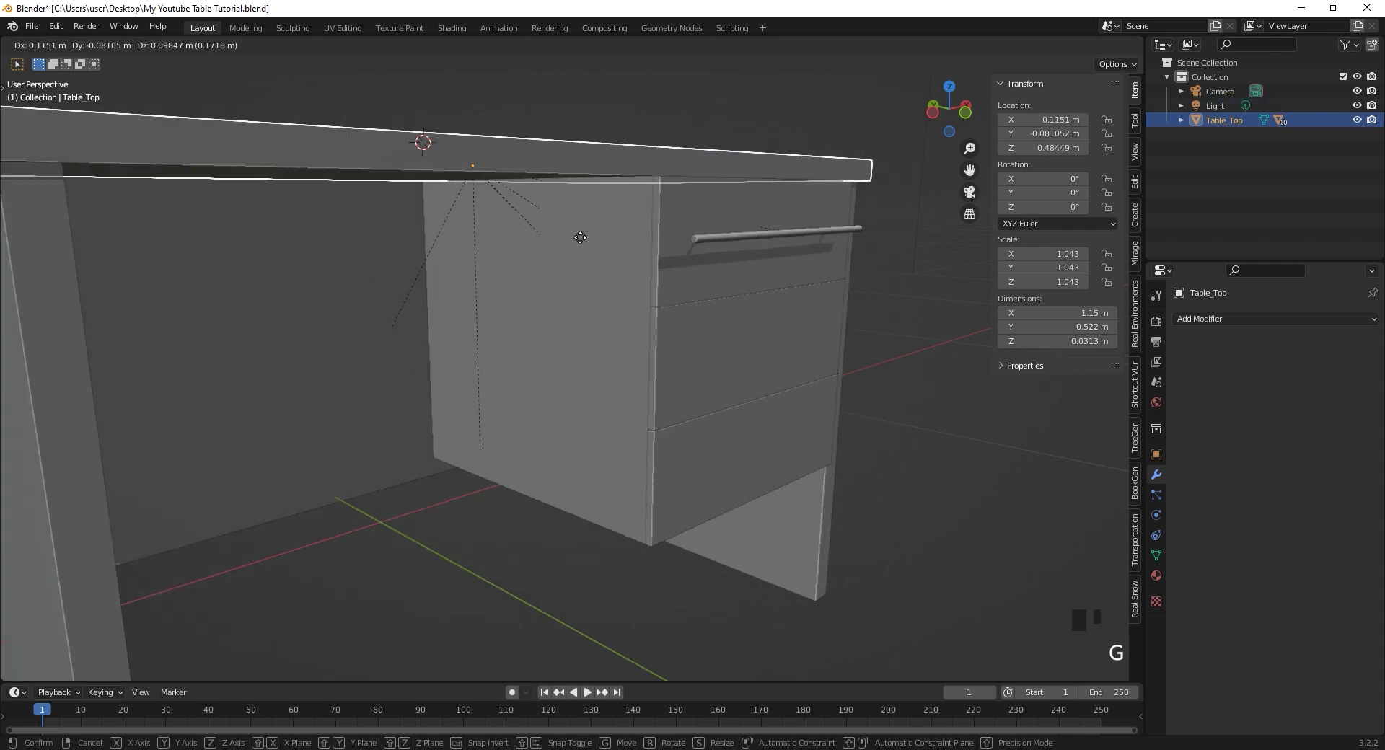